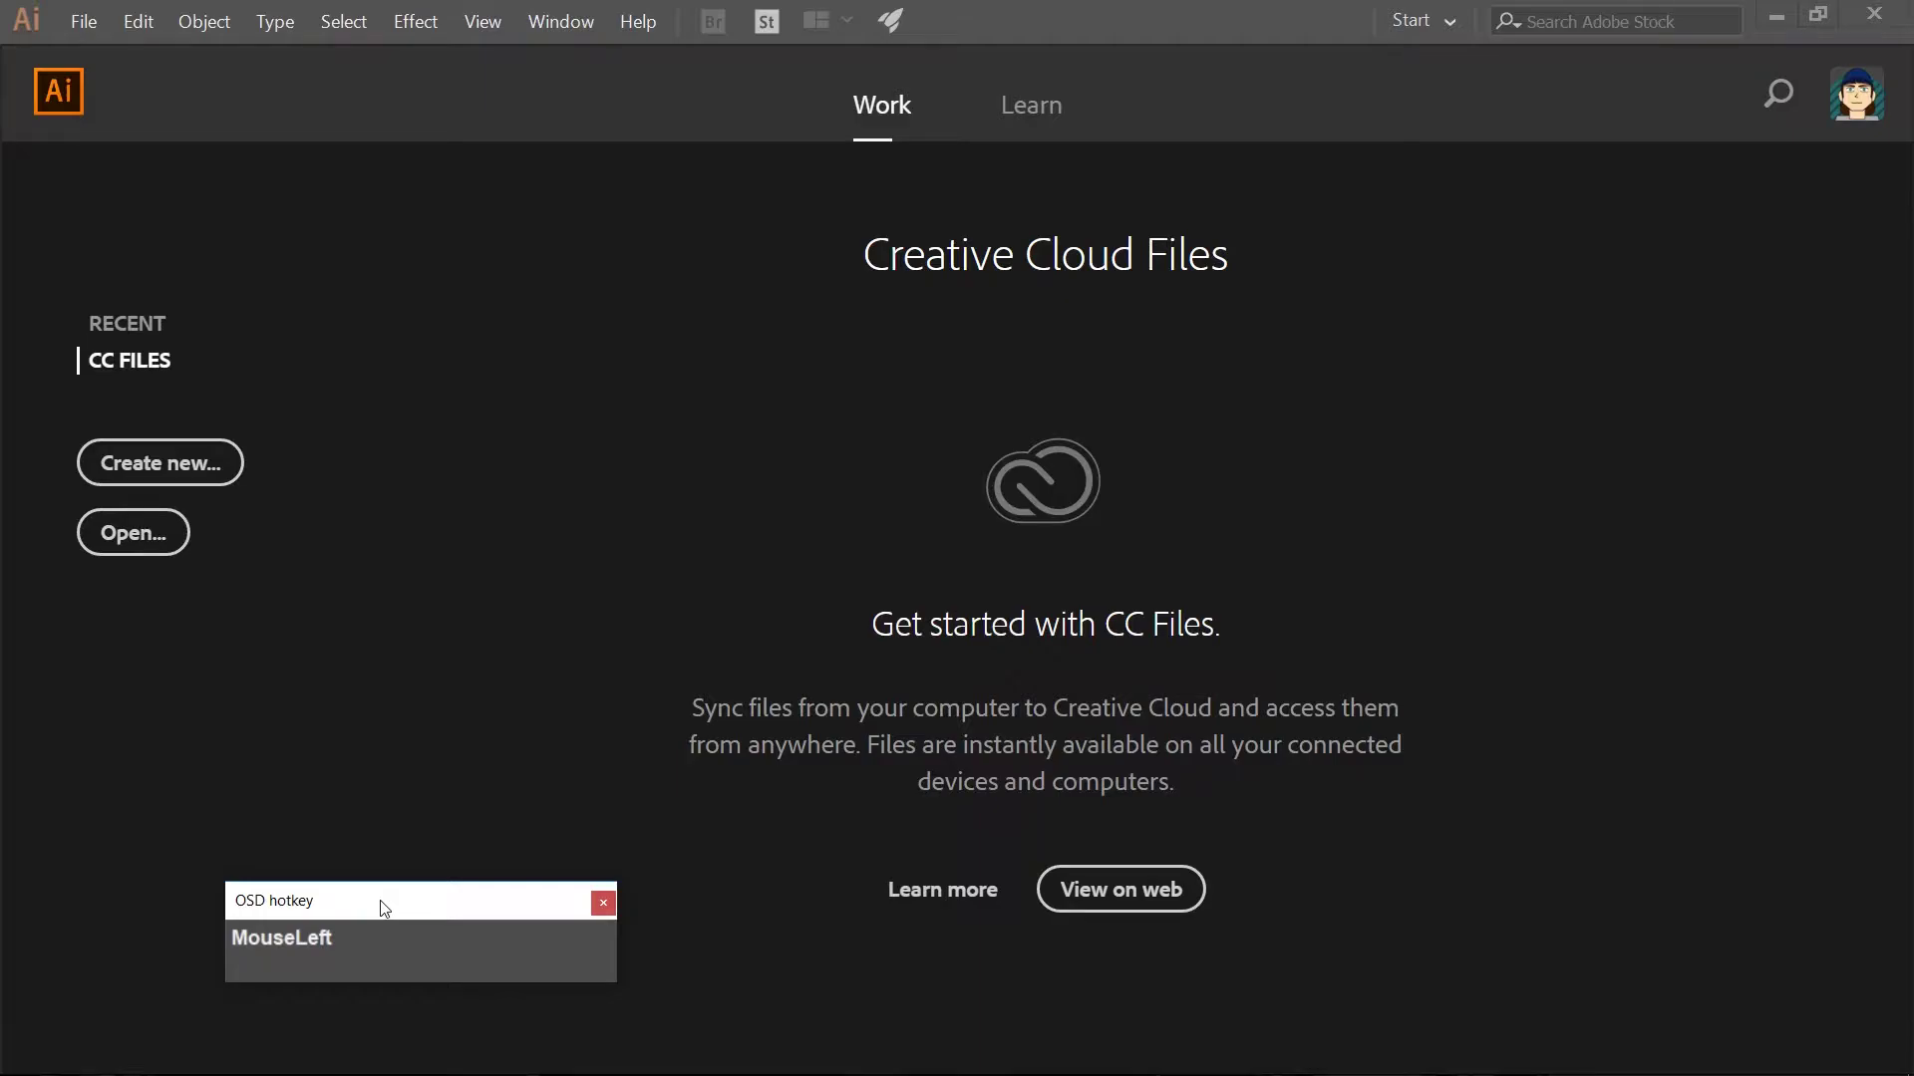
Create a new blank document 600 px wide by 1000 px tall.
left_click_drag(168, 676, 1301, 329)
key("KP_6")
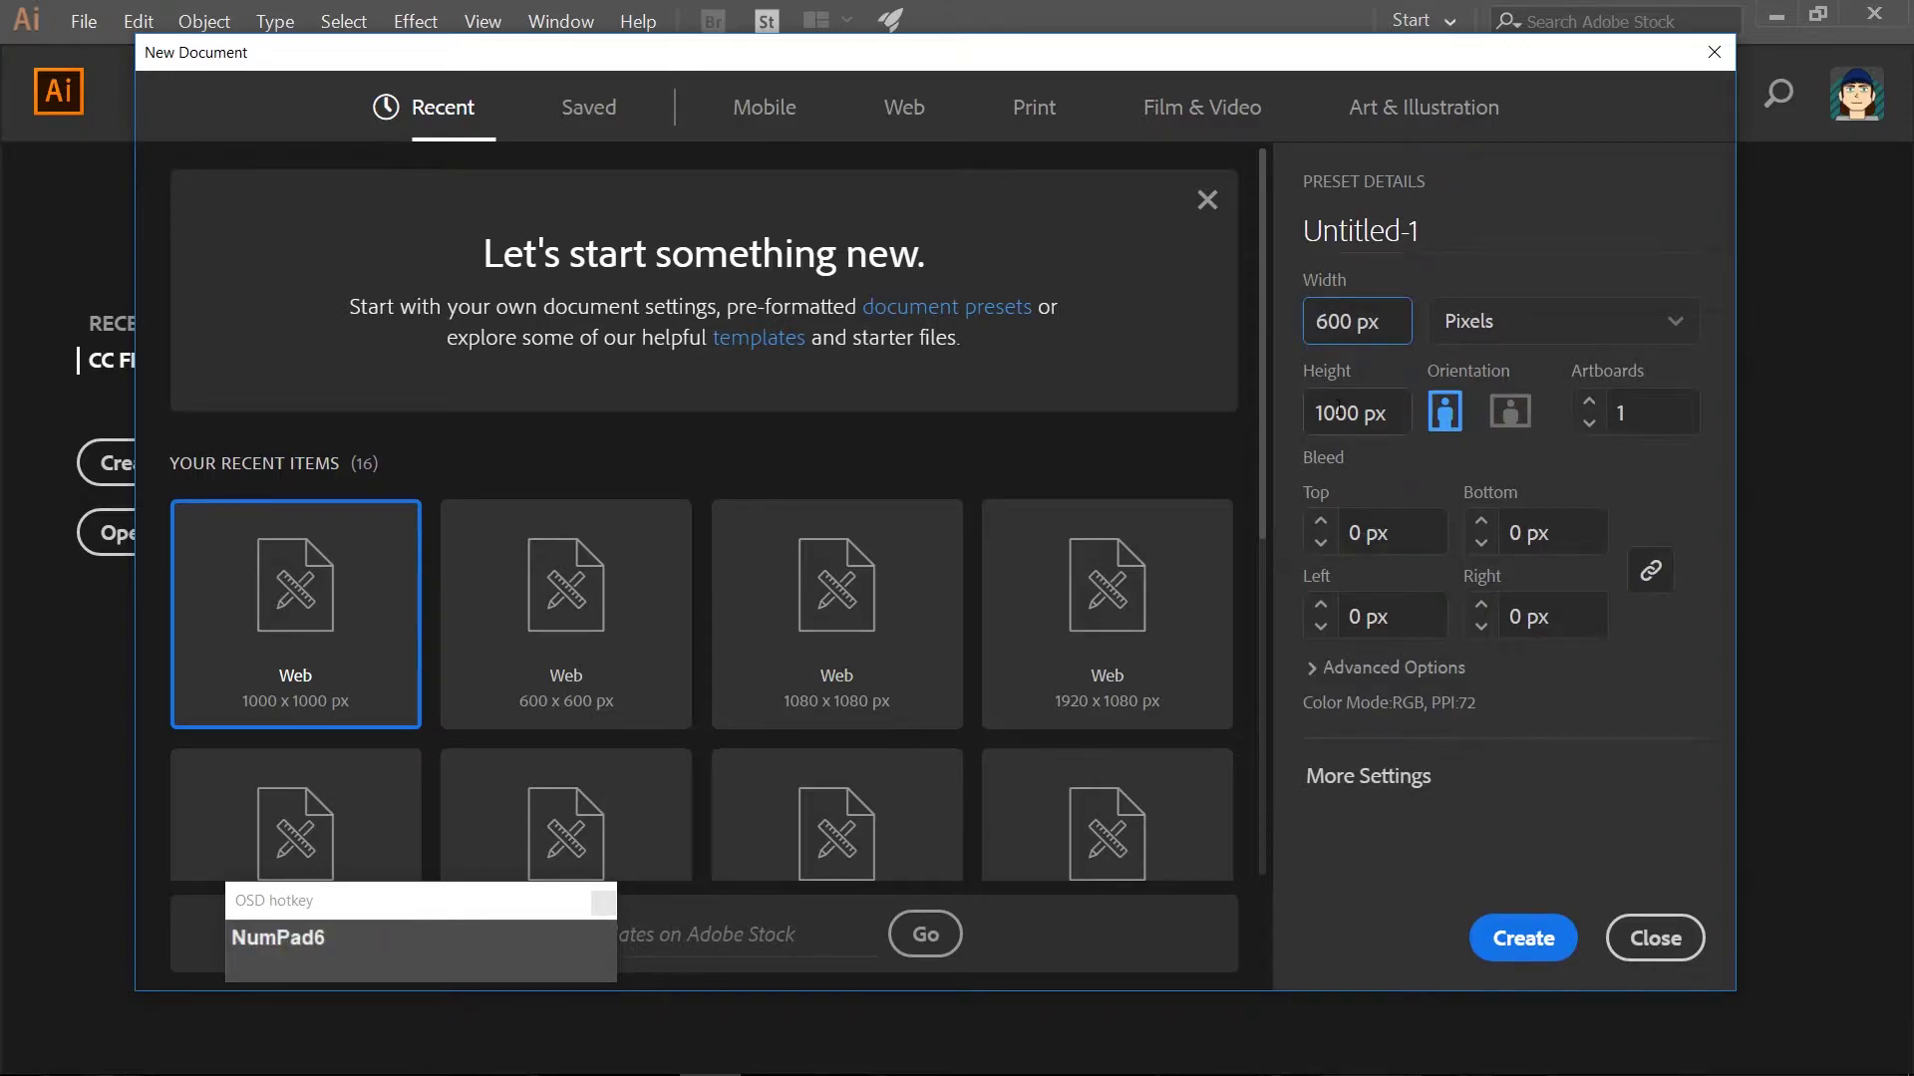
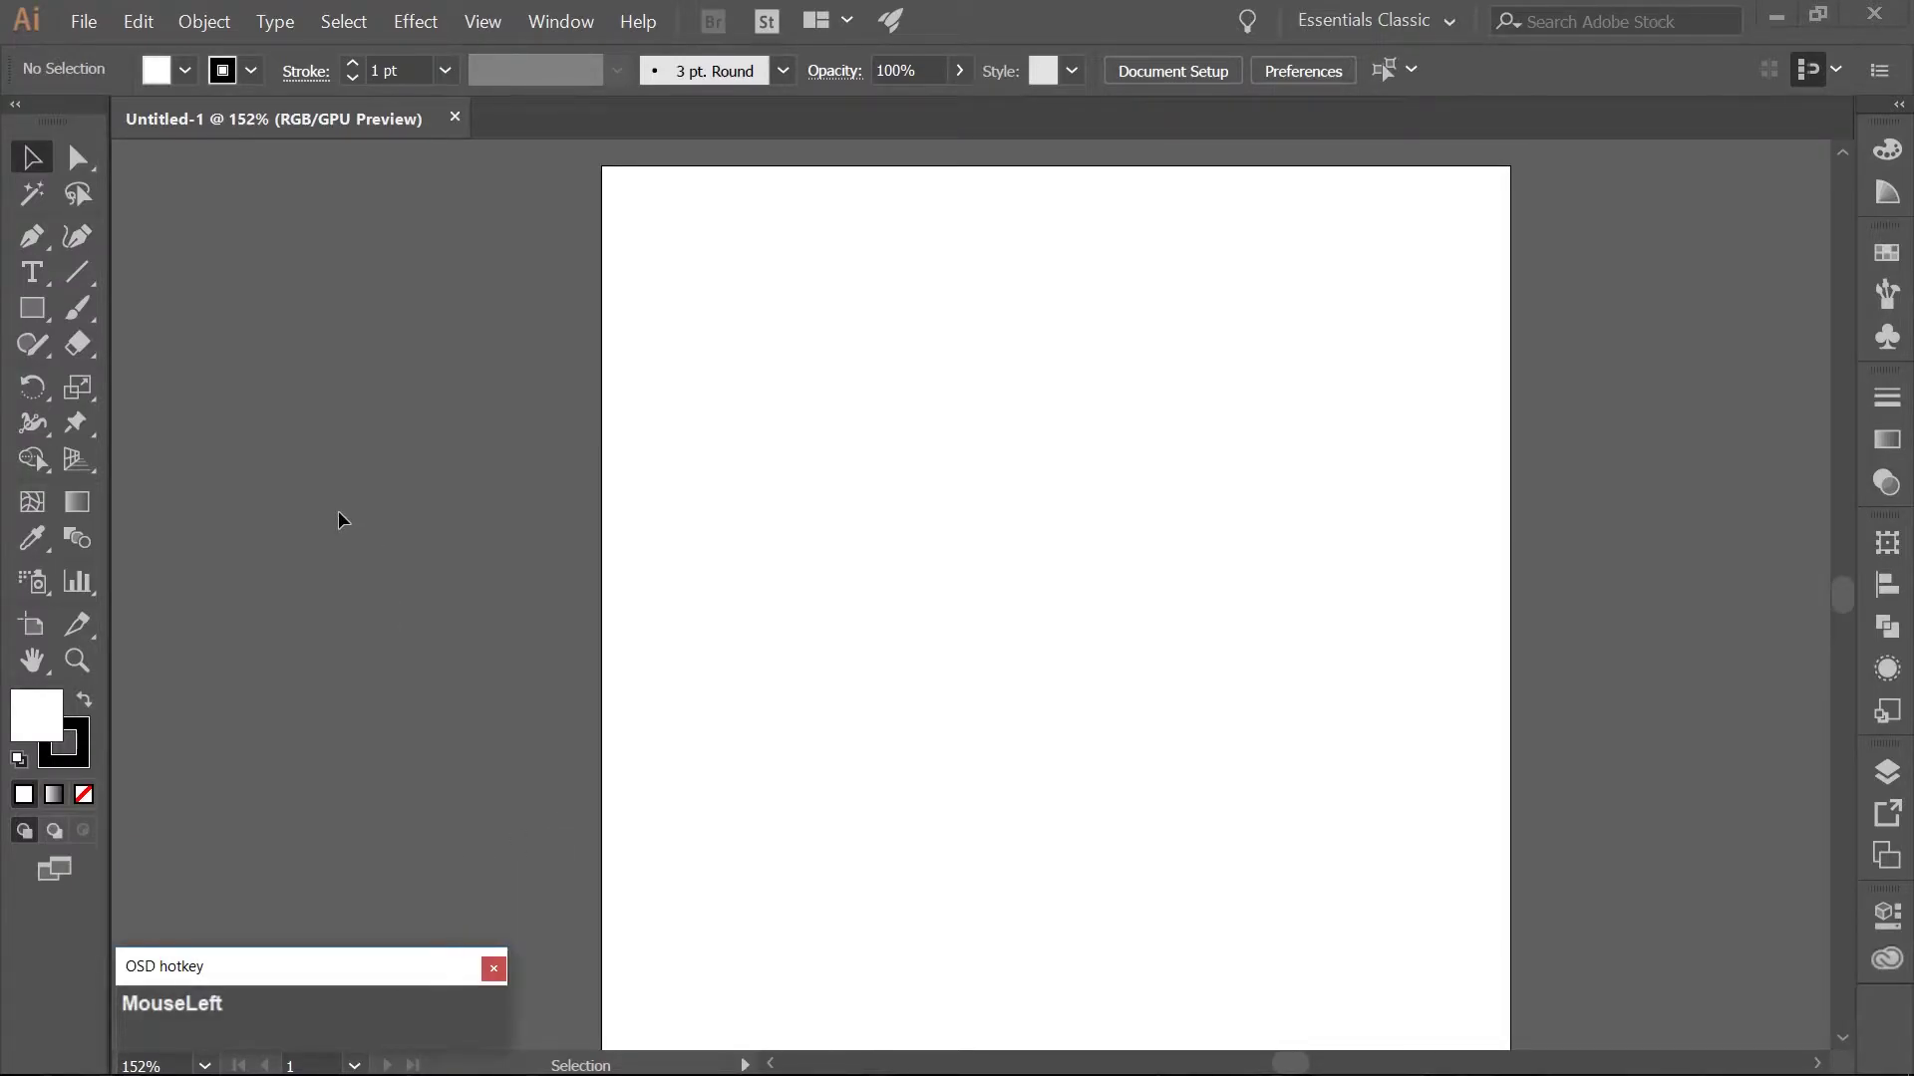
Draw a rectangle covering the whole artboard with the Rectangle tool (M).
key("m")
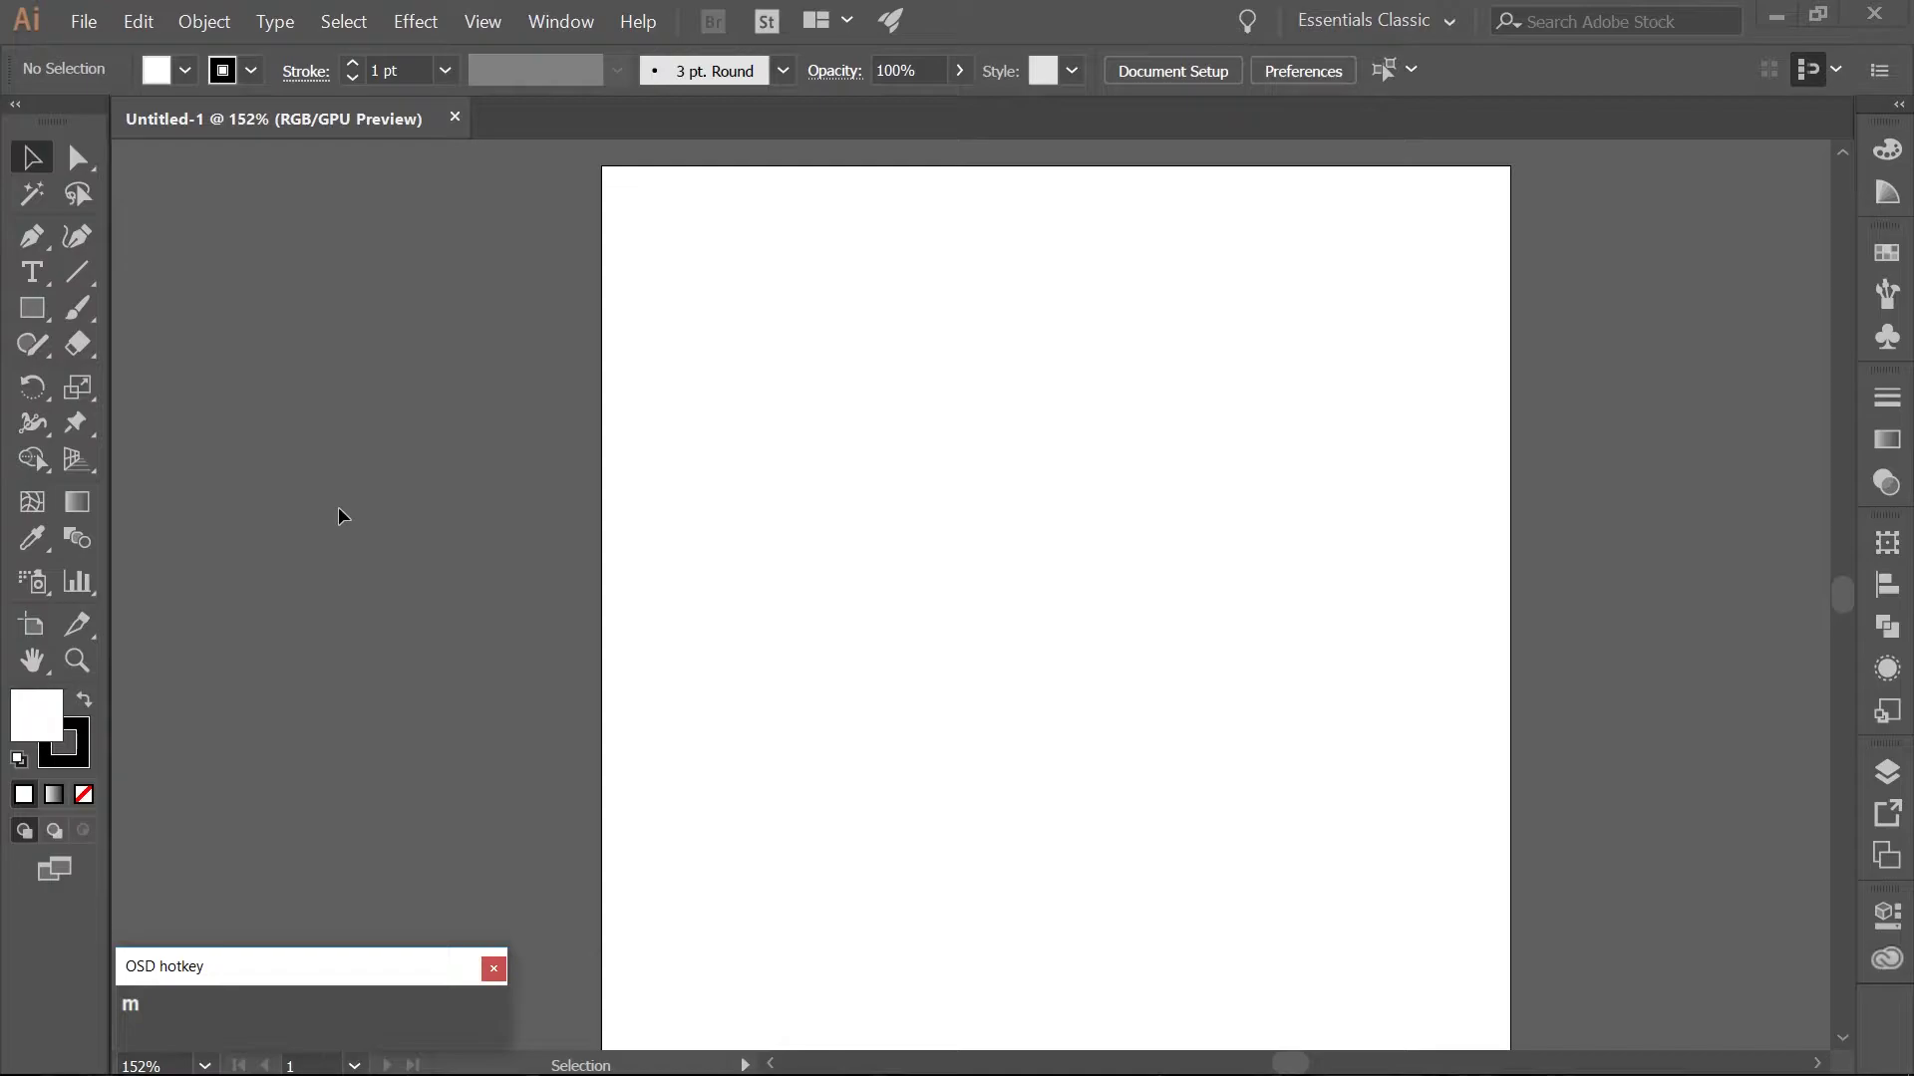
left_click(318, 602)
key("m")
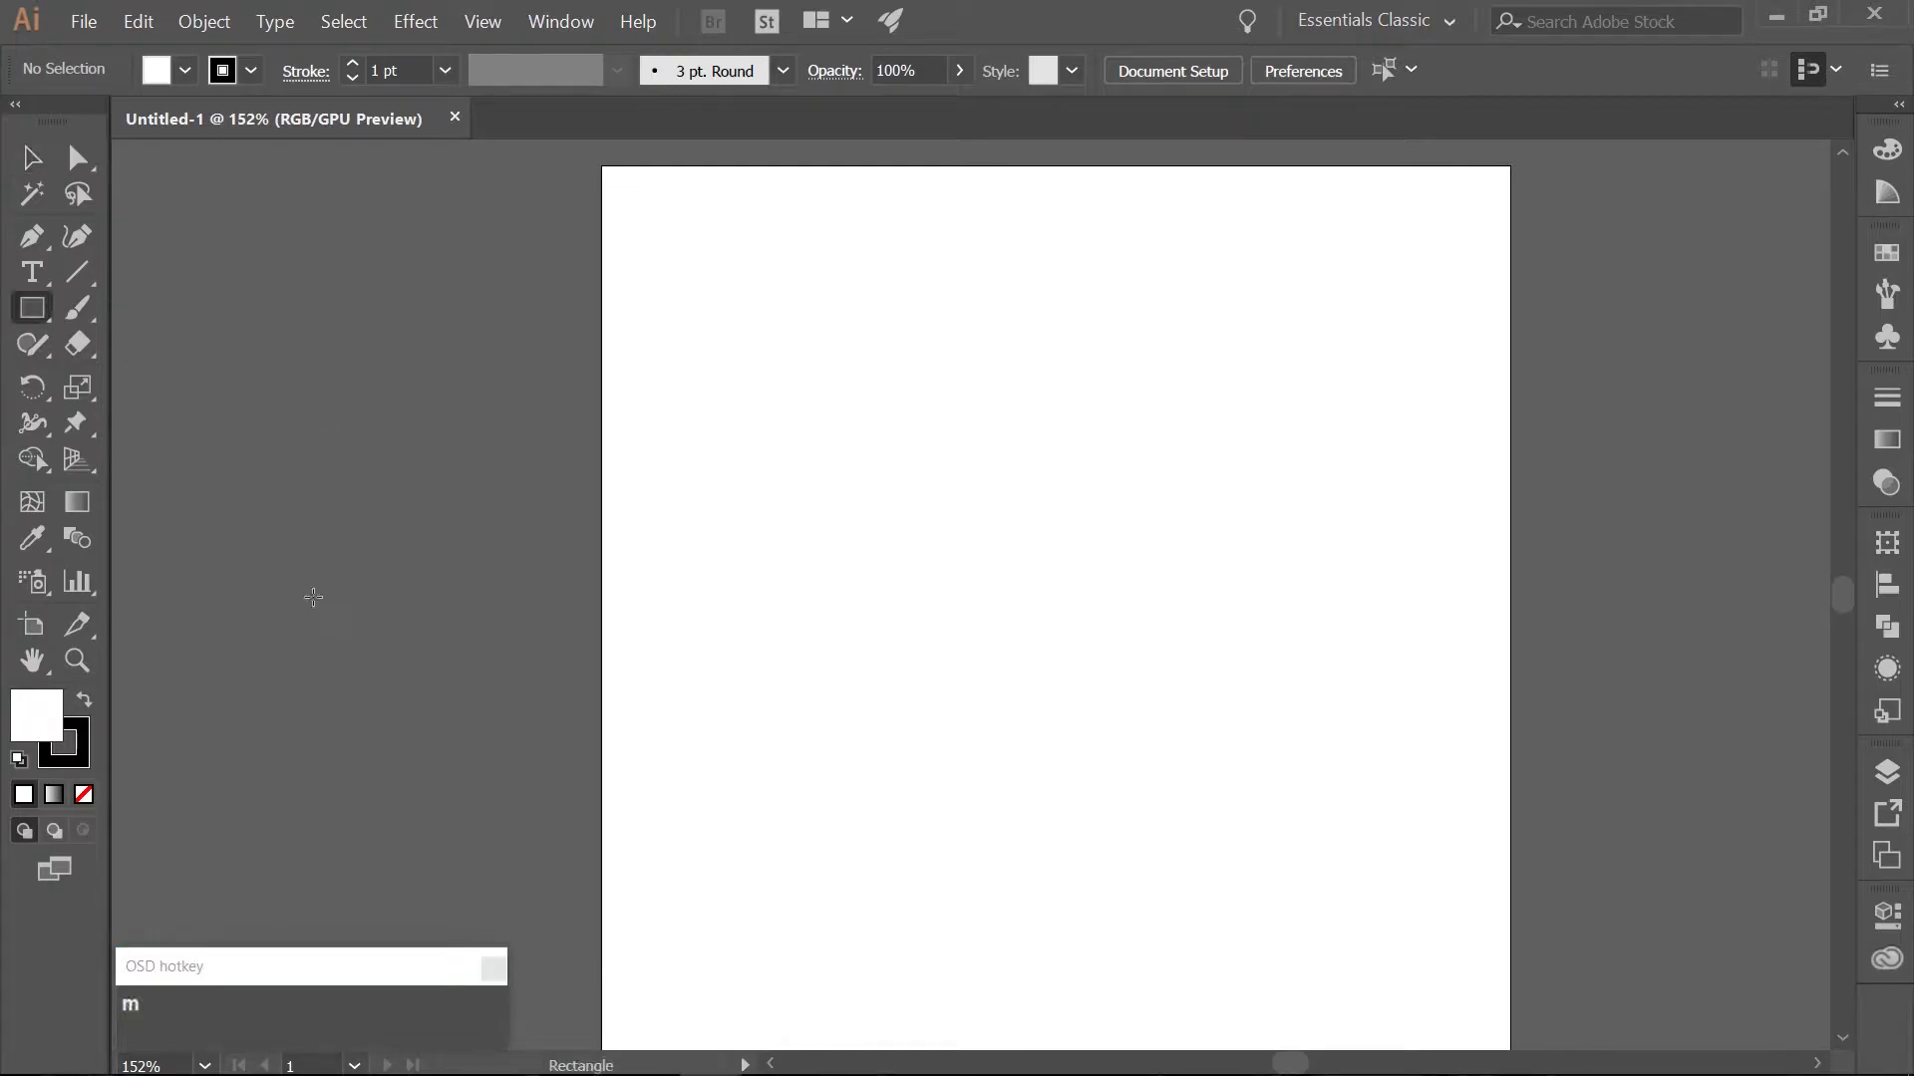
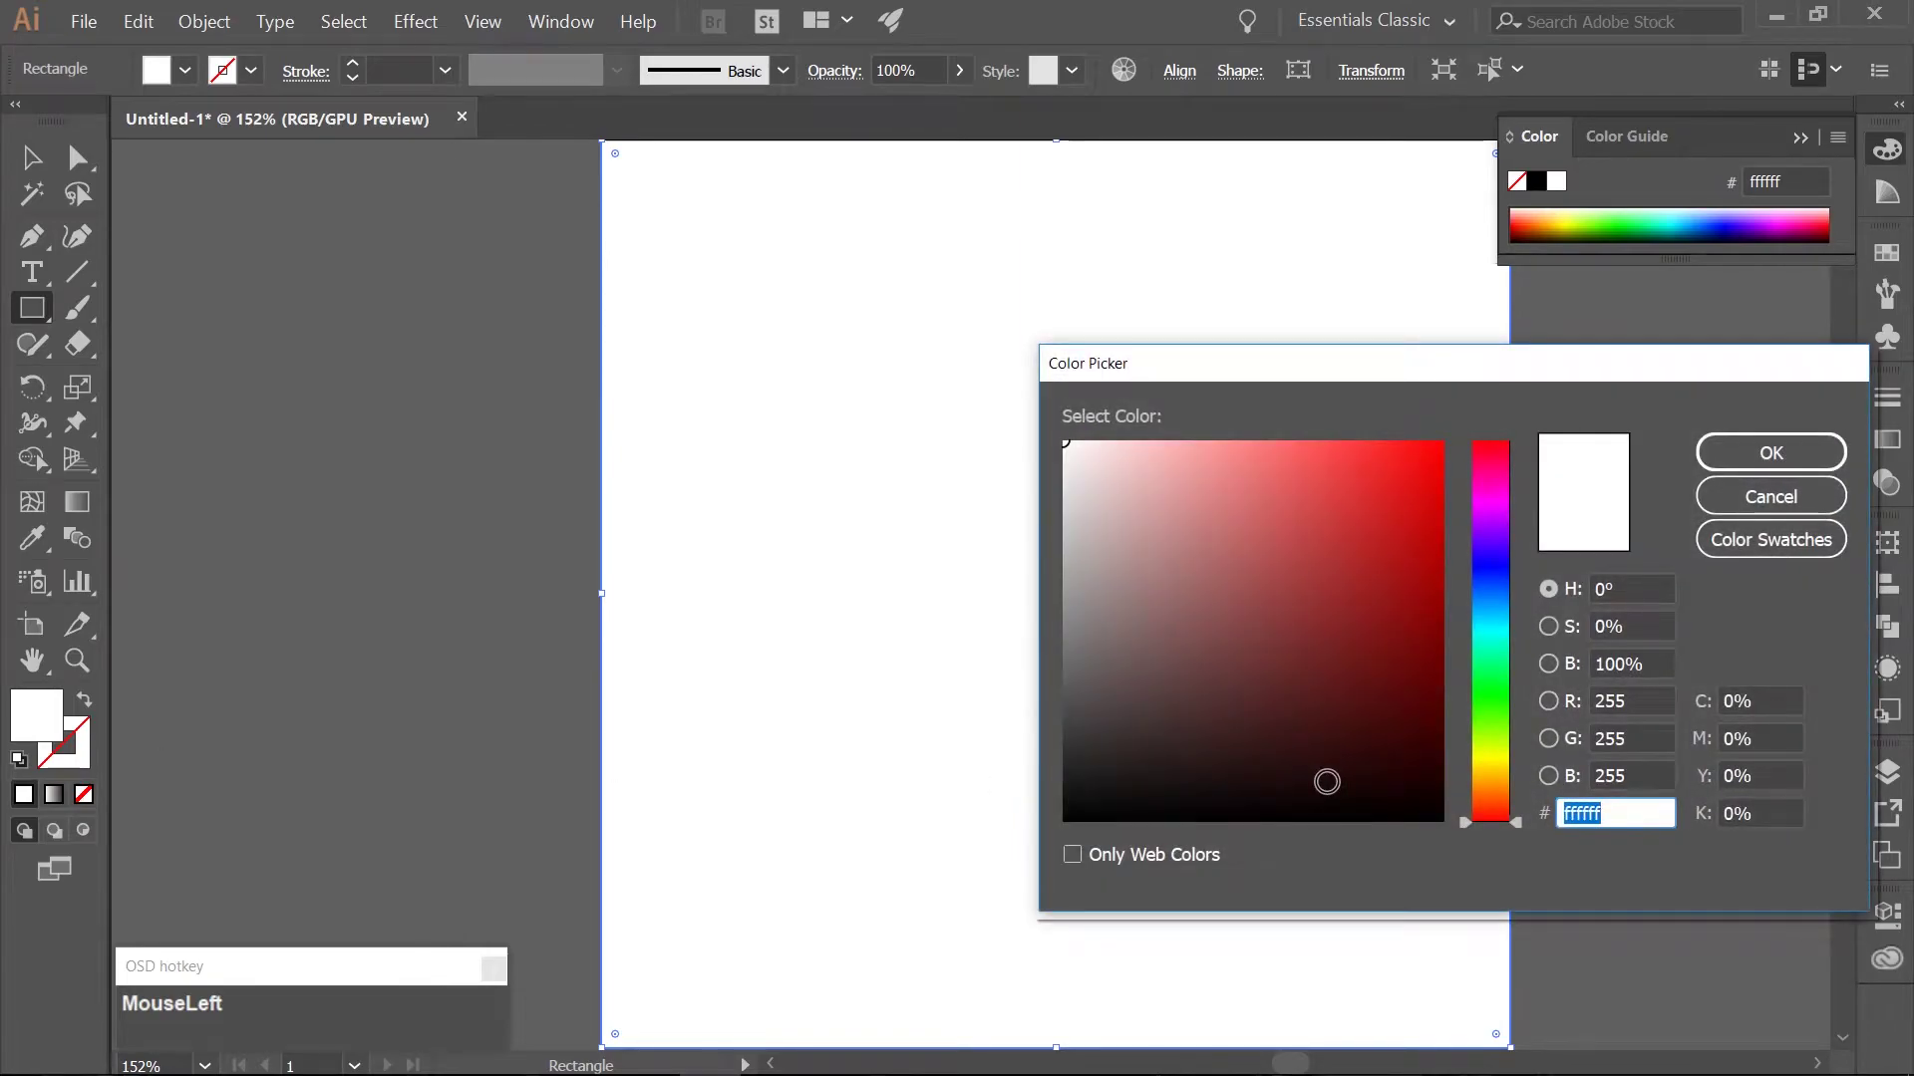
Fill the background rectangle with dark grey #353535.
key("KP_3")
key("KP_5")
key("KP_3")
key("KP_5")
key("KP_3")
key("KP_5")
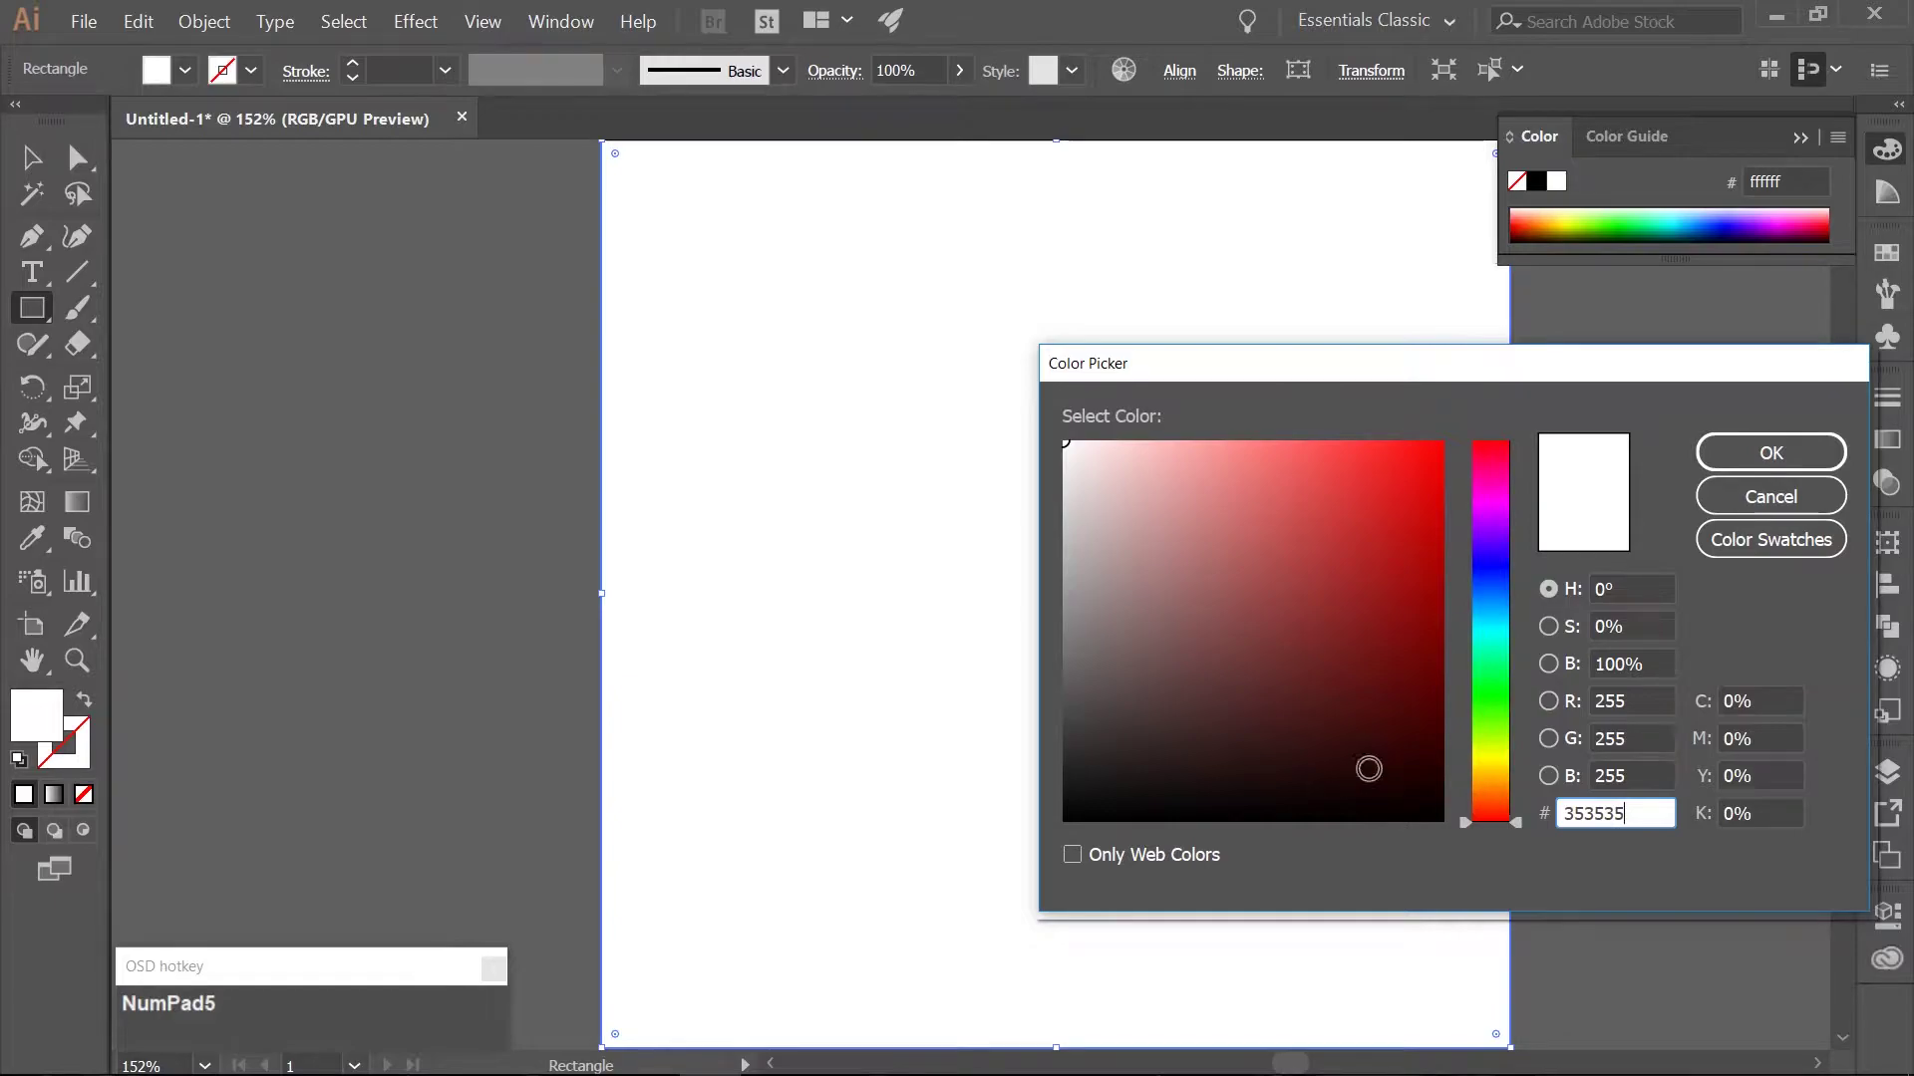
Rename Layer 1 to 'background', lock it, and add a new layer named 'flask'.
left_click(1766, 453)
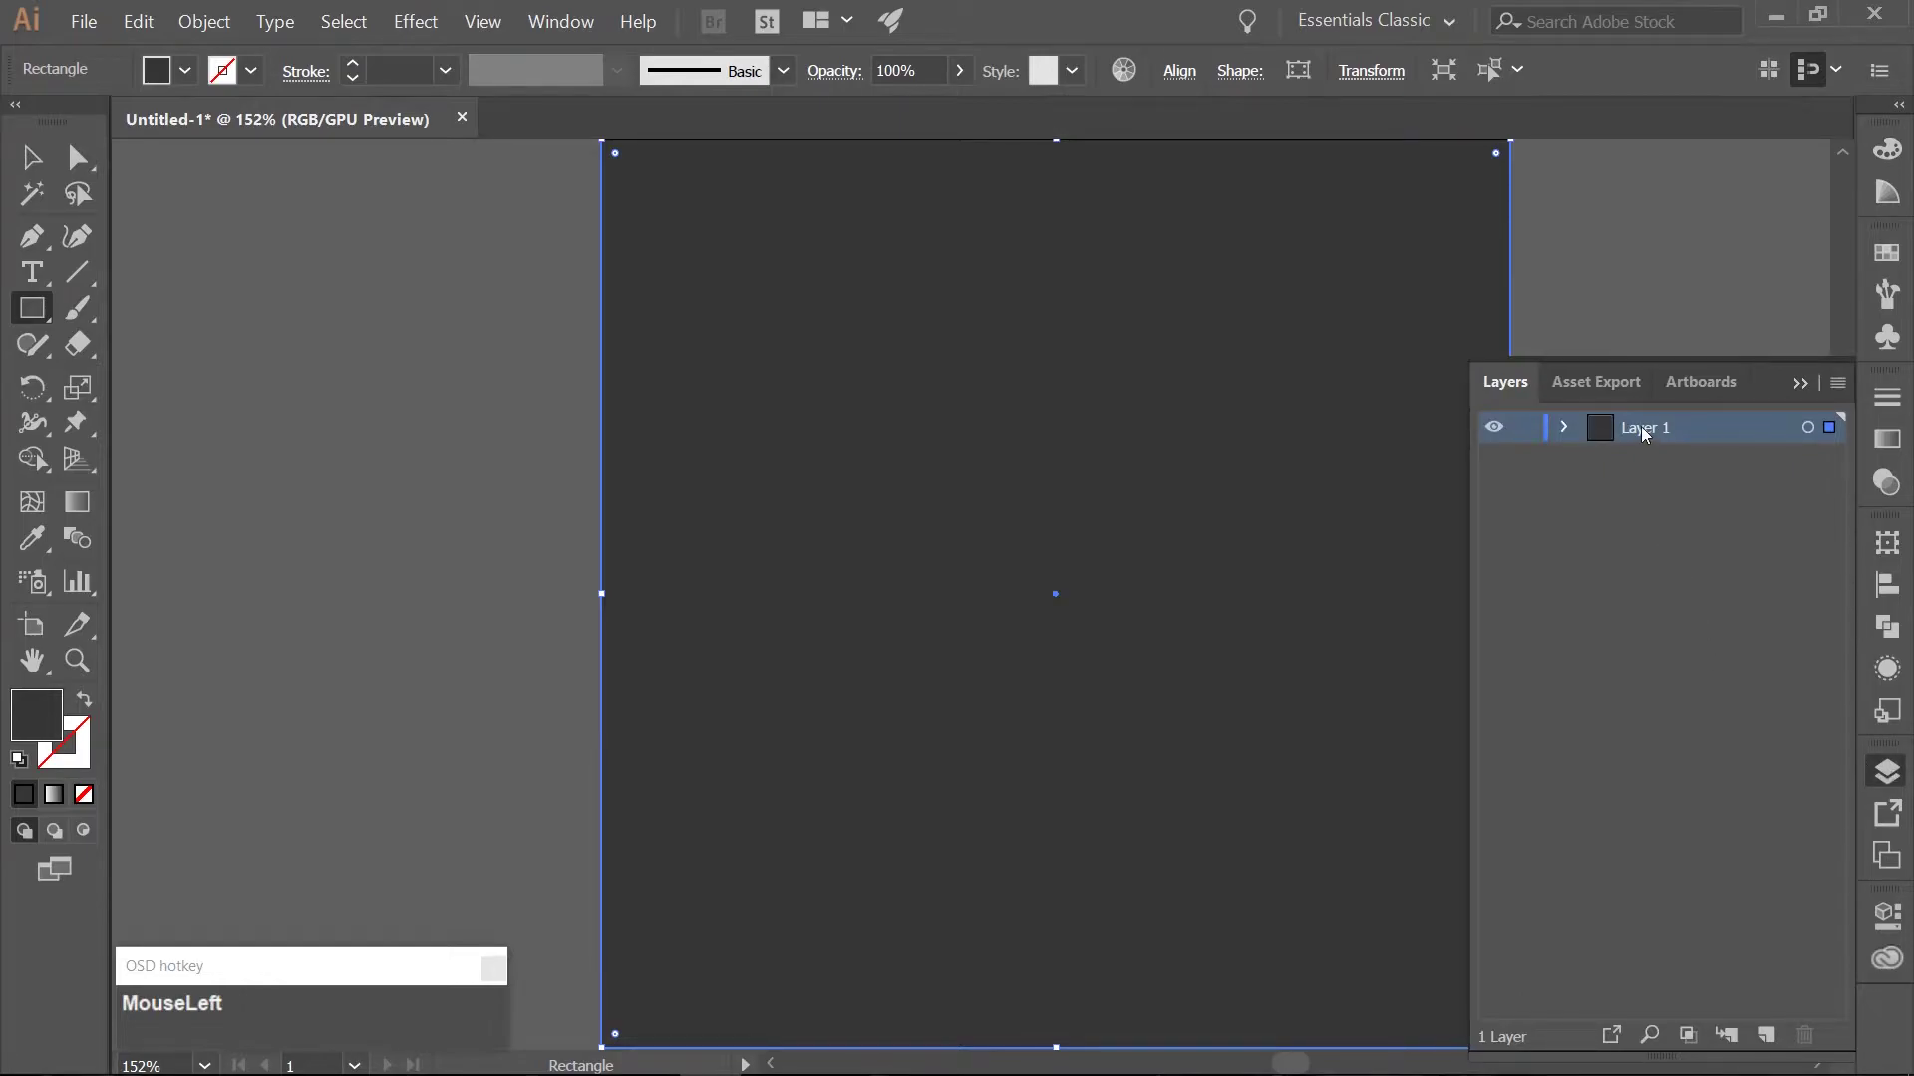
type("background")
key("Return")
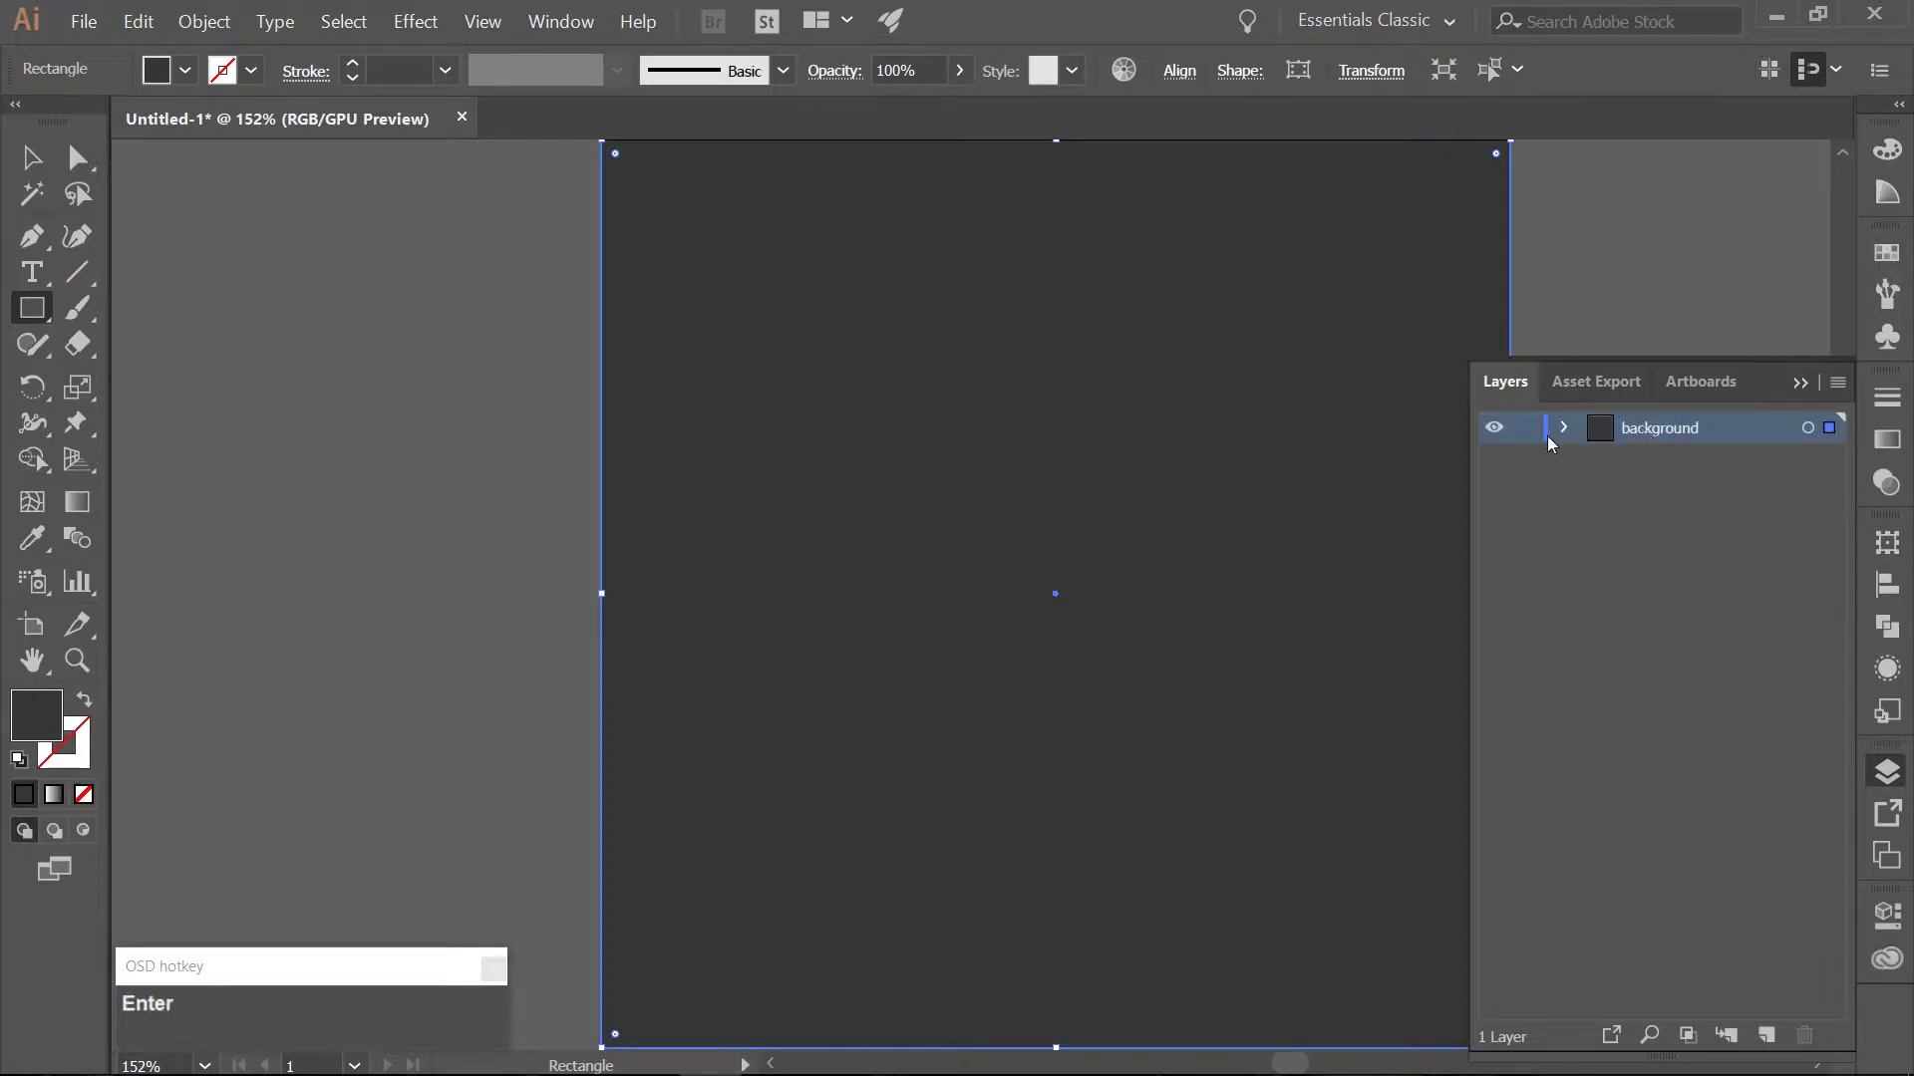
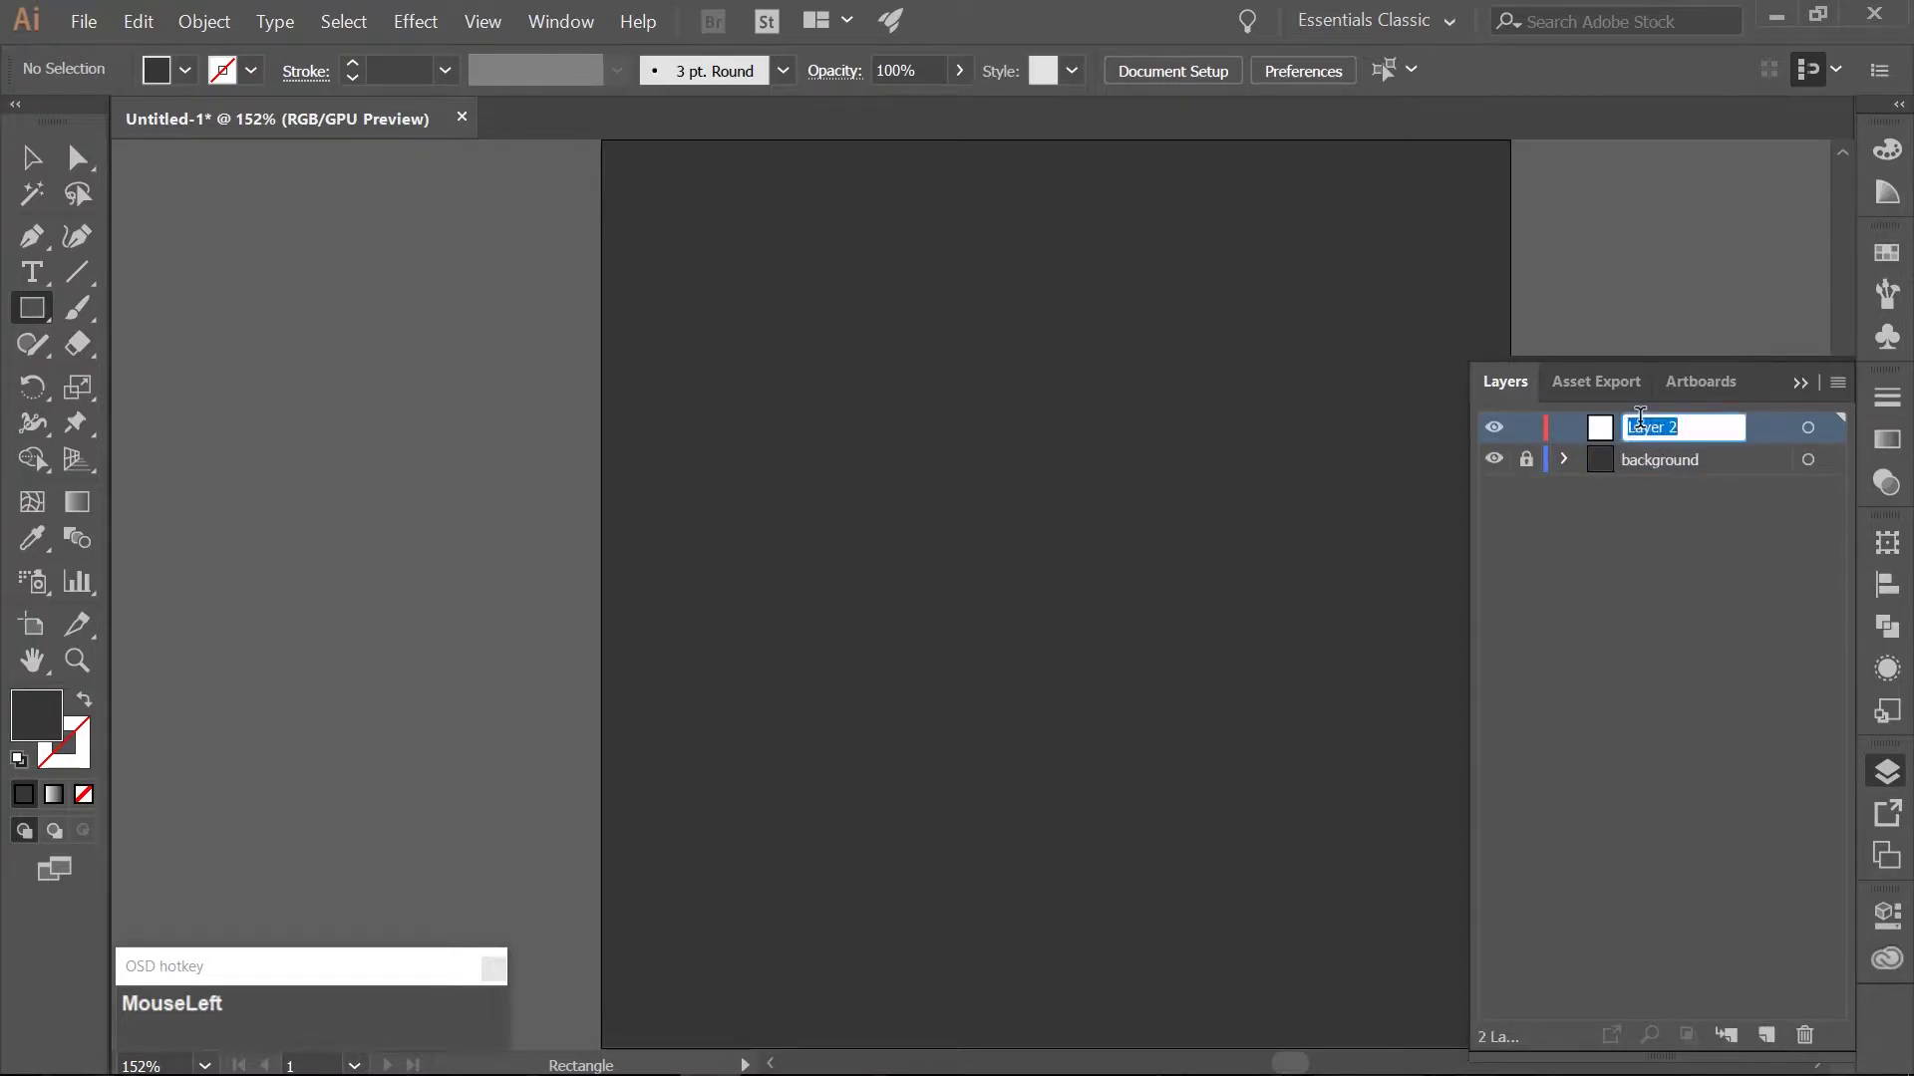
type("flask")
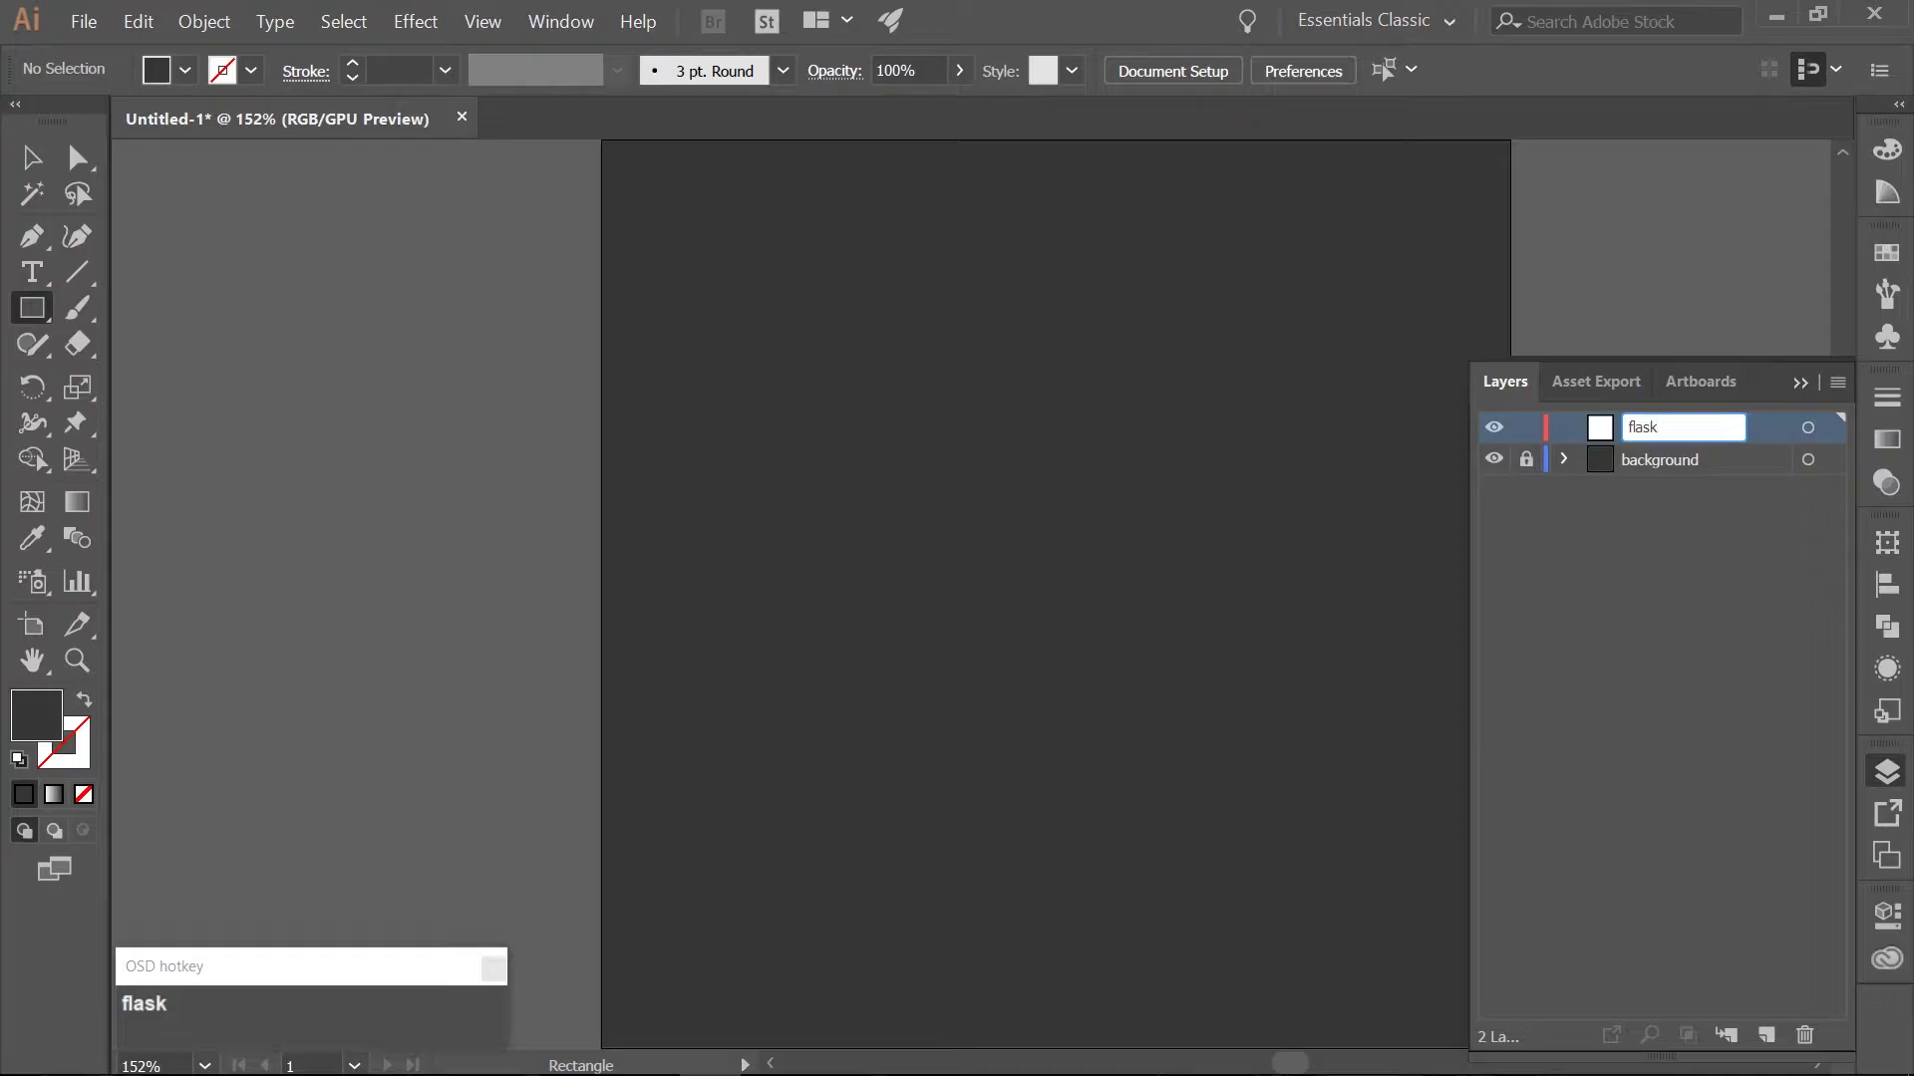
key("Return")
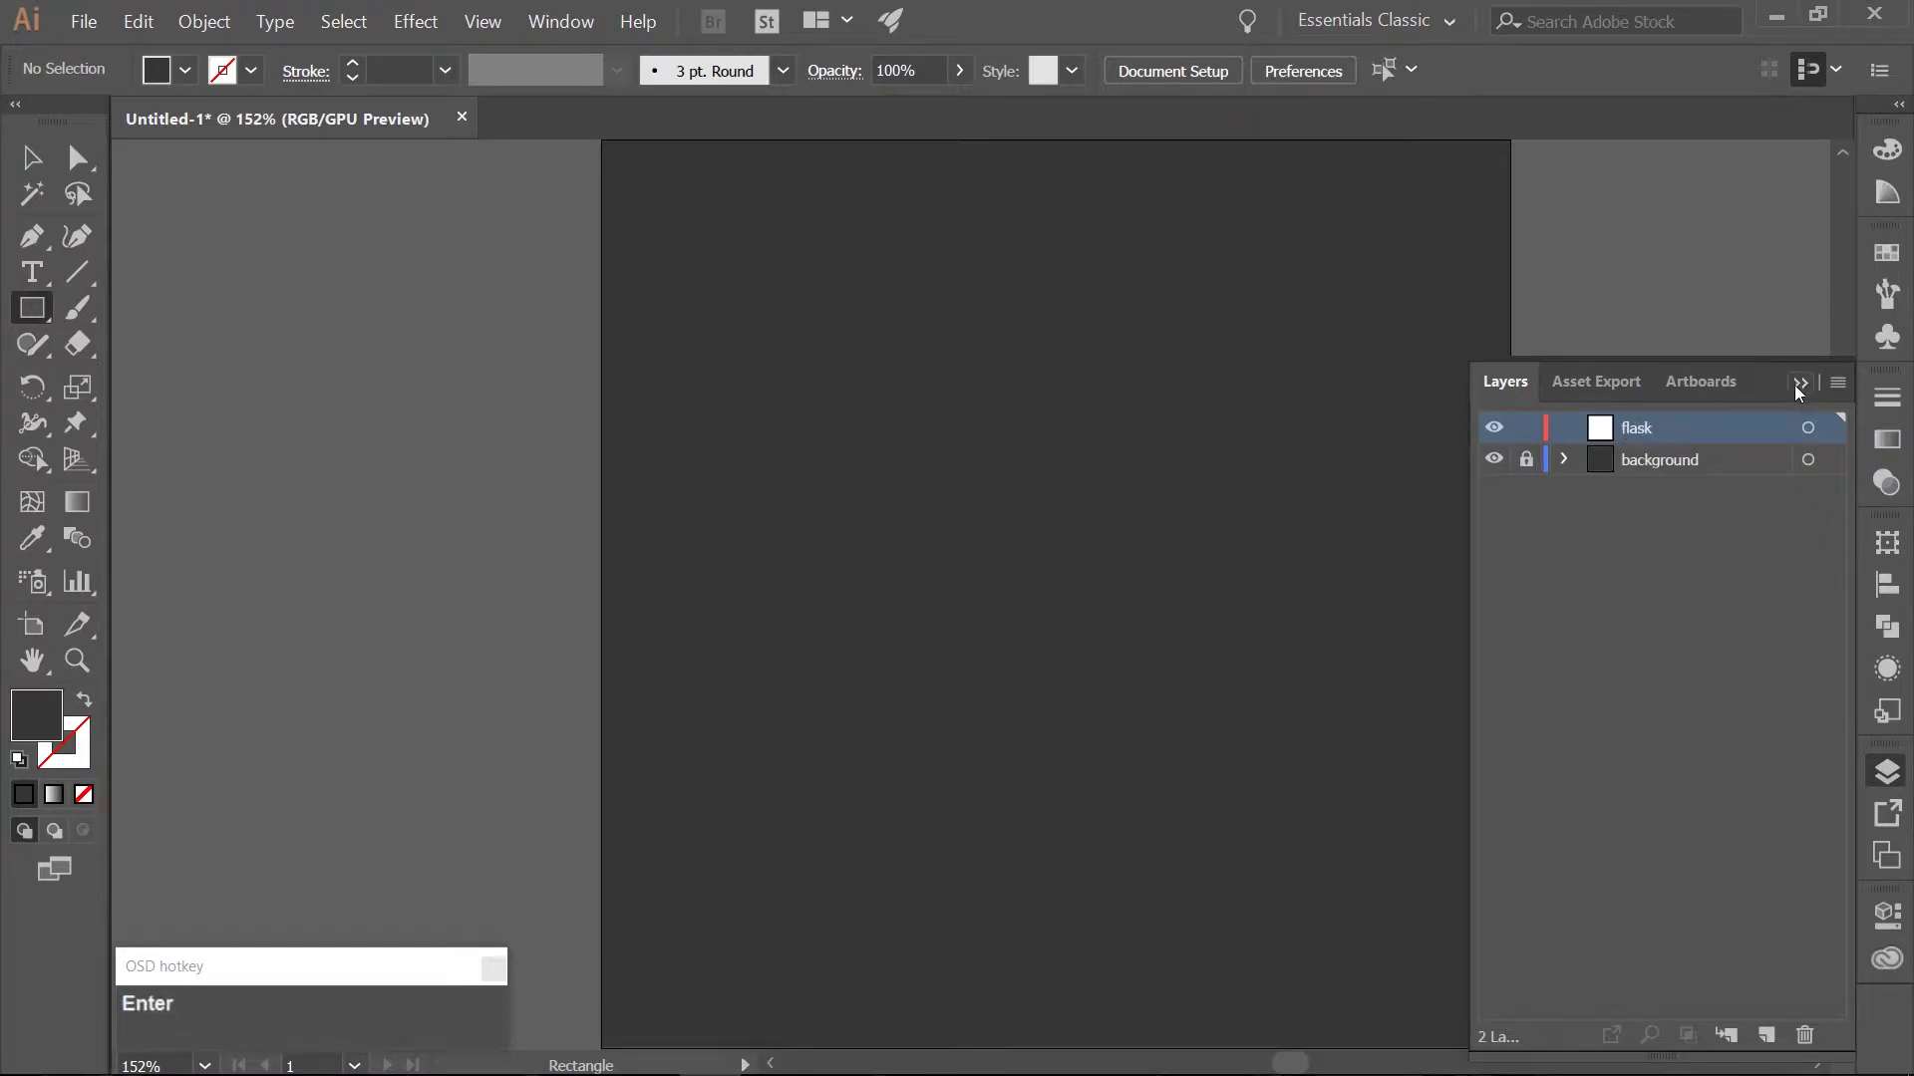
Draw a large white circle and a small white rectangle for the flask body and neck.
left_click(1798, 390)
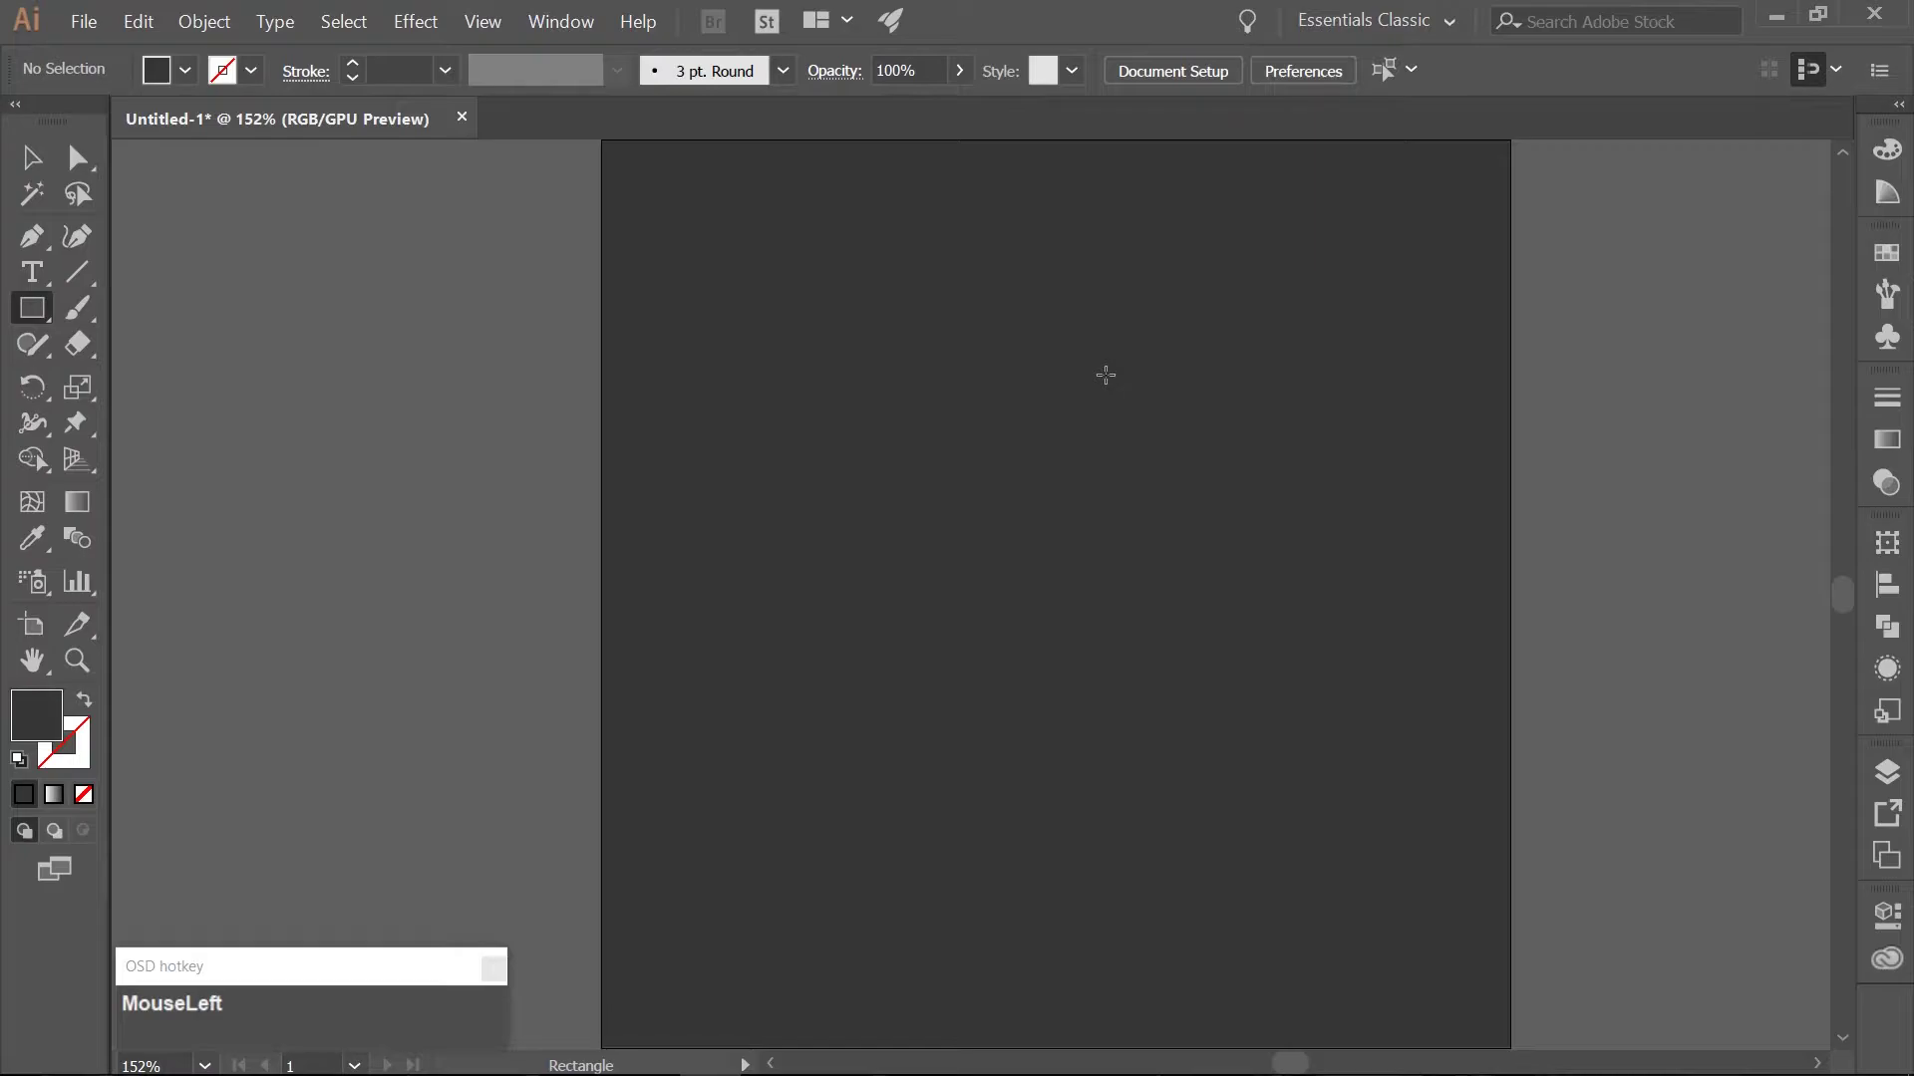
key("l")
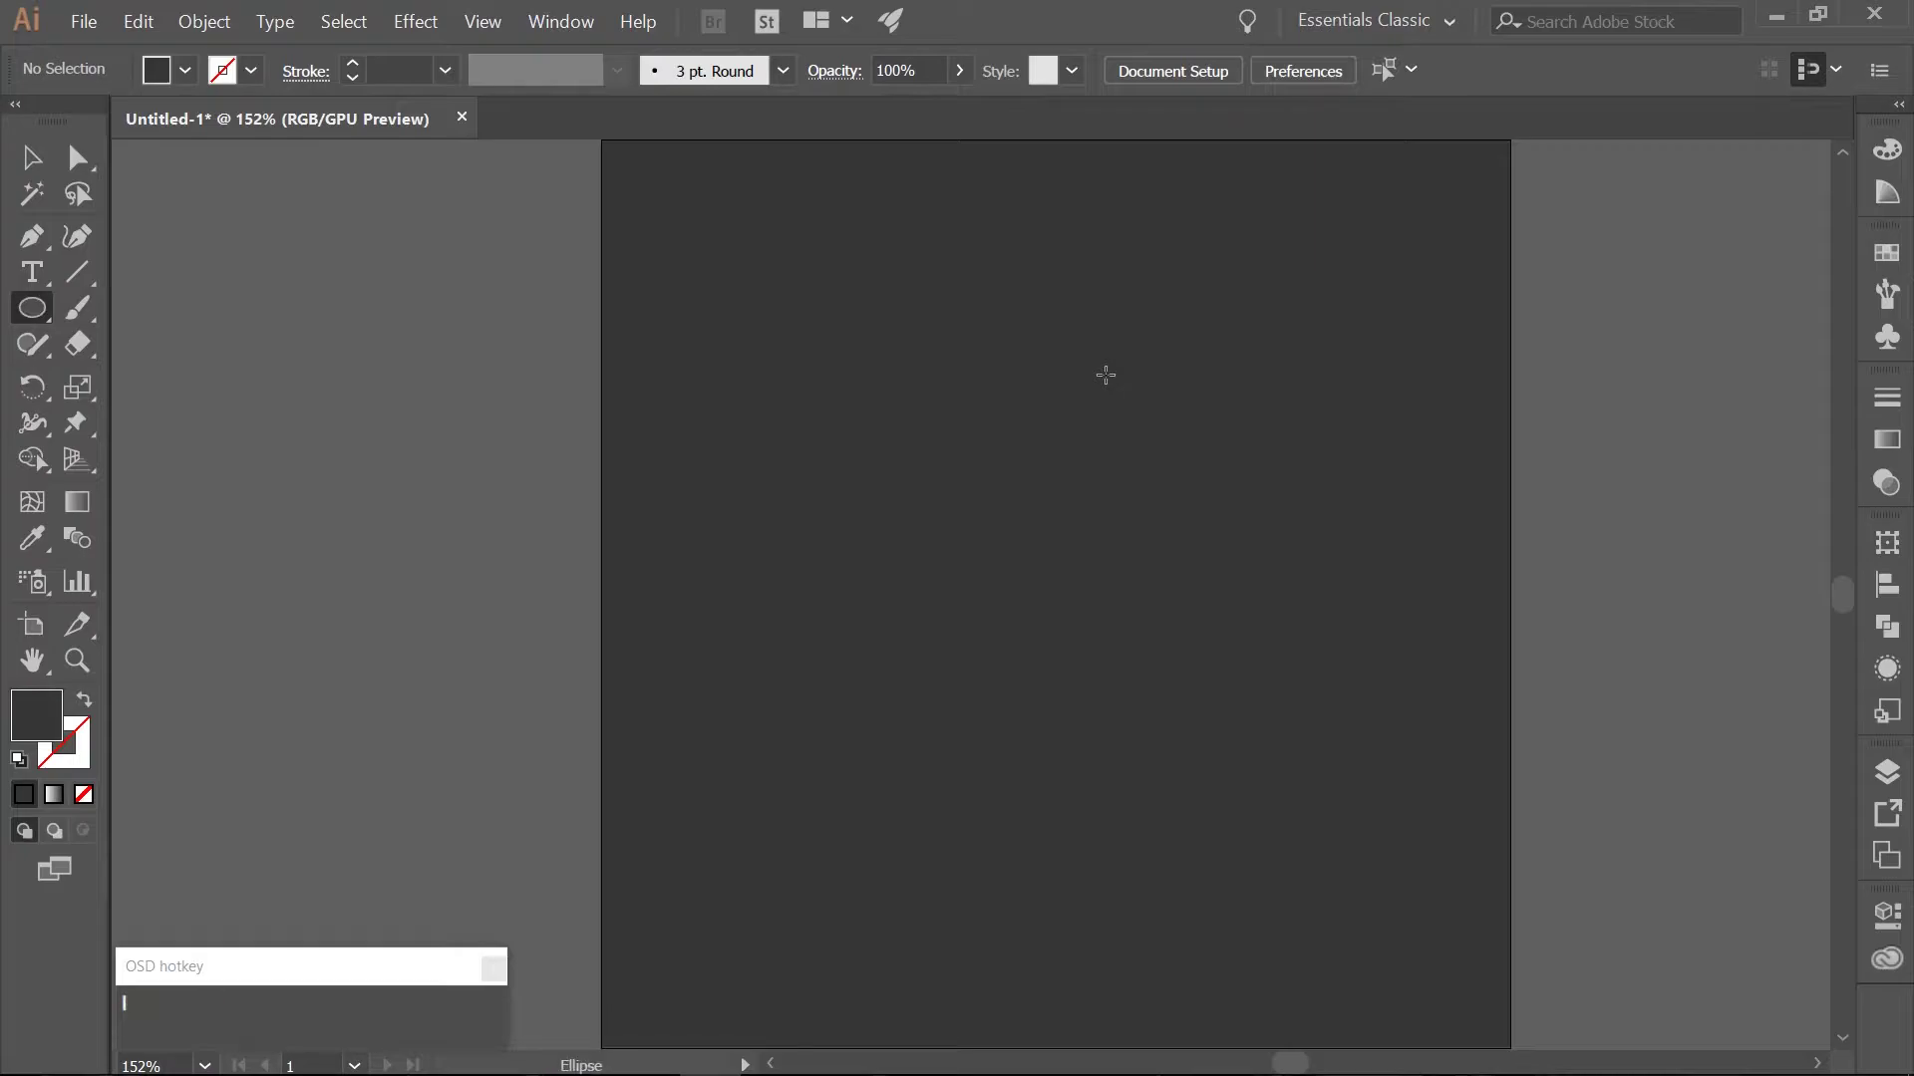
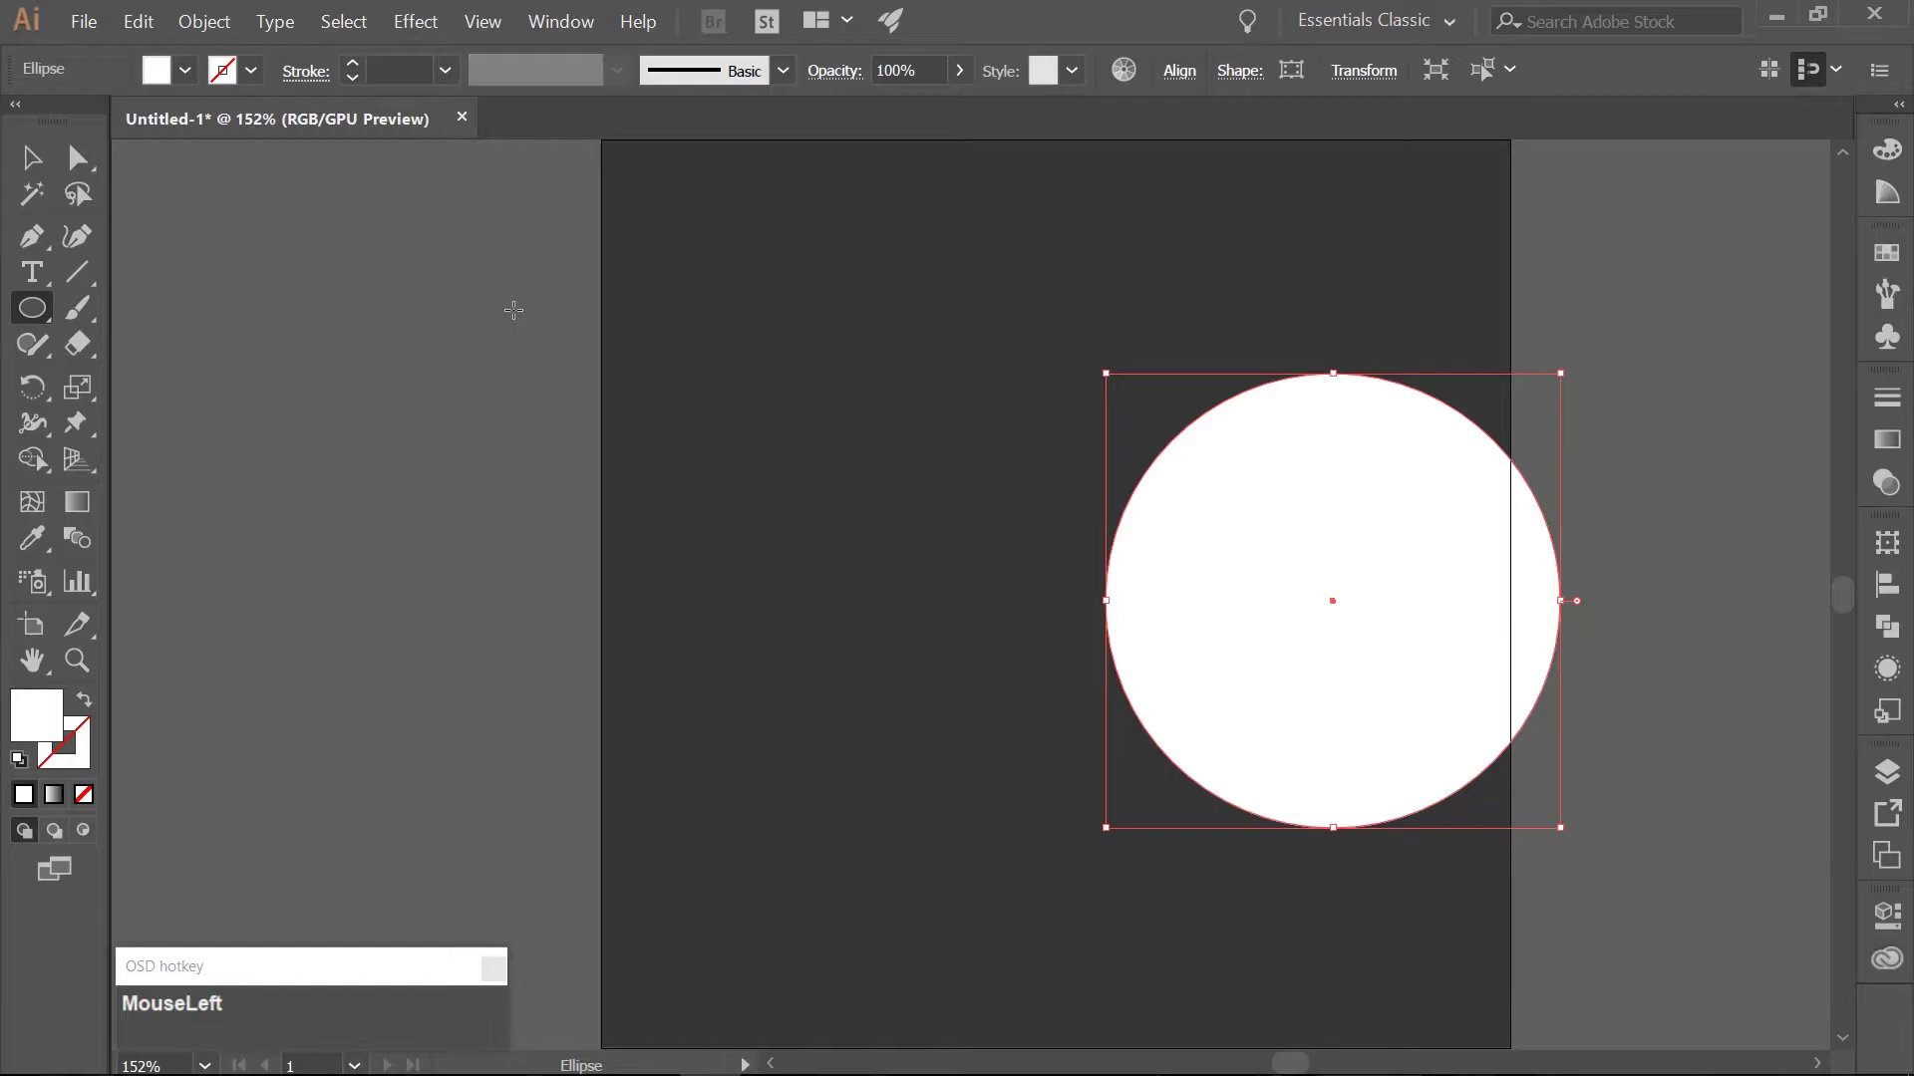
key("m")
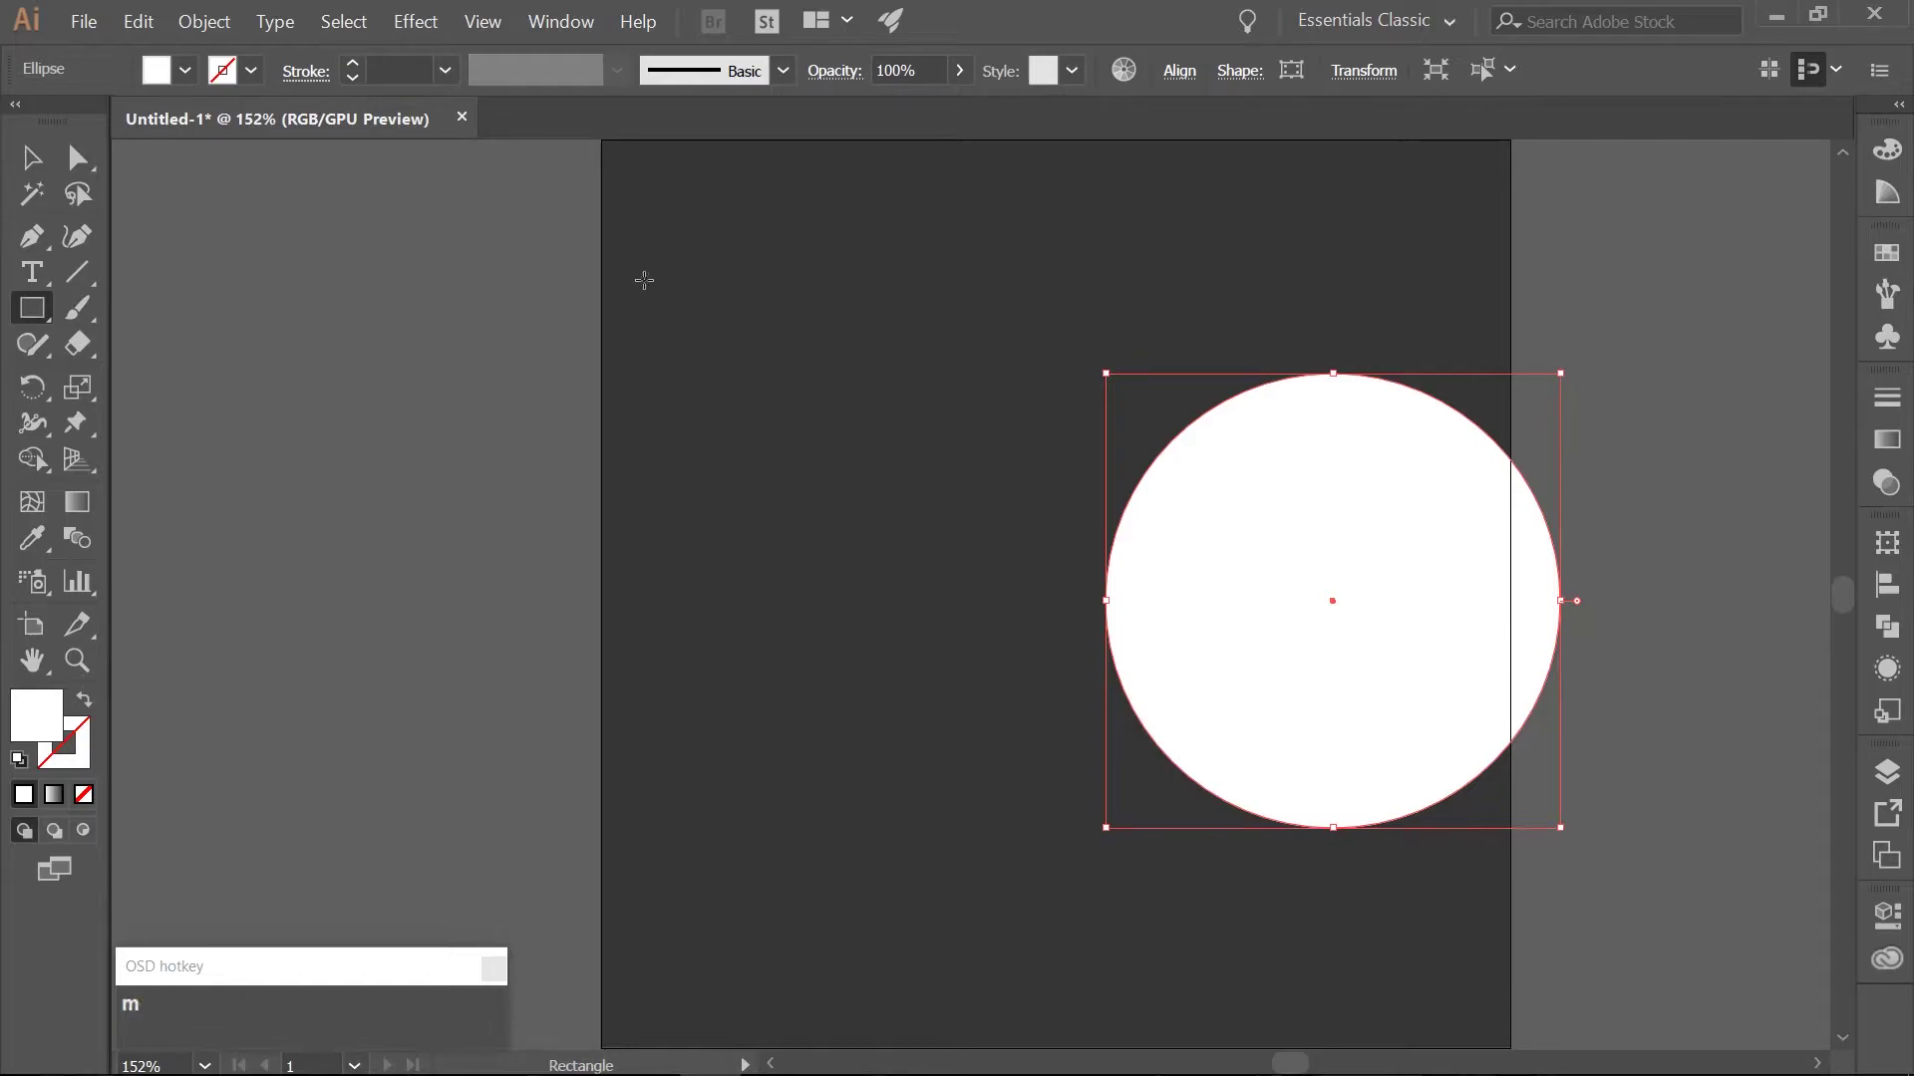
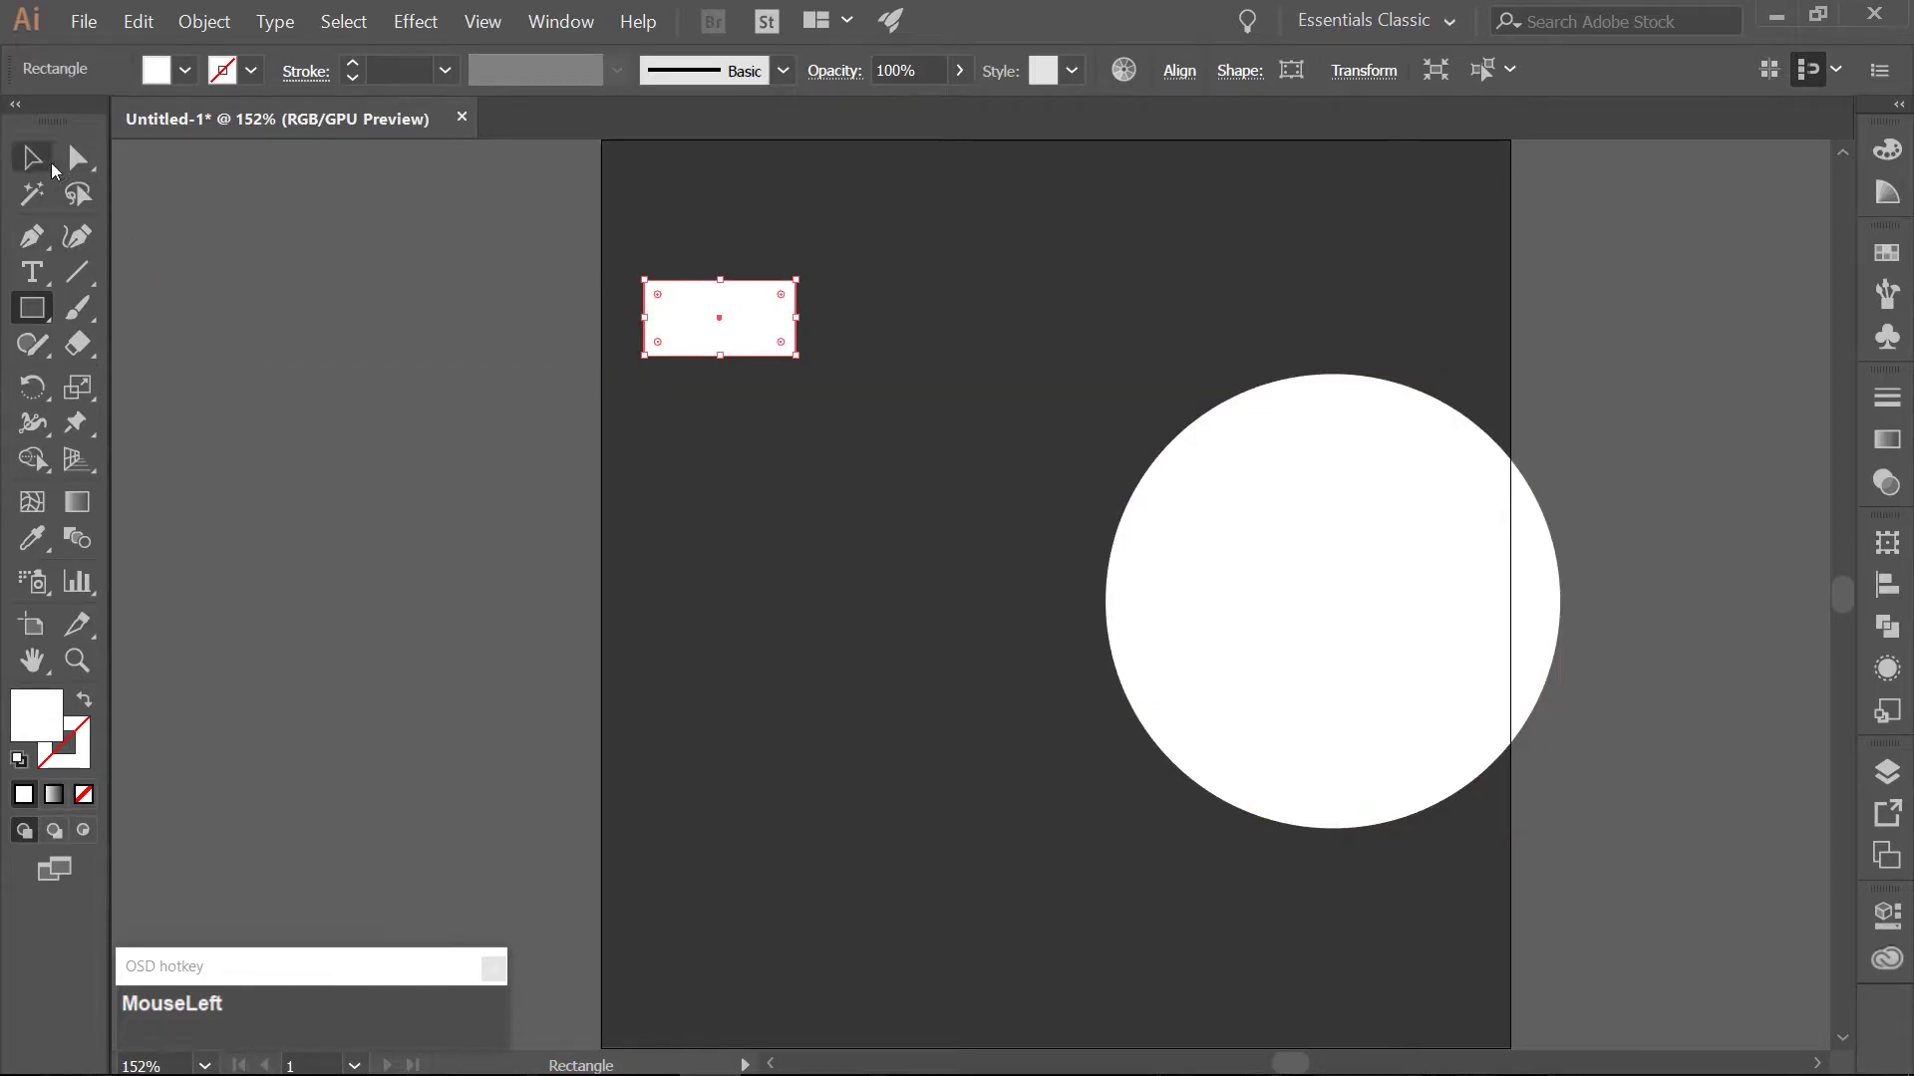
Move the small rectangle onto the top of the circle as the flask neck.
key("v")
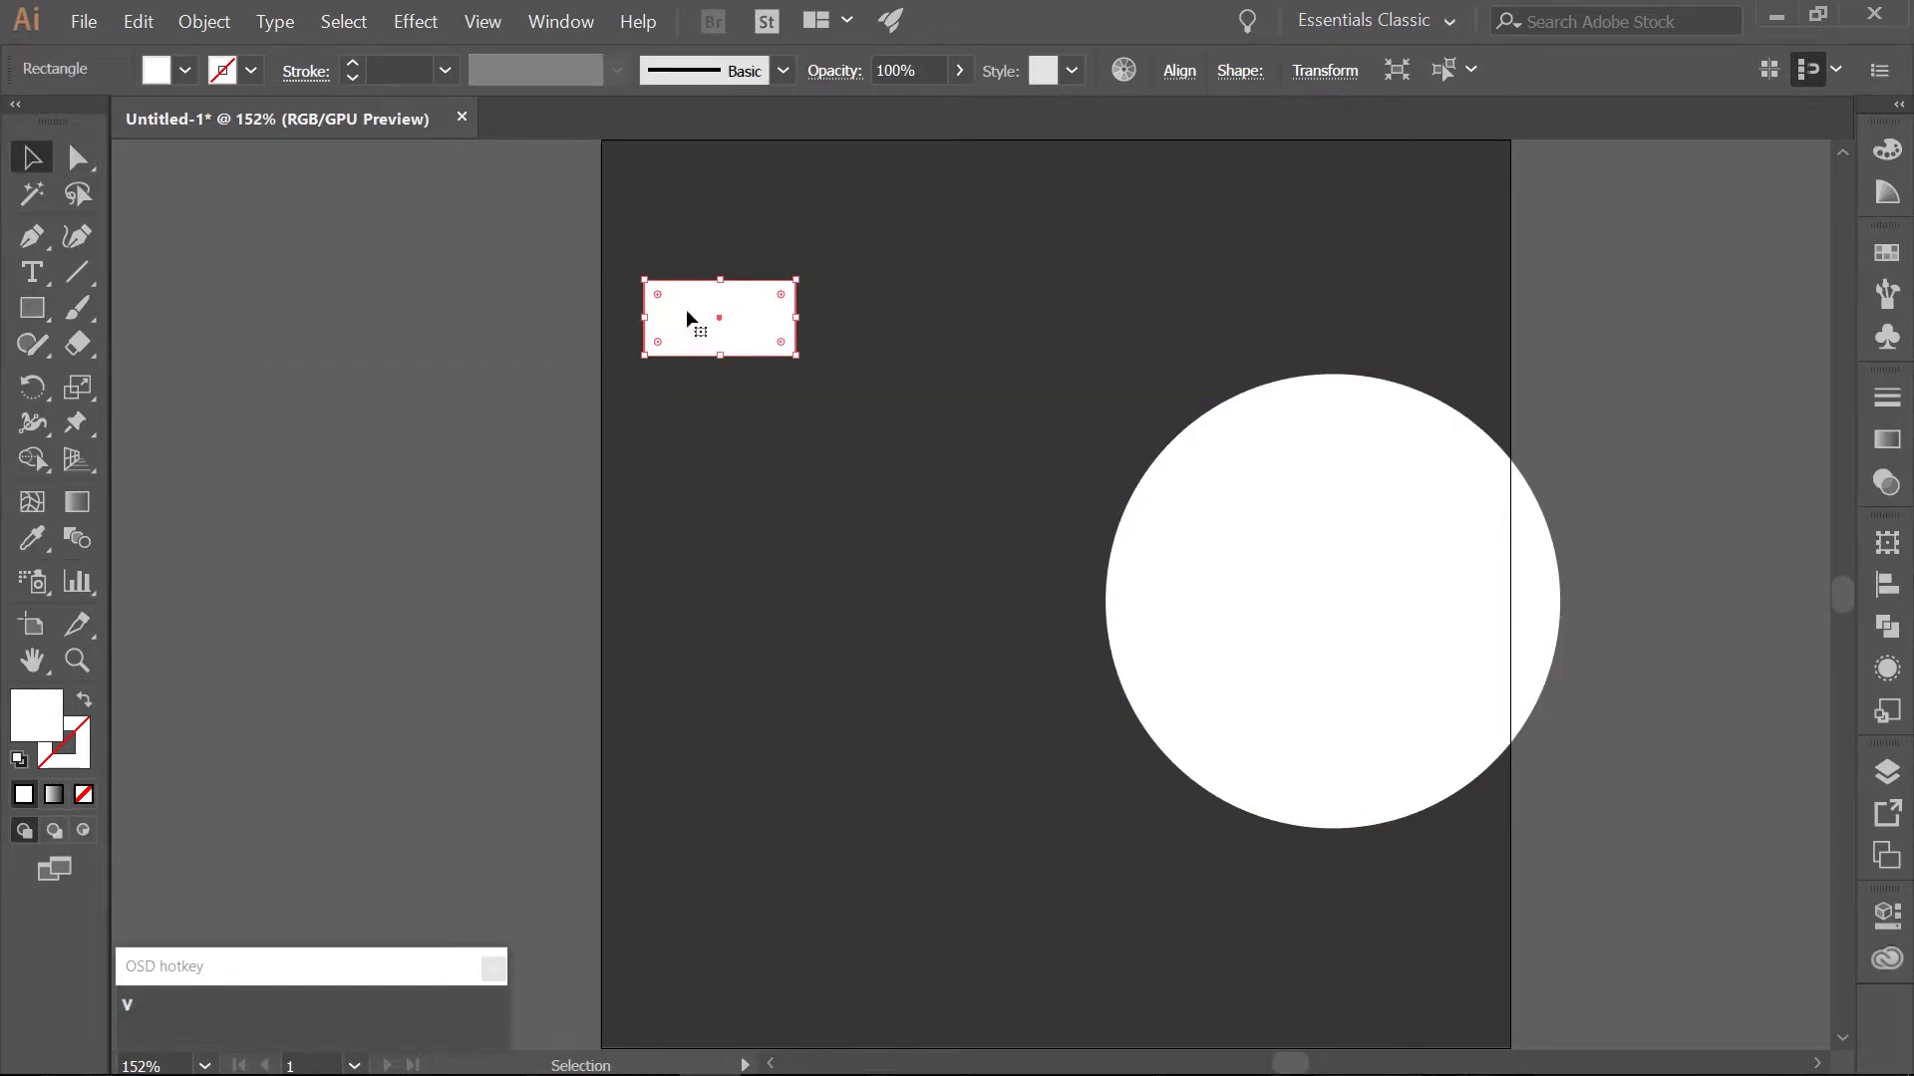
left_click_drag(692, 316, 1311, 372)
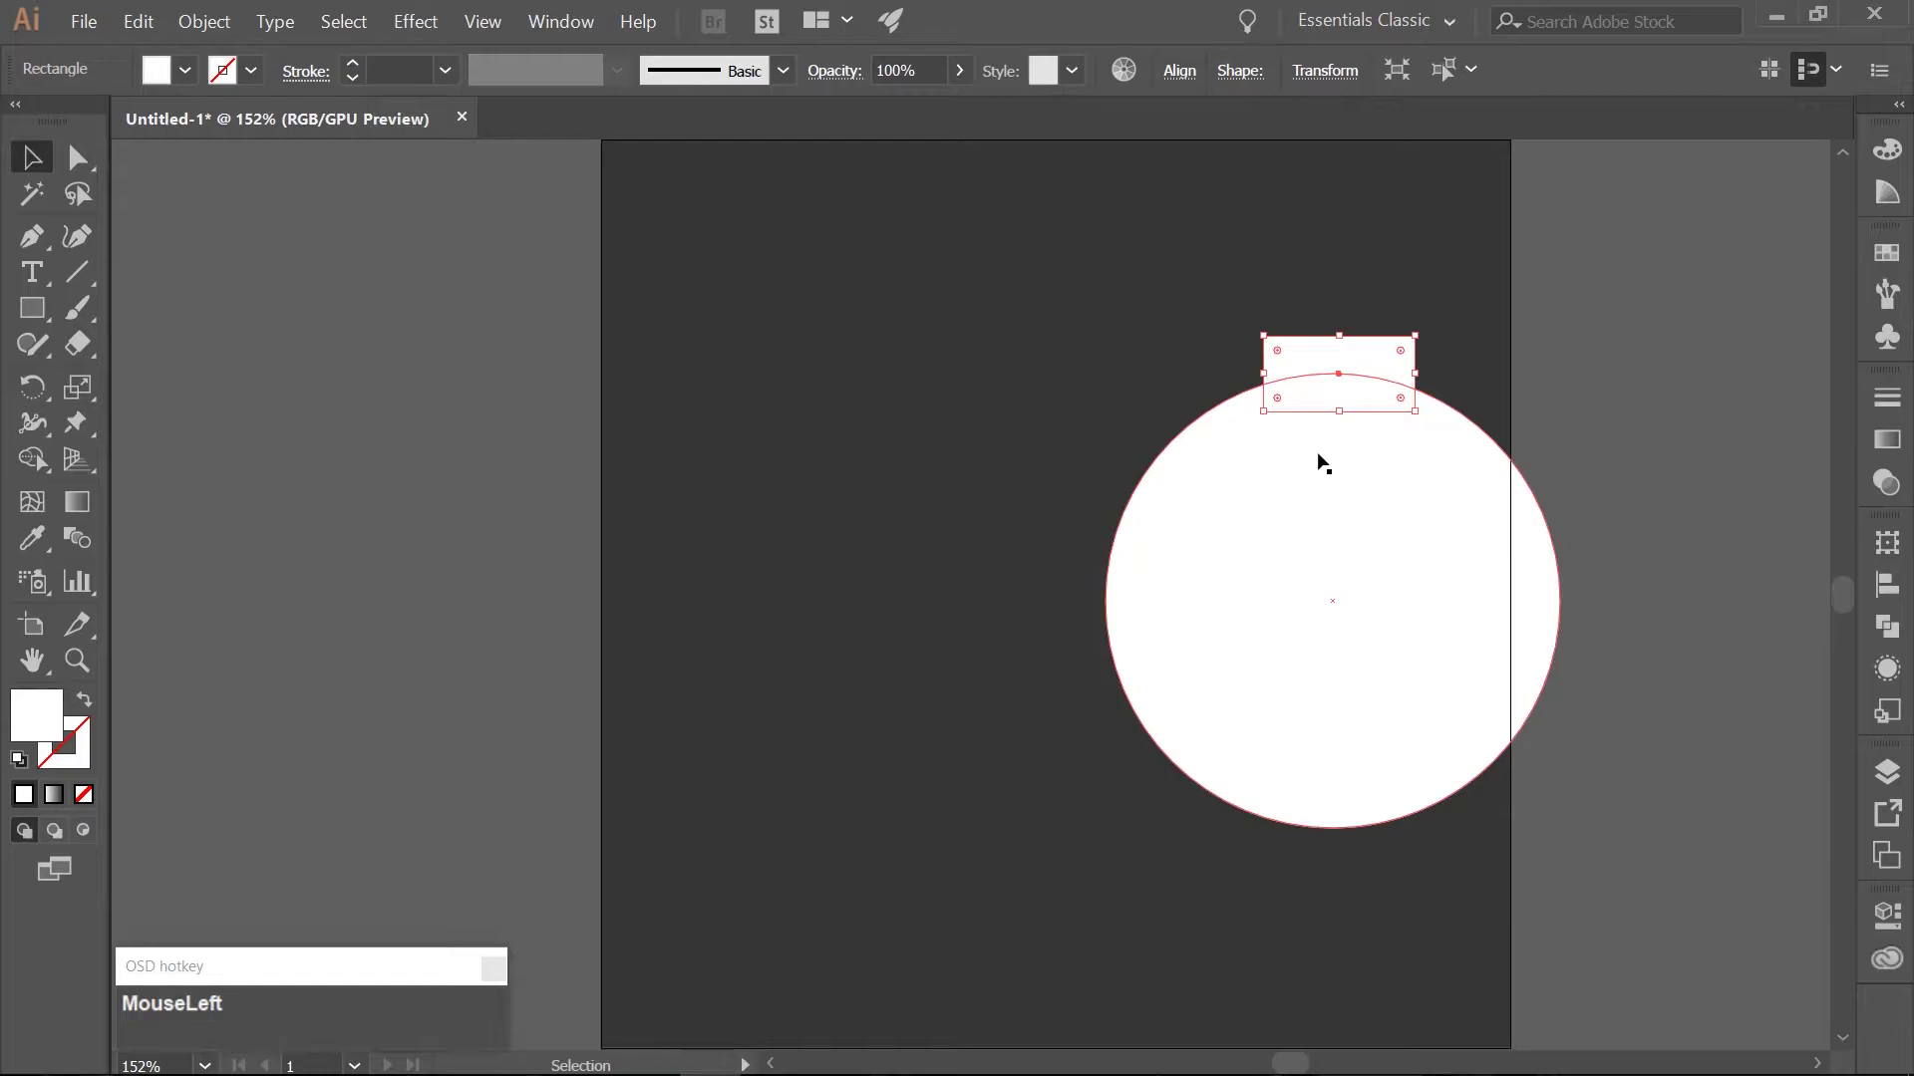
left_click(1214, 354)
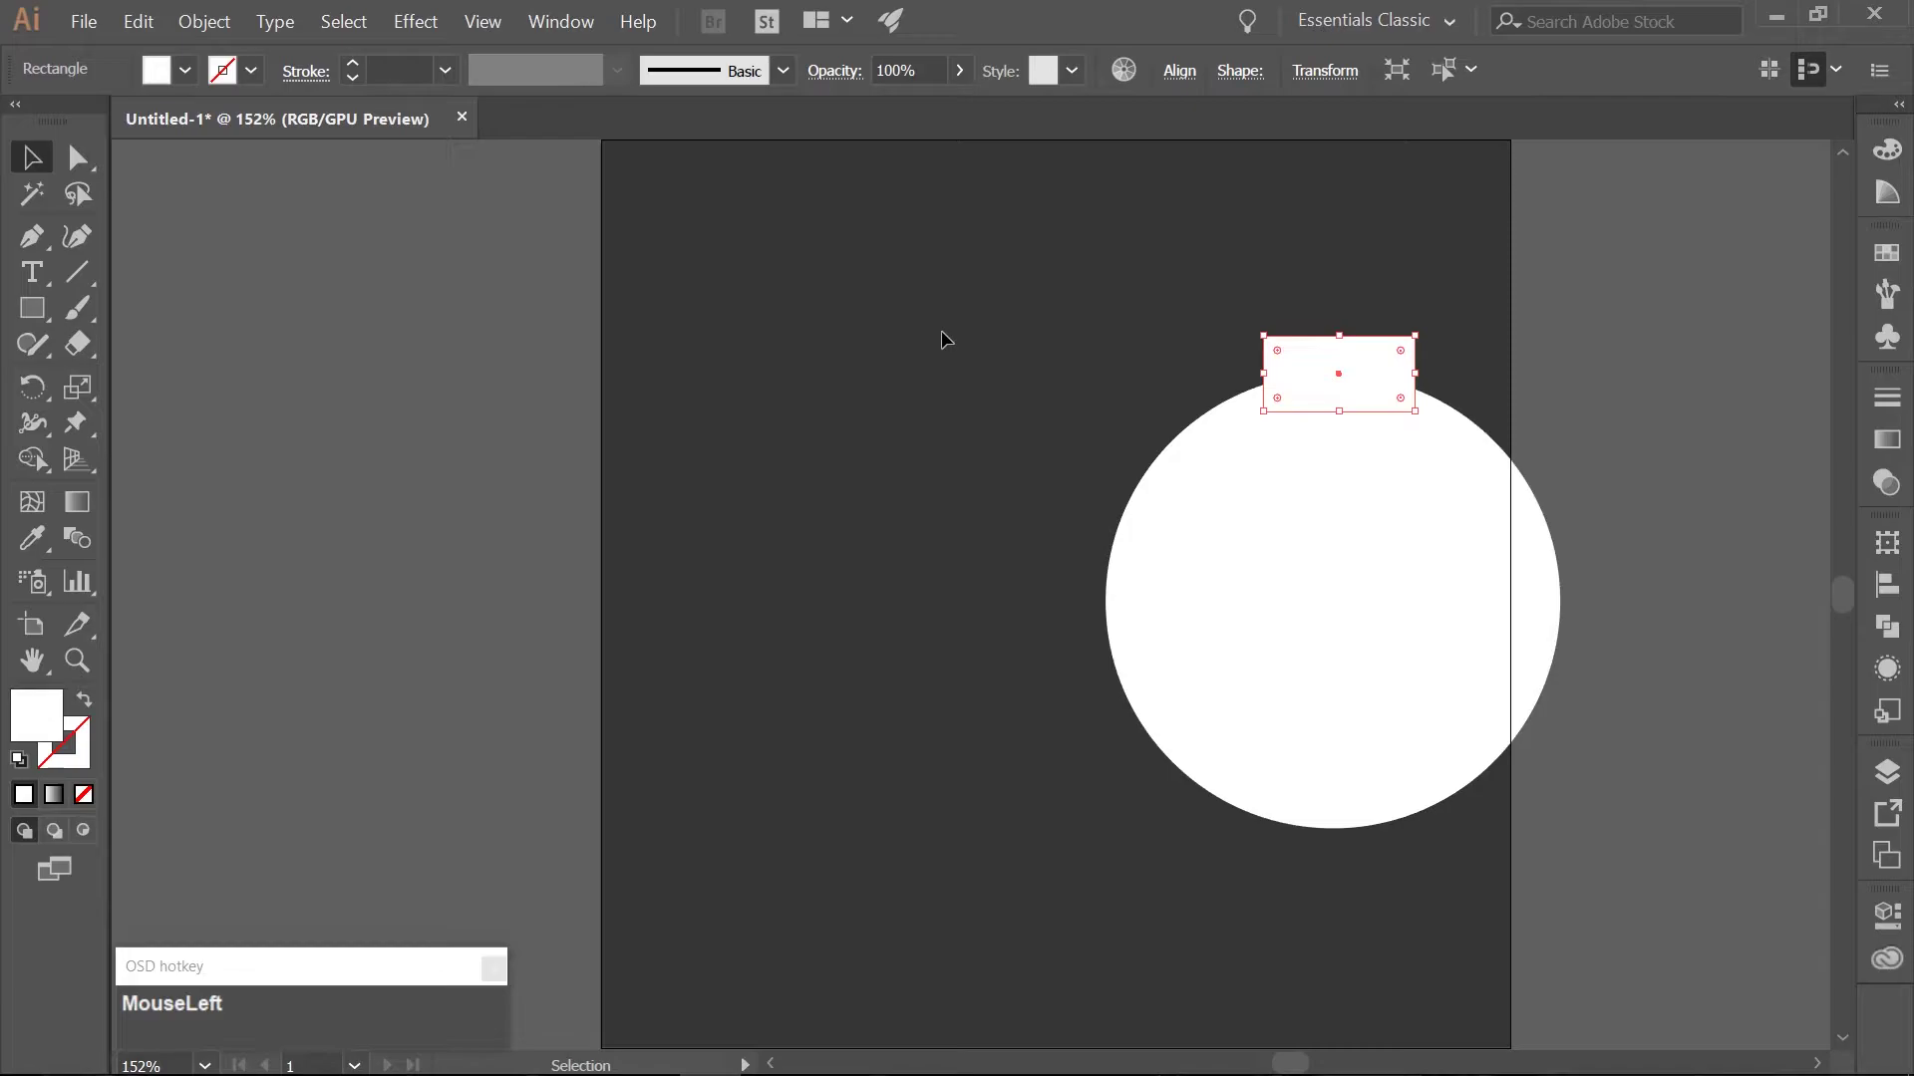
Create a flat white 125 by 25 px ellipse for the cork.
key("l")
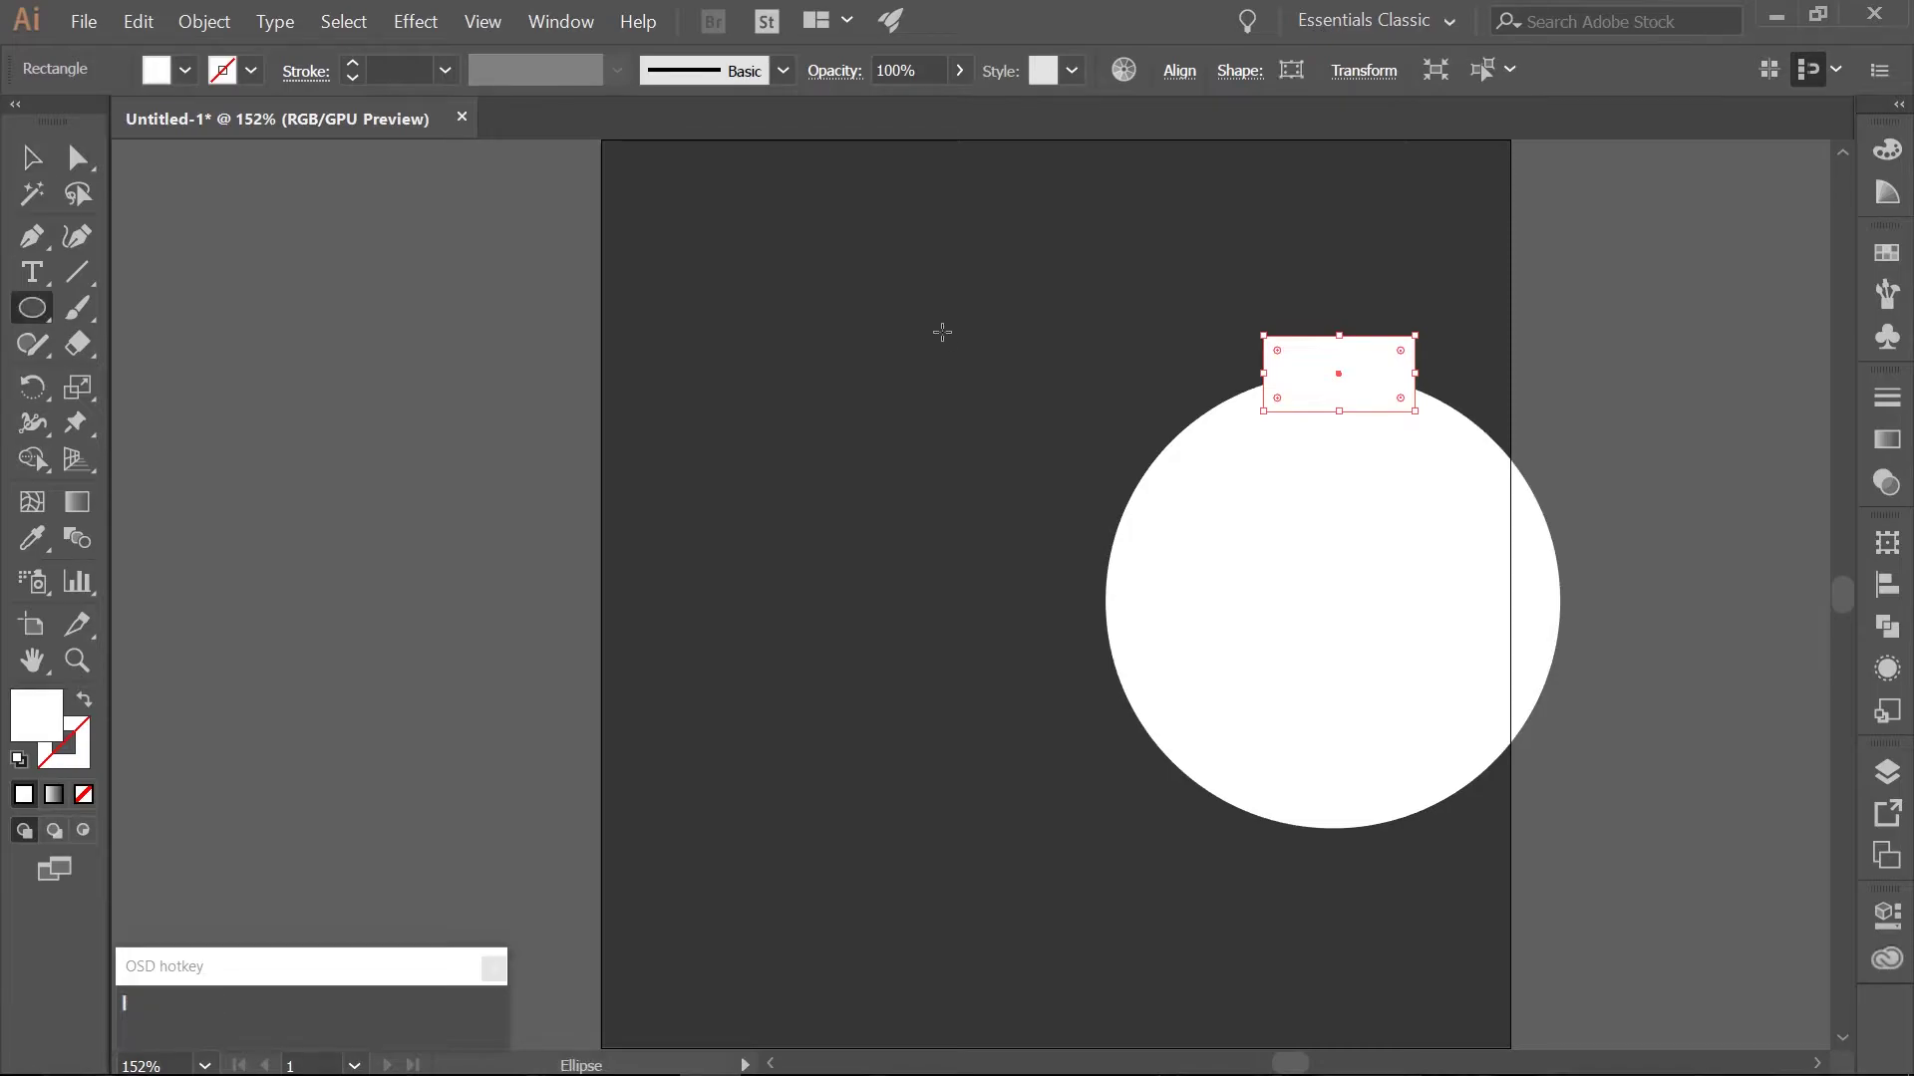
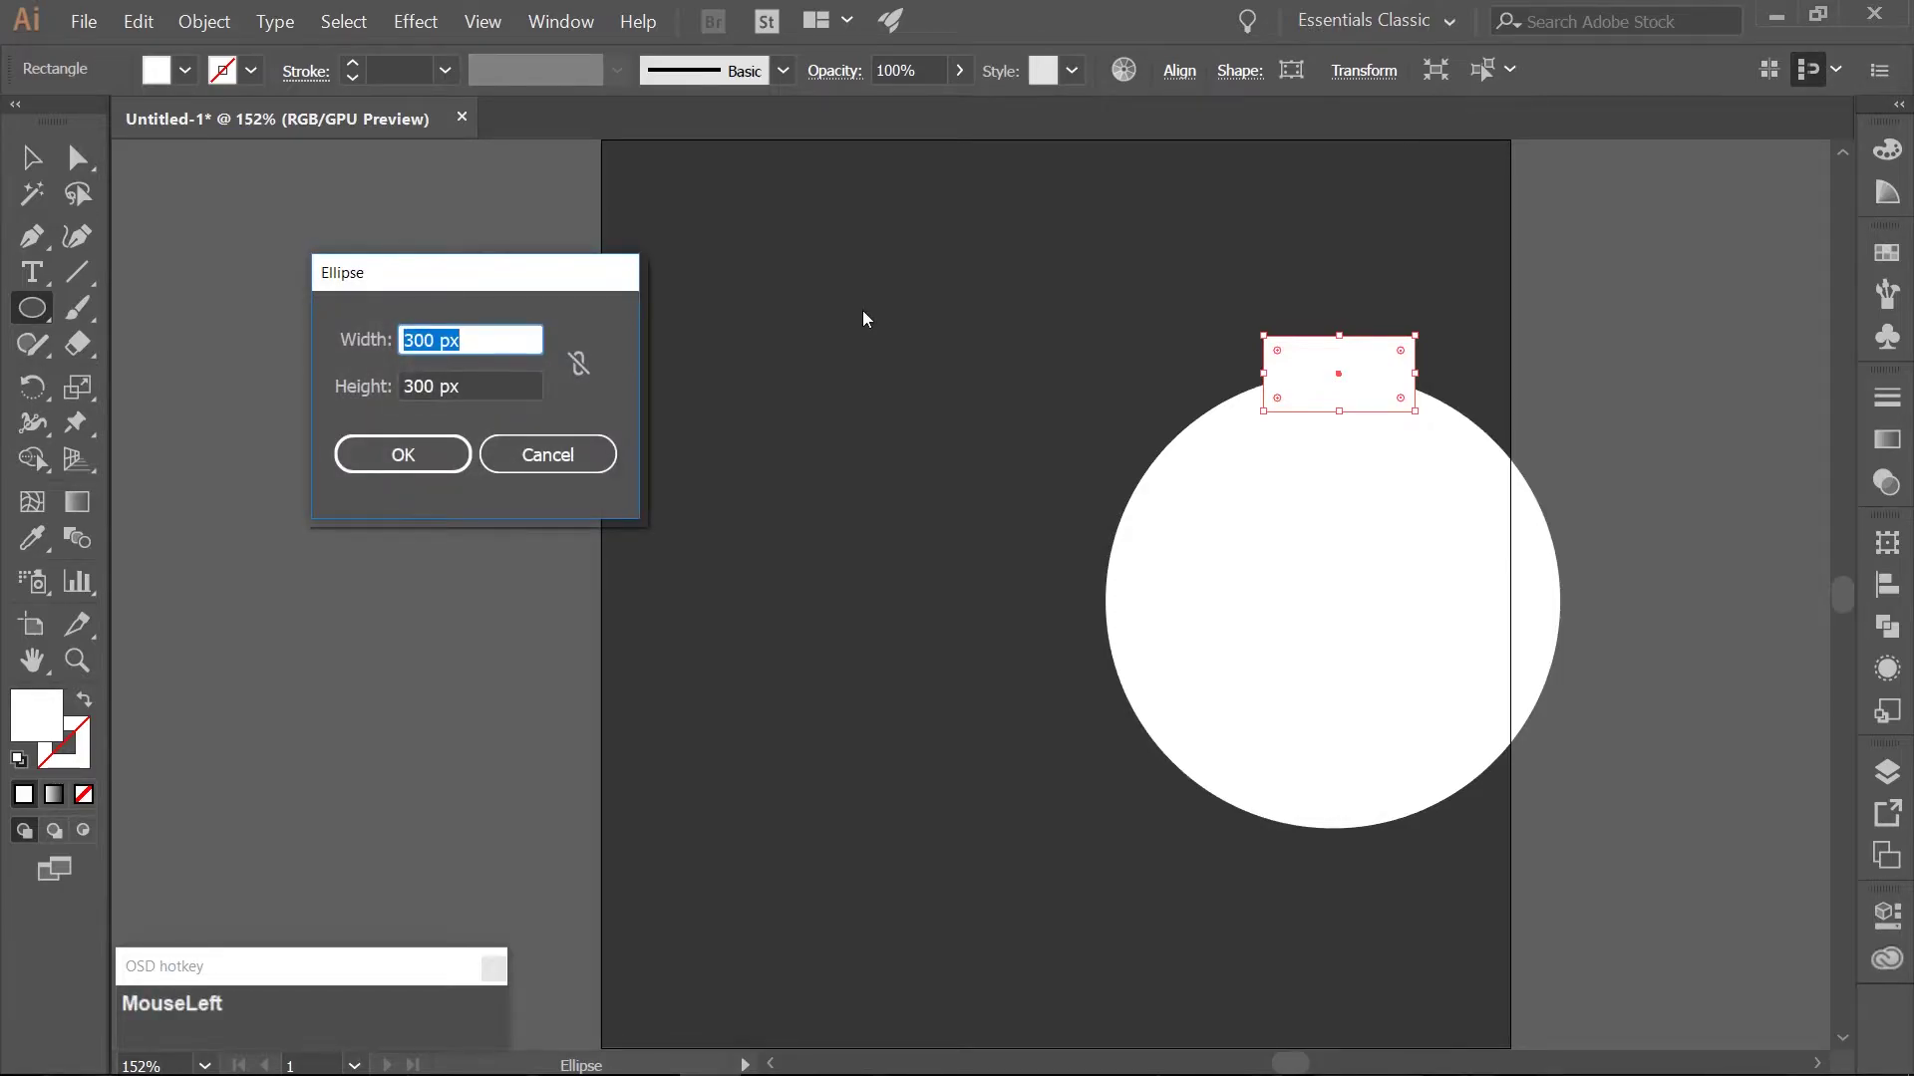
key("KP_1")
key("KP_2")
key("KP_5")
key("Tab")
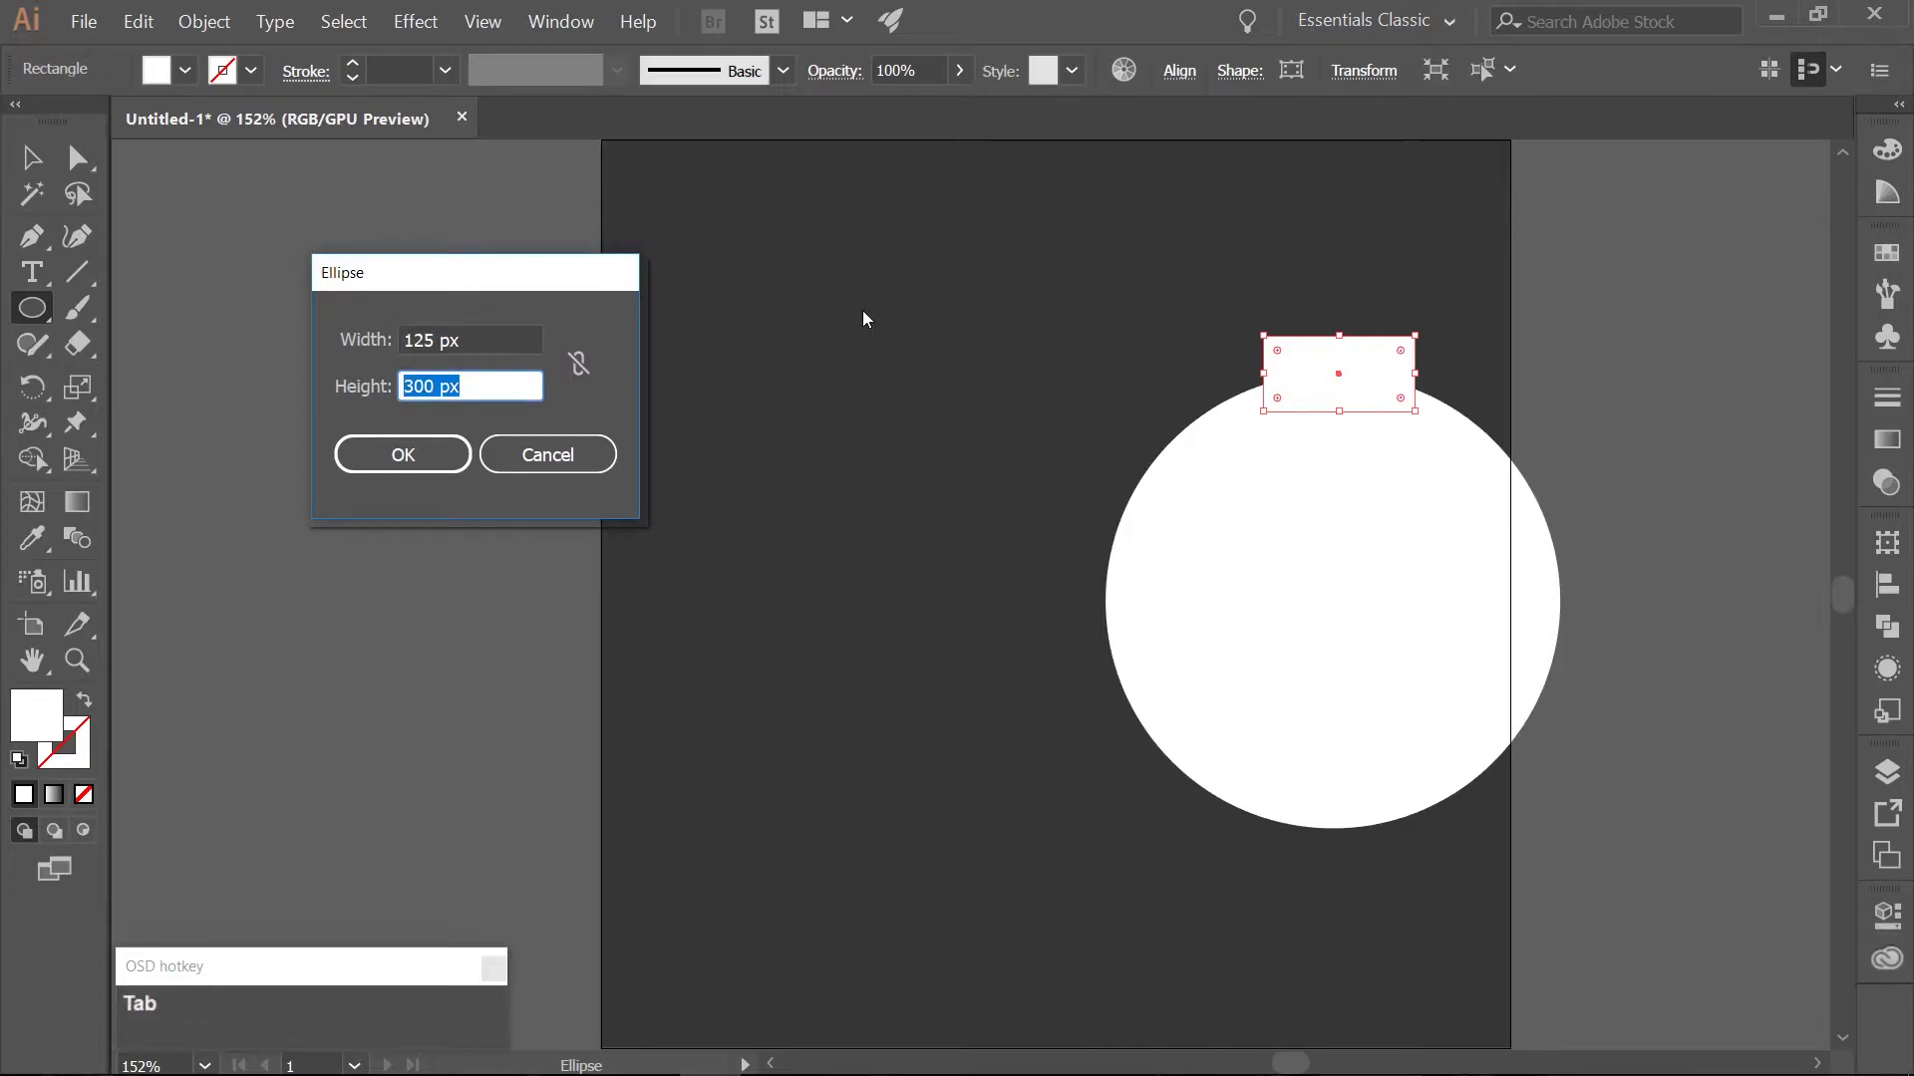
key("KP_2")
key("KP_5")
key("Tab")
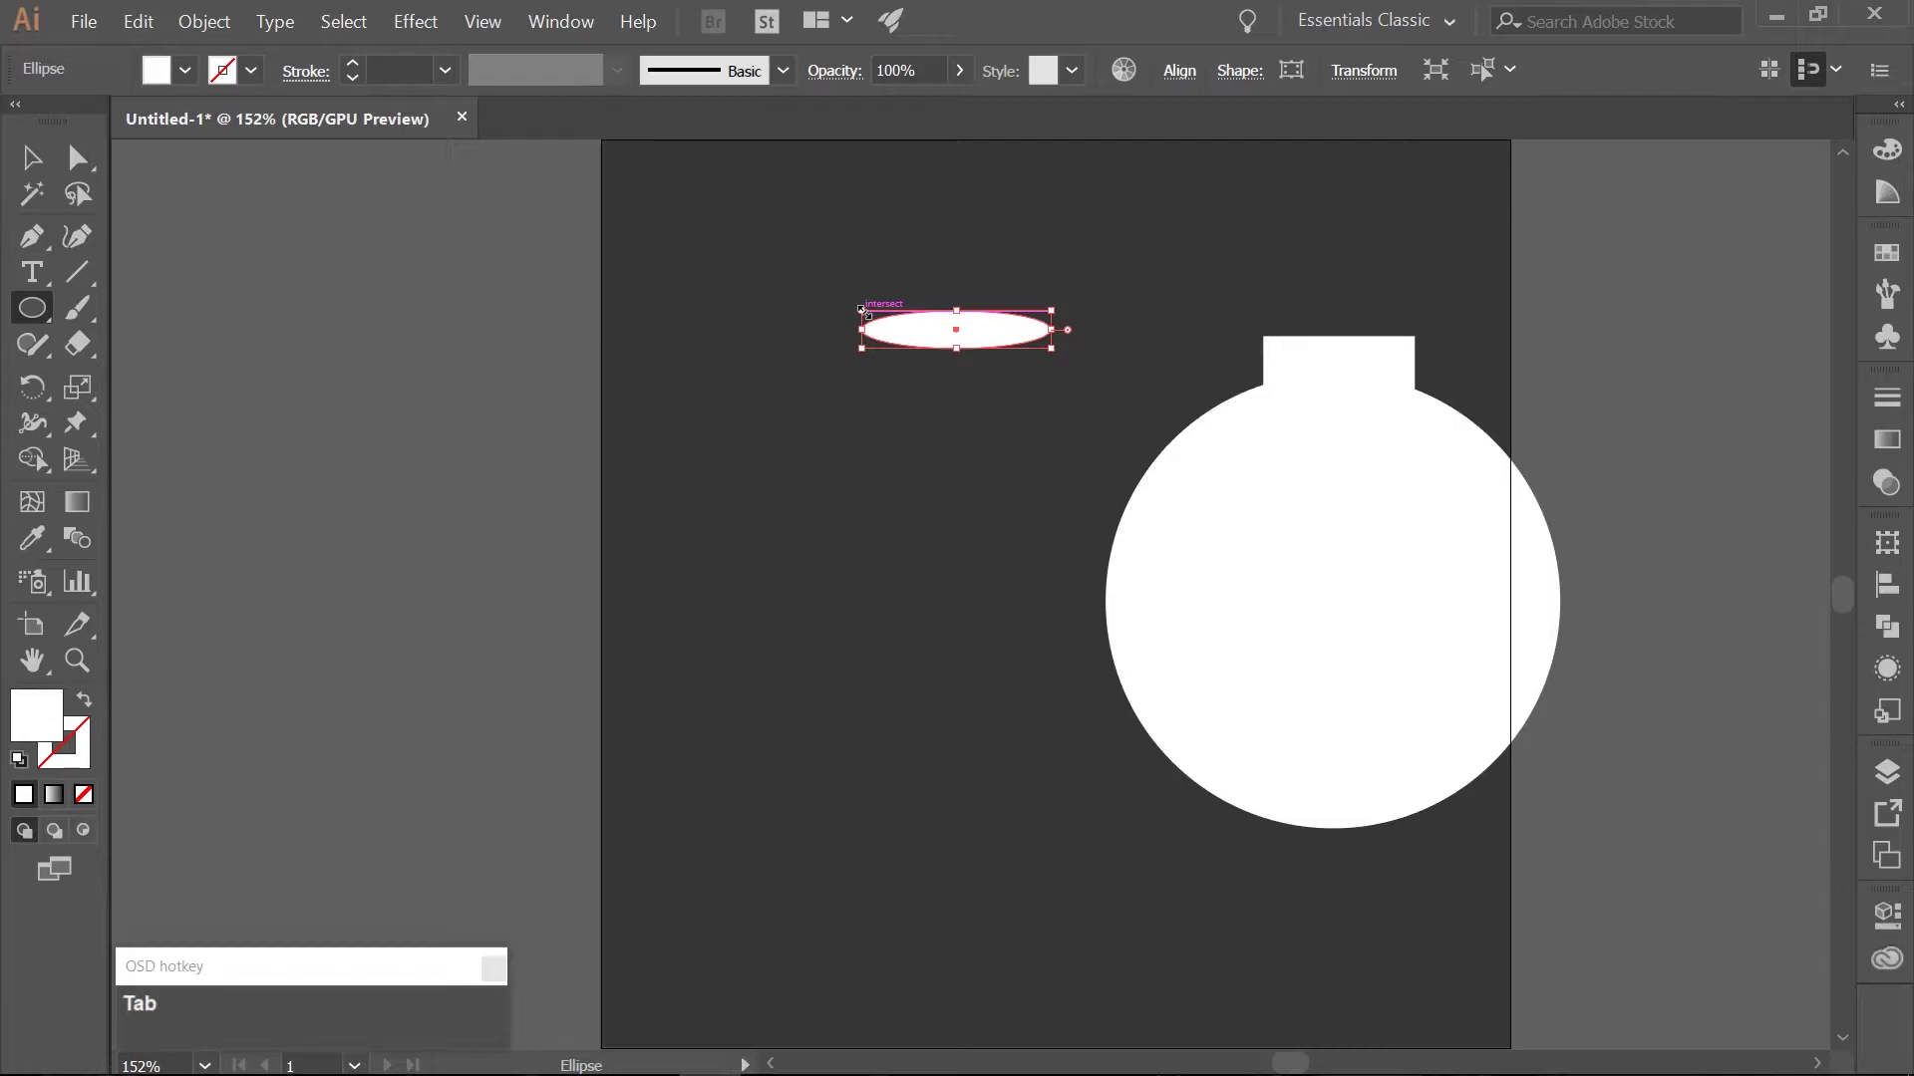
Duplicate the ellipse in place and shift the copy upward to stack the two.
key("ctrl+c")
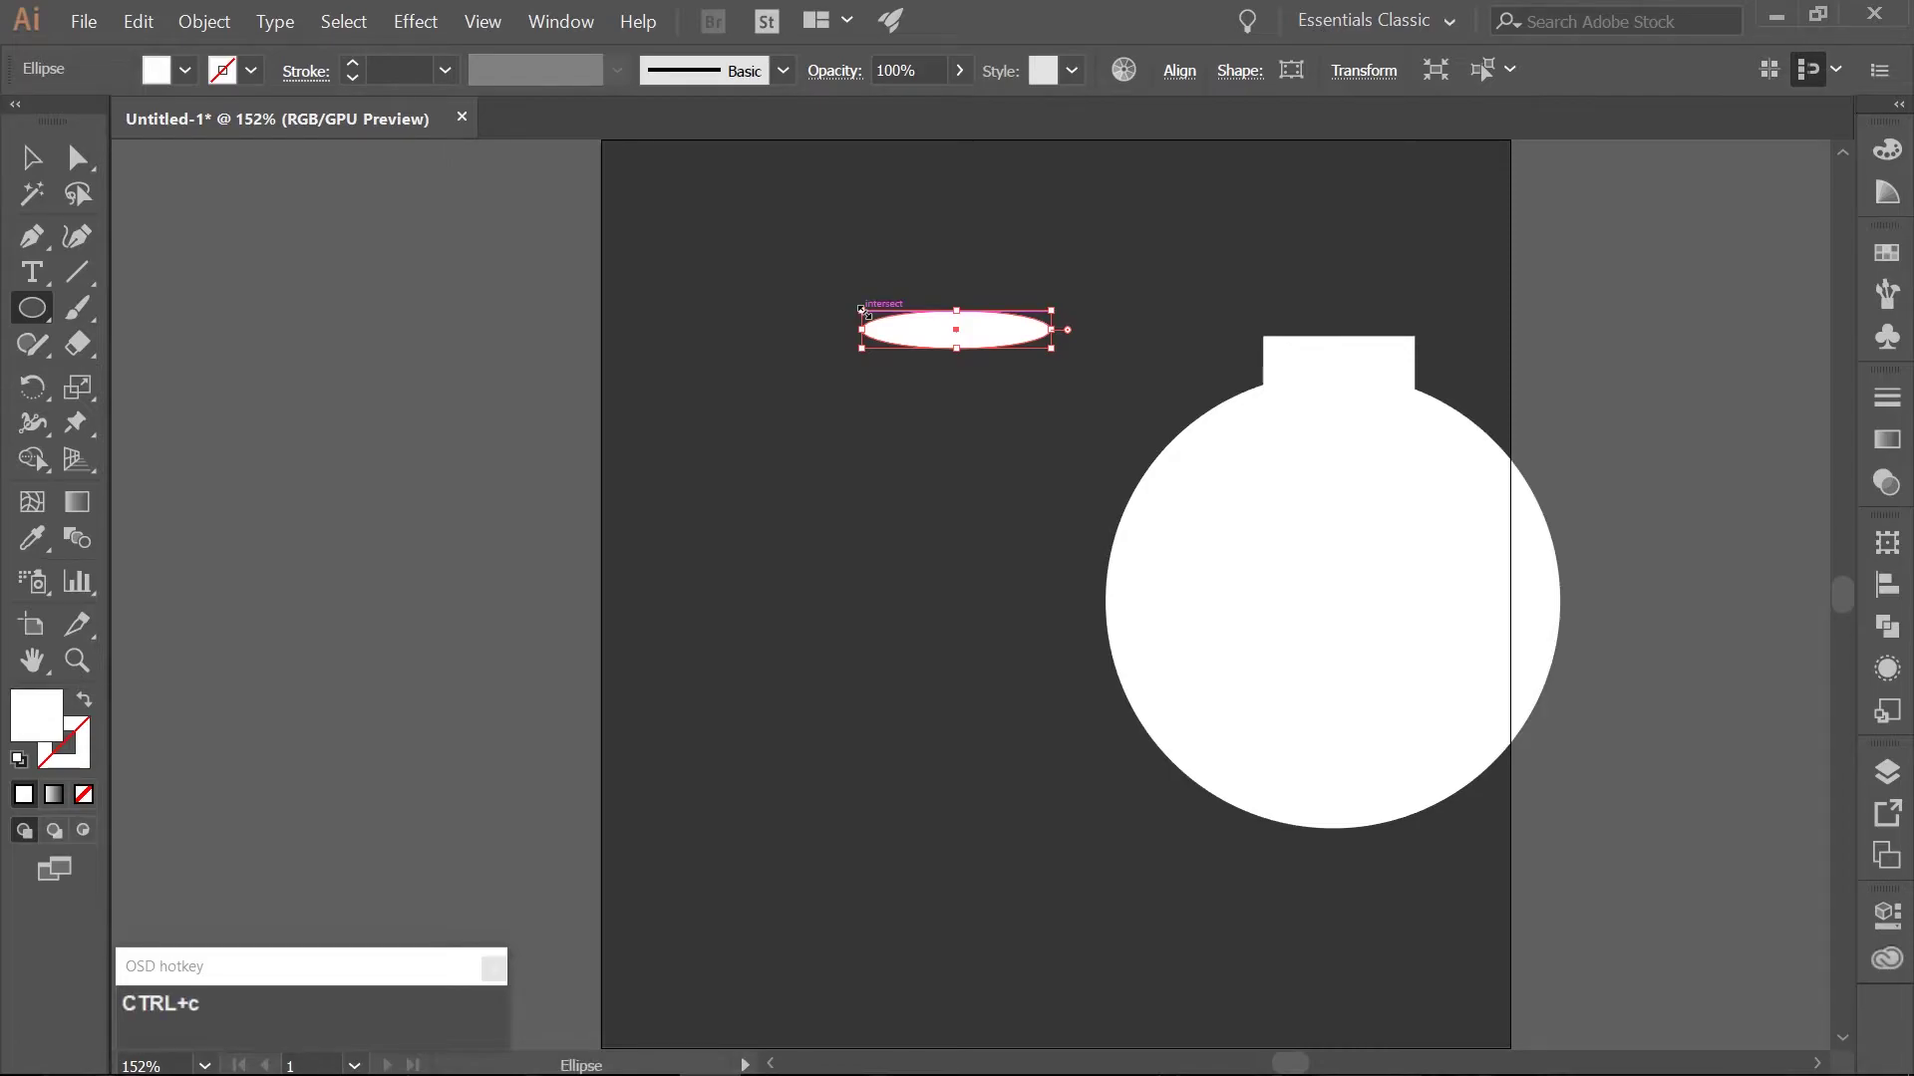
key("ctrl+f")
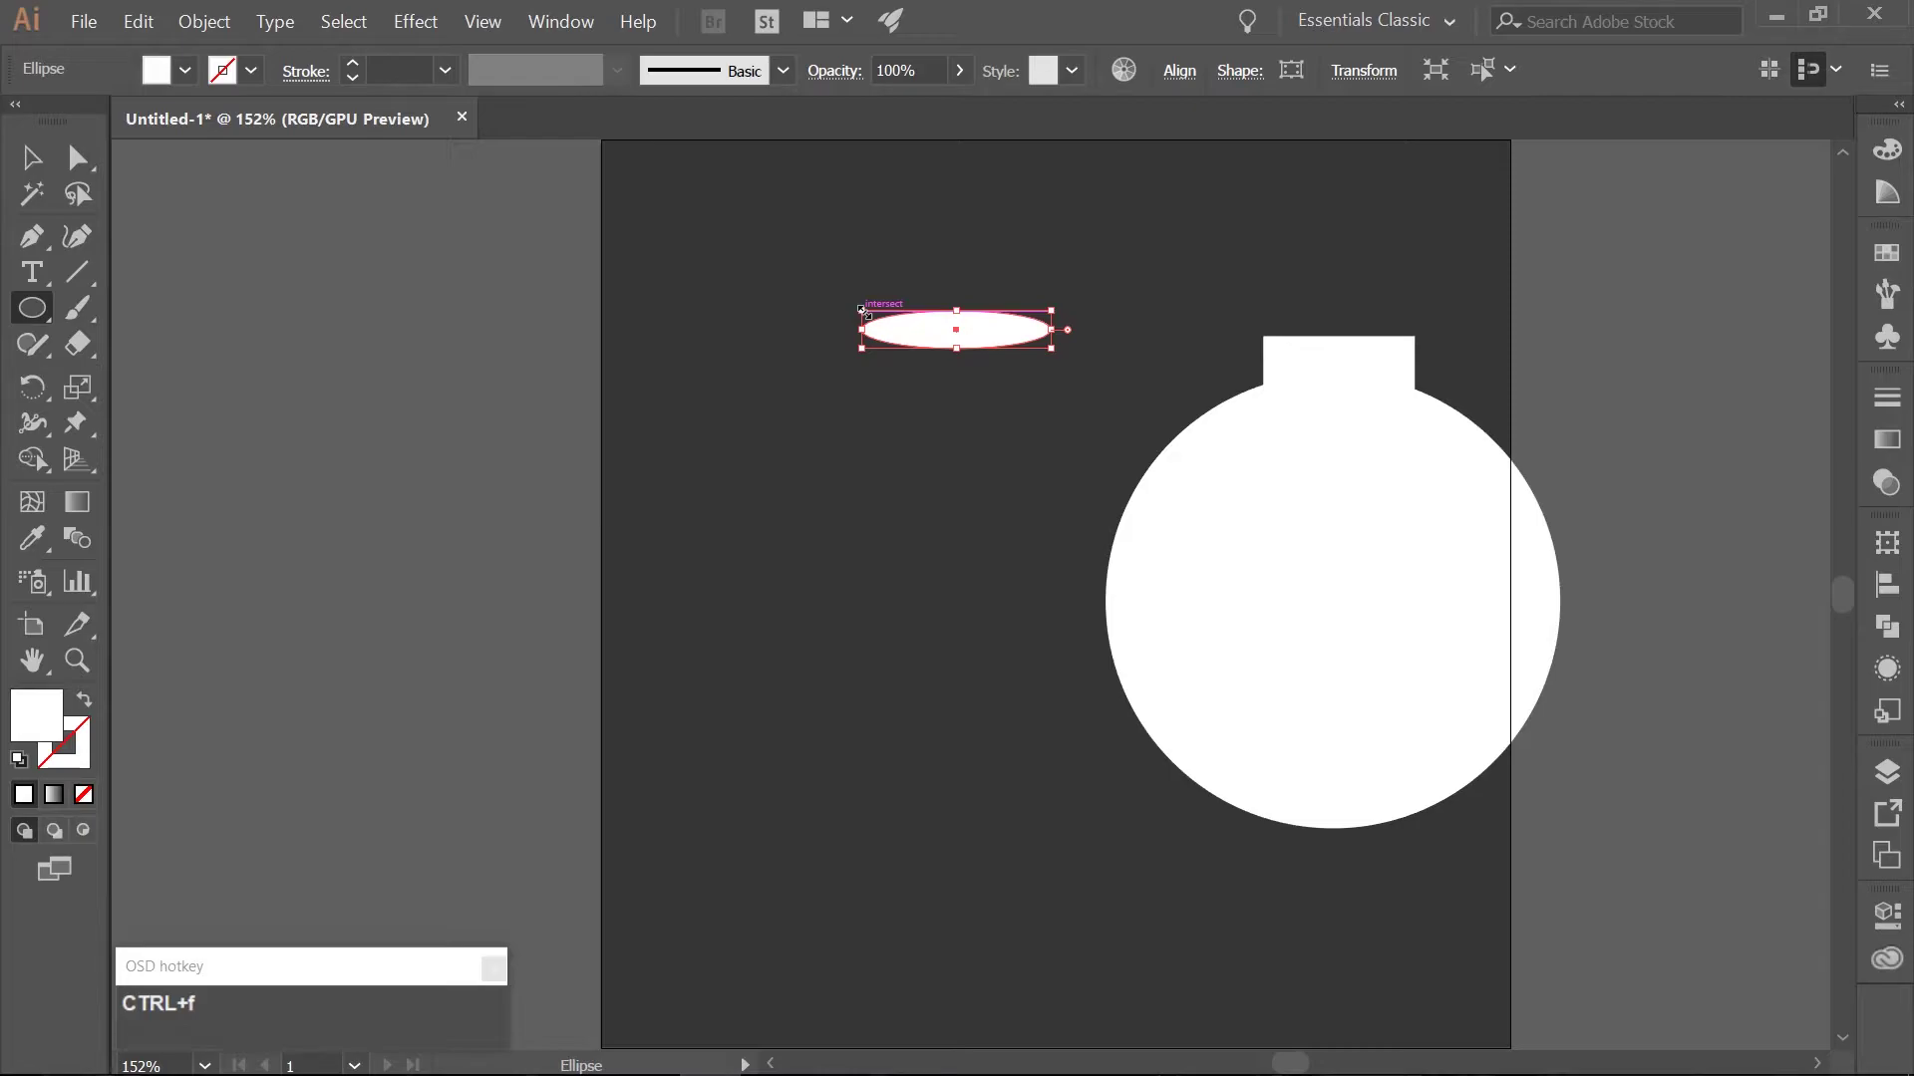
key("shift+Up")
key("shift+Up")
key("shift+Up")
key("shift+Up")
key("shift+Up")
key("shift+Up")
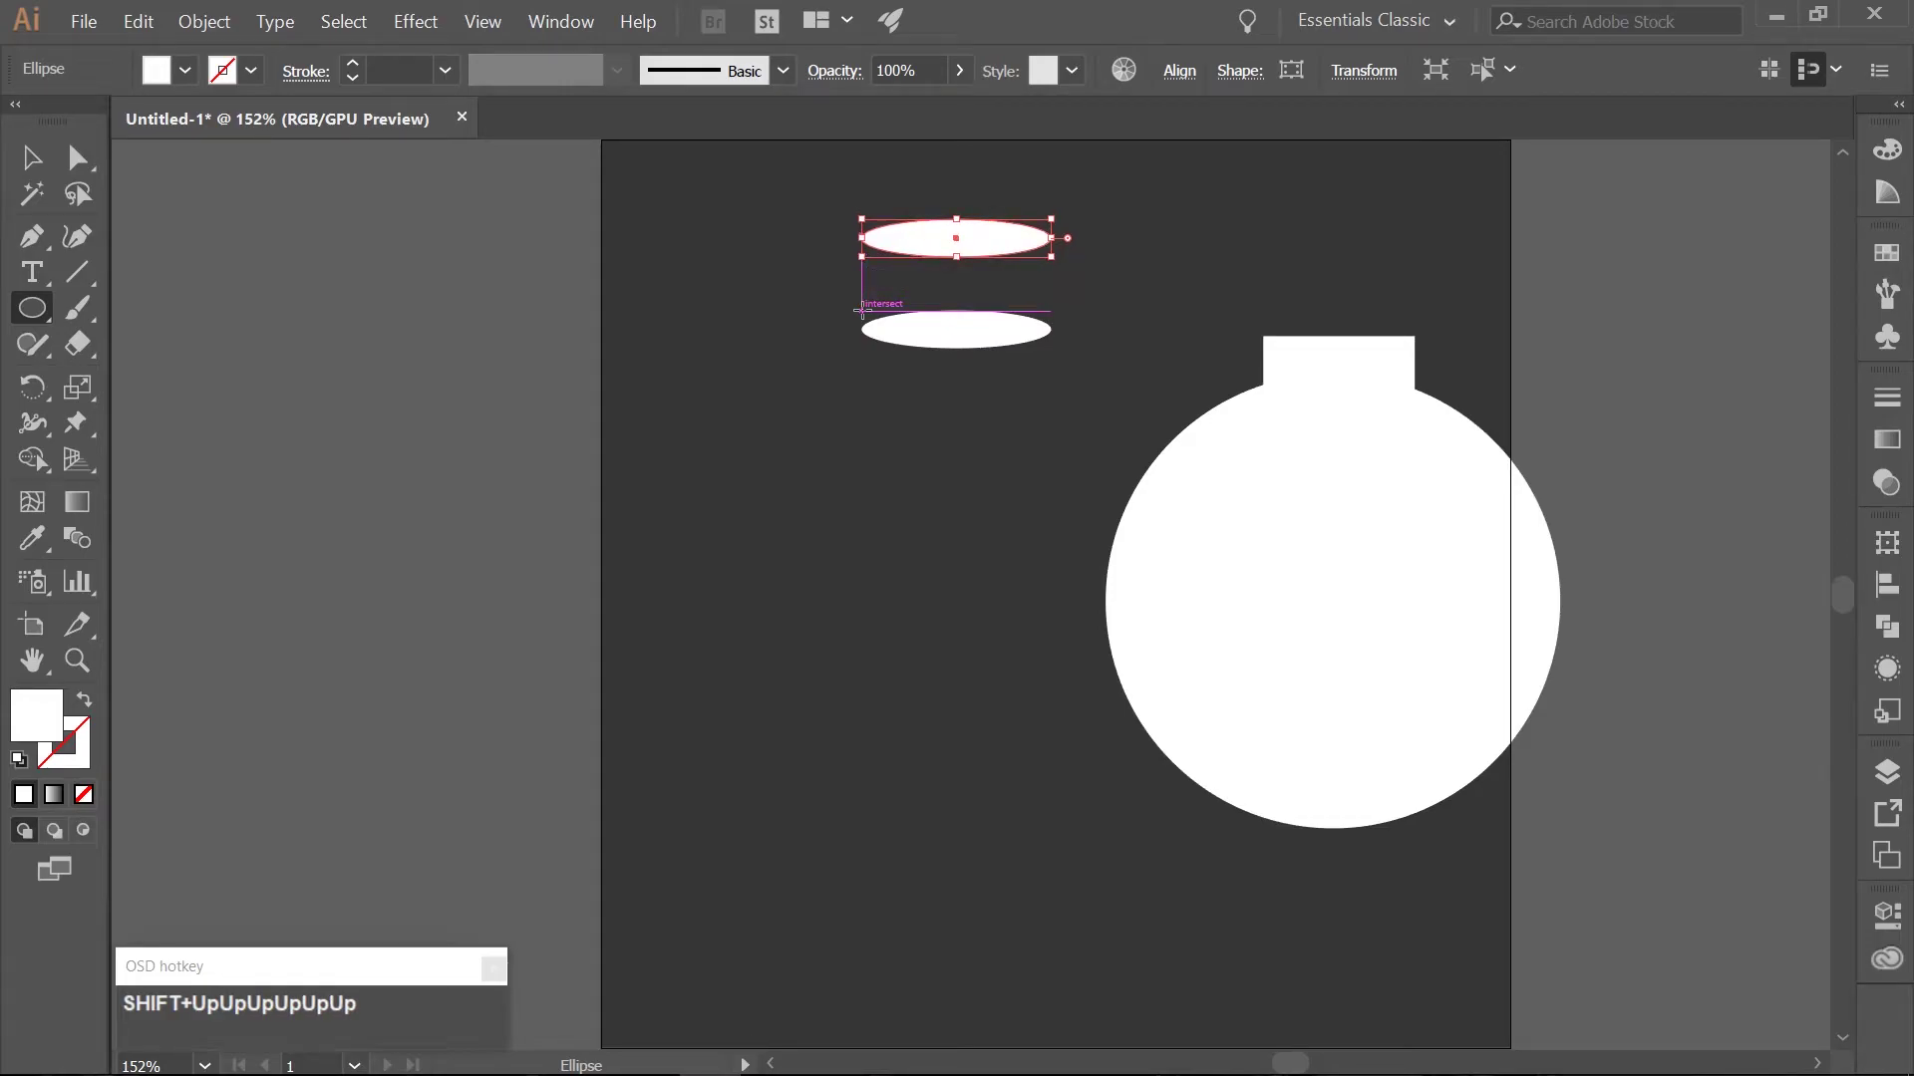
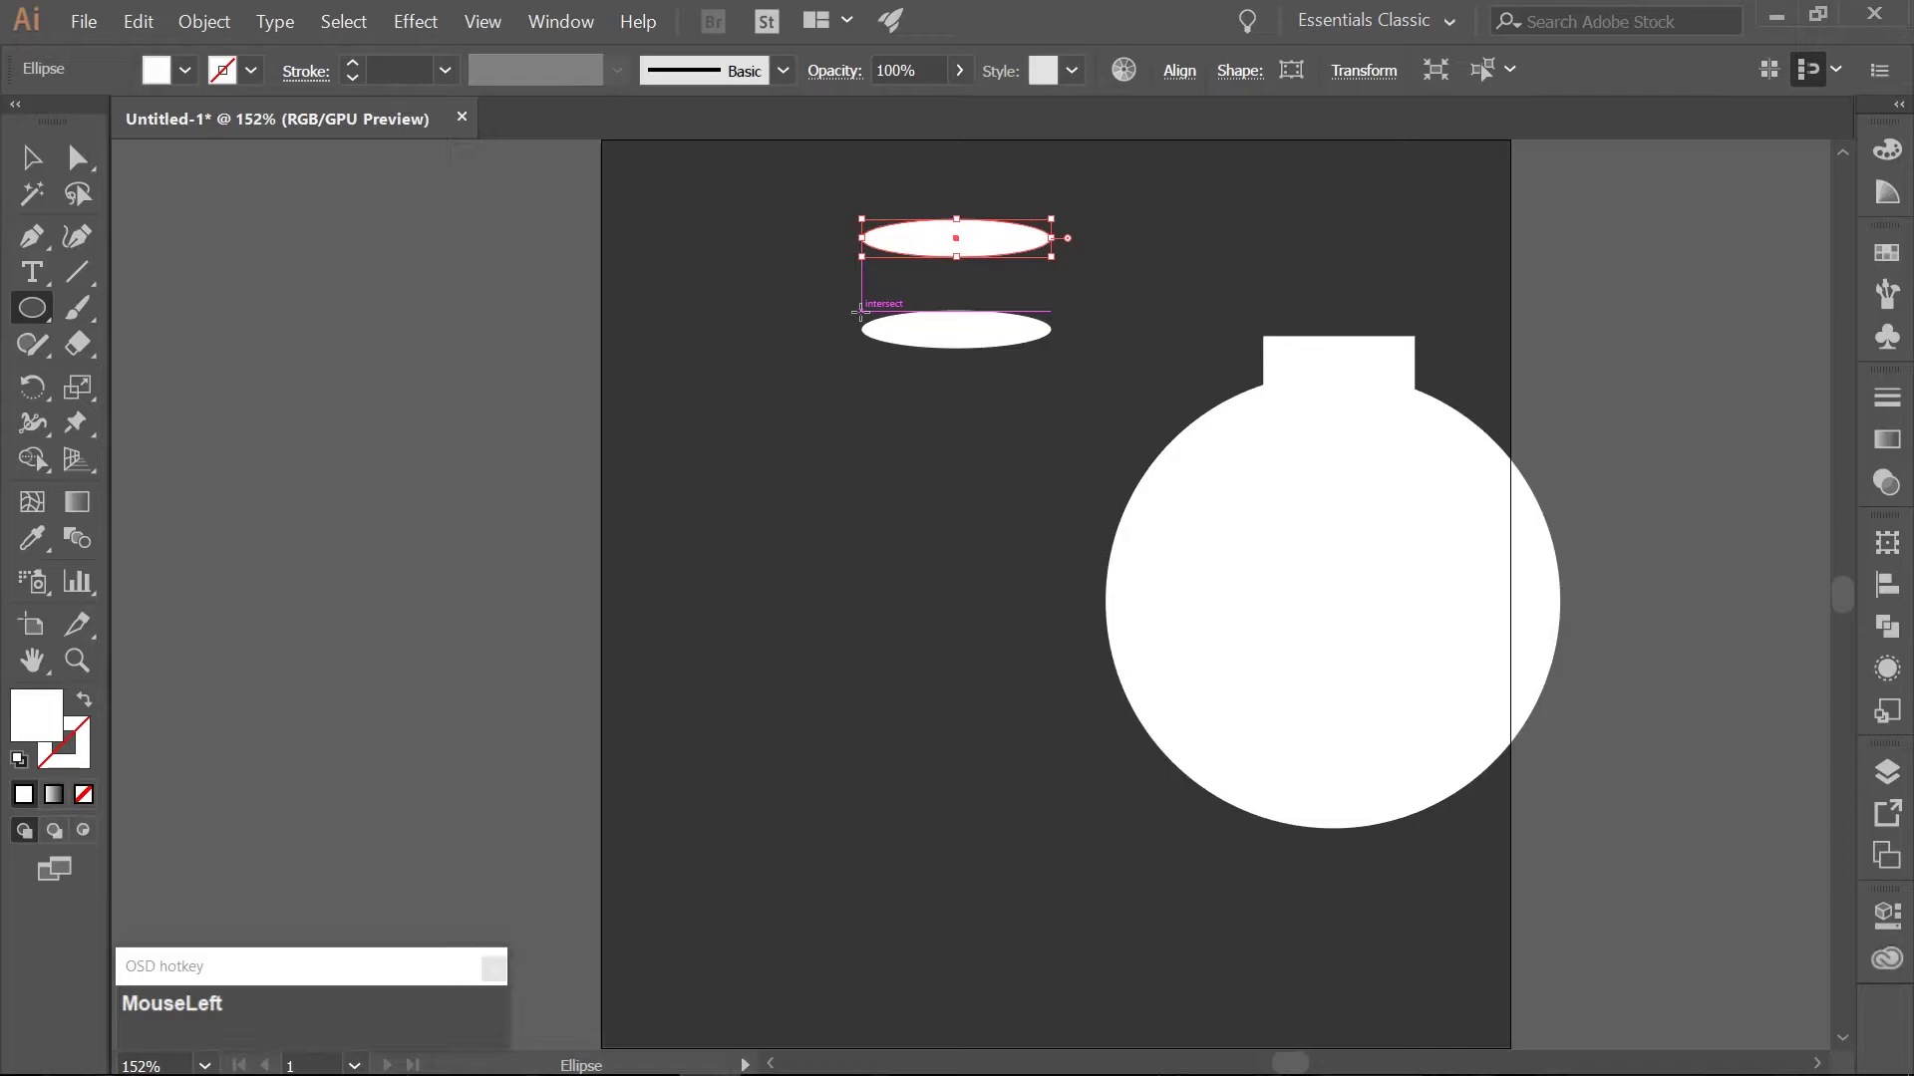
Create a white 125 by 60 px rectangle beside the ellipses.
key("m")
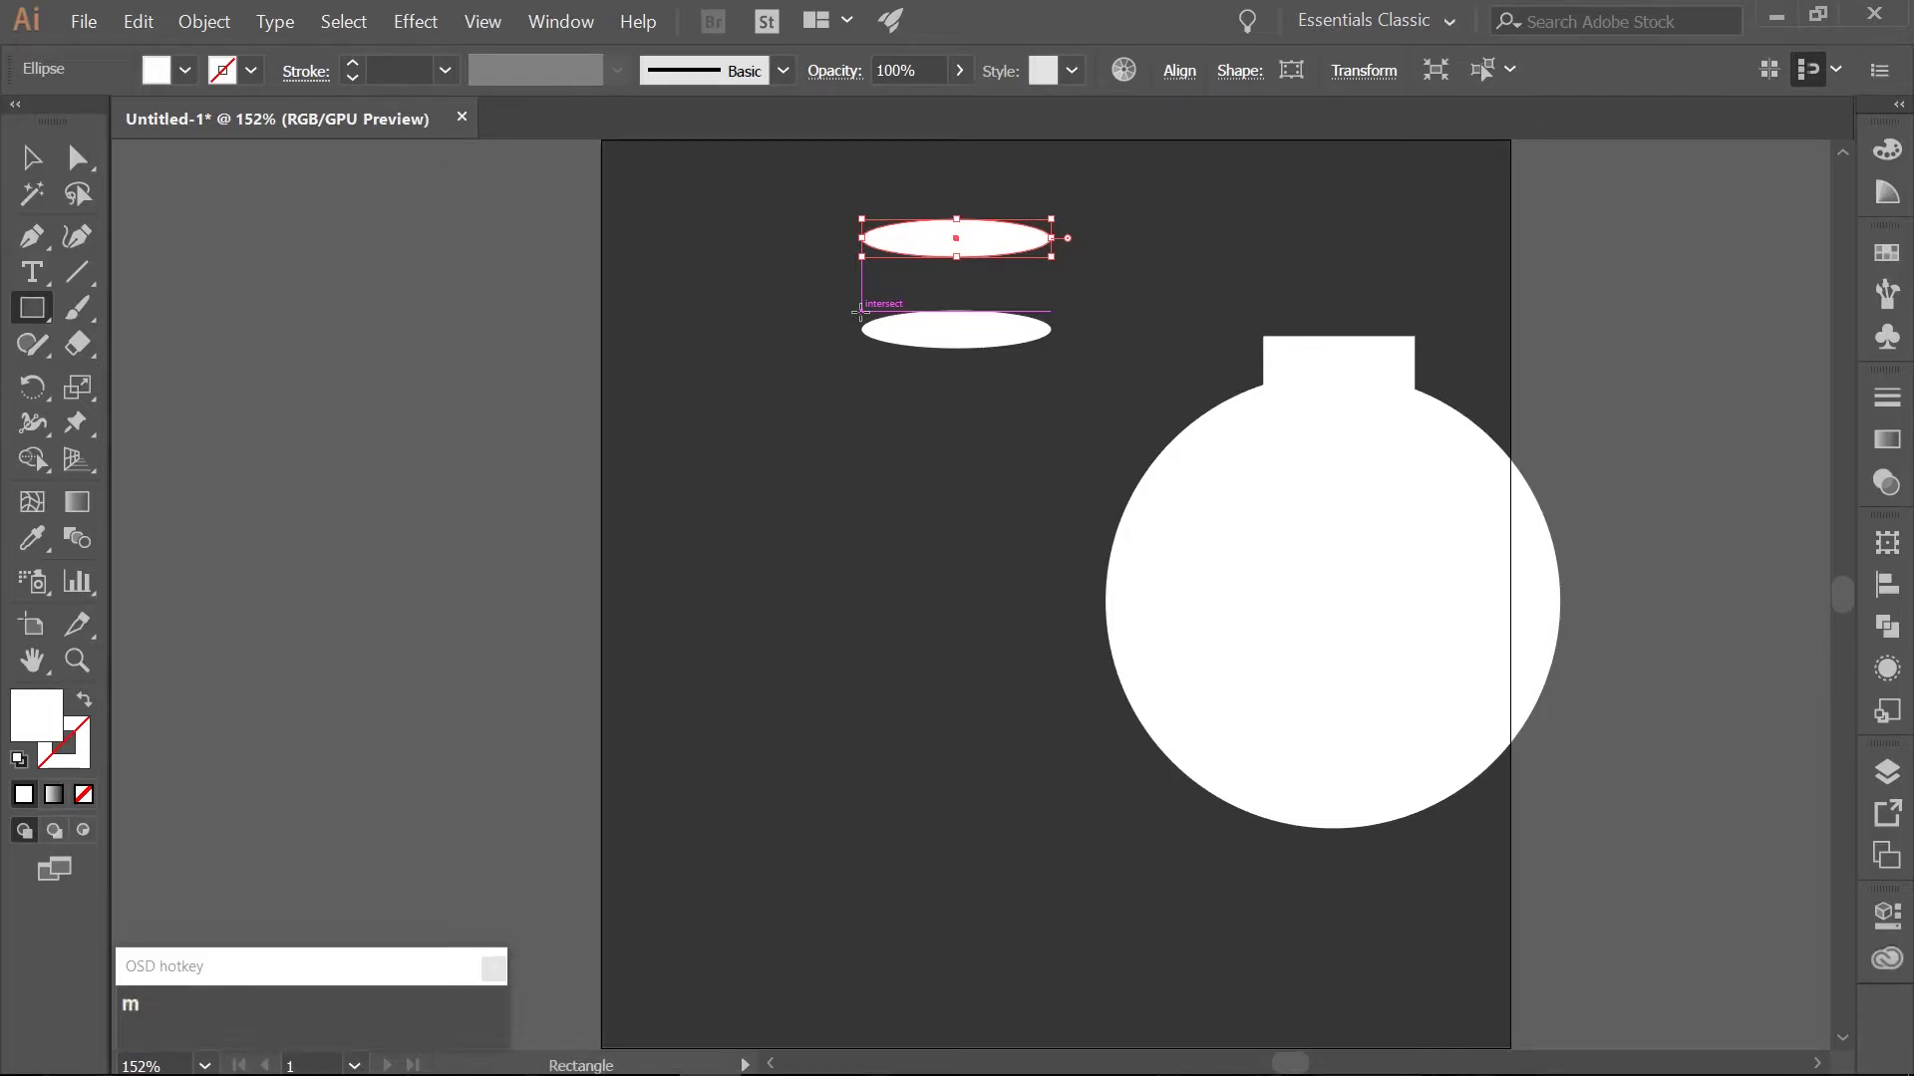
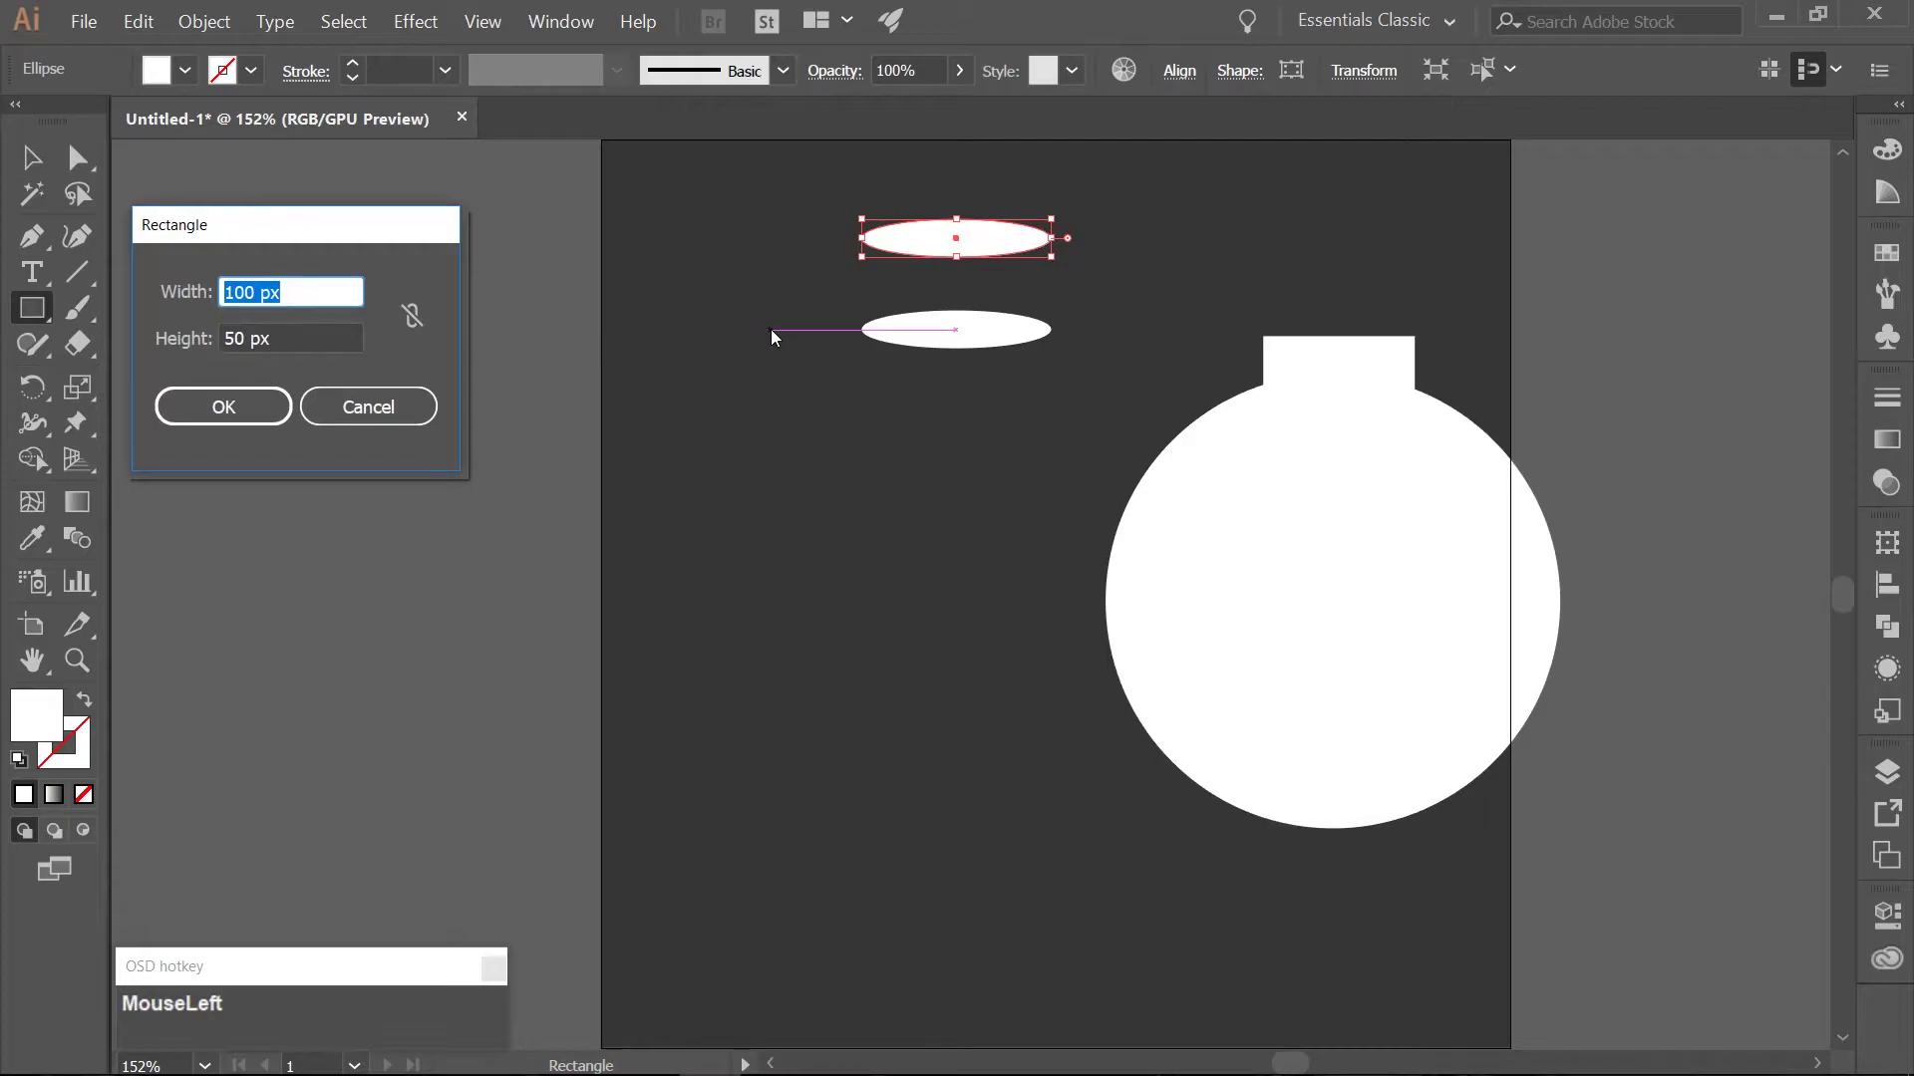
key("KP_1")
key("KP_2")
key("KP_5")
key("Tab")
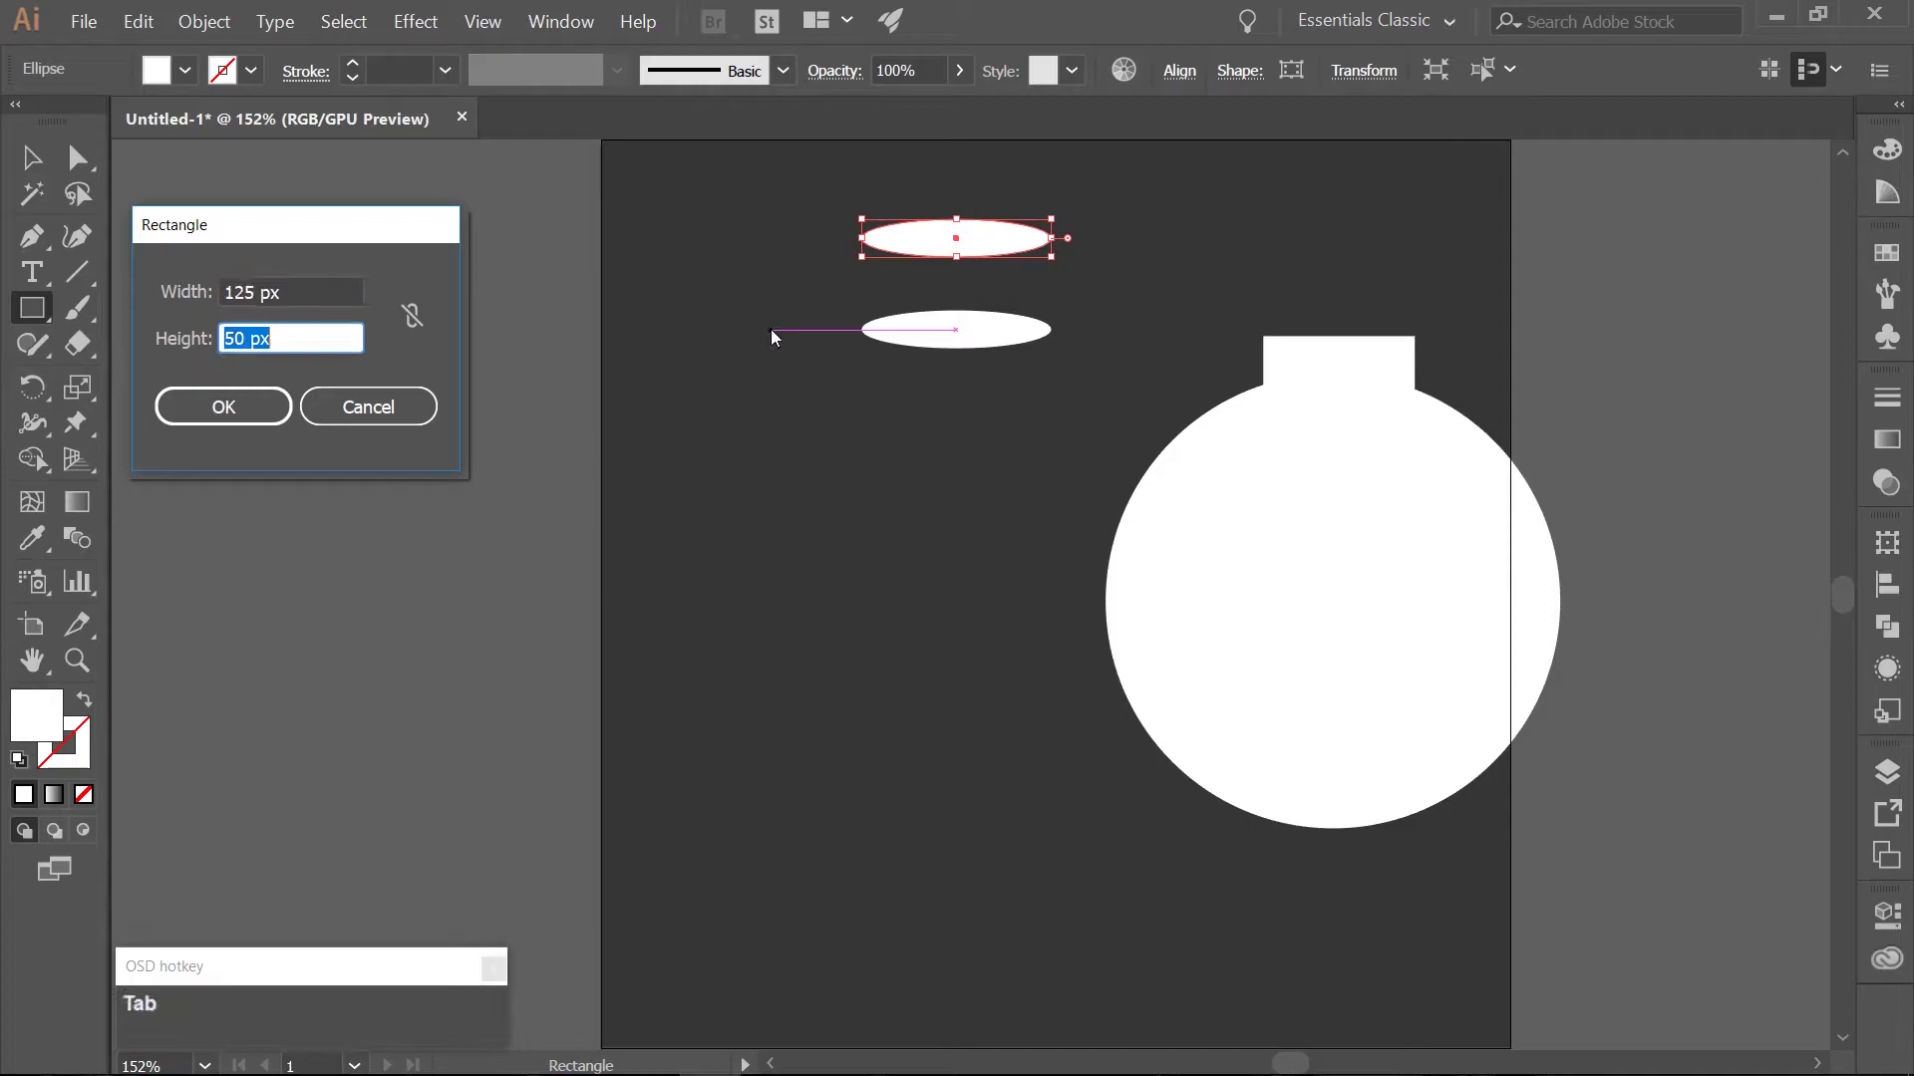
key("KP_6")
key("KP_0")
key("Tab")
Move the rectangle between the two ellipses to form a cylindrical cork.
key("v")
left_click_drag(823, 398, 912, 306)
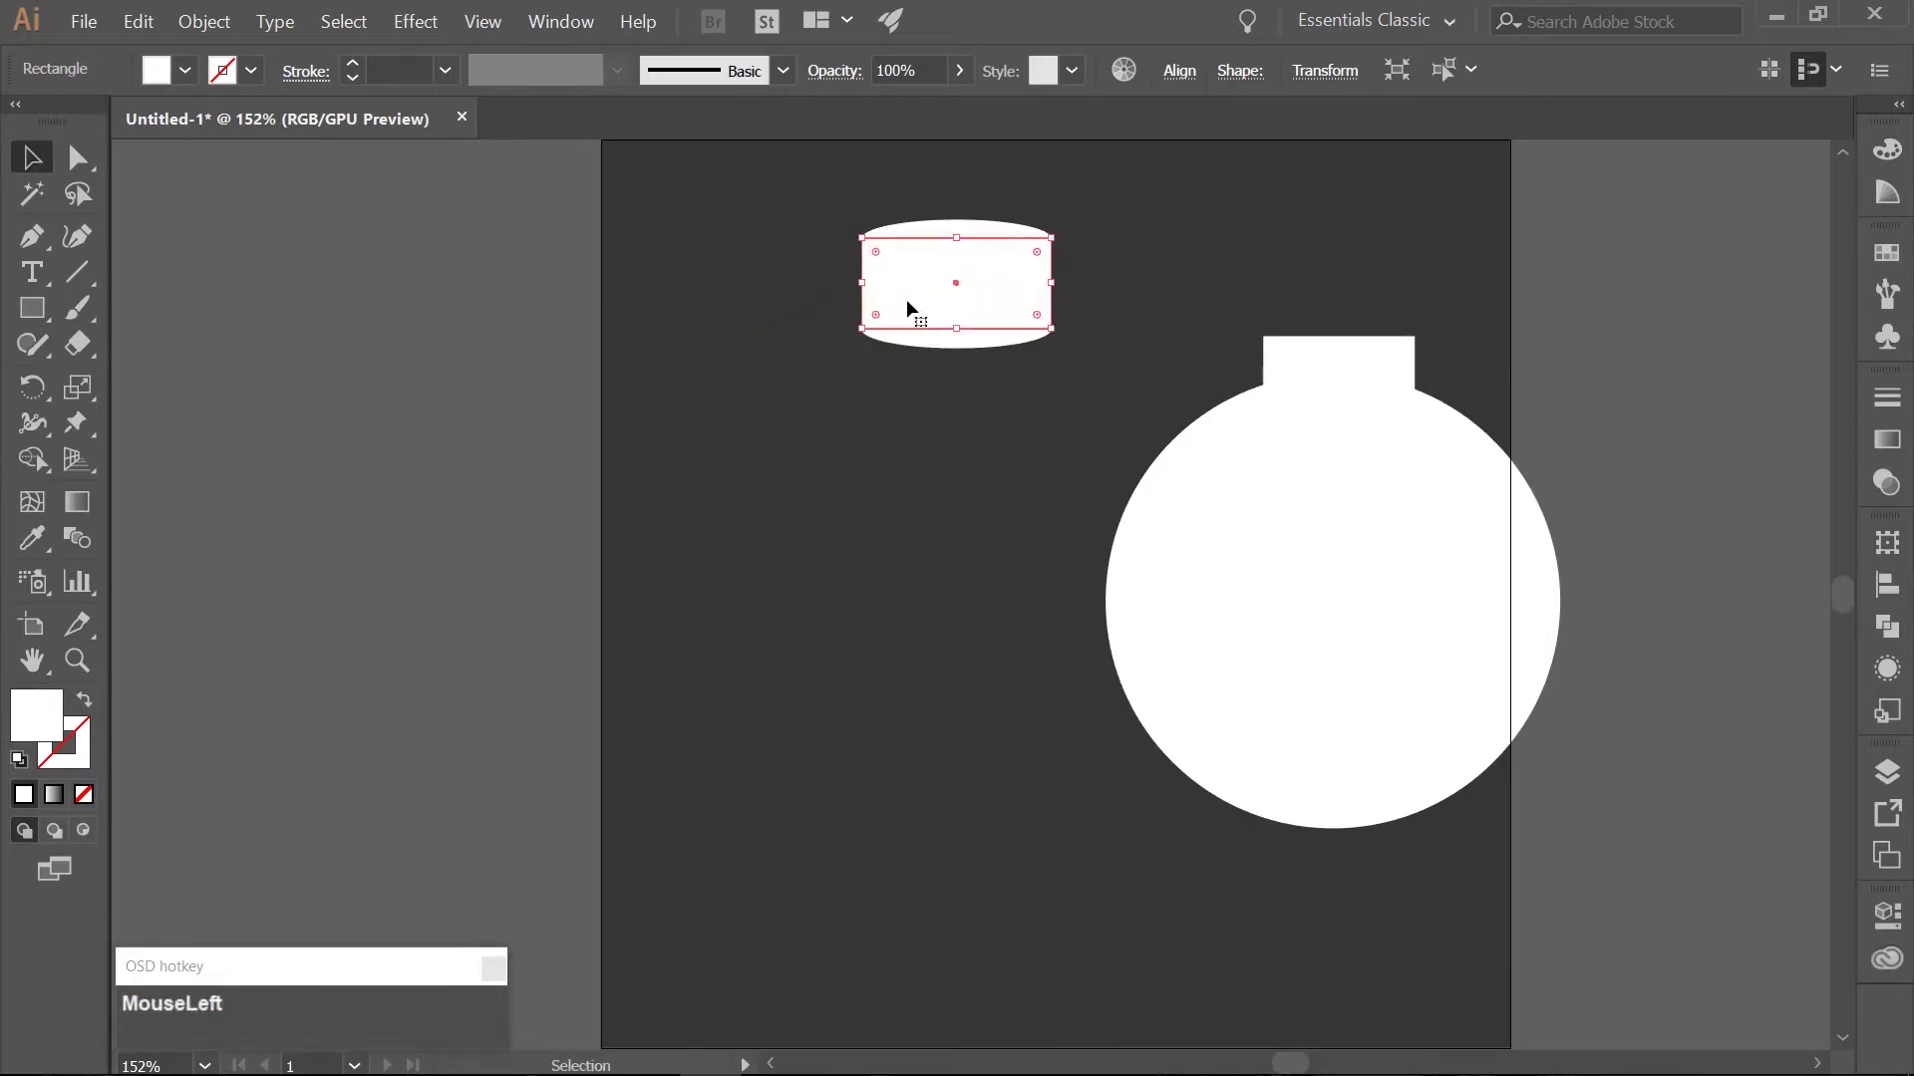
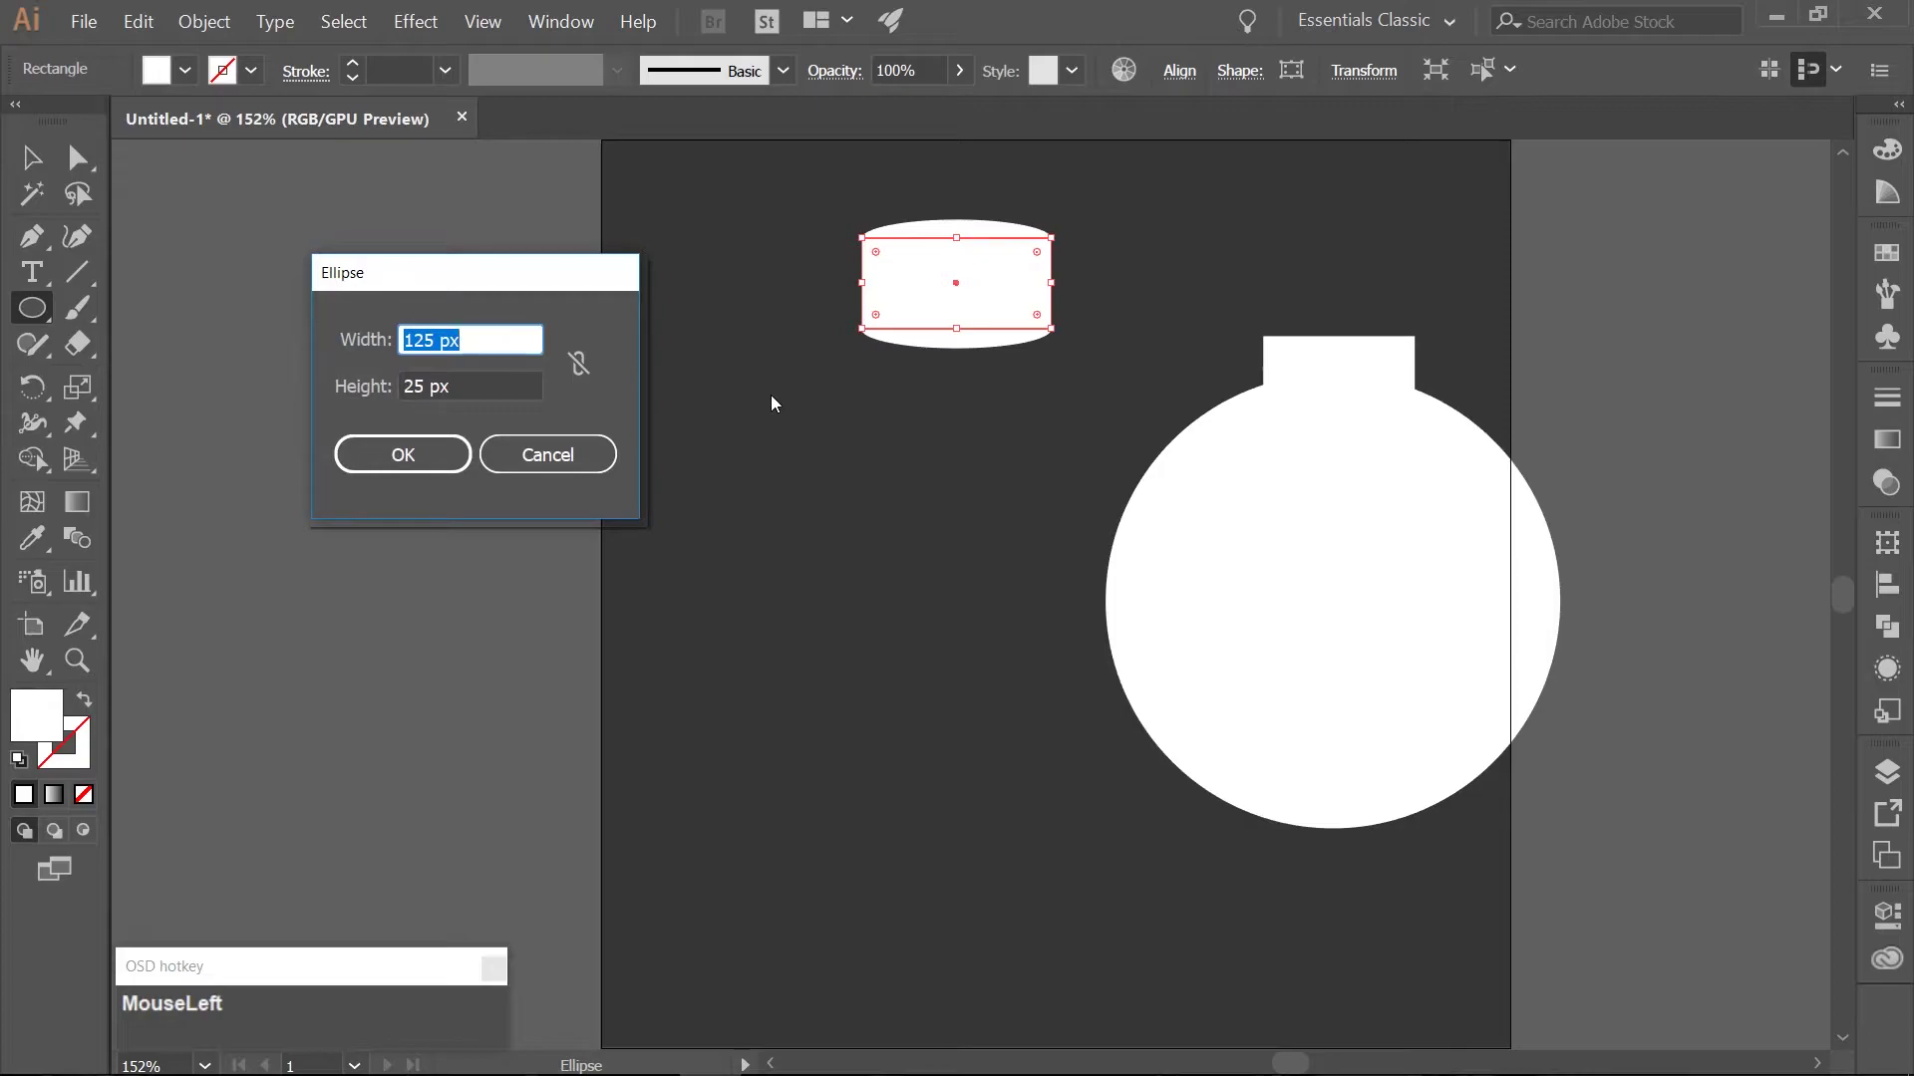
Create a thin 100 by 10 px ellipse to the left of the cork.
key("KP_1")
key("KP_0")
key("Tab")
key("KP_1")
key("KP_0")
key("Tab")
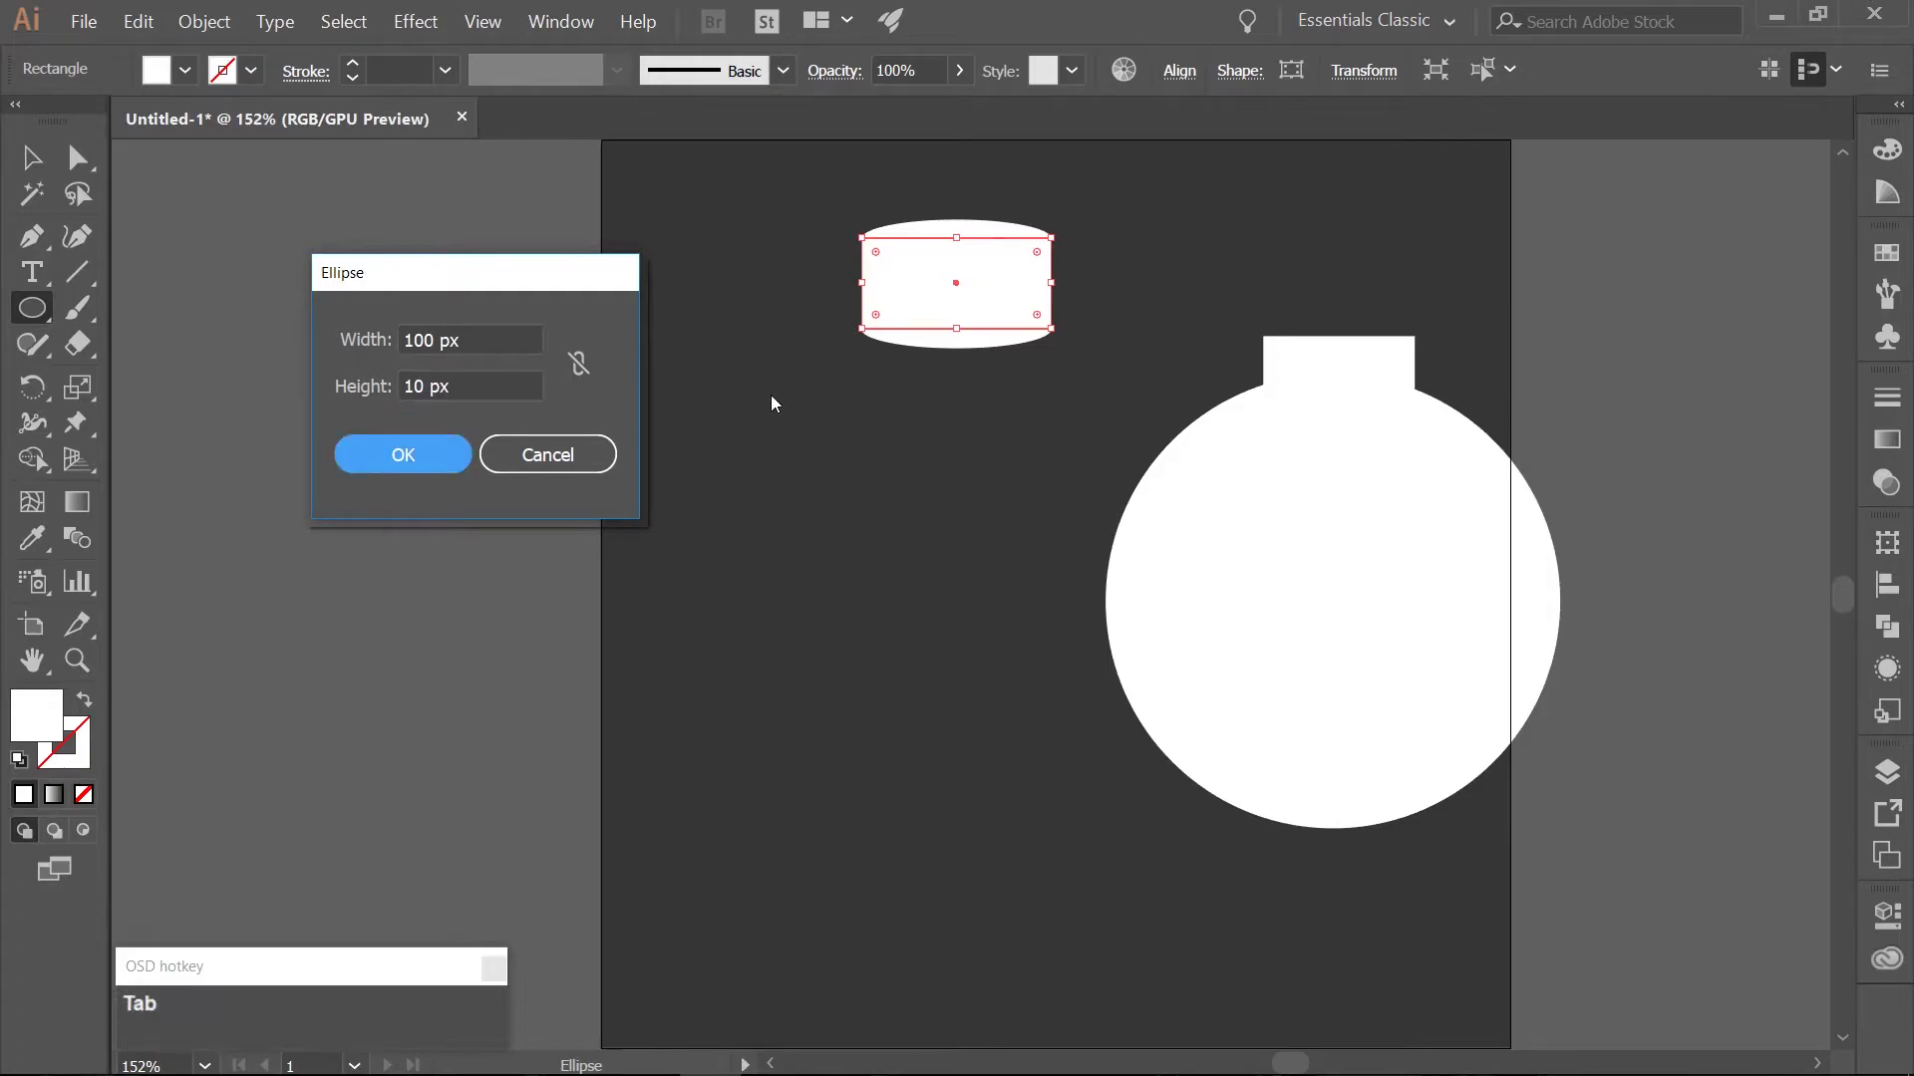
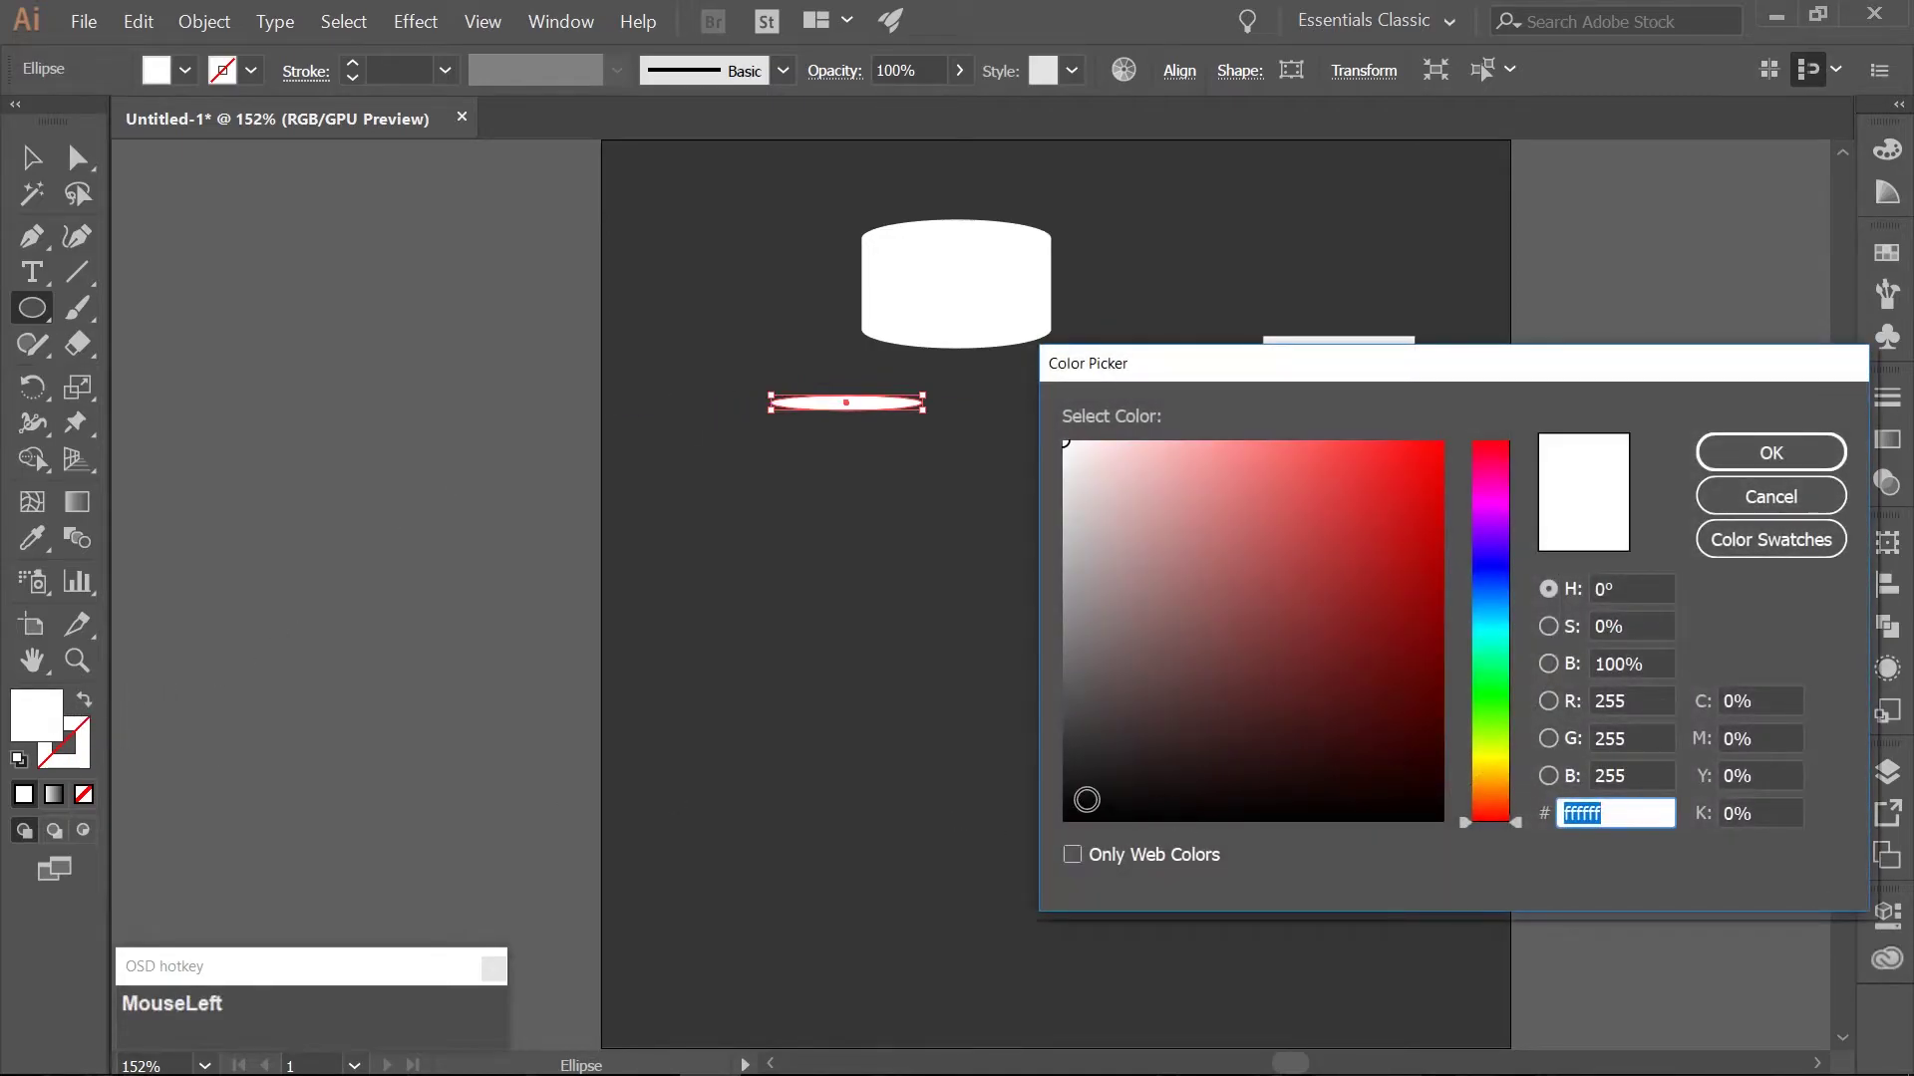
Fill the thin ellipse with light grey #e2e2e2.
key("e")
key("KP_2")
key("KP_2")
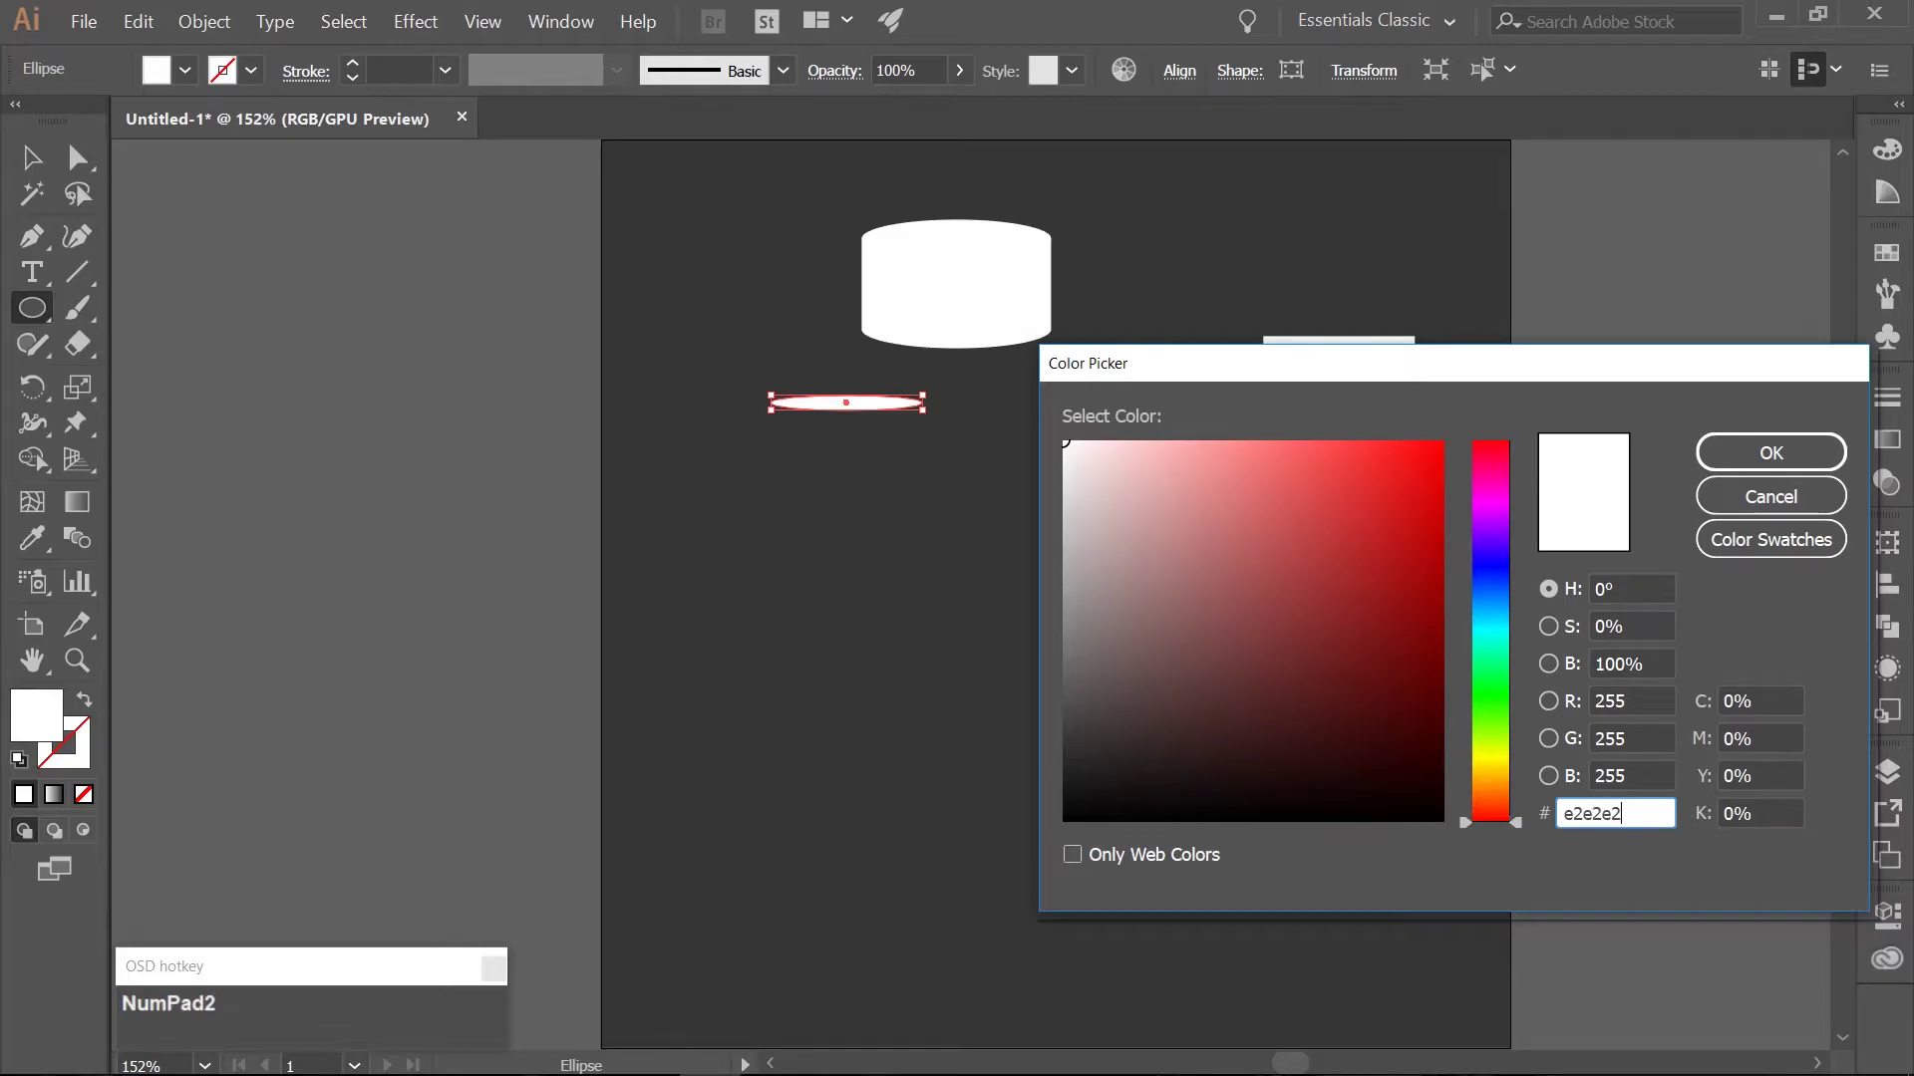
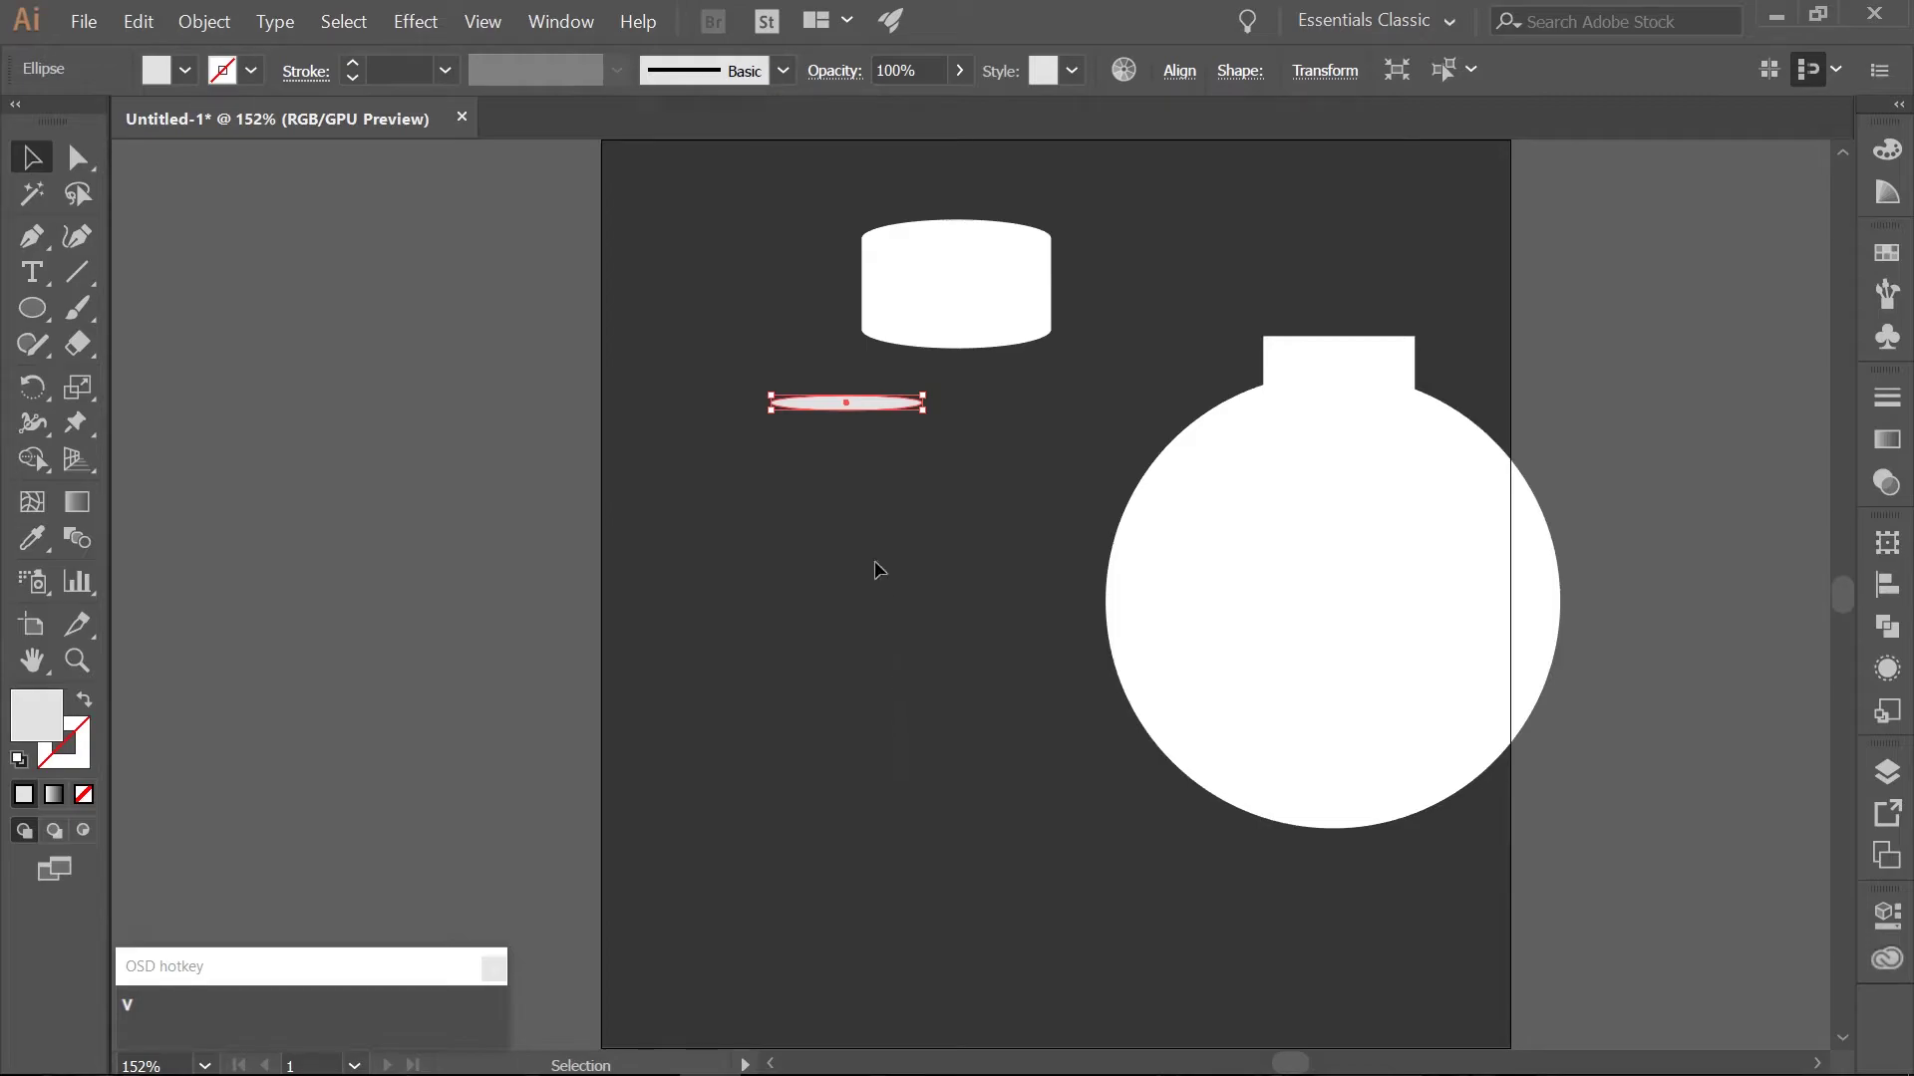
Place the grey ellipse on the cork's bottom edge and send it behind as a shadow rim.
left_click_drag(829, 414, 935, 374)
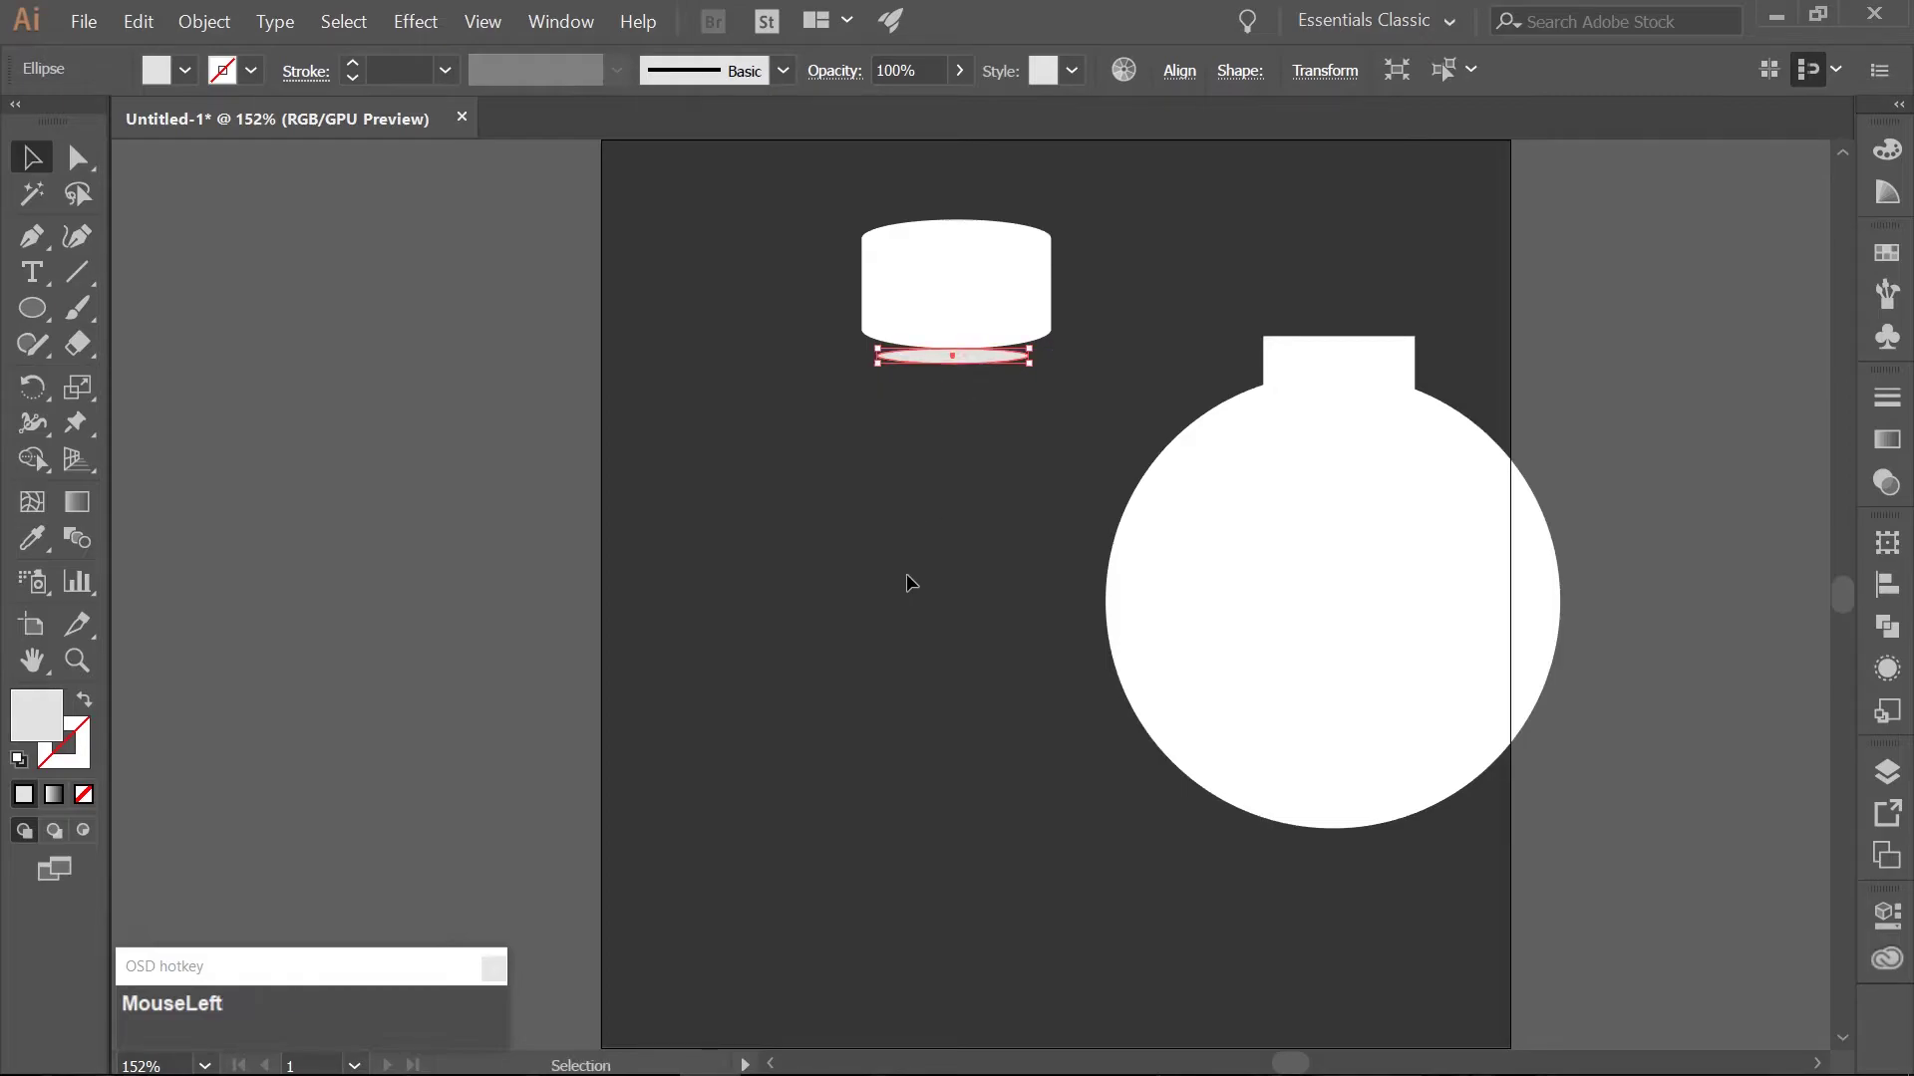
key("Up")
key("Up")
key("Up")
key("Up")
key("Up")
key("Up")
key("Up")
key("Up")
key("Up")
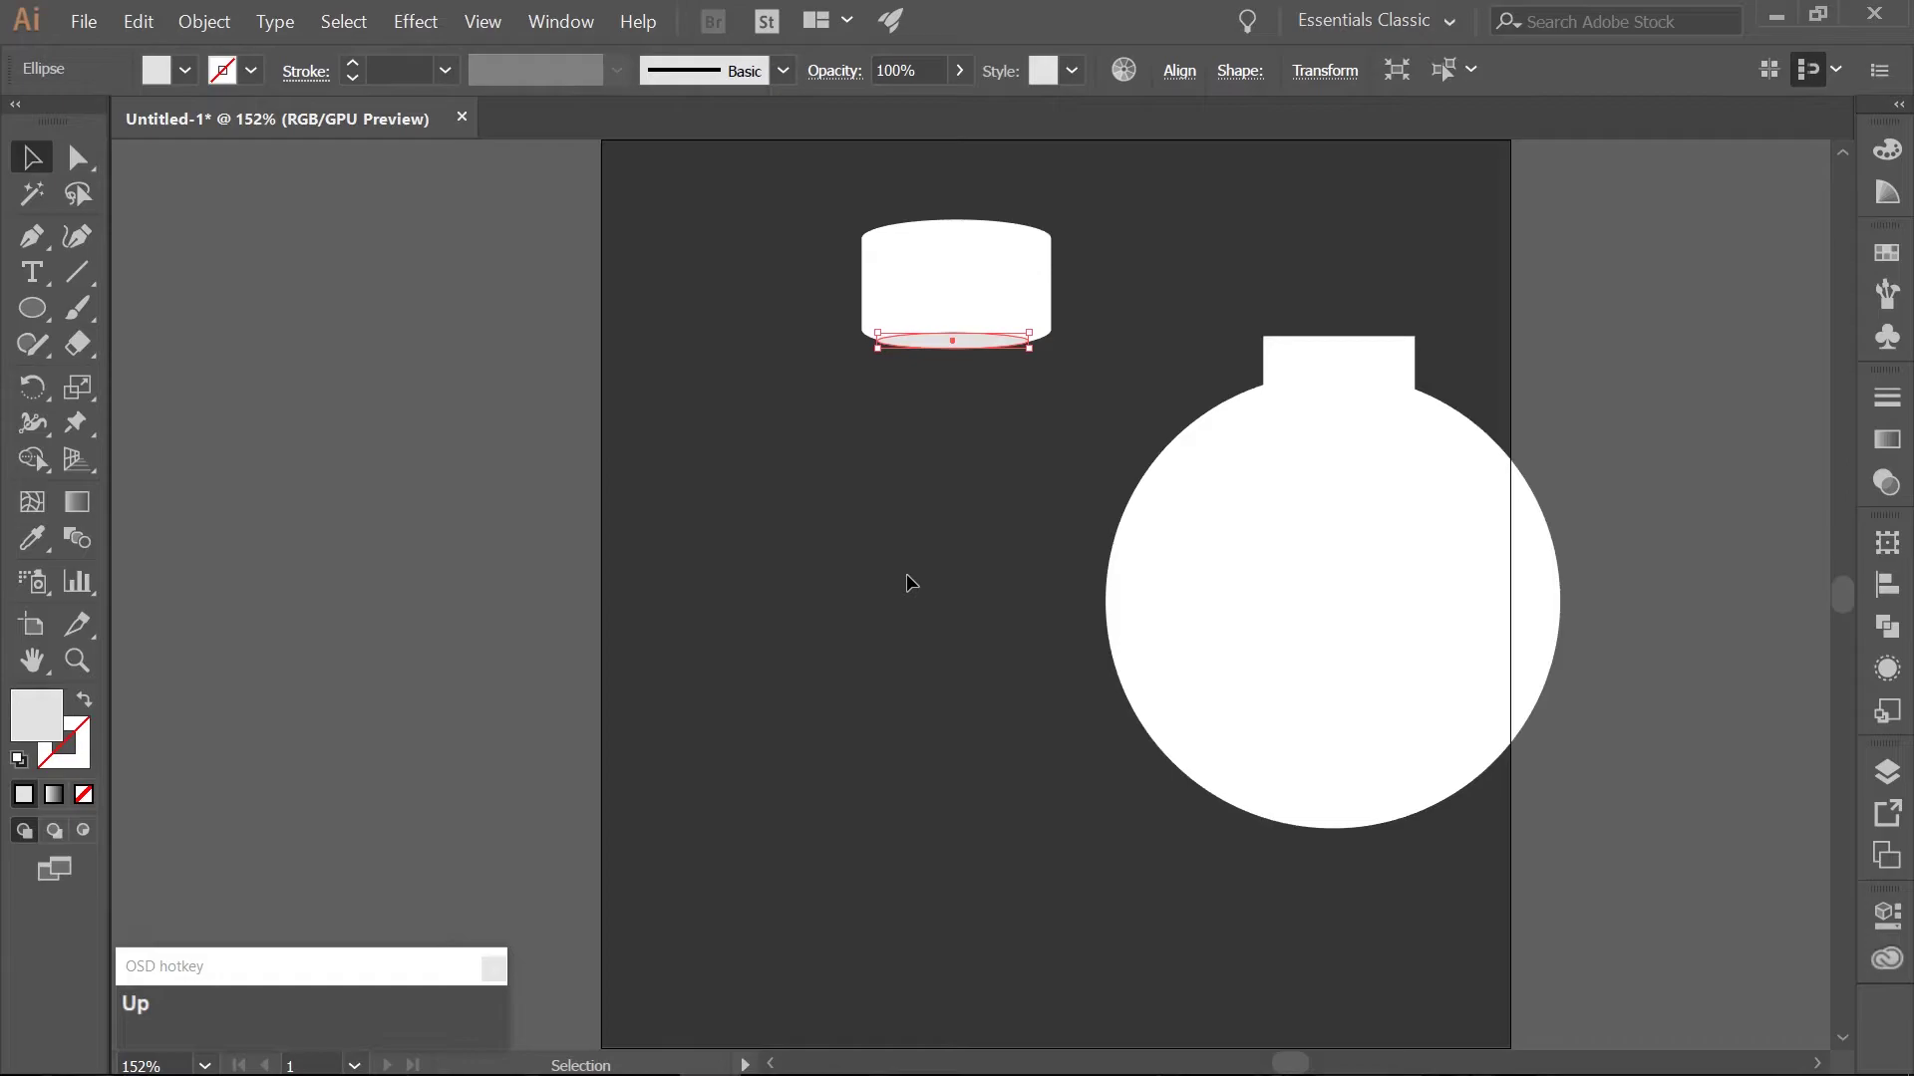
key("Down")
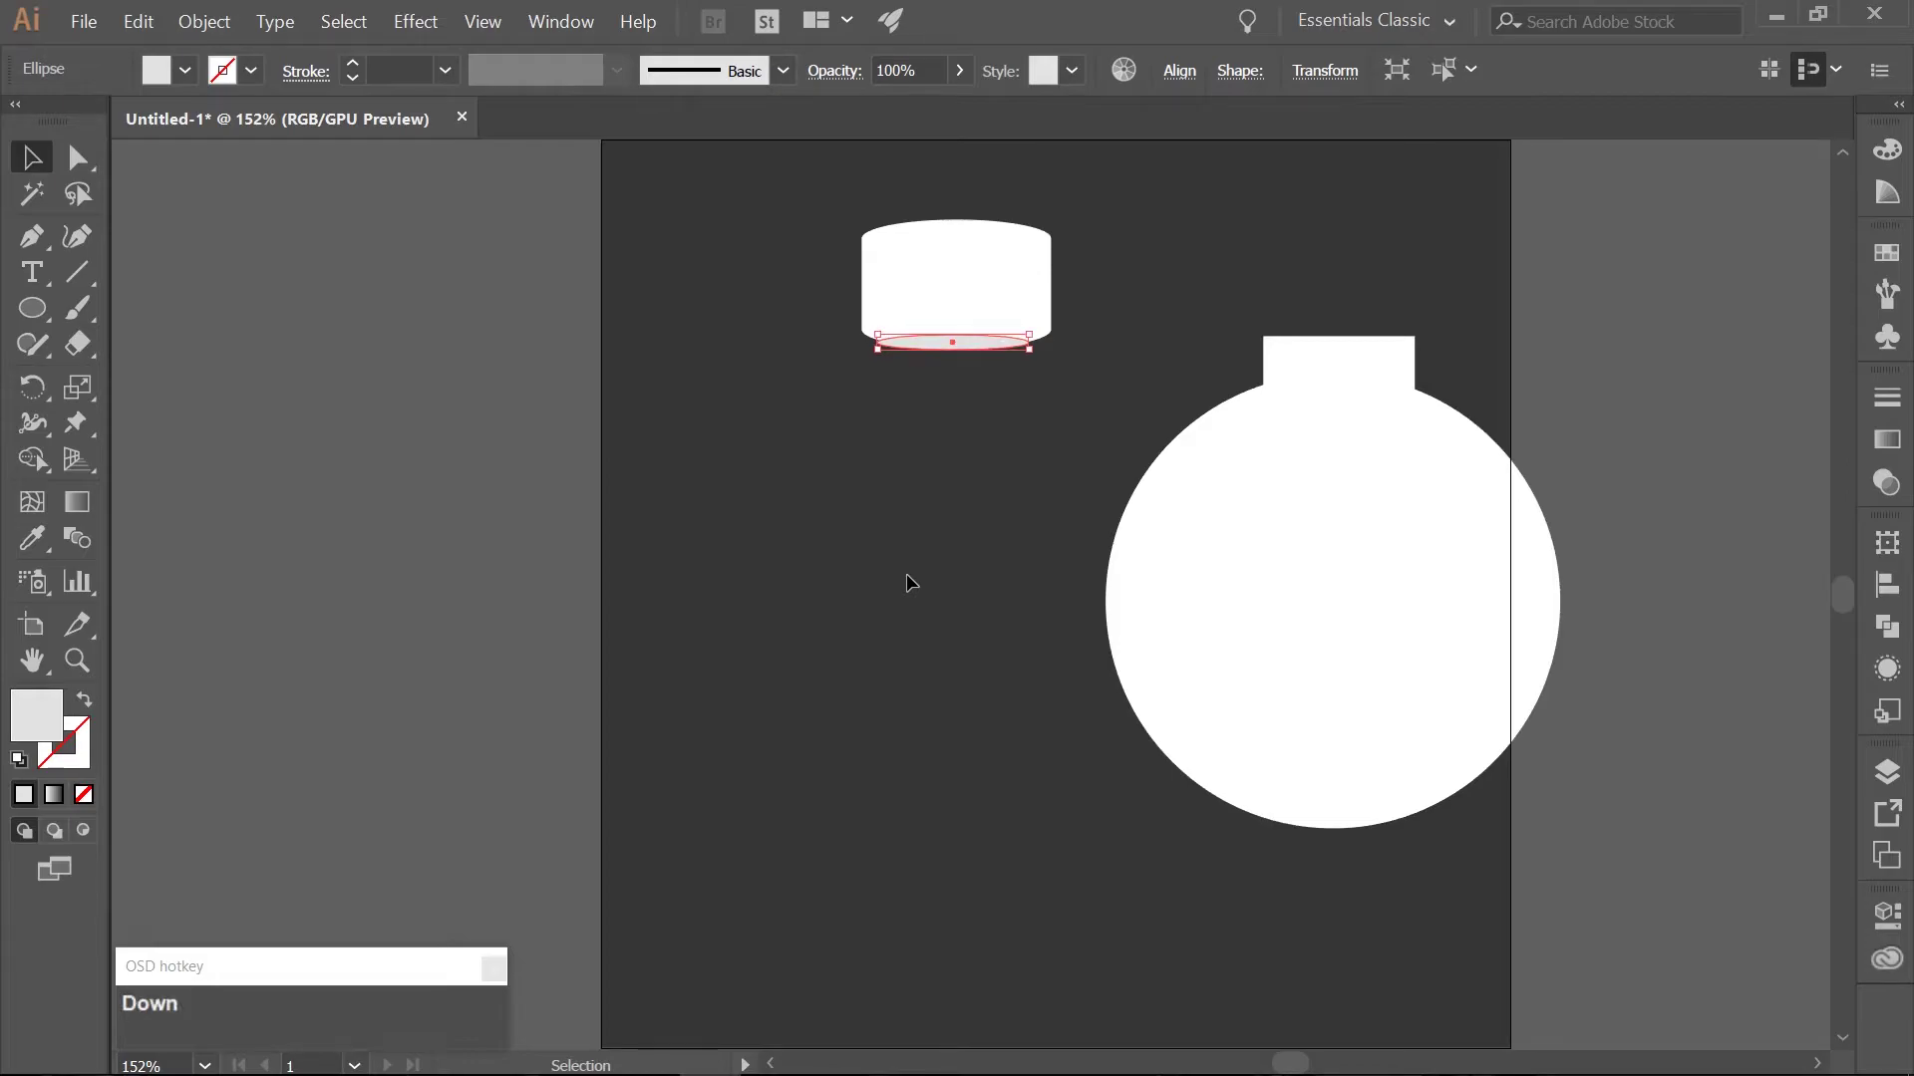
Copy the flask's round body and paste a duplicate in front of it.
left_click(884, 608)
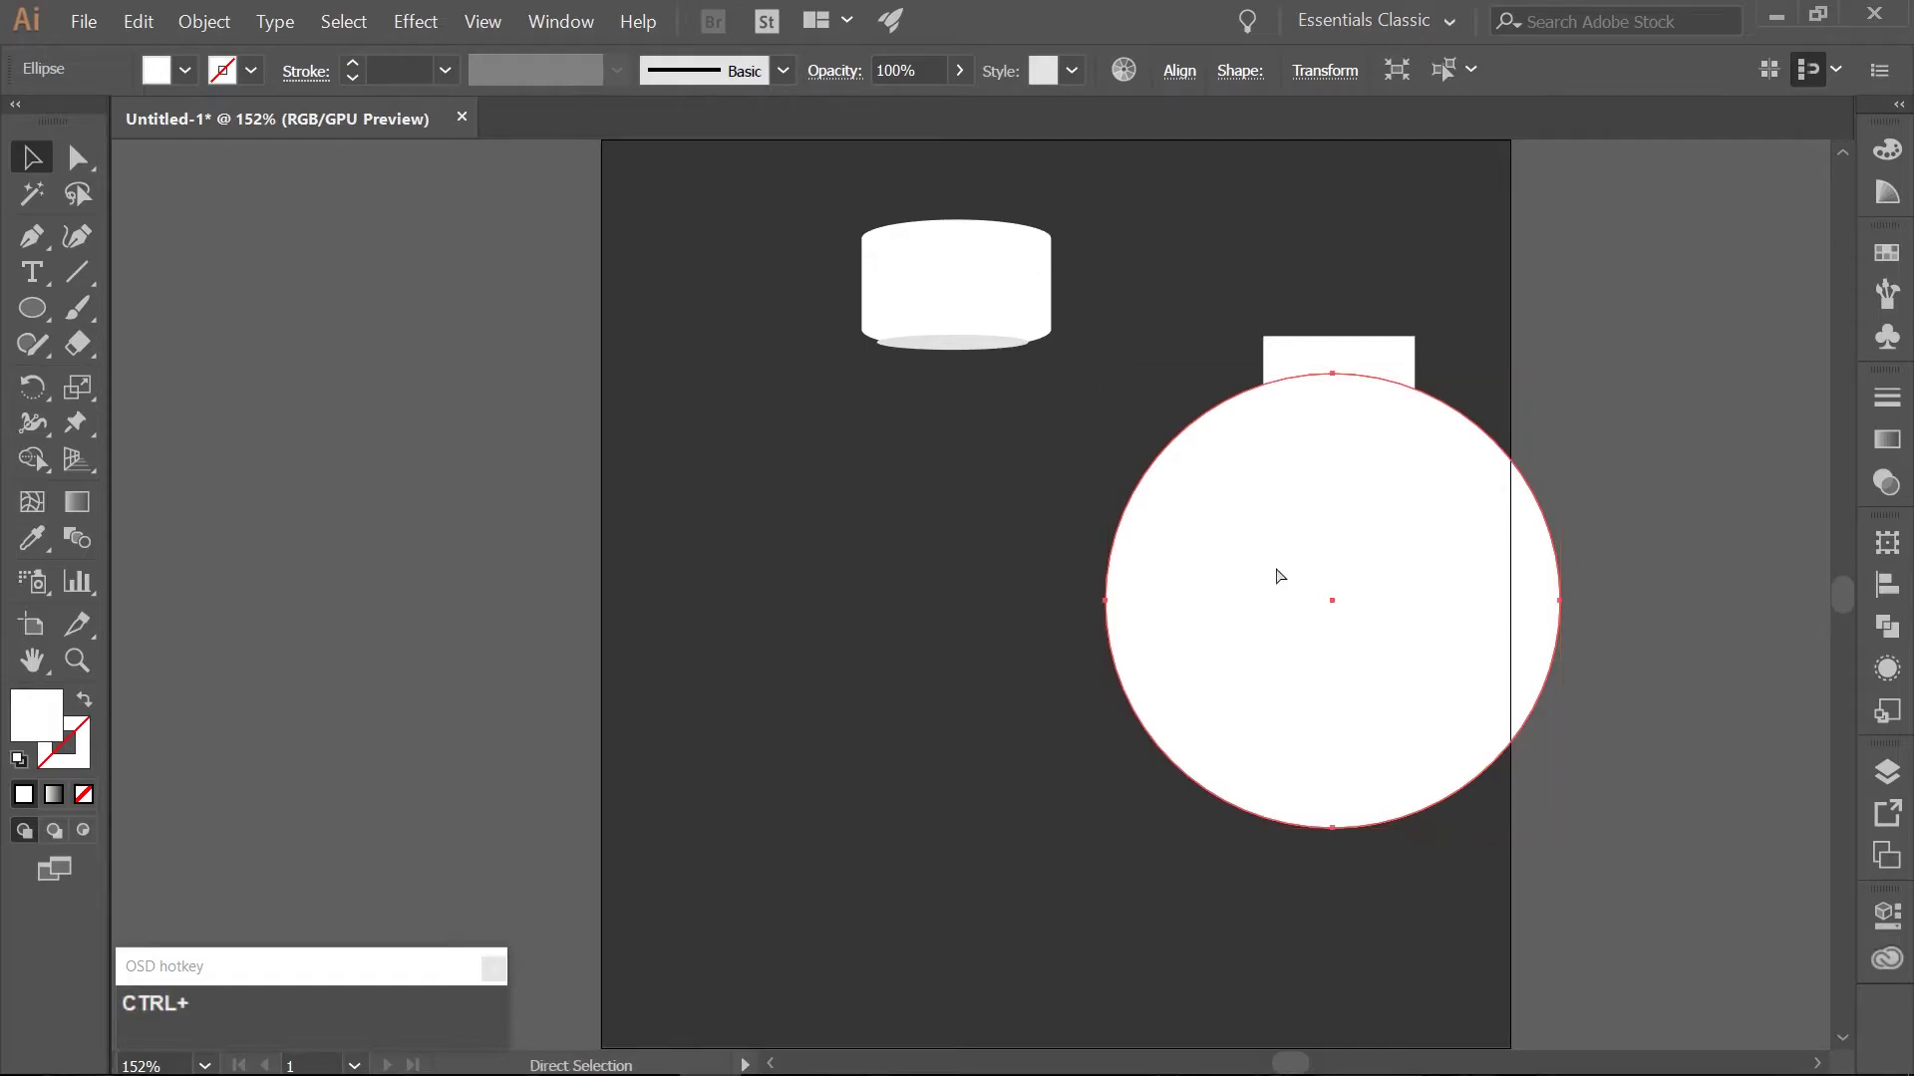
key("ctrl+c")
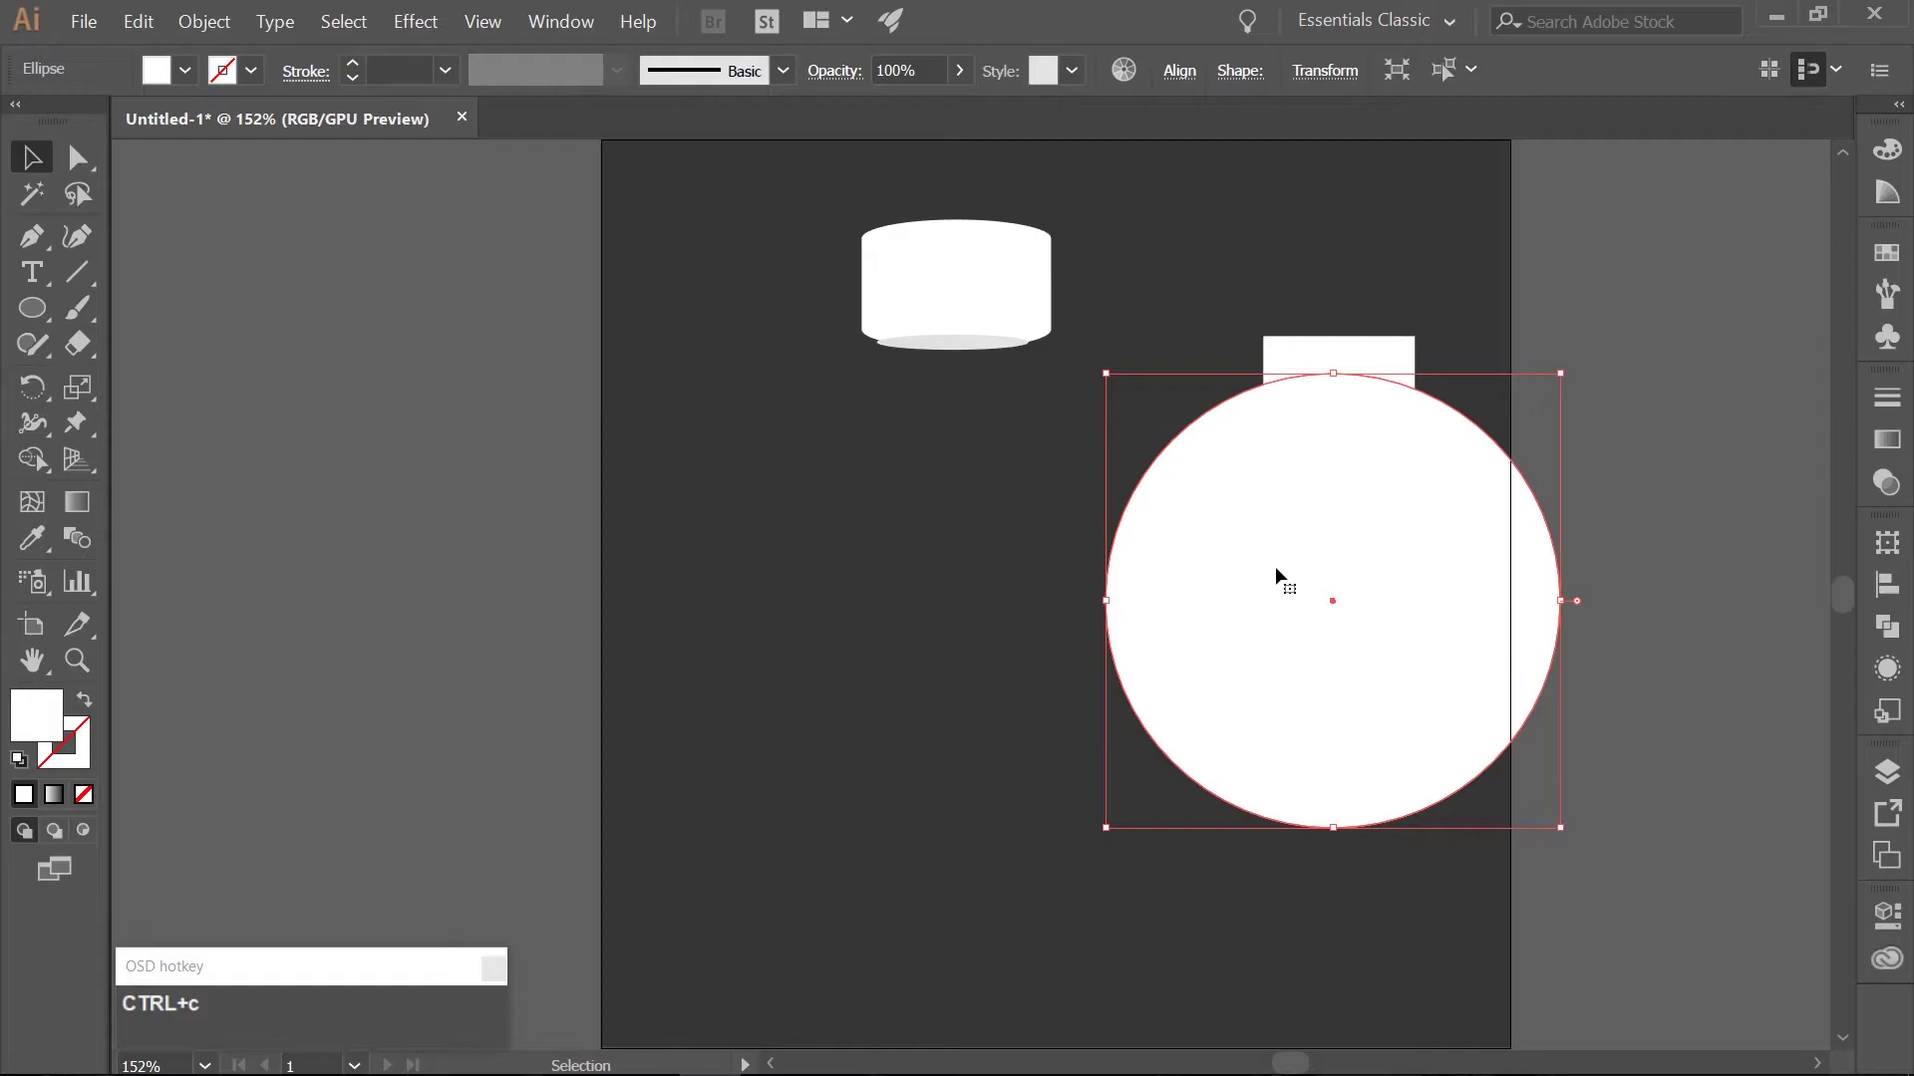
key("ctrl+f")
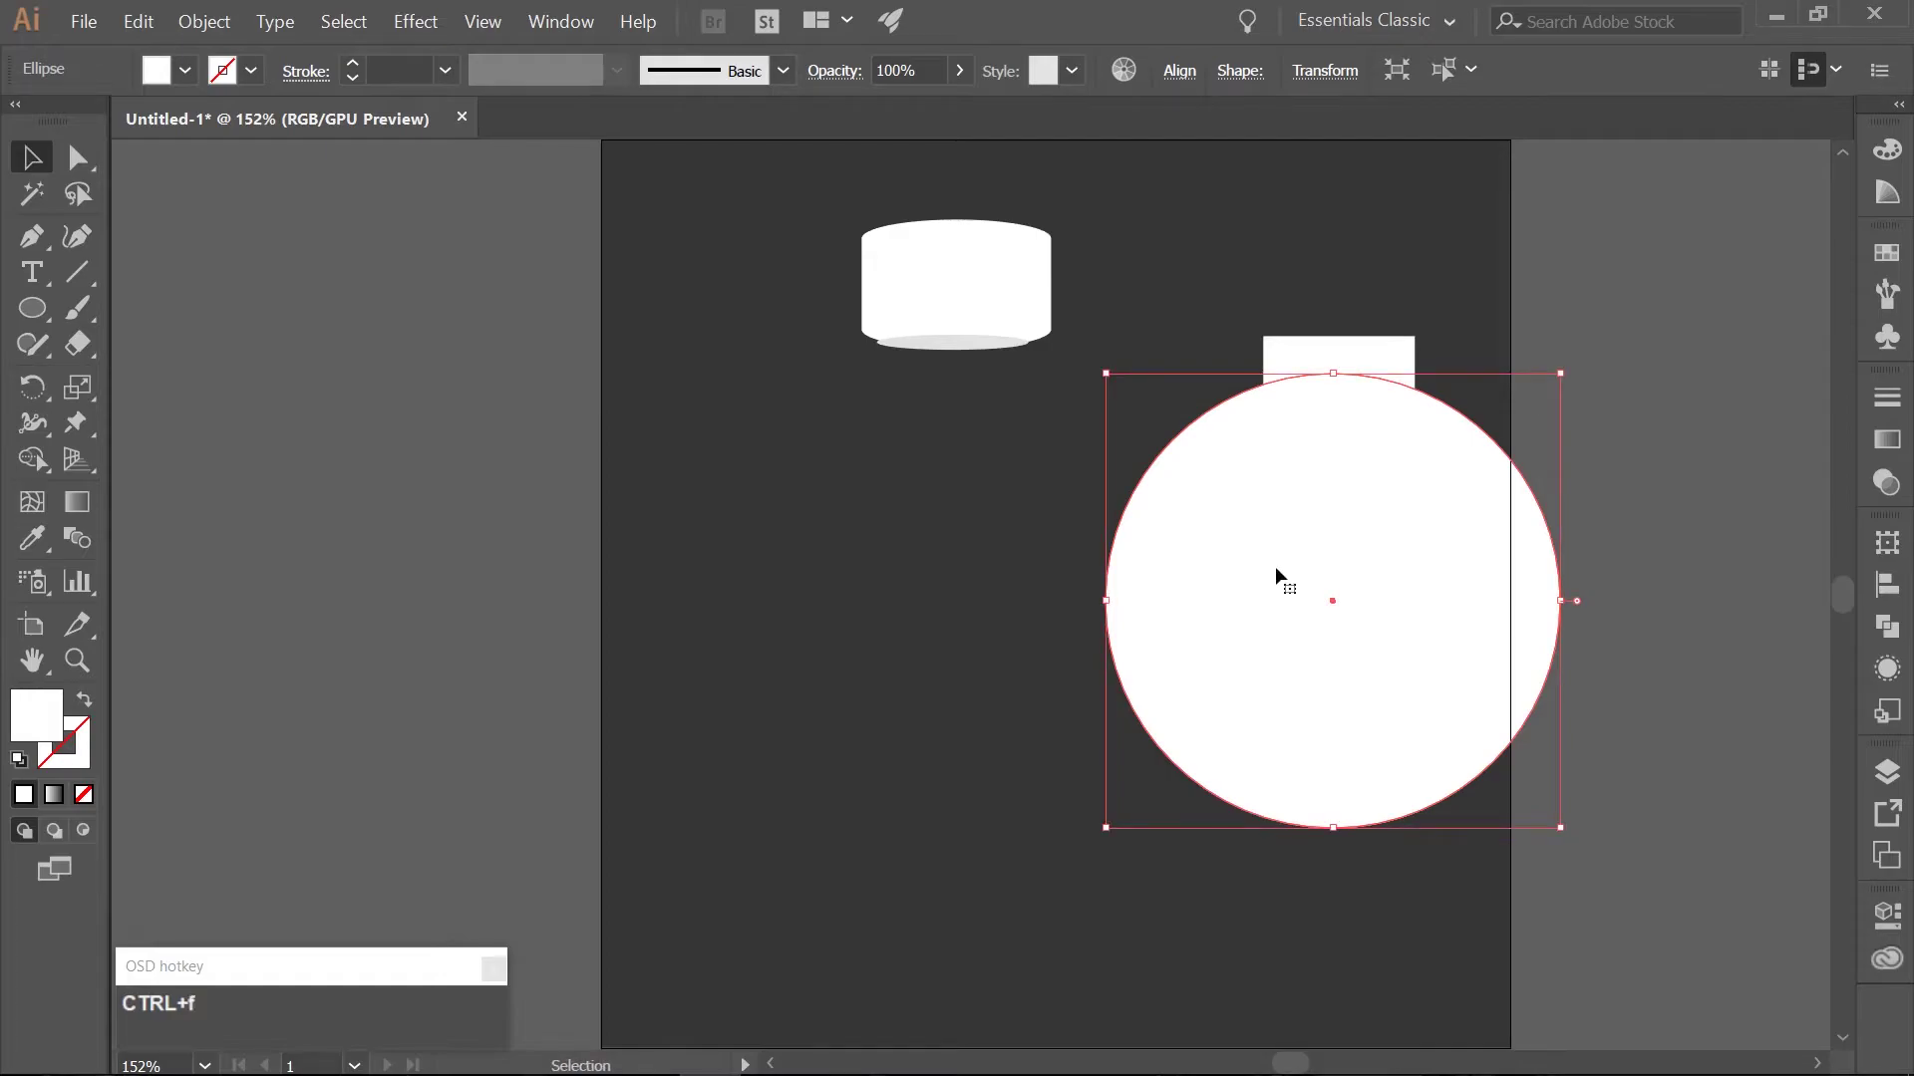
key("ctrl+f")
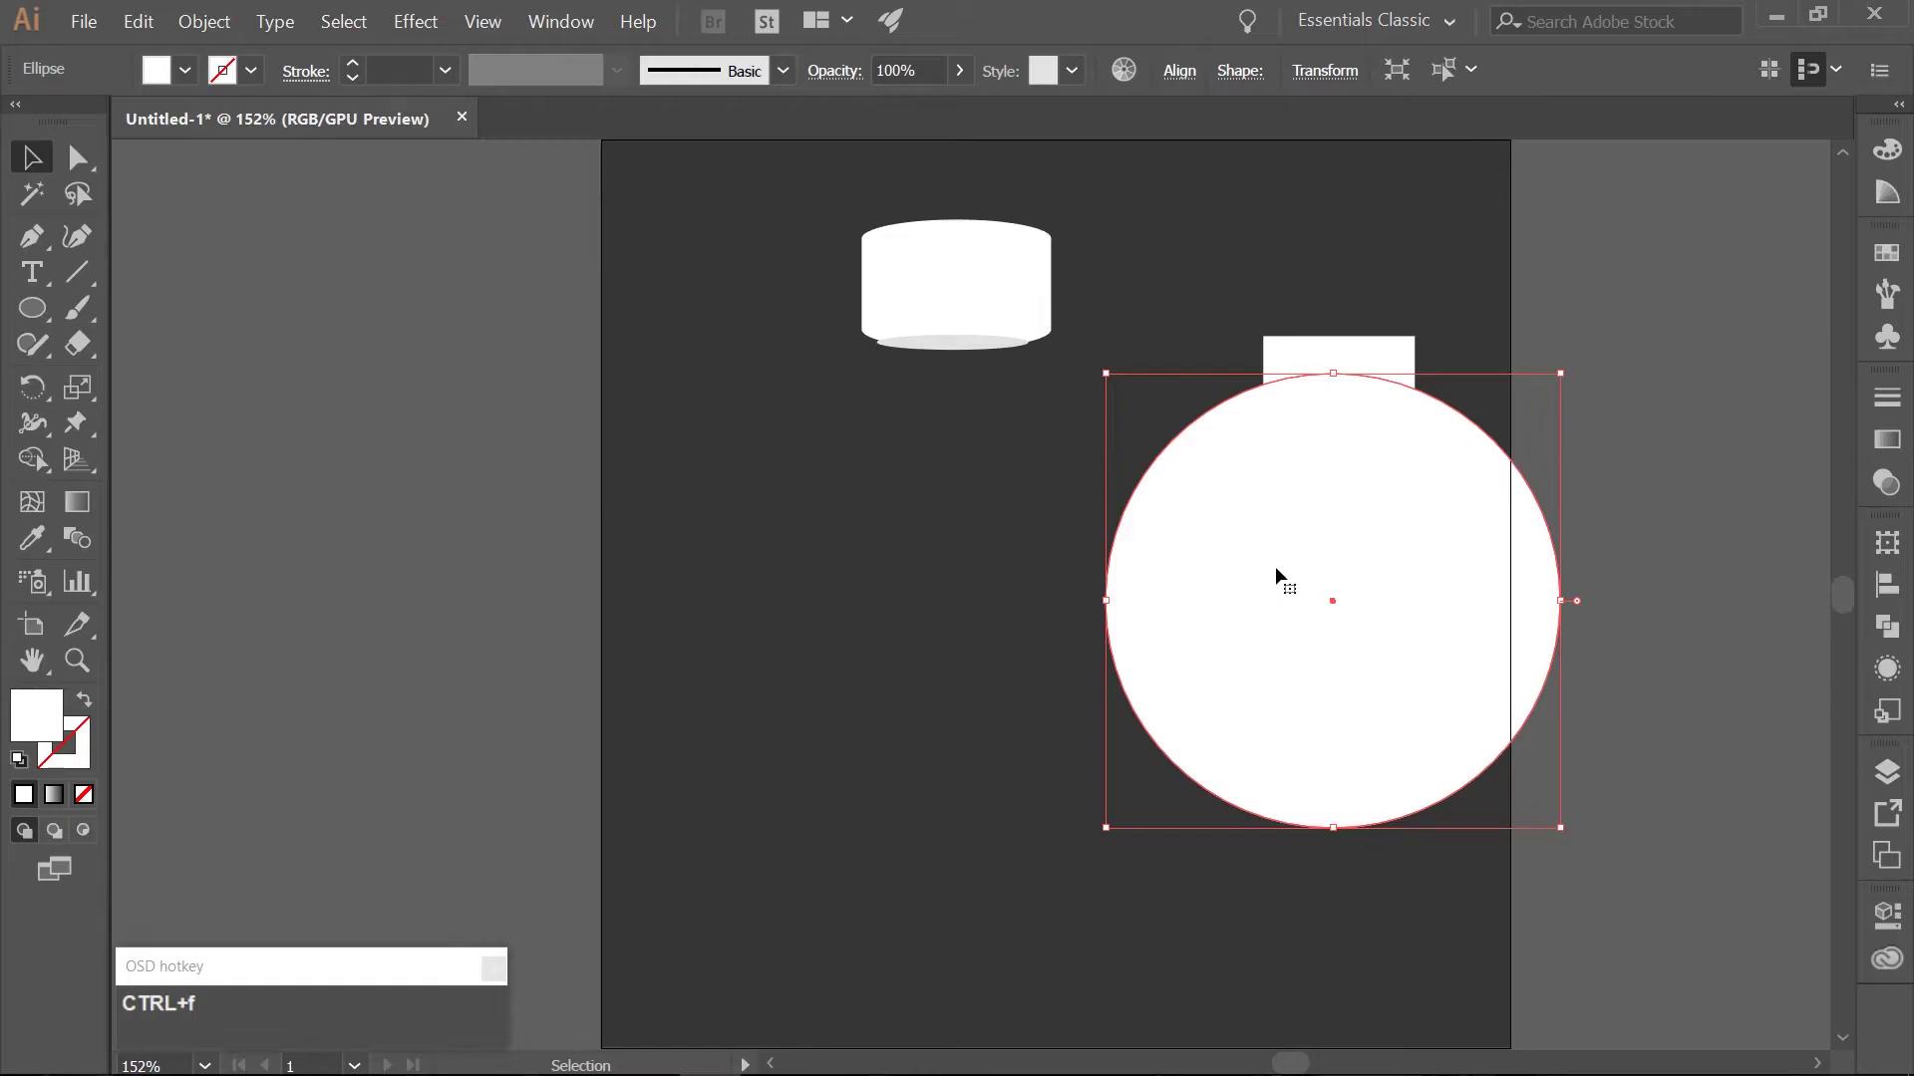
key("ctrl+c")
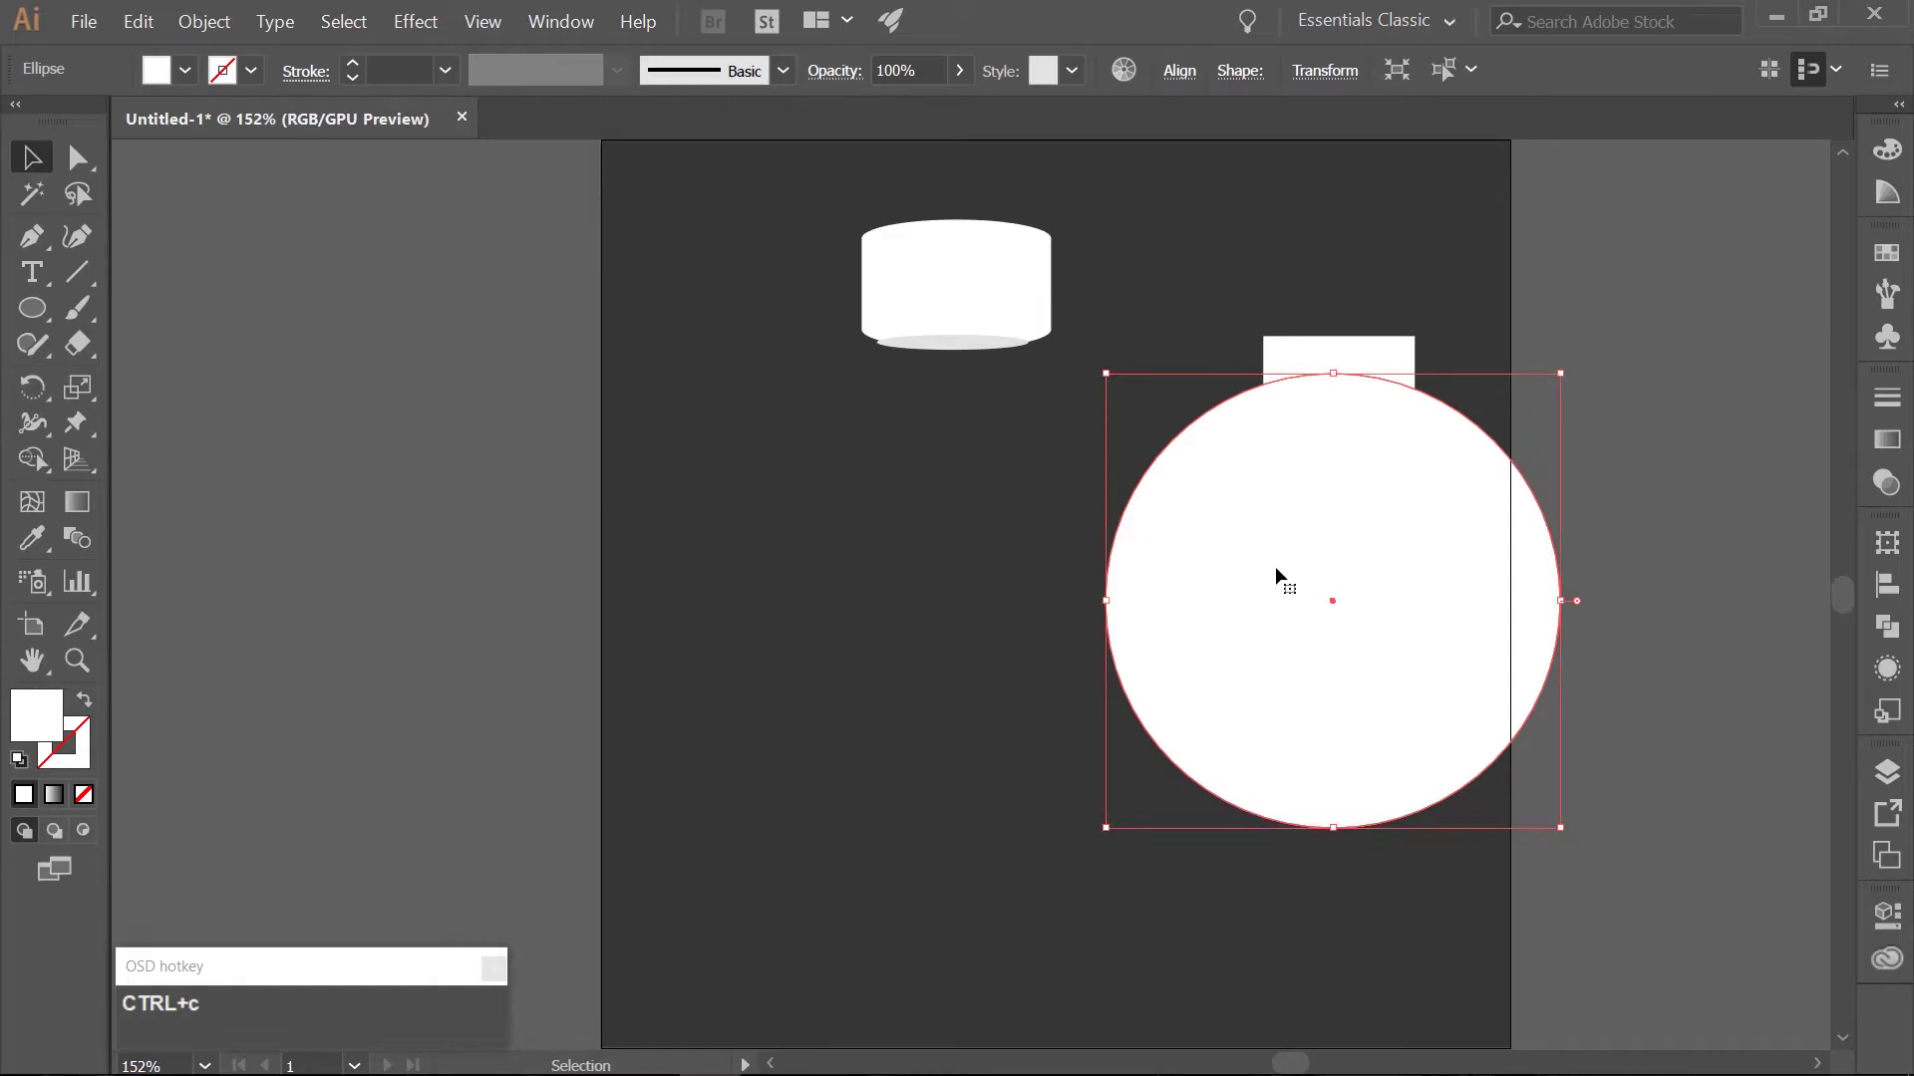
key("ctrl+f")
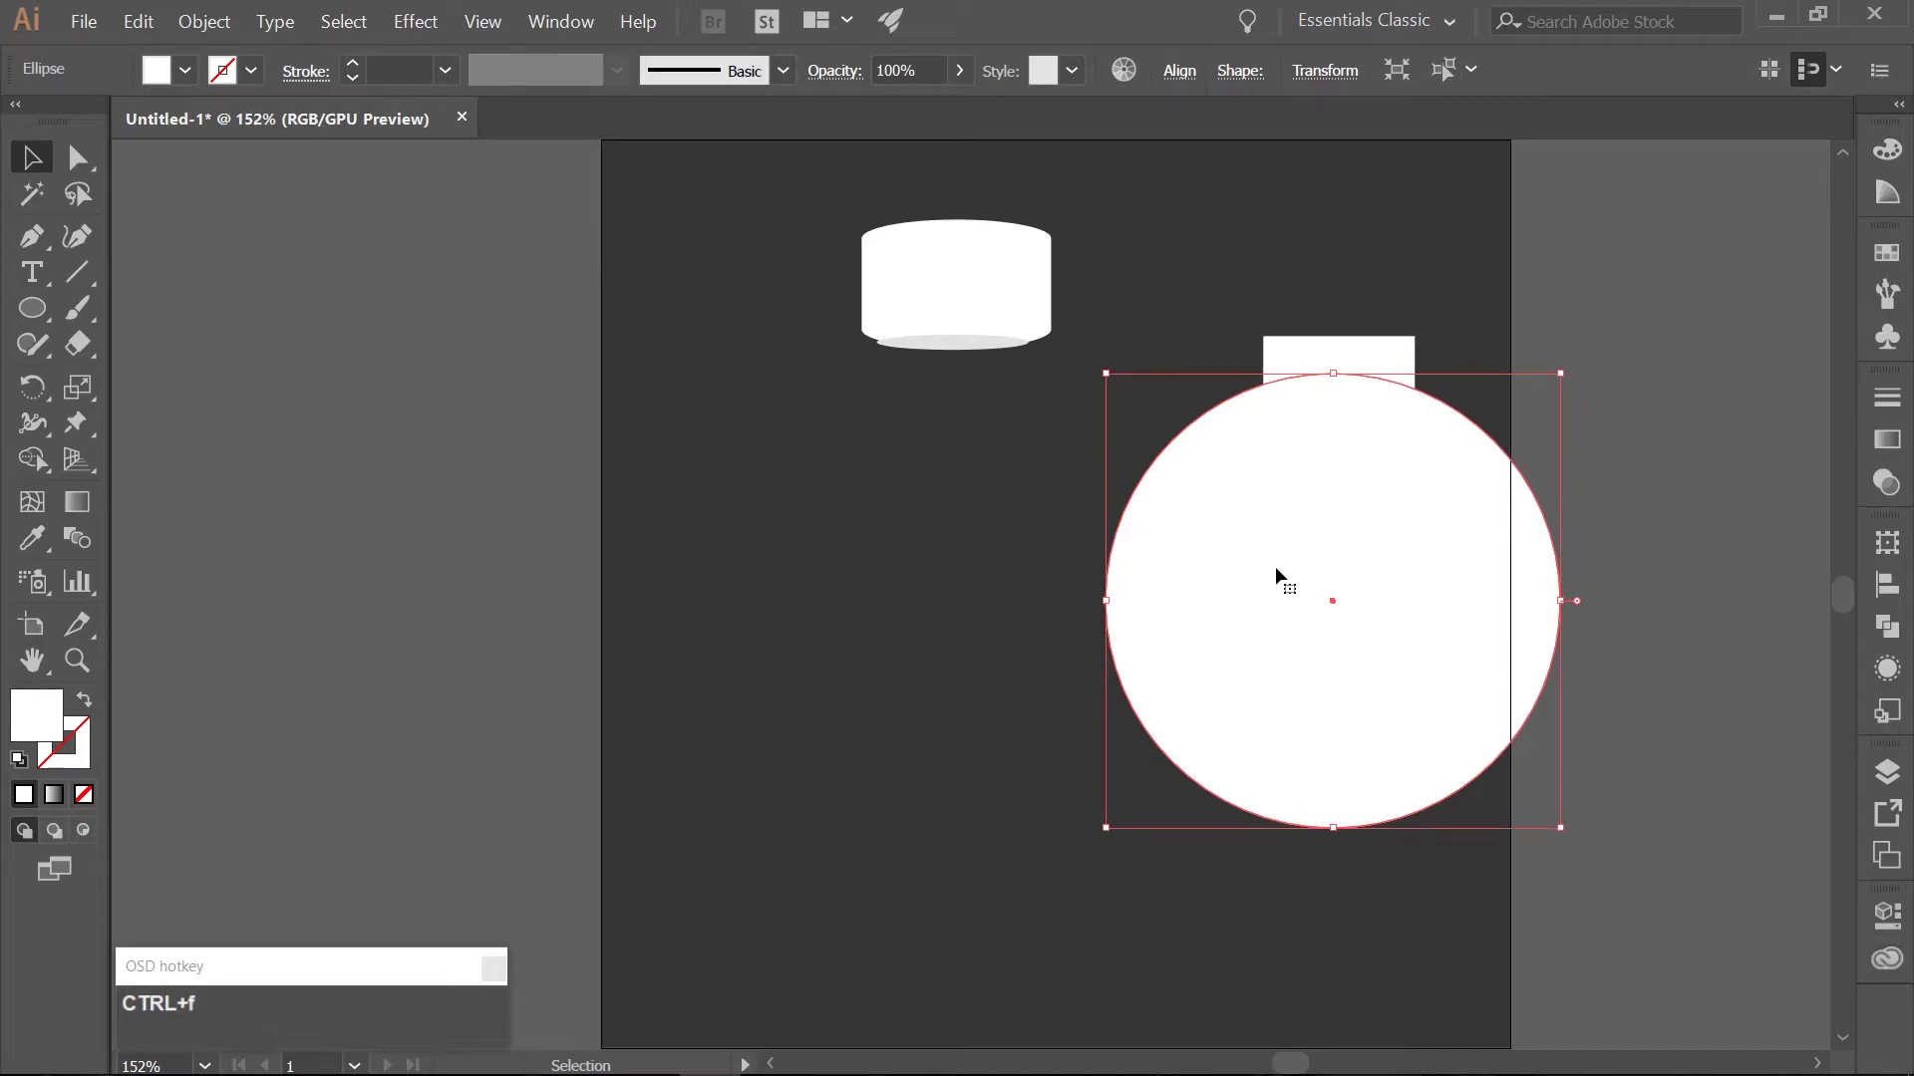
Shift the copied circle slightly left and select both circles together.
key("shift+Left")
key("shift+Left")
key("shift+Left")
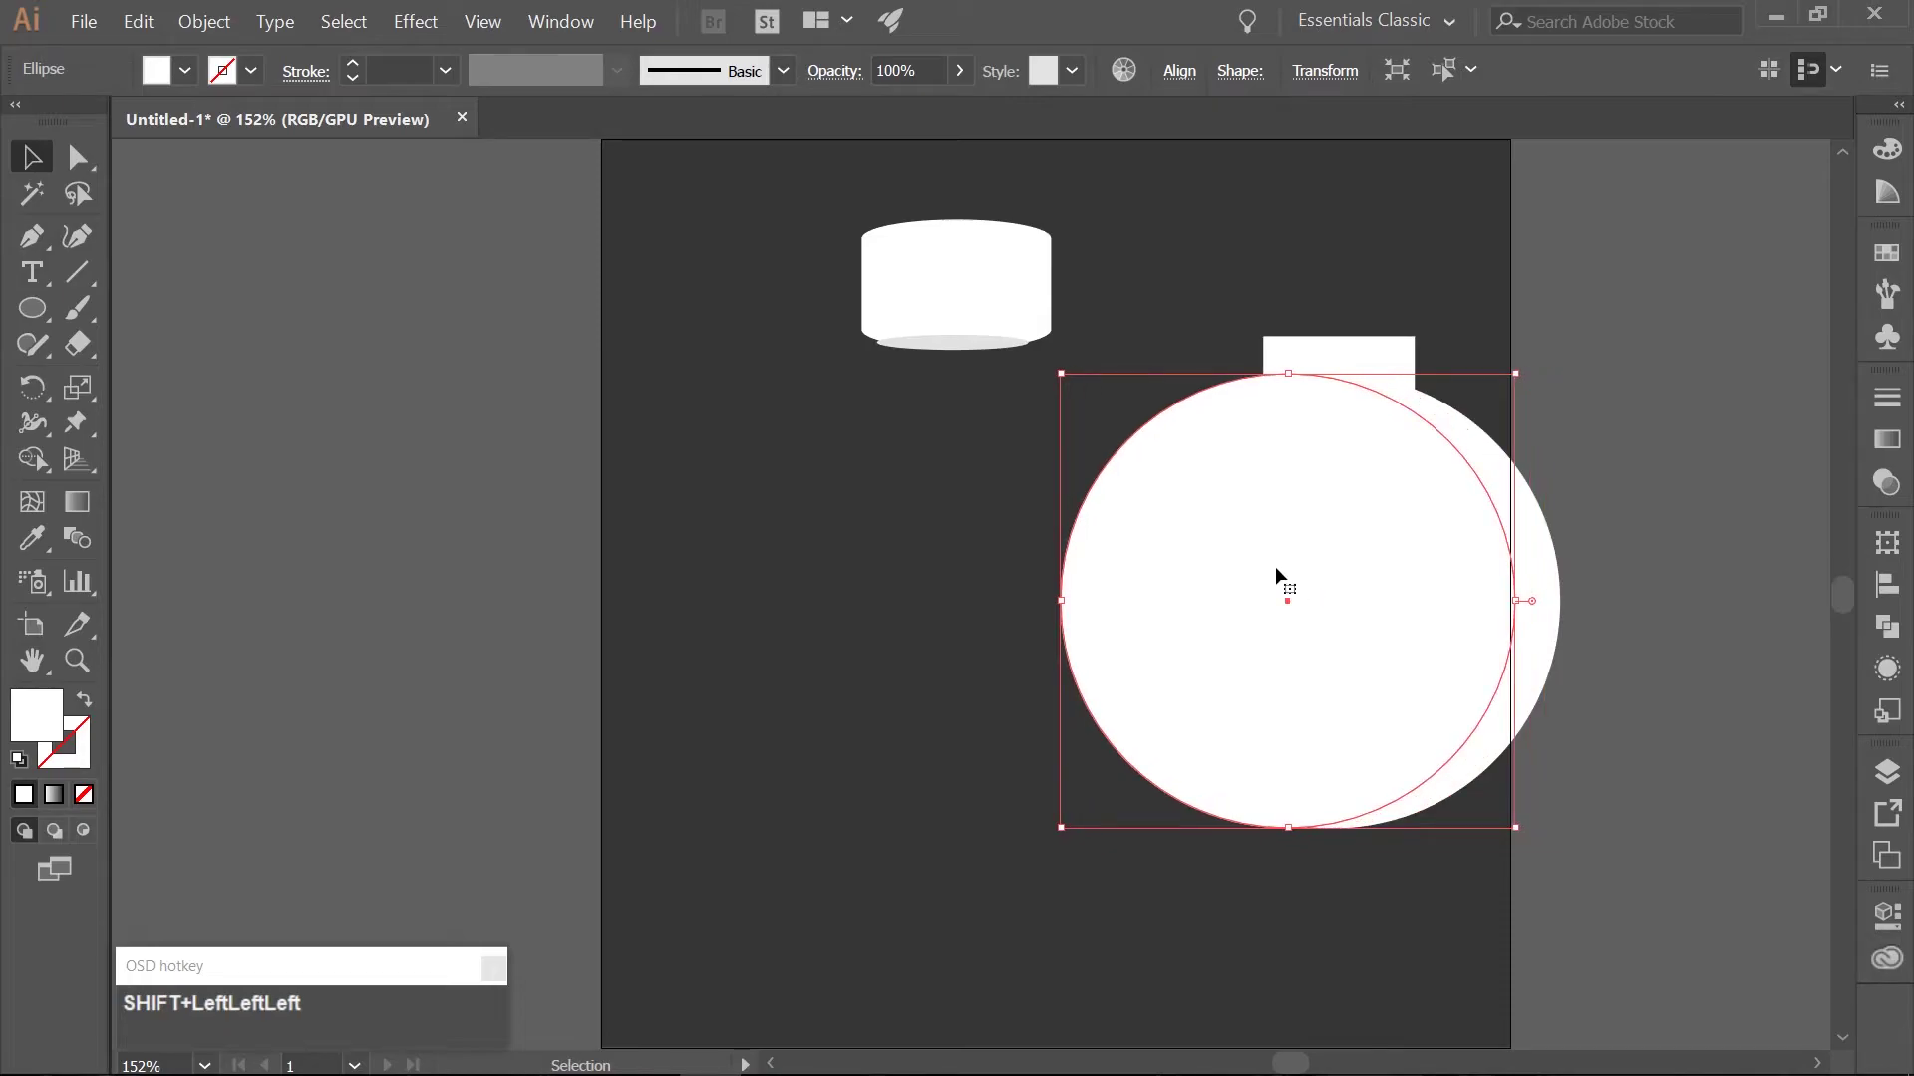
left_click(1533, 564)
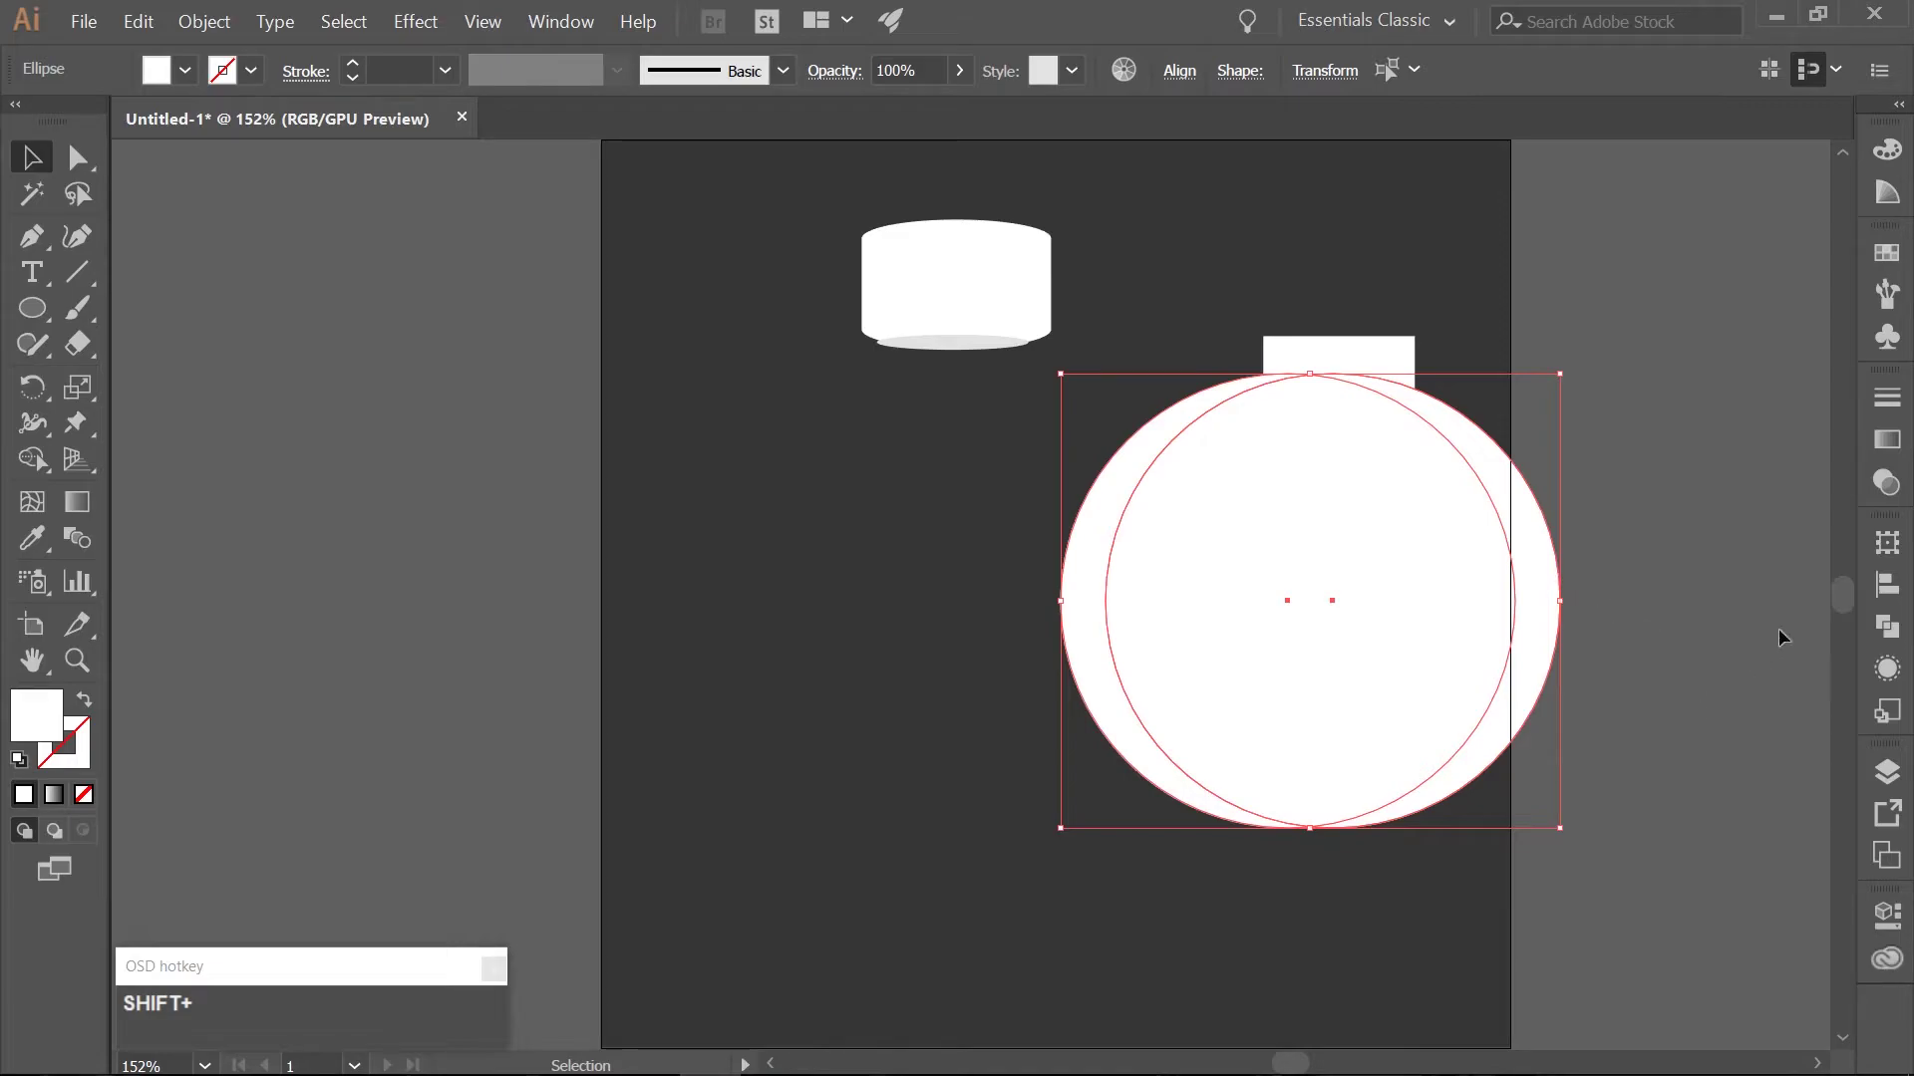
Cut a crescent with Minus Front and resize it to 130 by 250 px.
left_click(1892, 635)
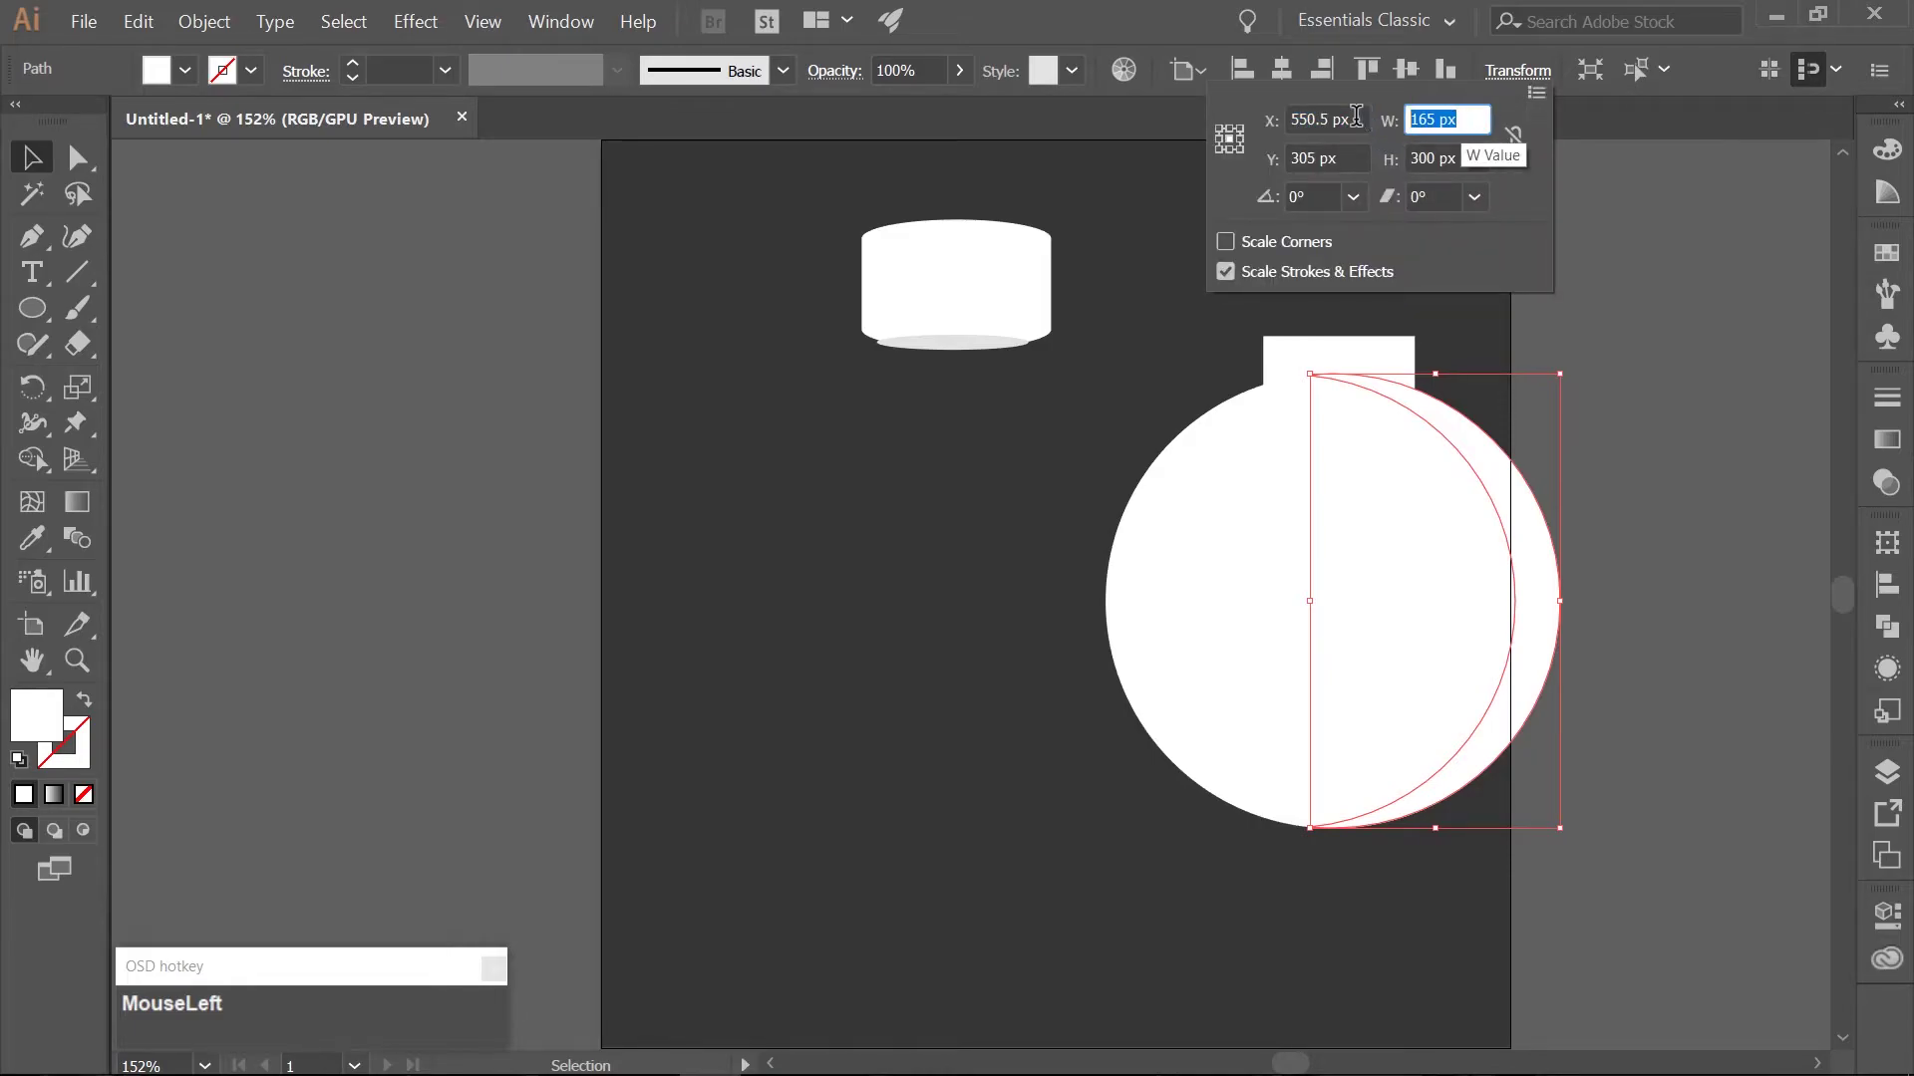
key("KP_1")
key("KP_3")
key("KP_0")
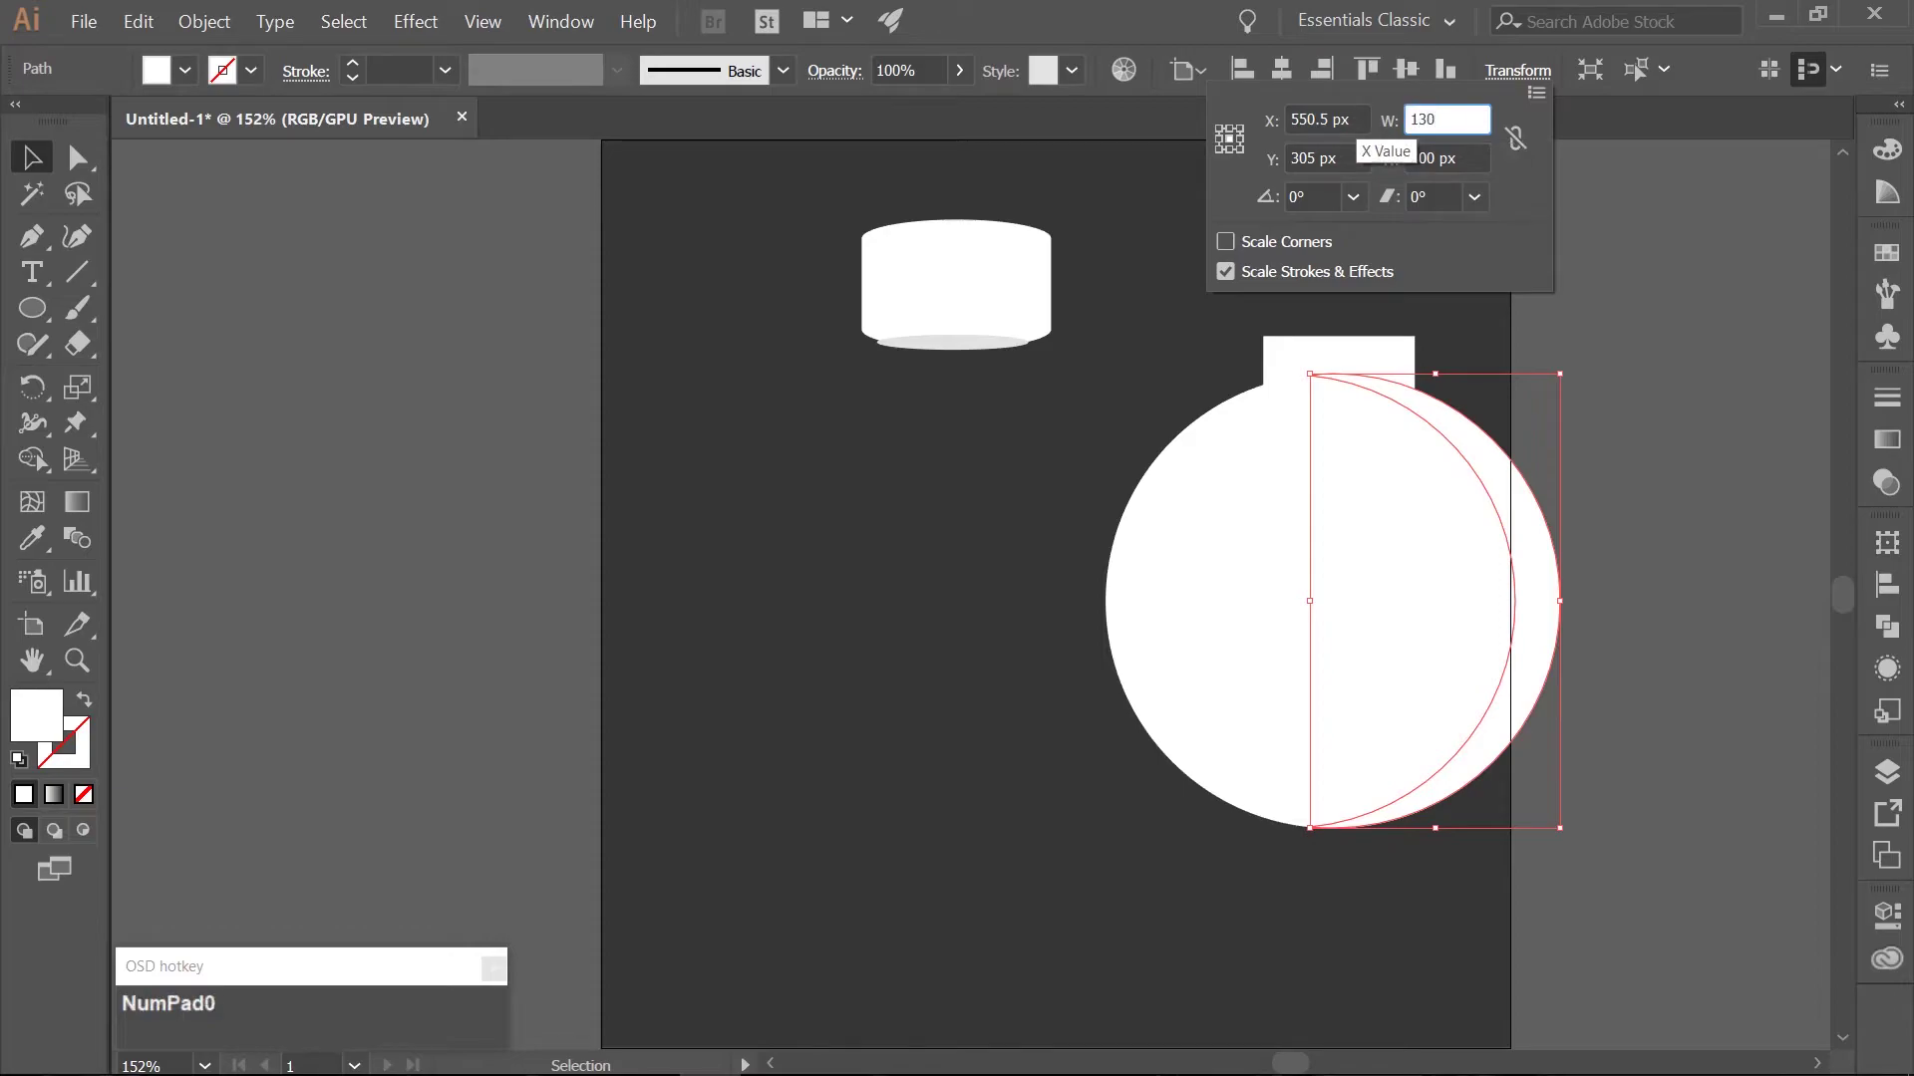
key("Tab")
key("KP_2")
key("KP_5")
key("KP_0")
key("Tab")
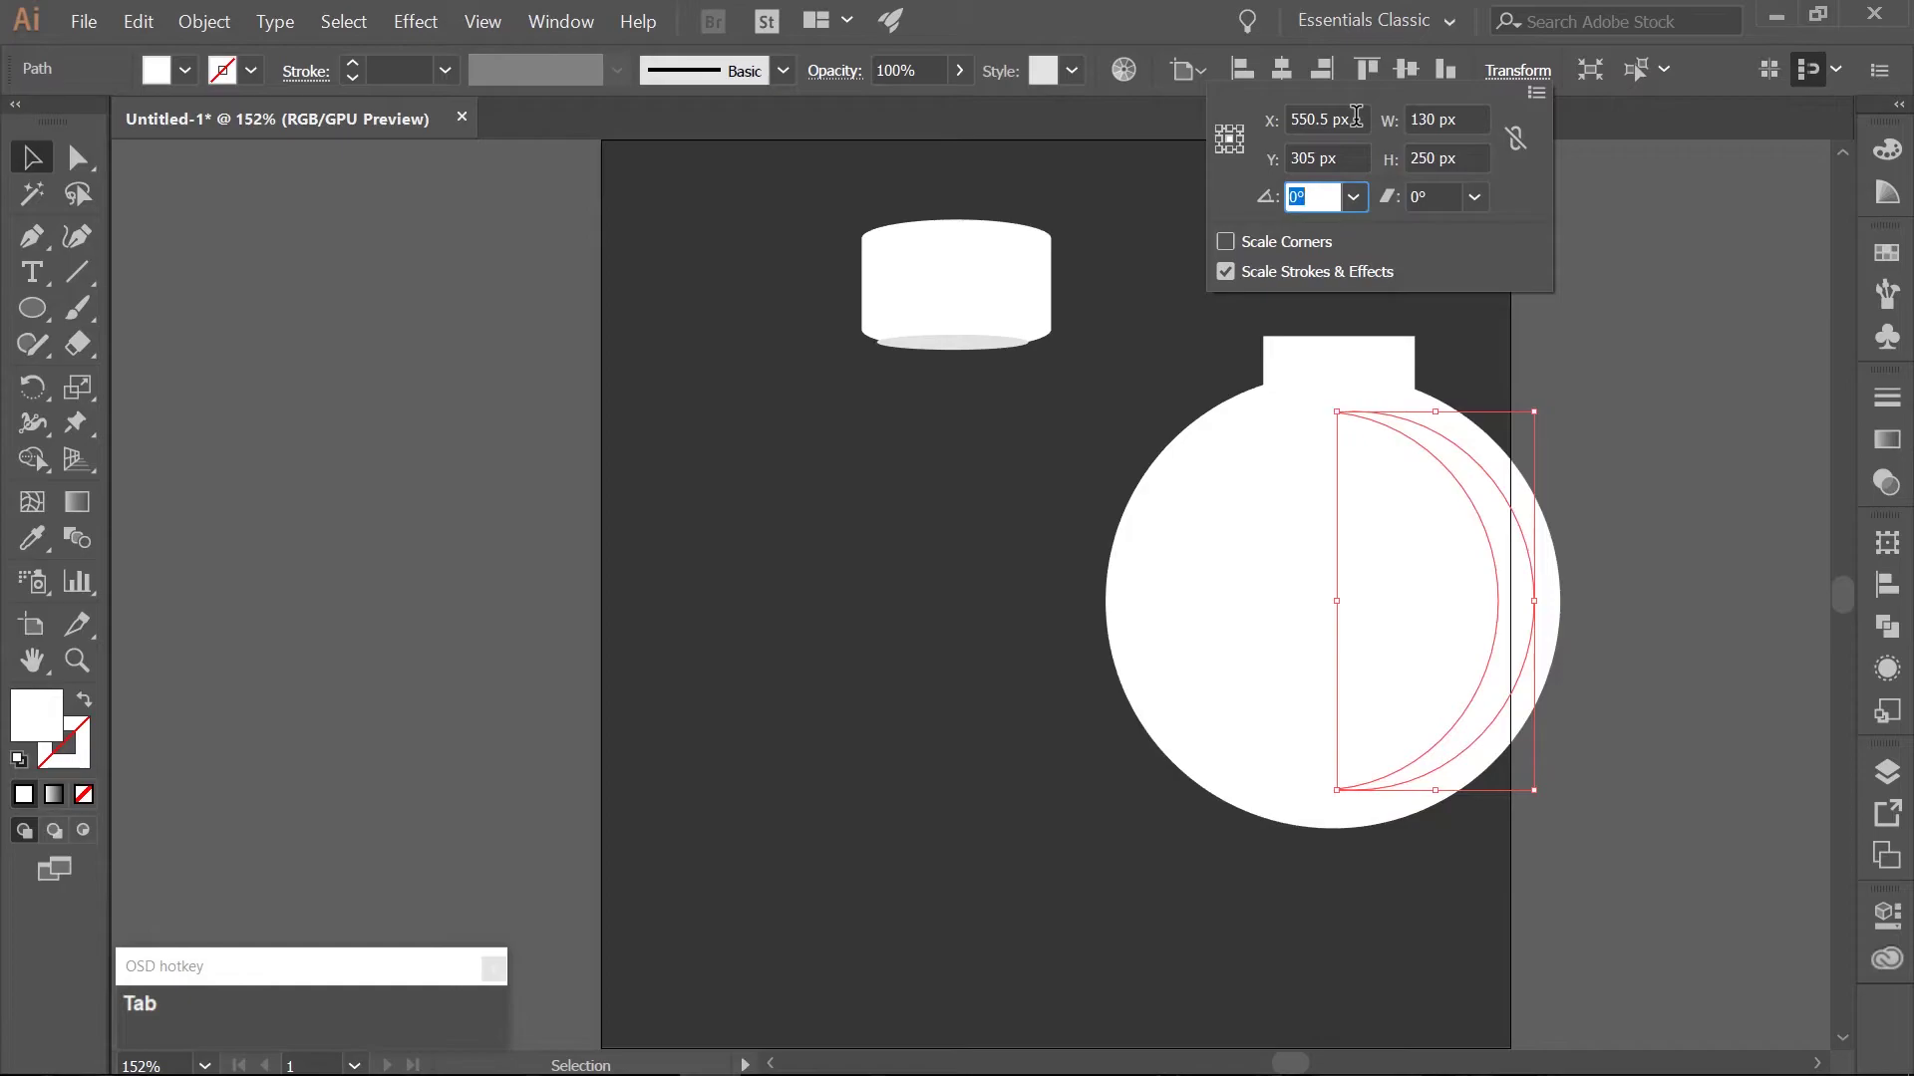
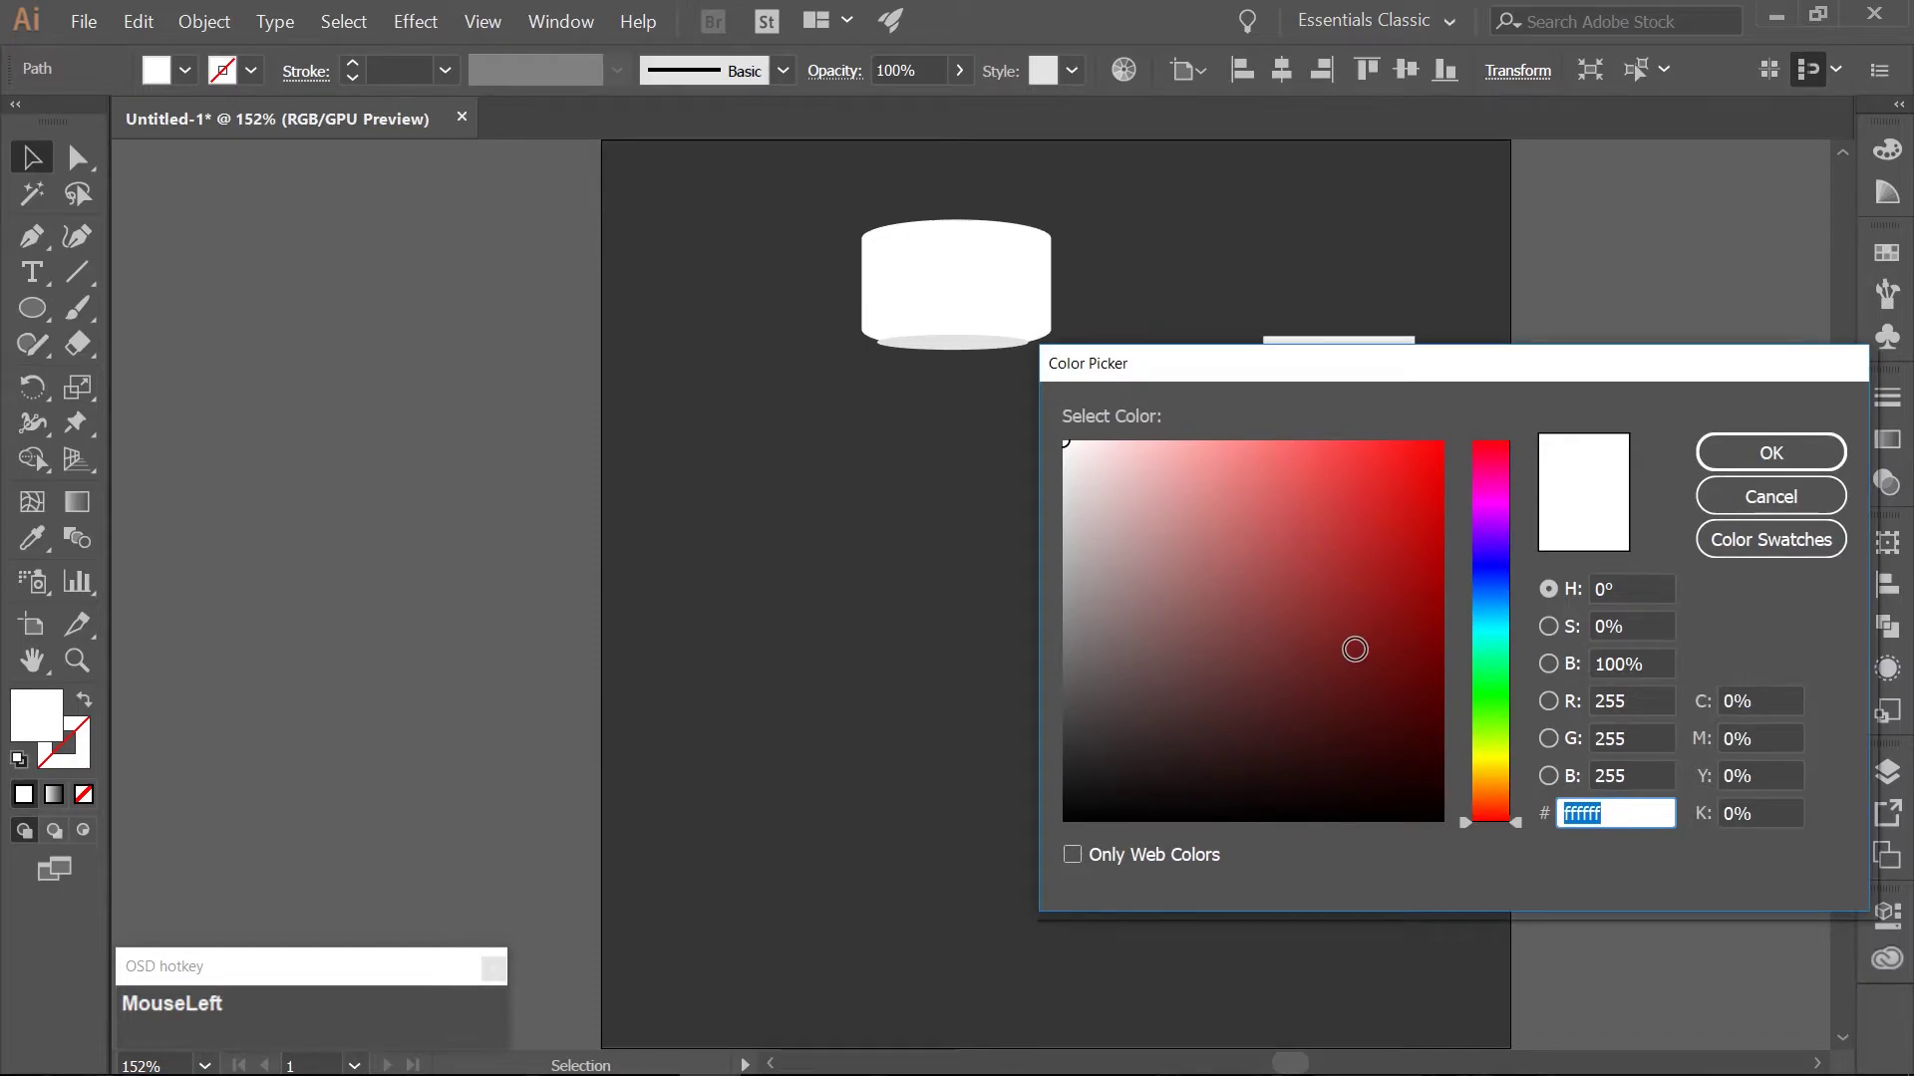
Fill the cap's bottom shading ellipse with light grey e2e2e2.
key("e")
key("KP_2")
key("e")
key("e")
key("KP_2")
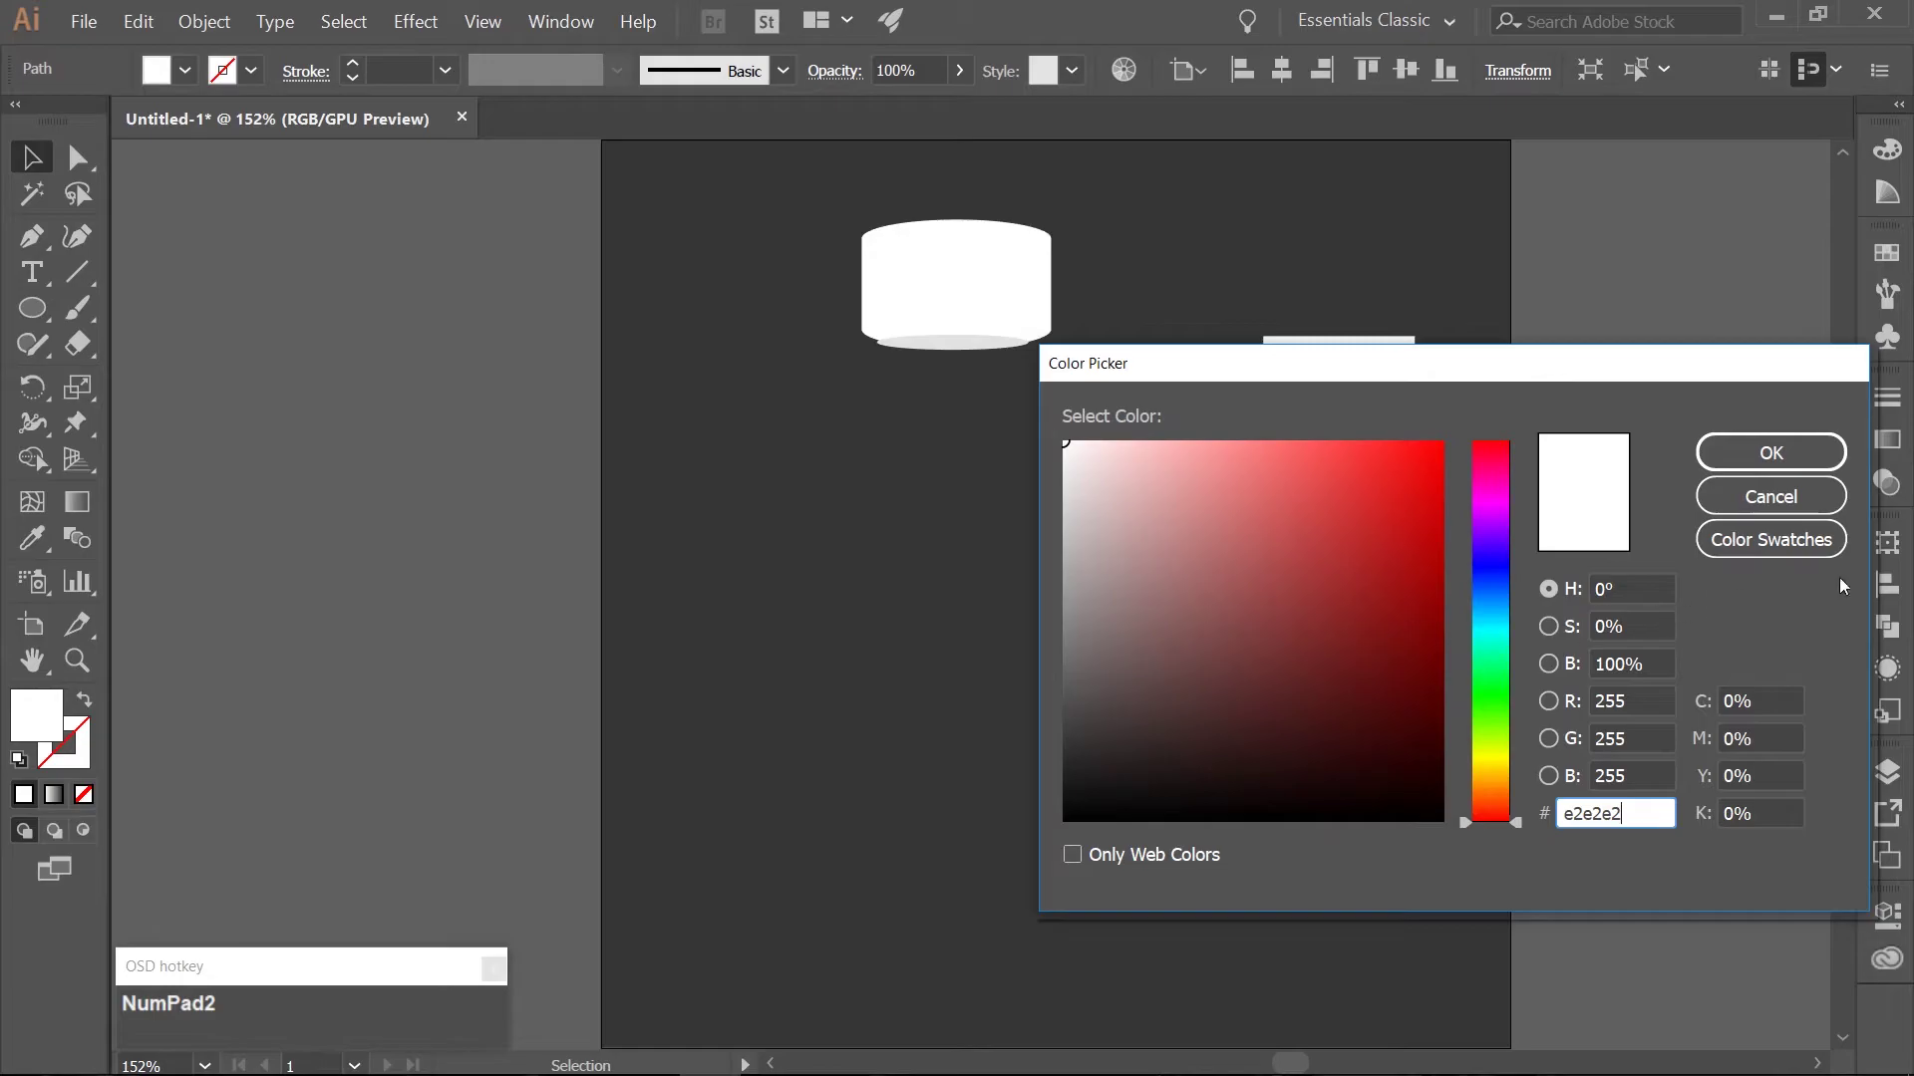
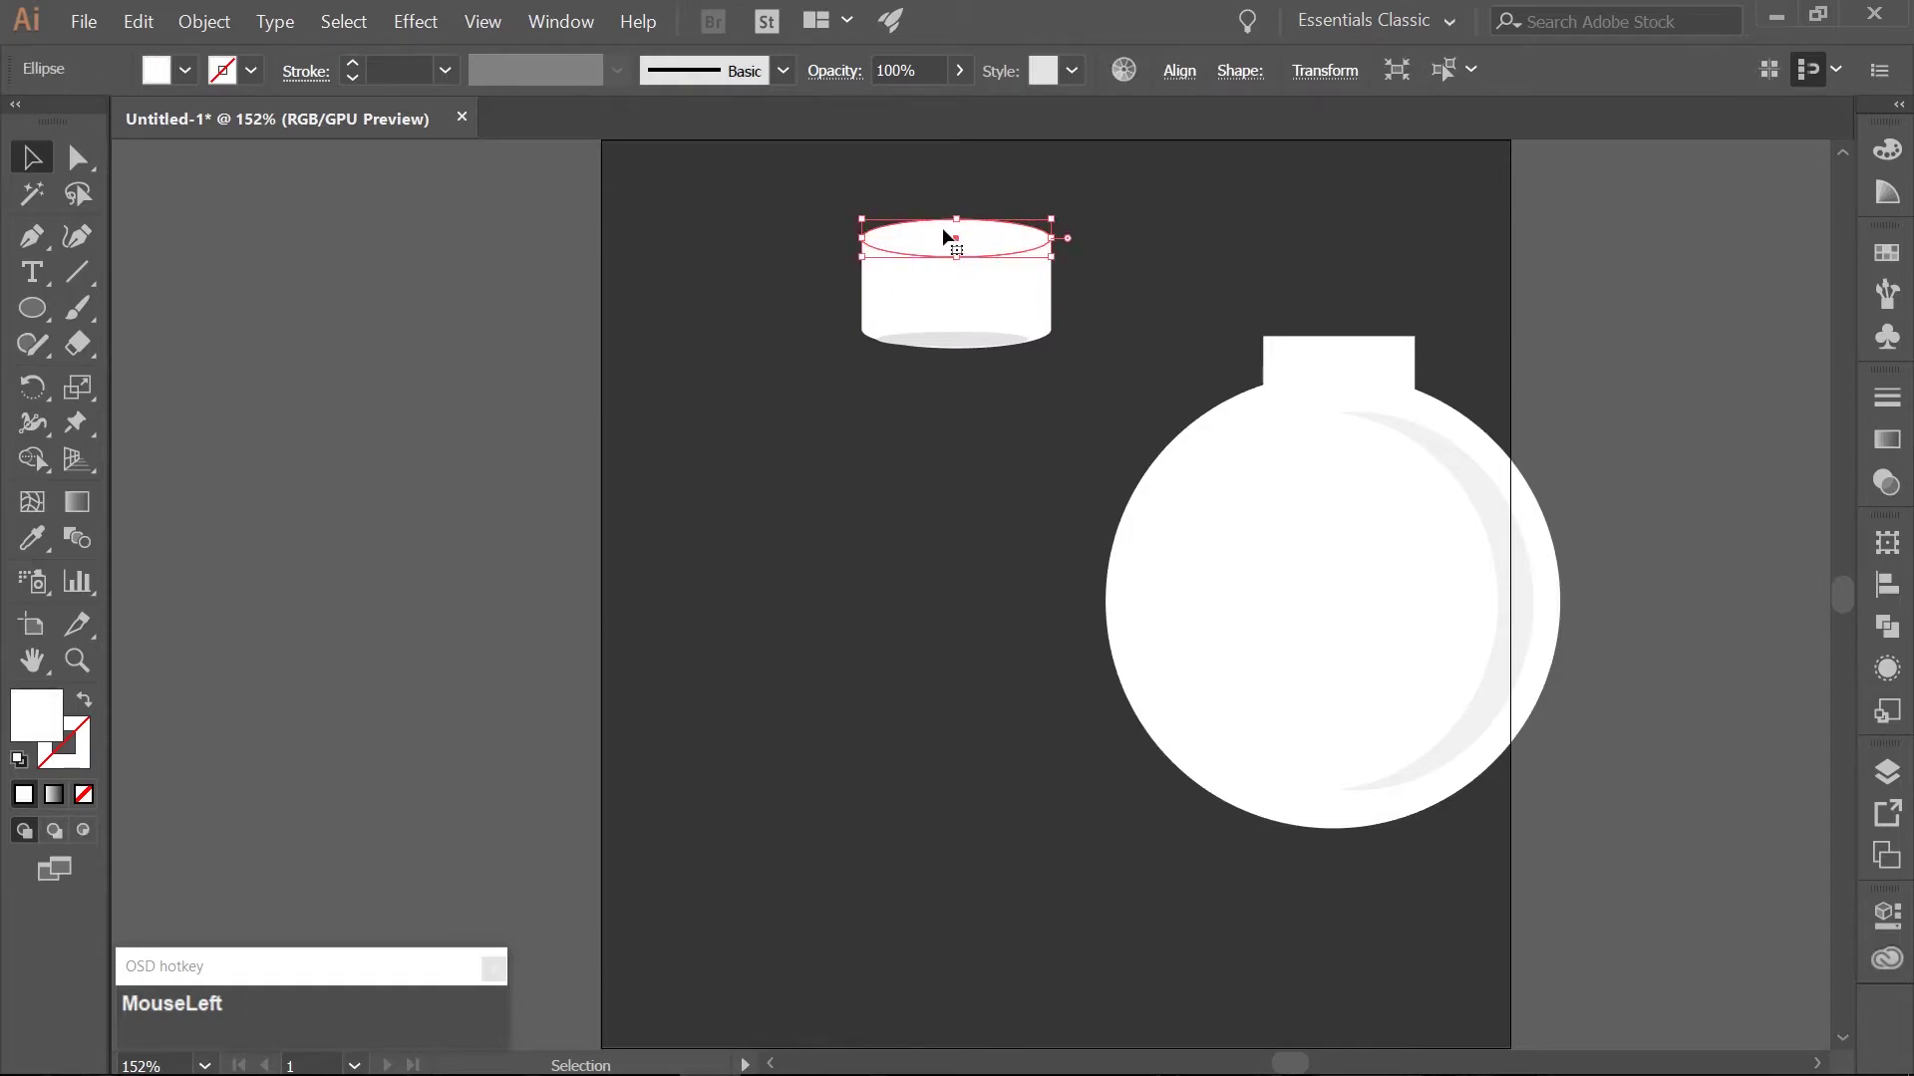
Duplicate the cap's top ellipse in front and inset the copy with a -7 px Offset Path.
key("ctrl+c")
key("ctrl+f")
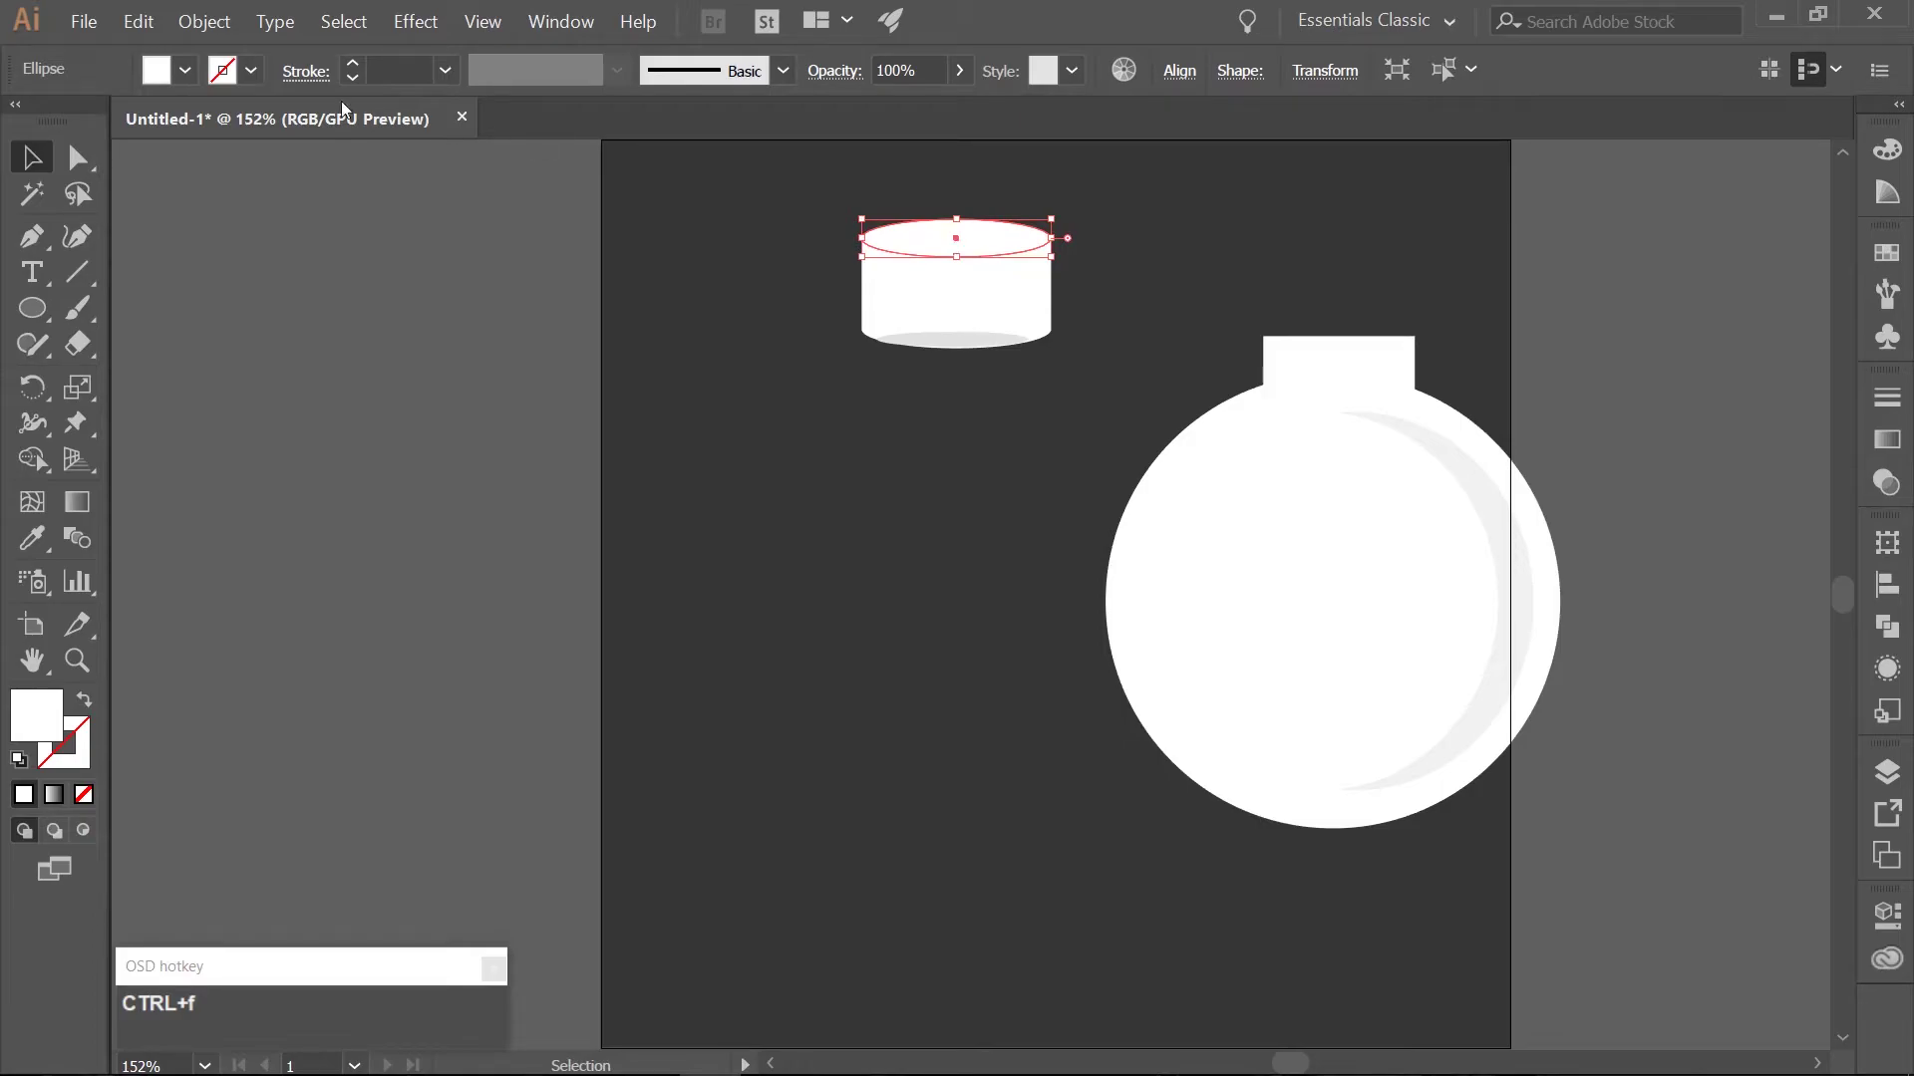
left_click(190, 25)
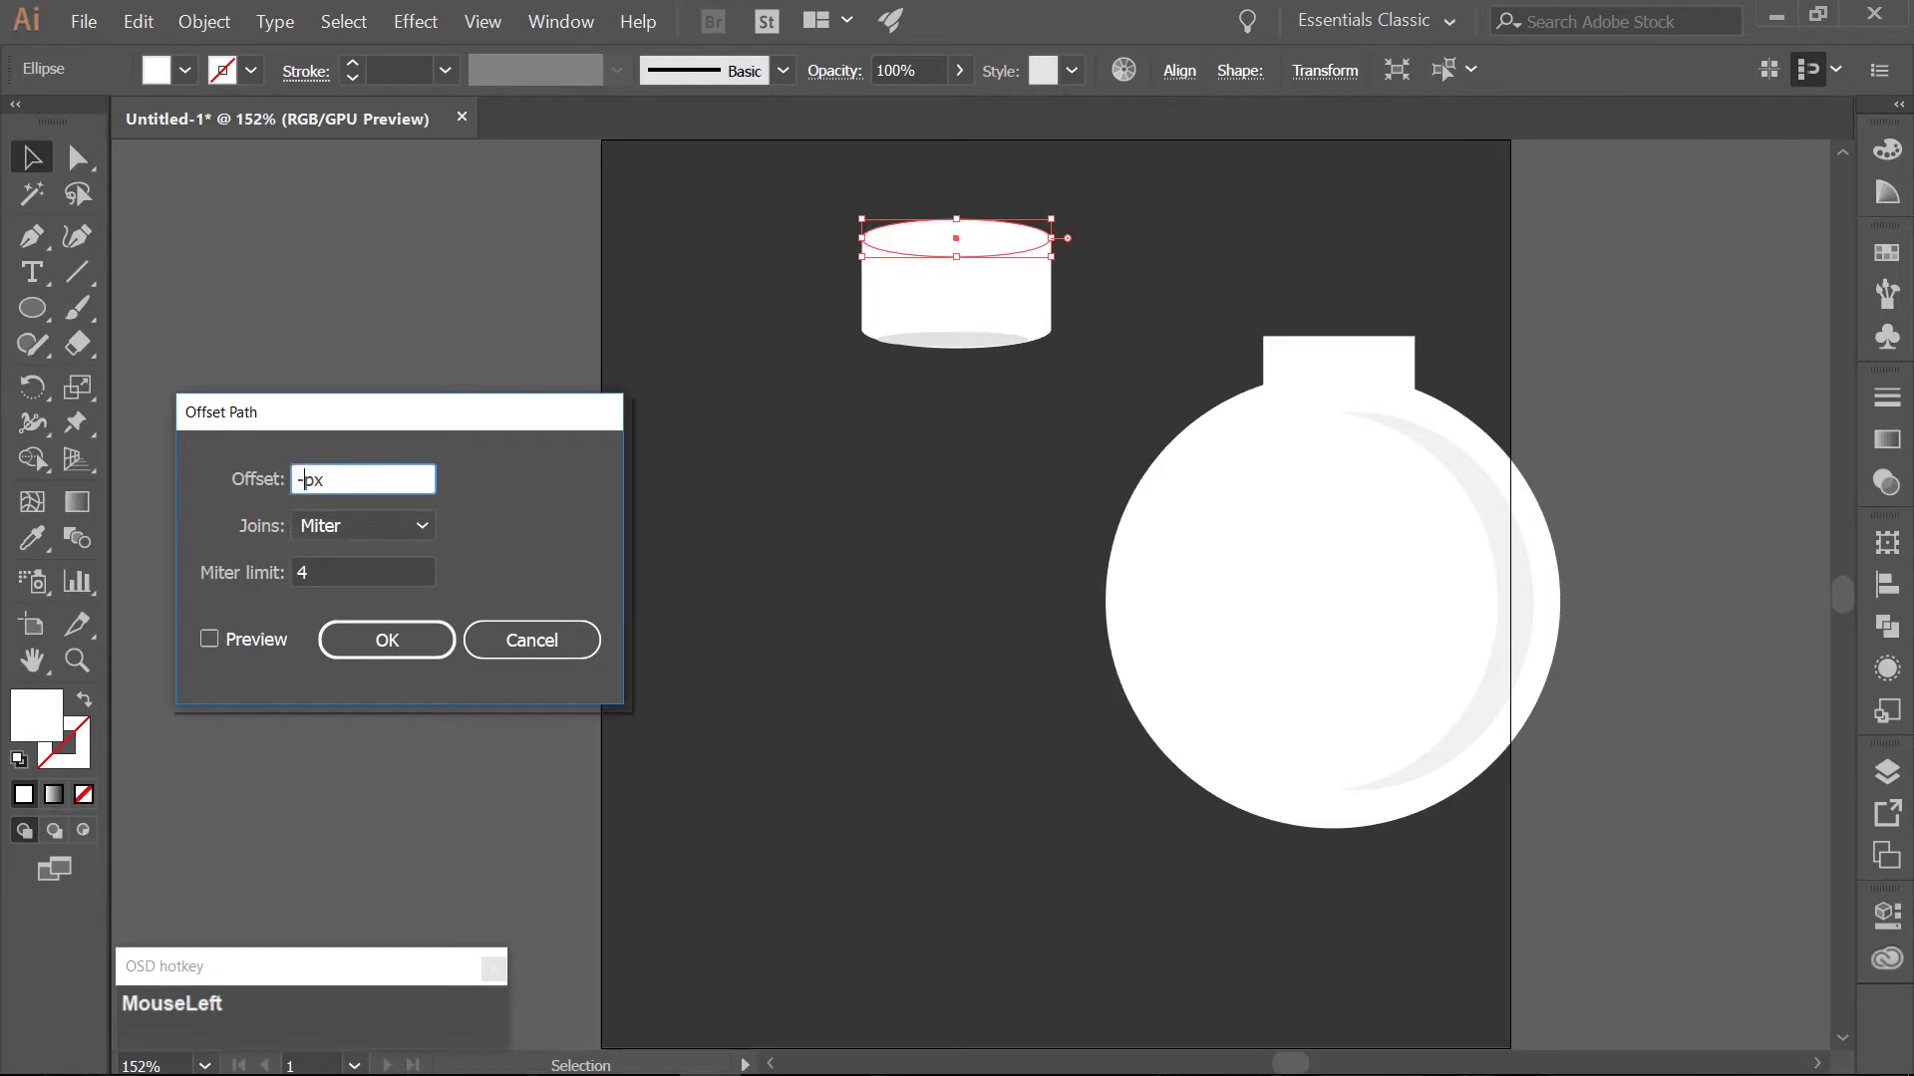
key("KP_7")
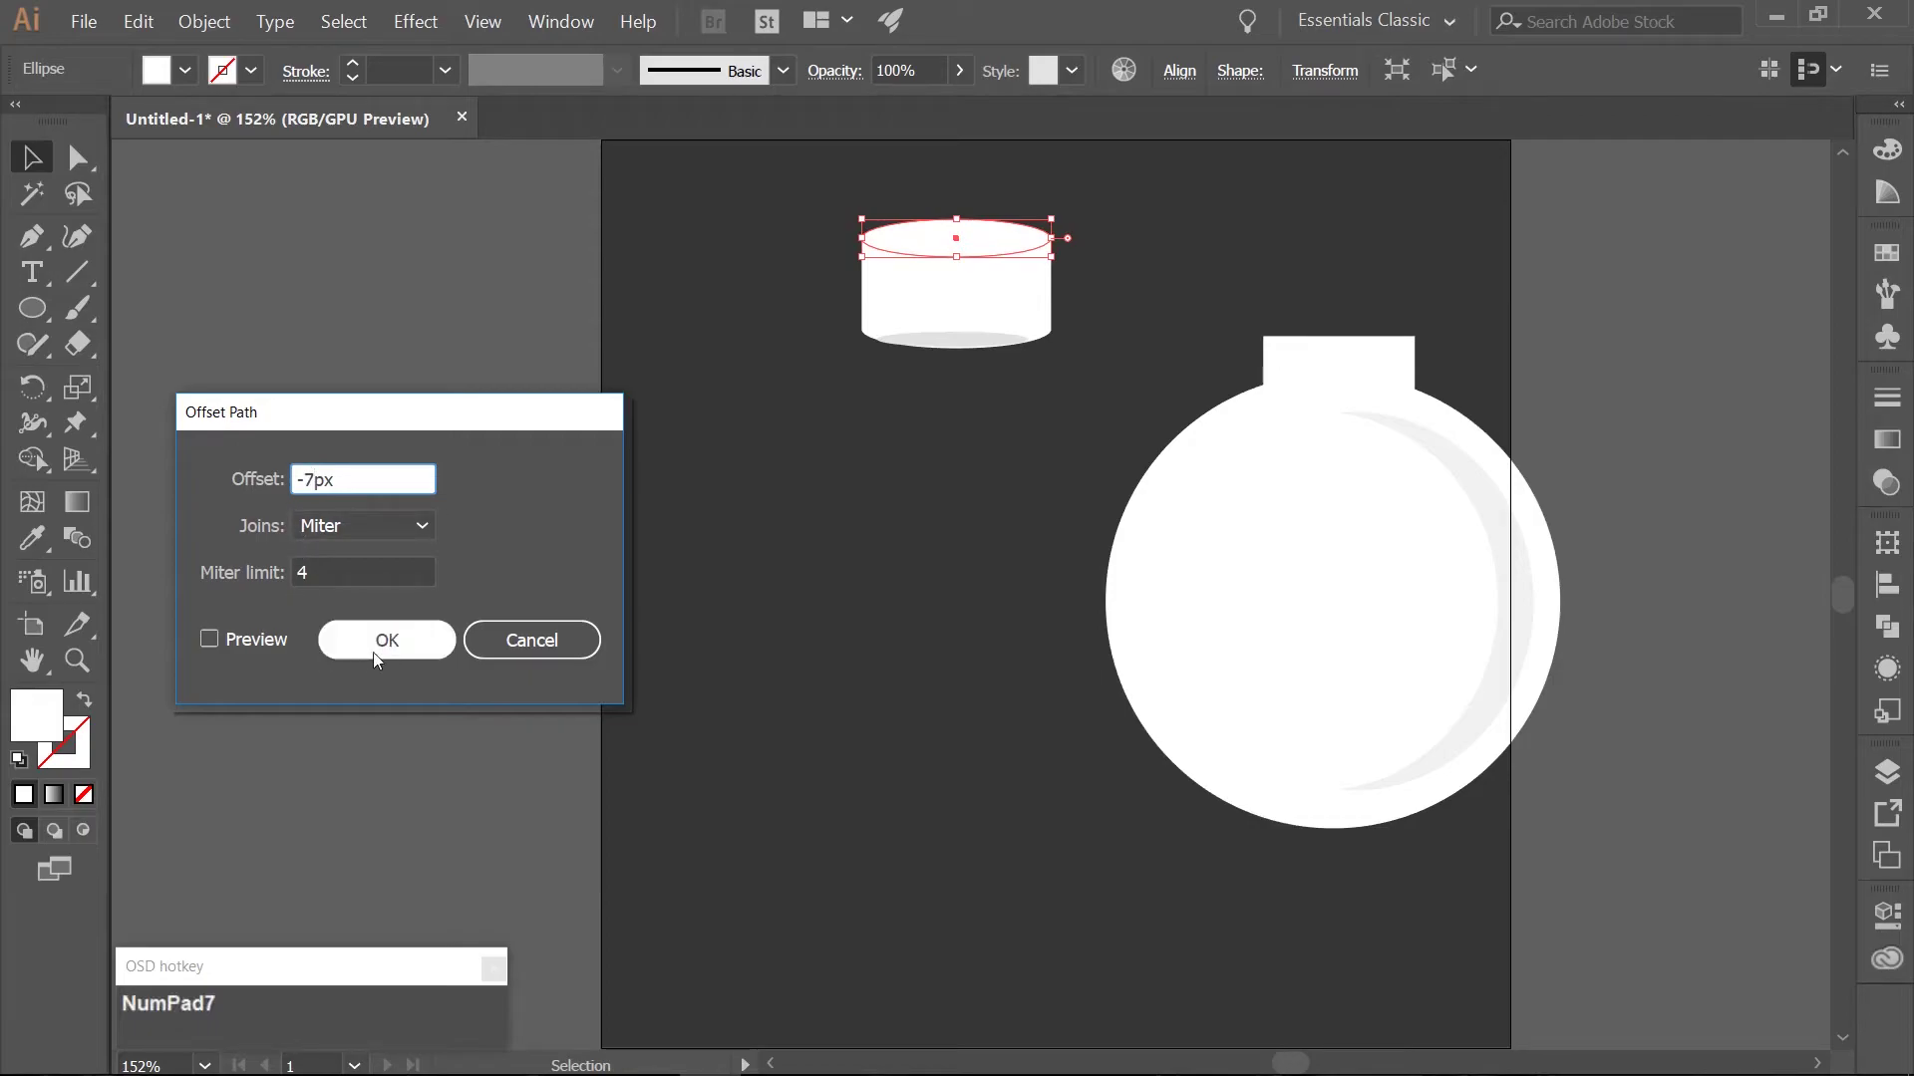
Confirm the inset ellipse and fill it brown b27b32.
left_click(399, 656)
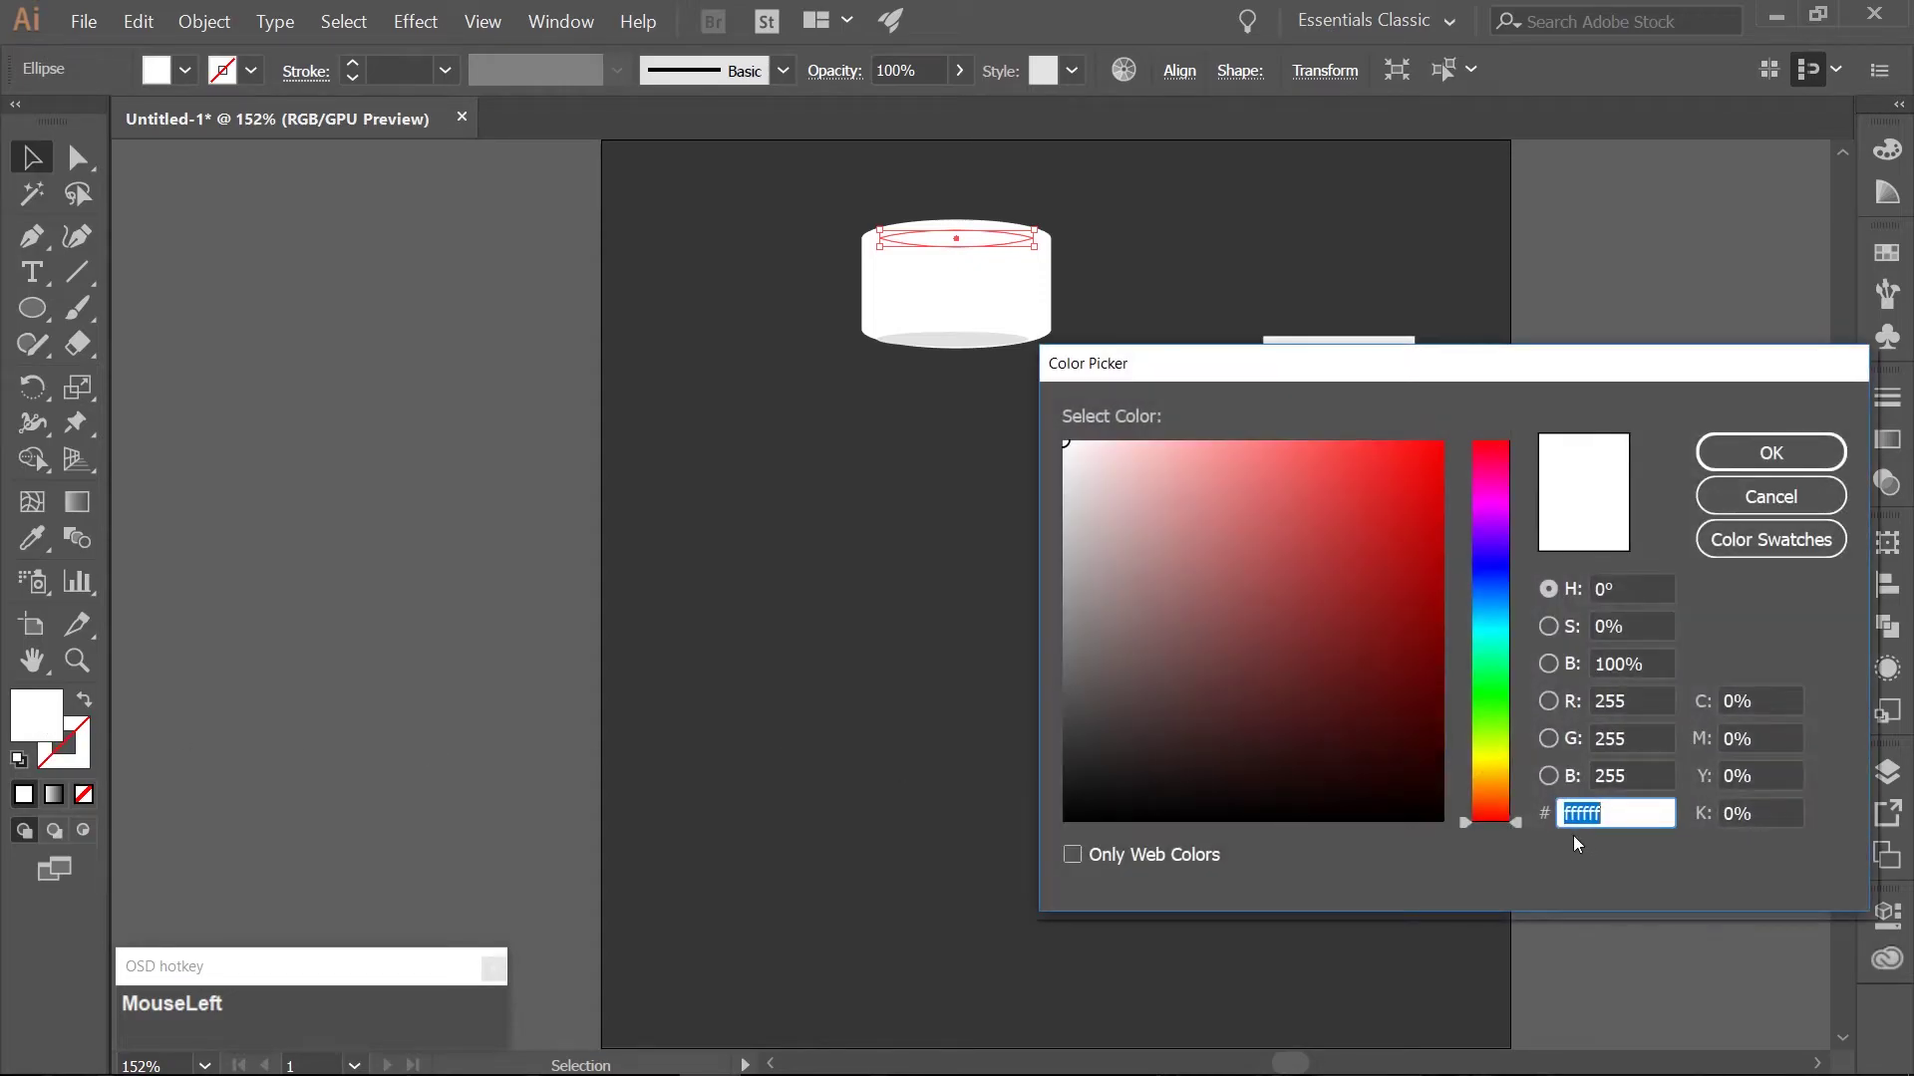
key("b")
key("KP_2")
key("KP_7")
key("b")
key("KP_3")
key("KP_2")
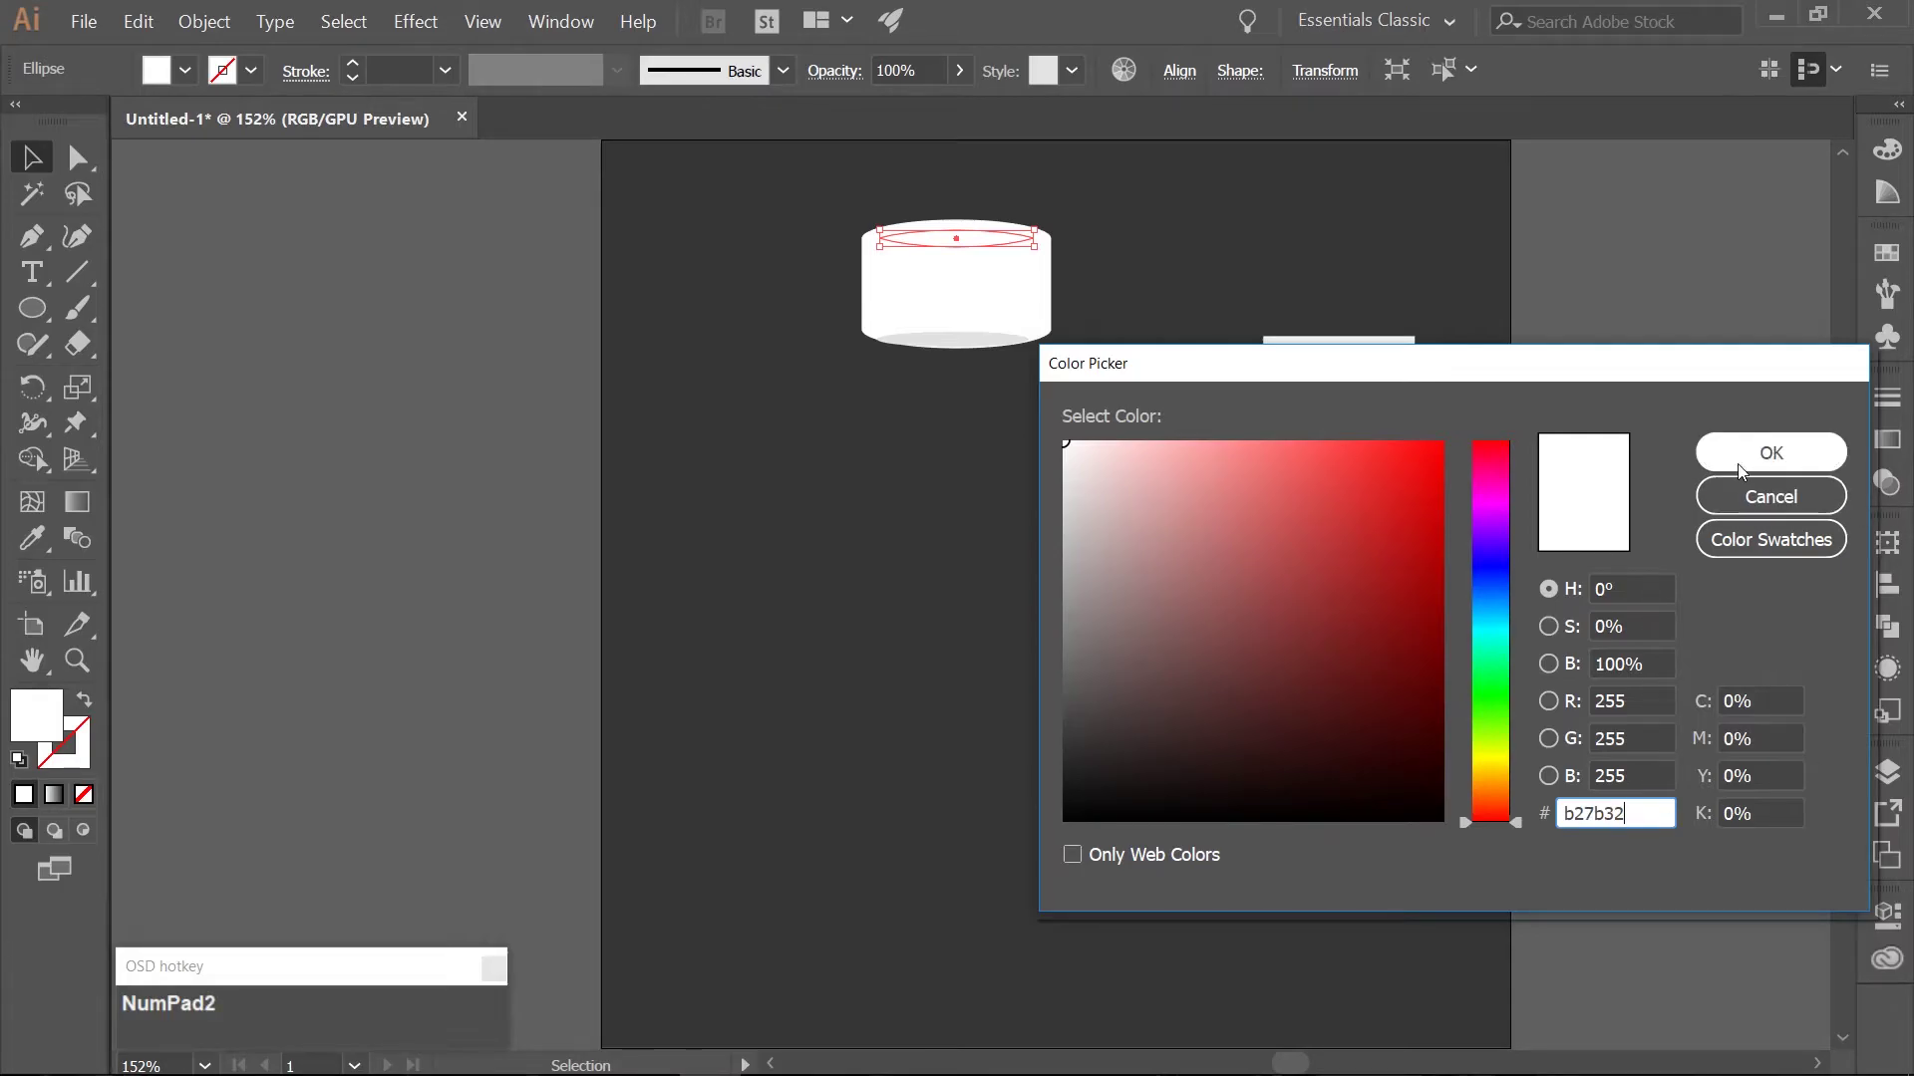
left_click(1741, 468)
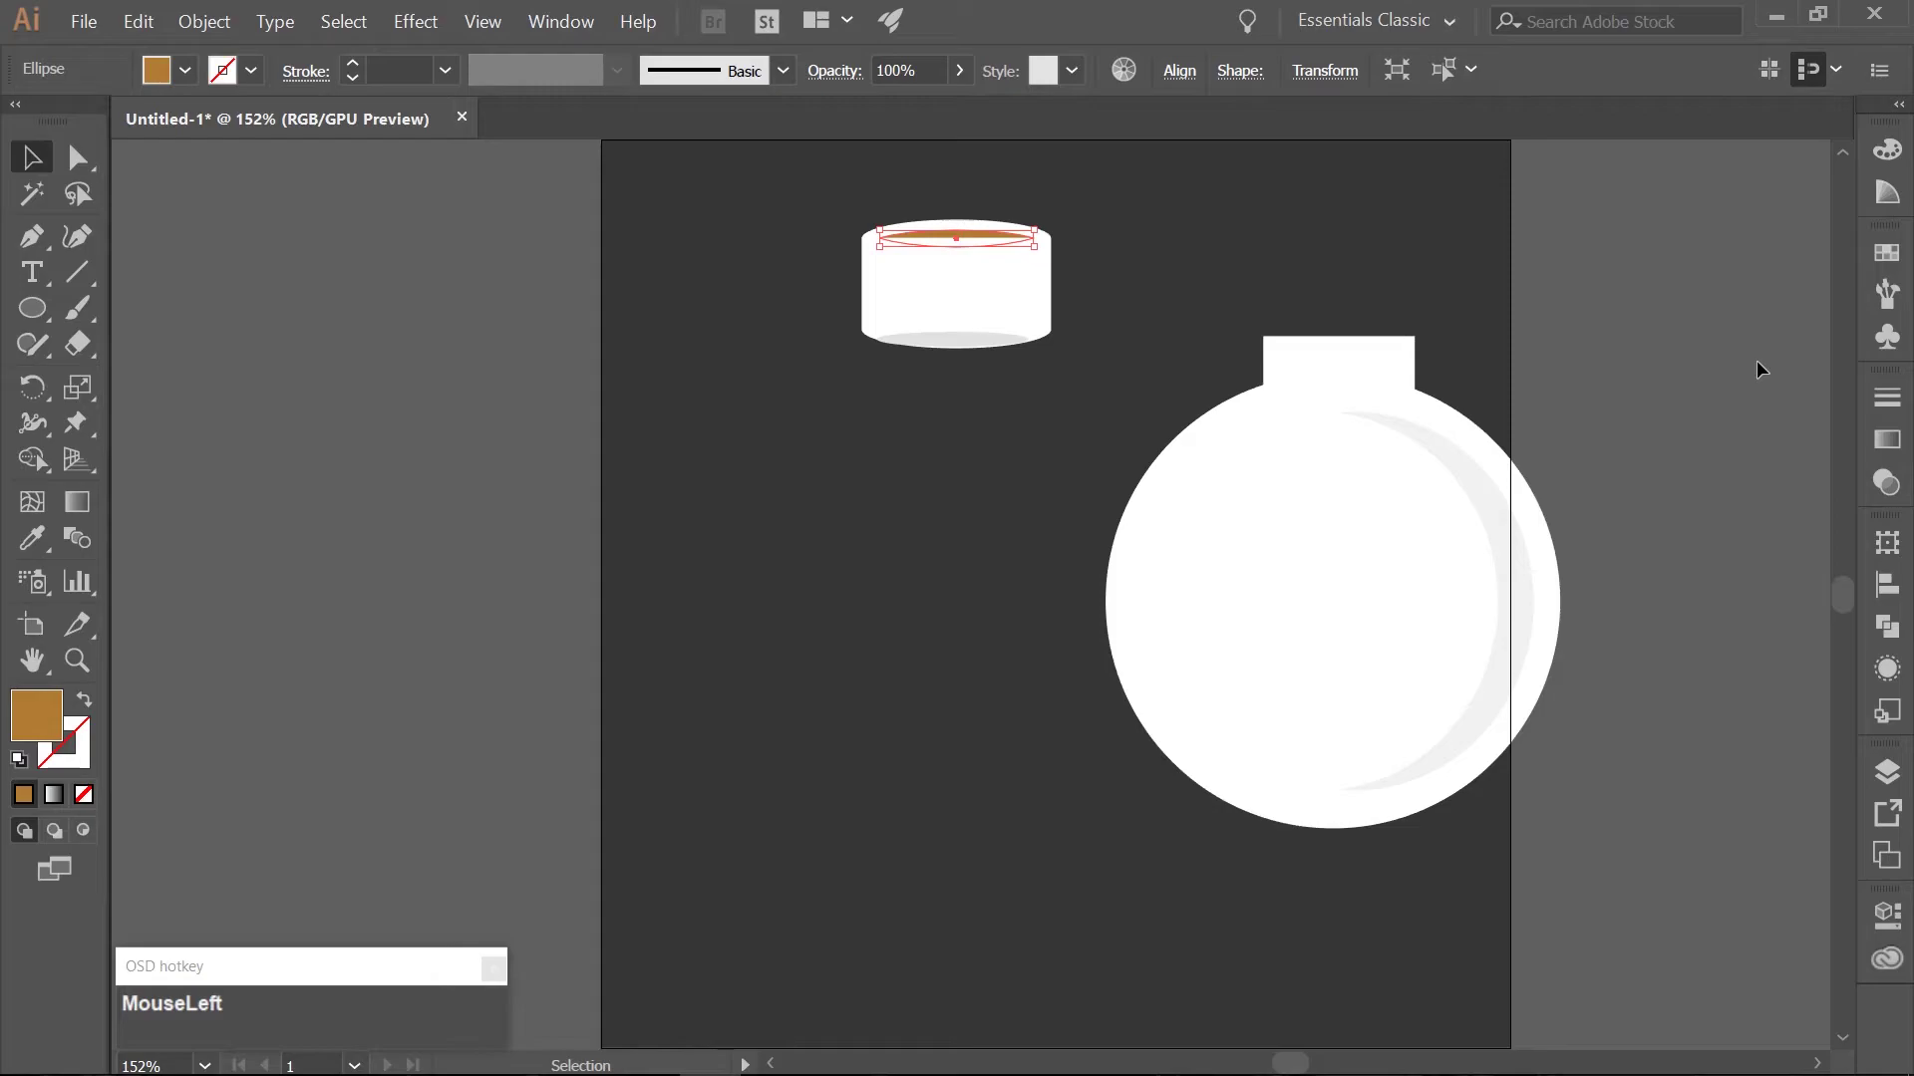
Duplicate the brown ellipse and raise the copy above the cap with arrow nudges.
key("Up")
key("Up")
key("Up")
key("Up")
key("Up")
left_click(1753, 384)
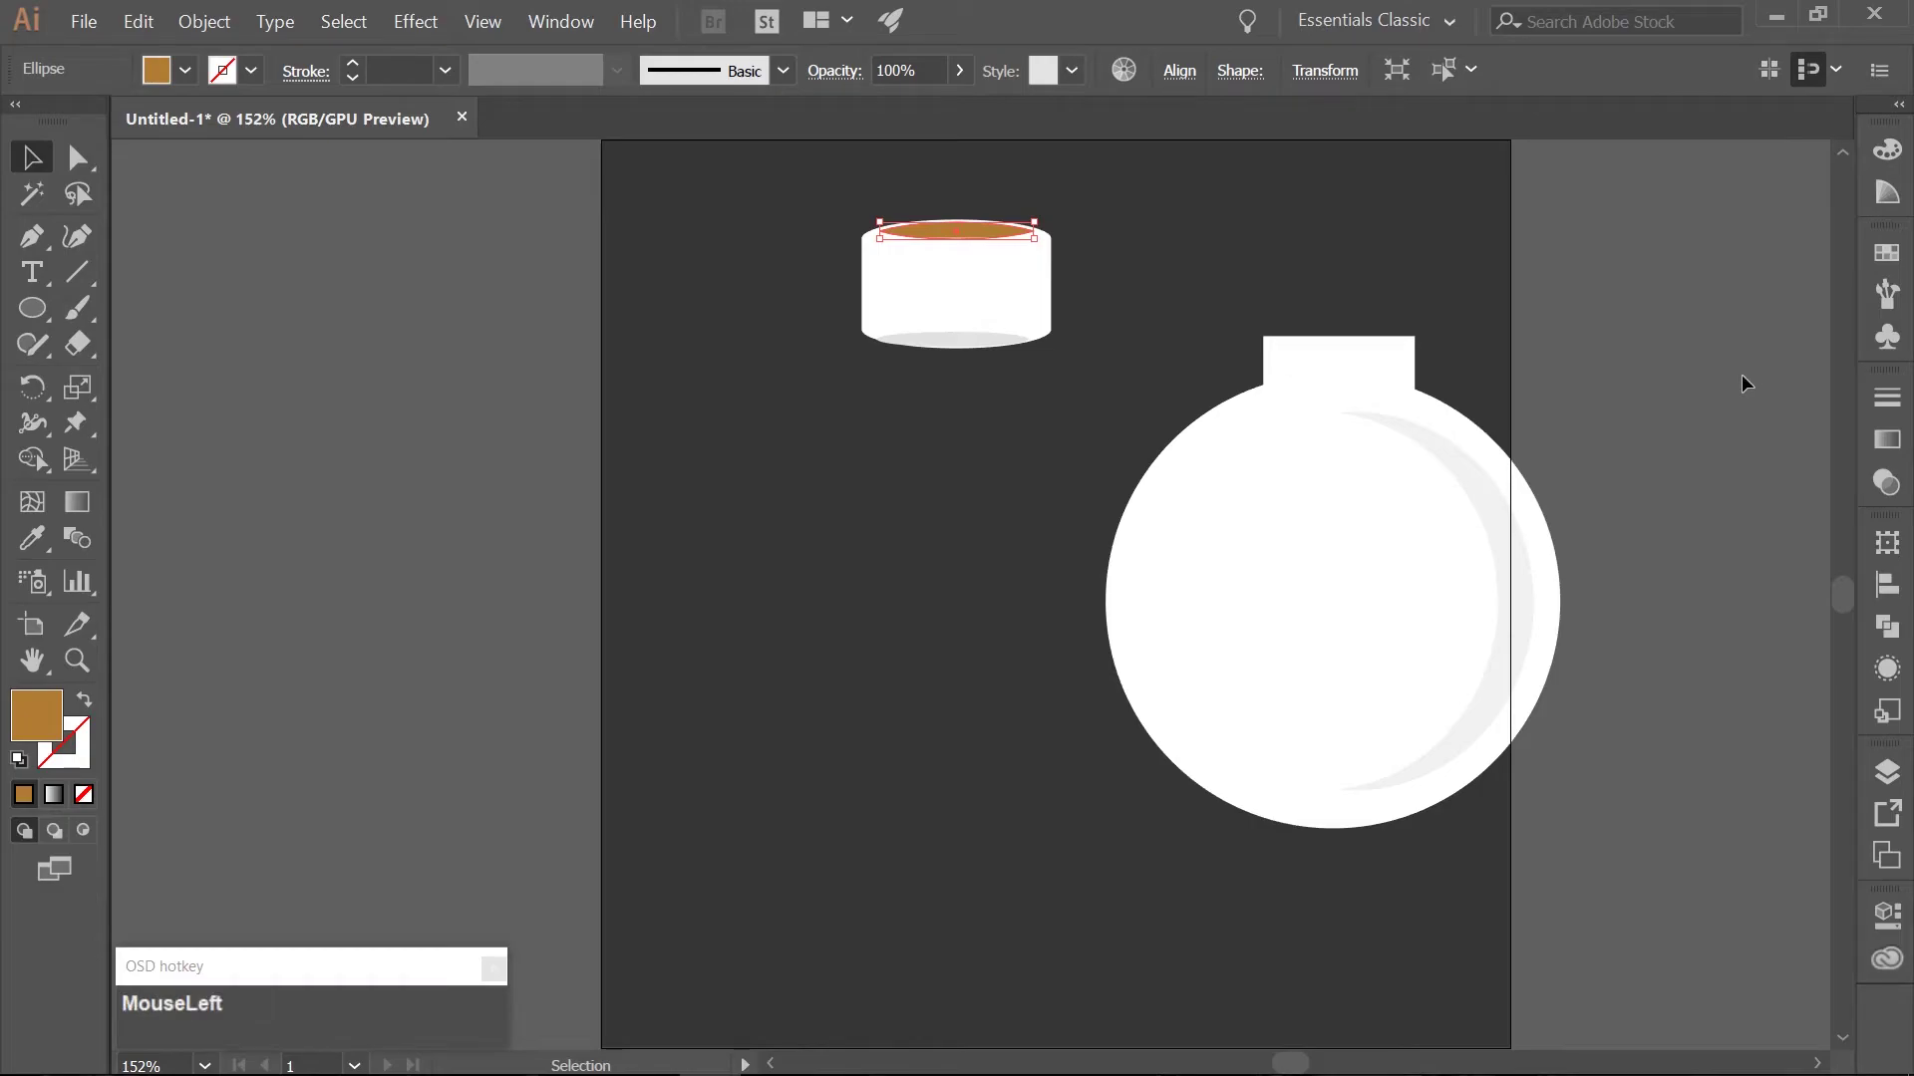
key("ctrl+c")
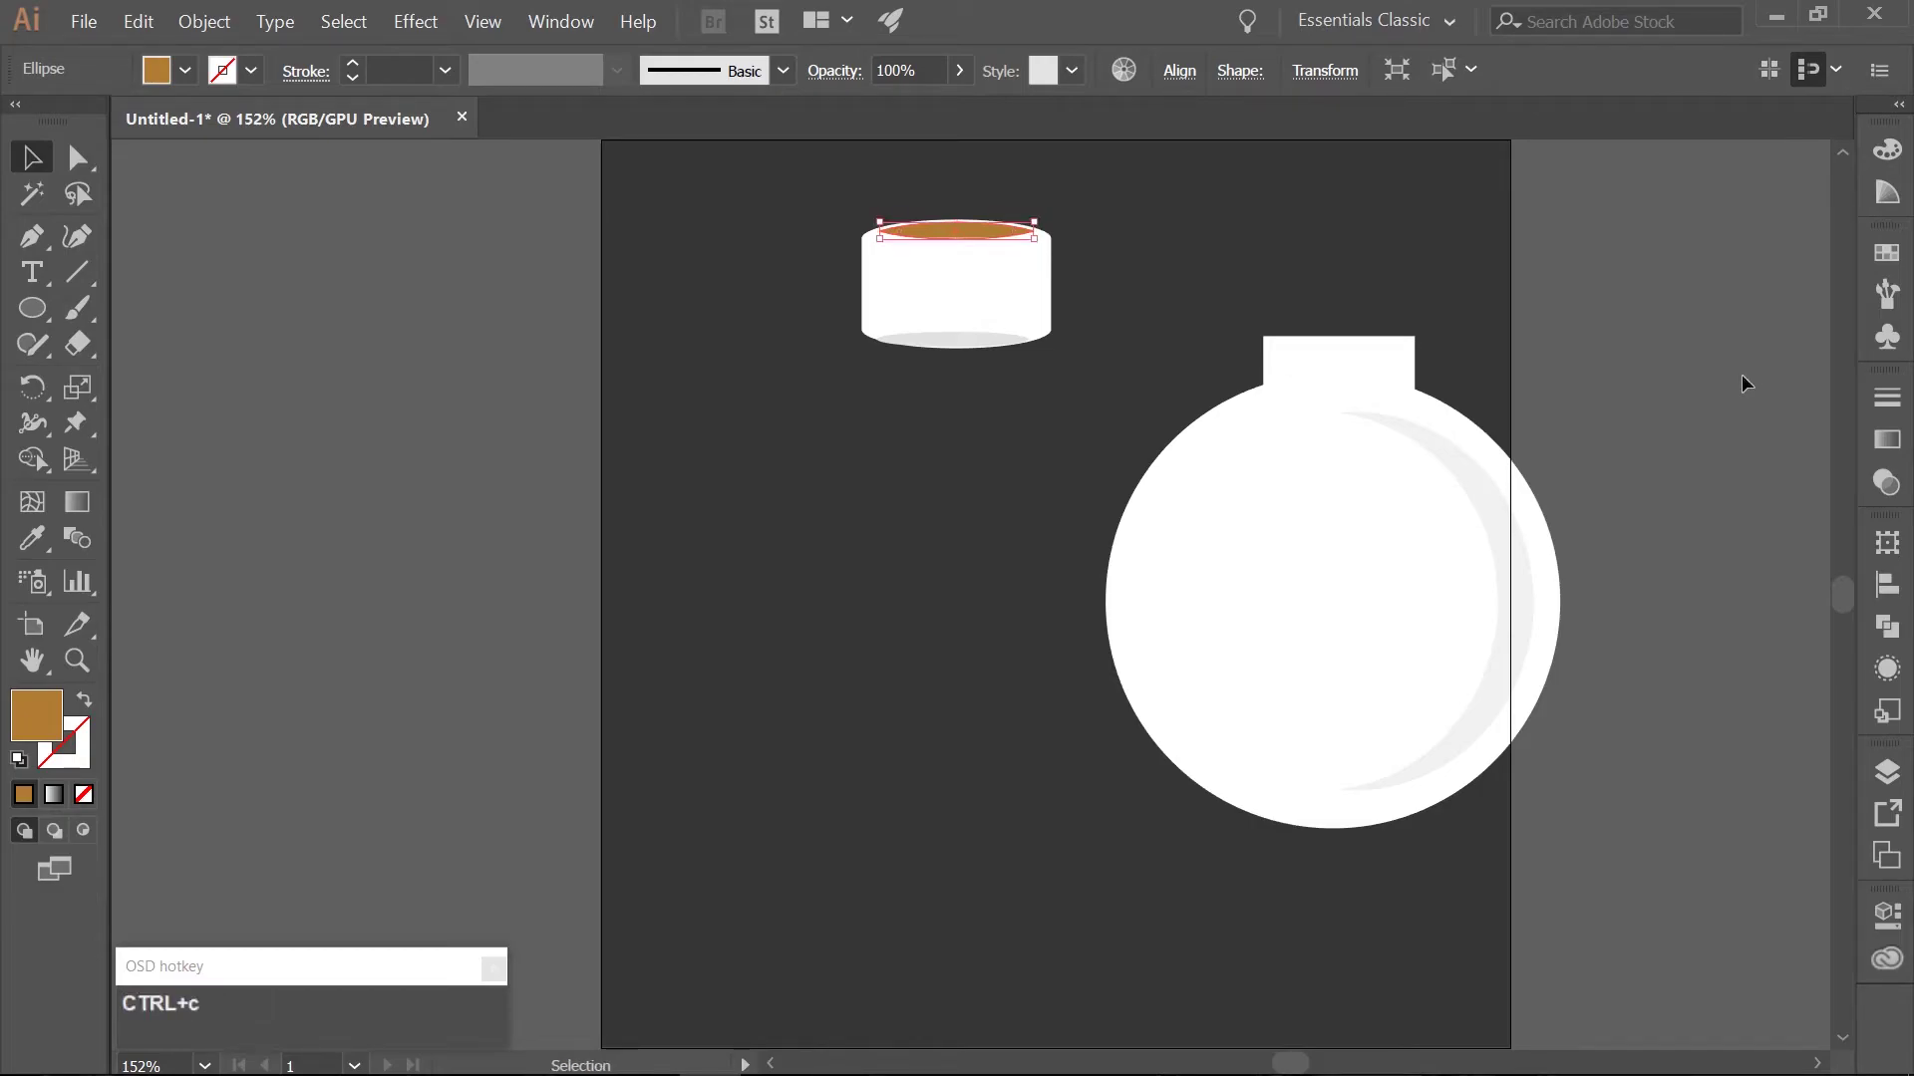
key("ctrl+f")
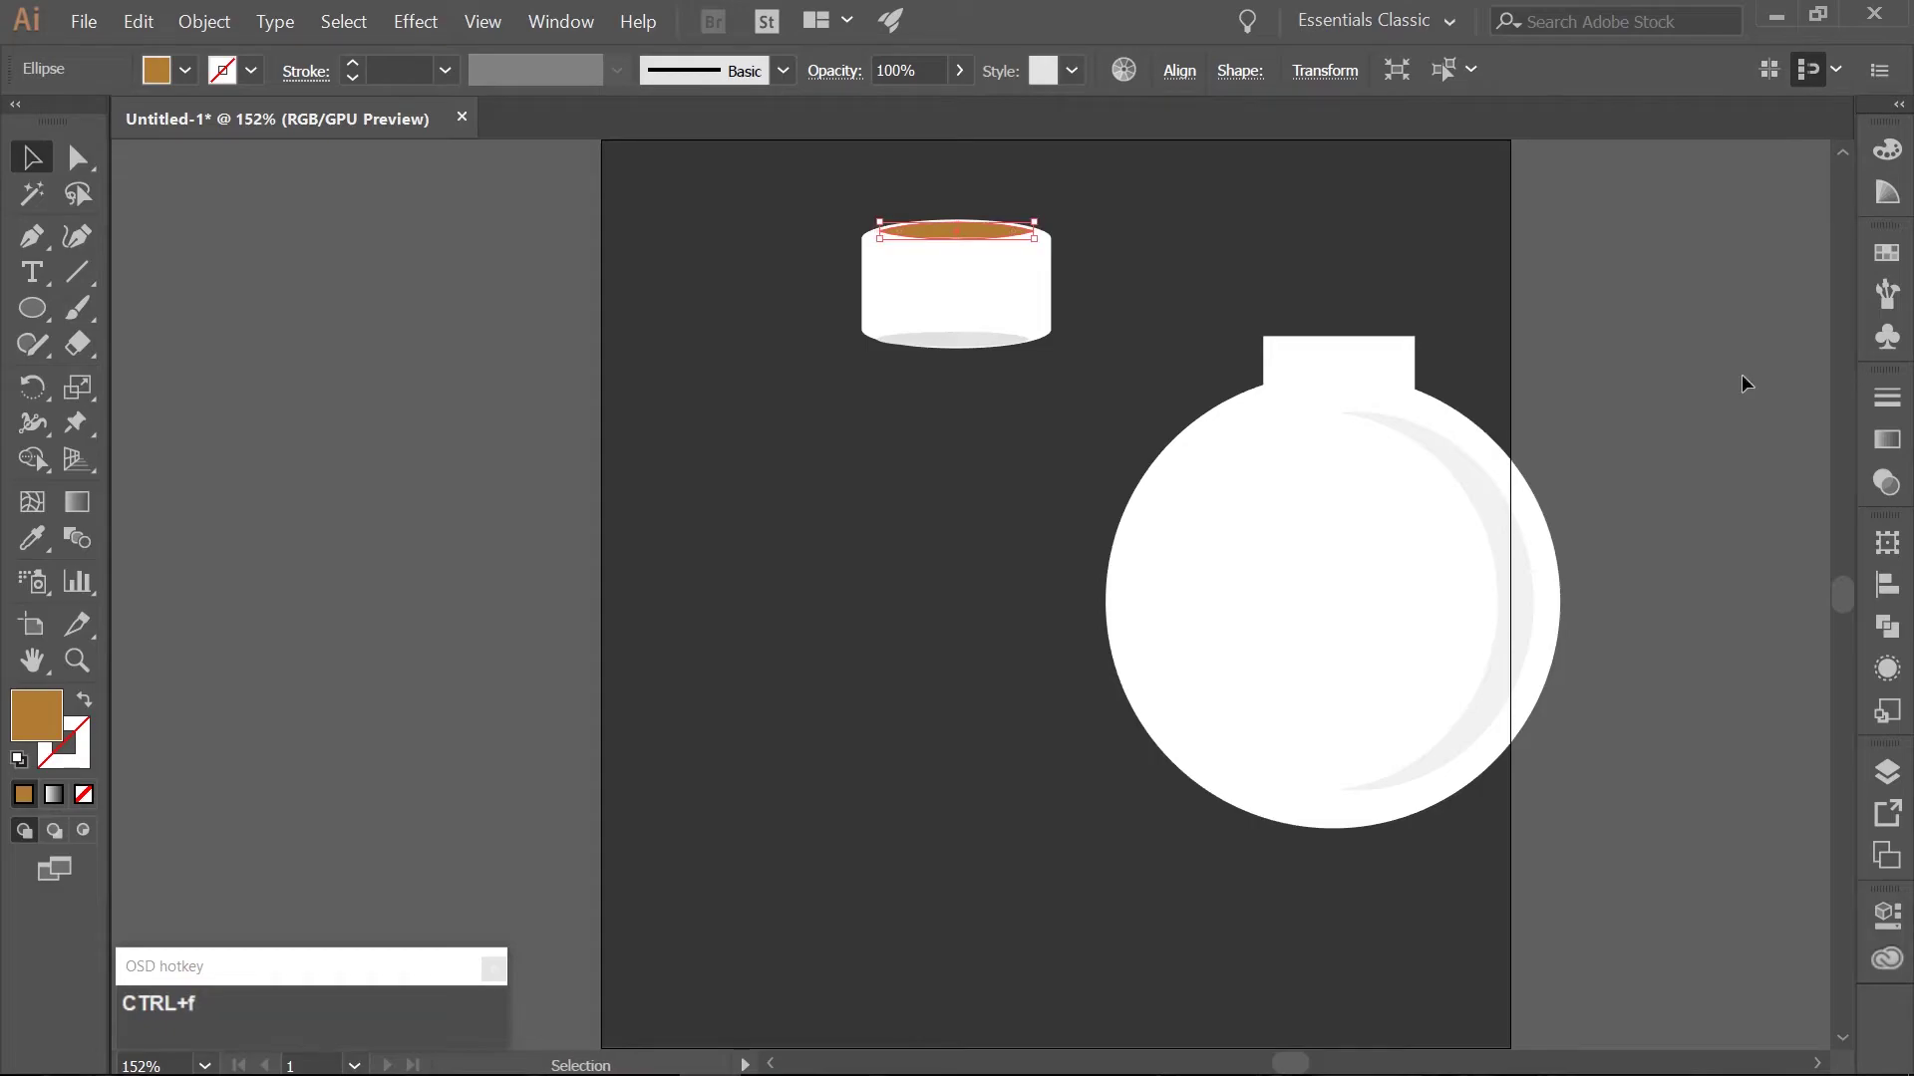
key("shift+Up")
key("shift+Up")
key("shift+Up")
key("shift+Up")
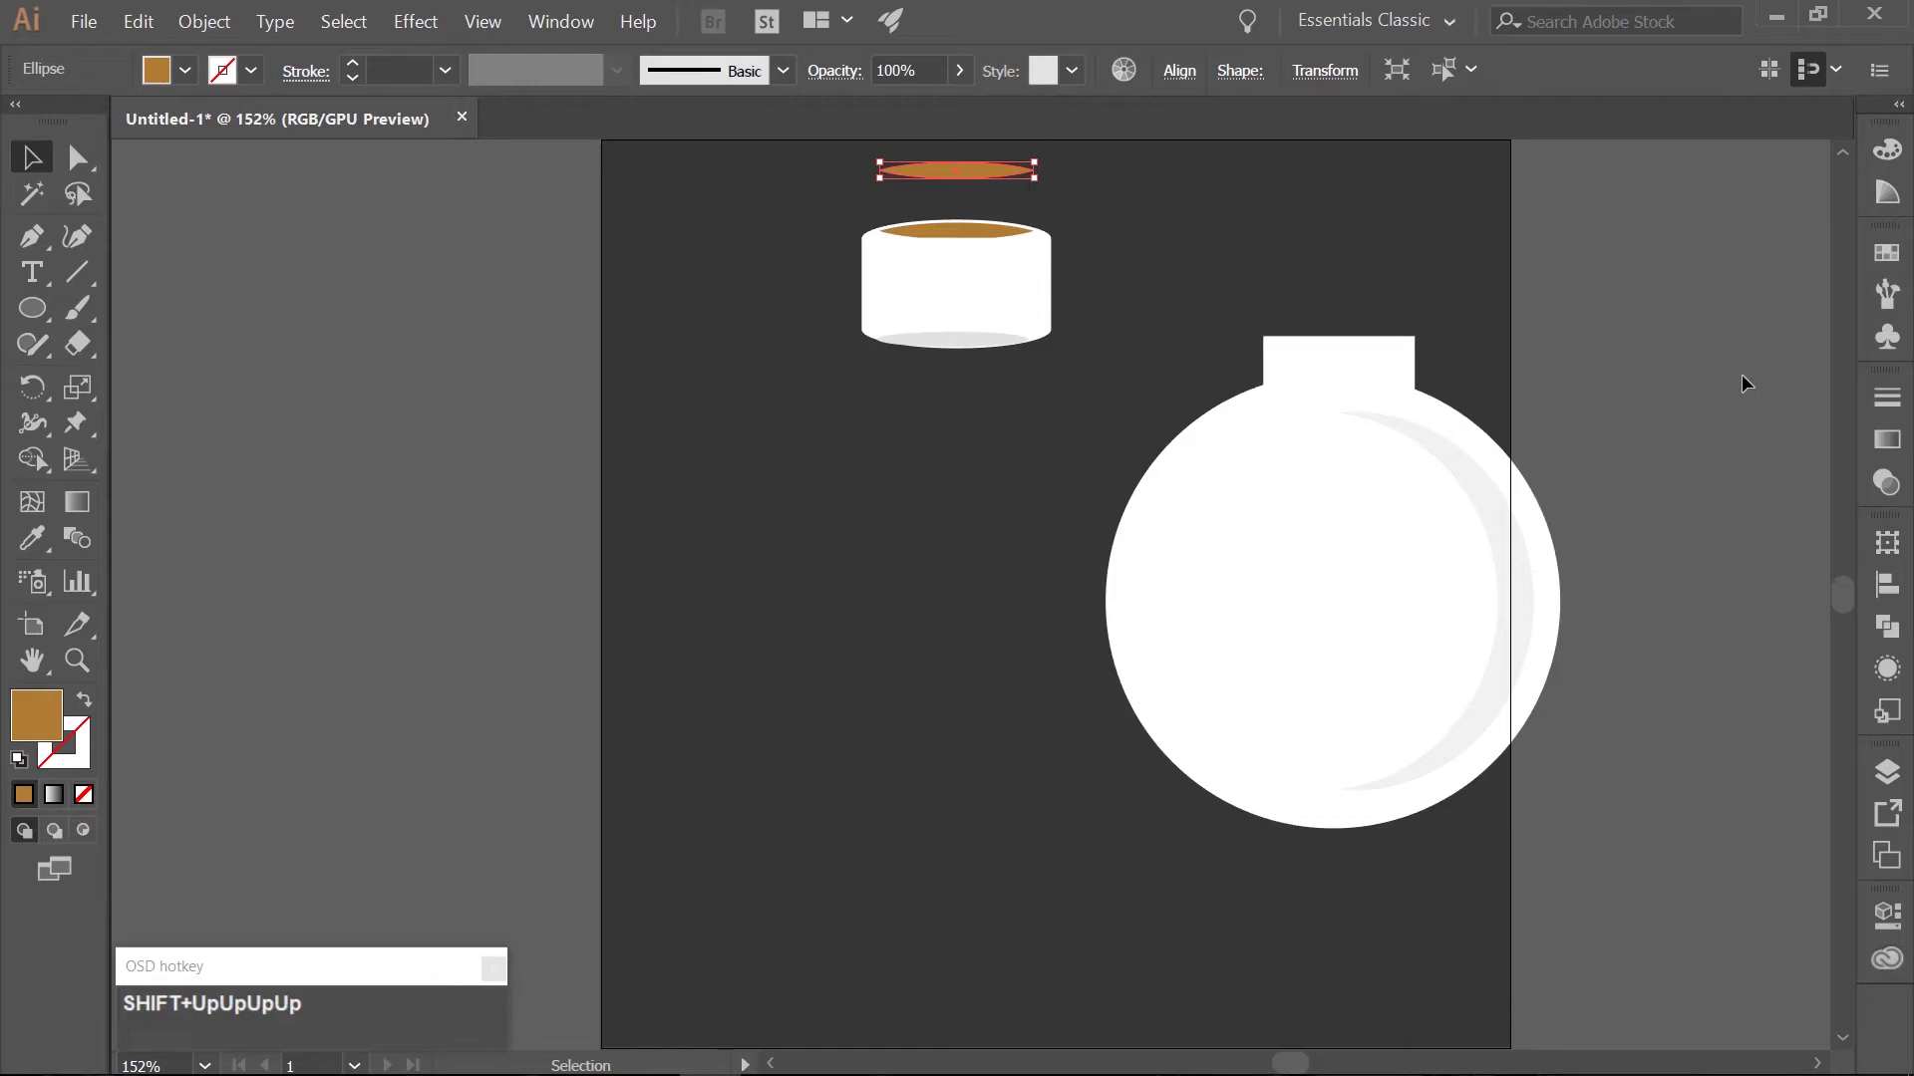
Create a rectangle 101.767 px wide and 40 px high for the cork body.
key("m")
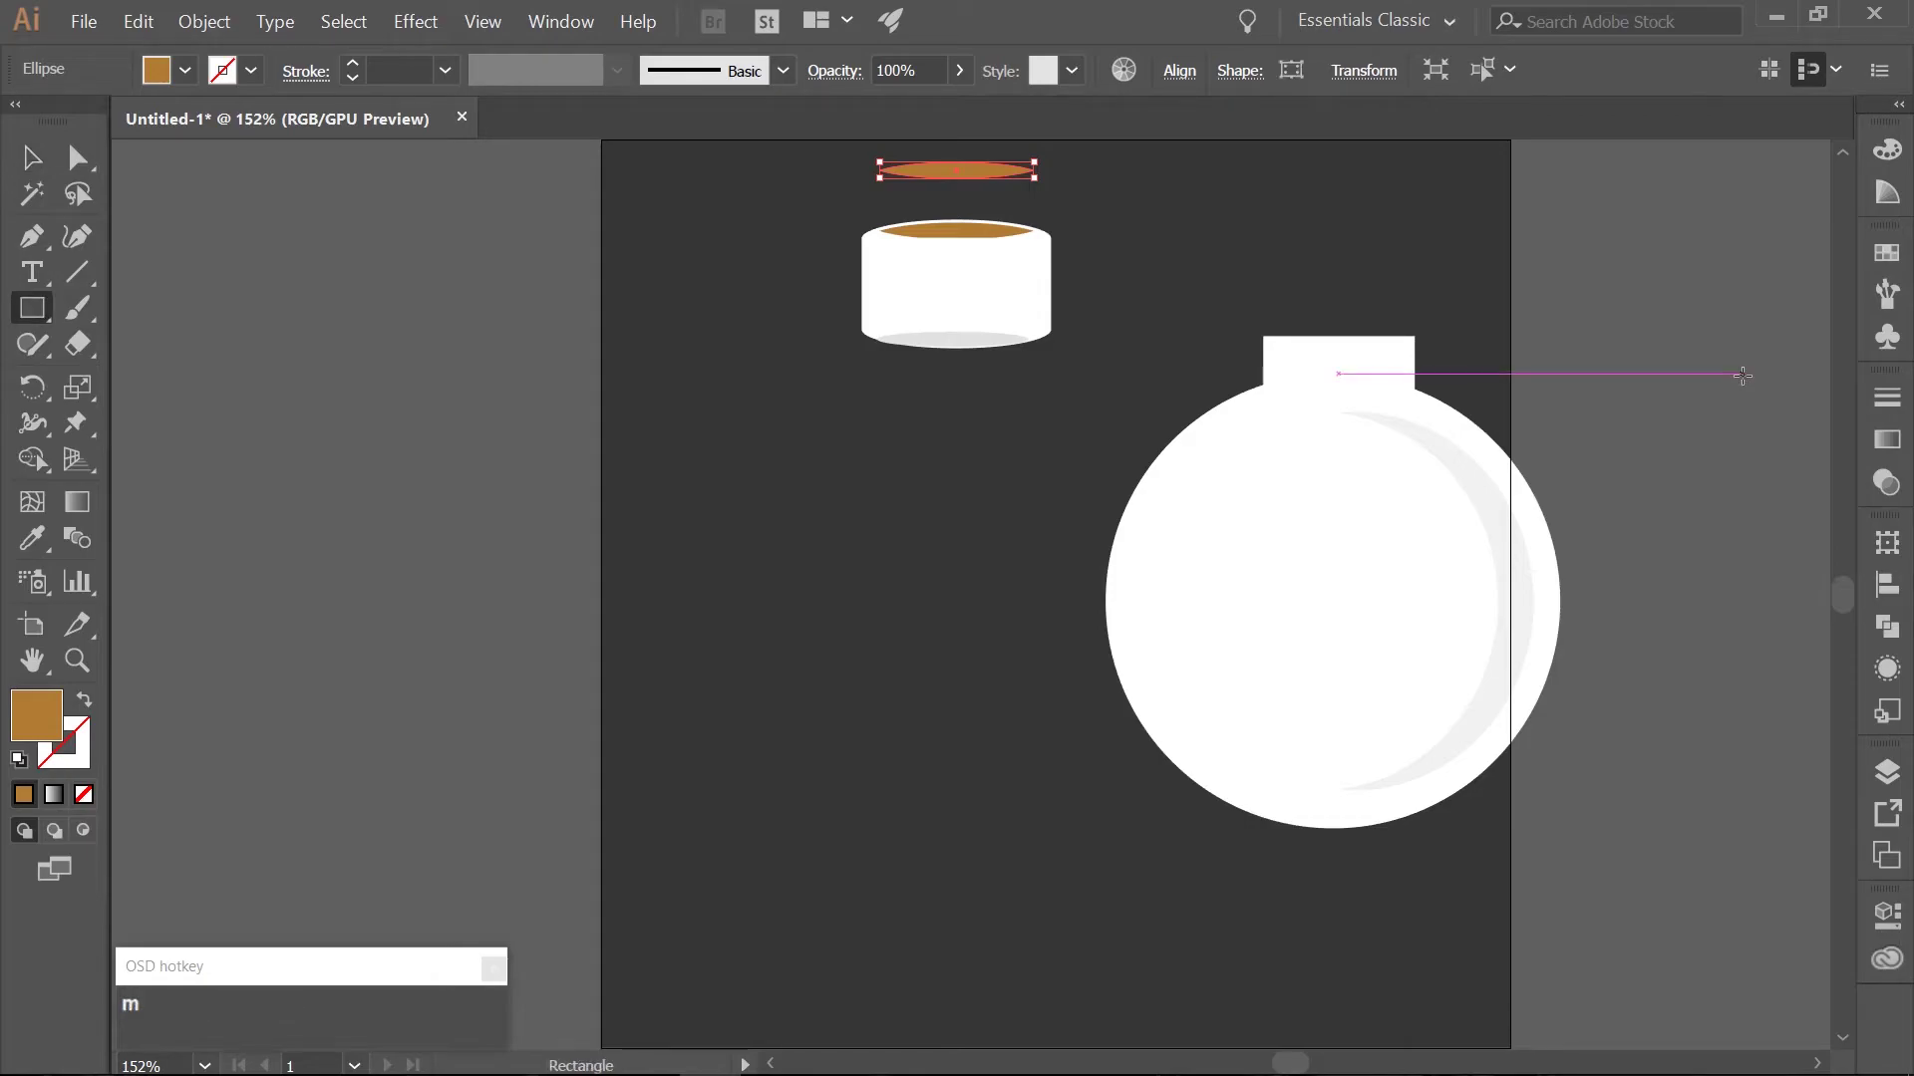
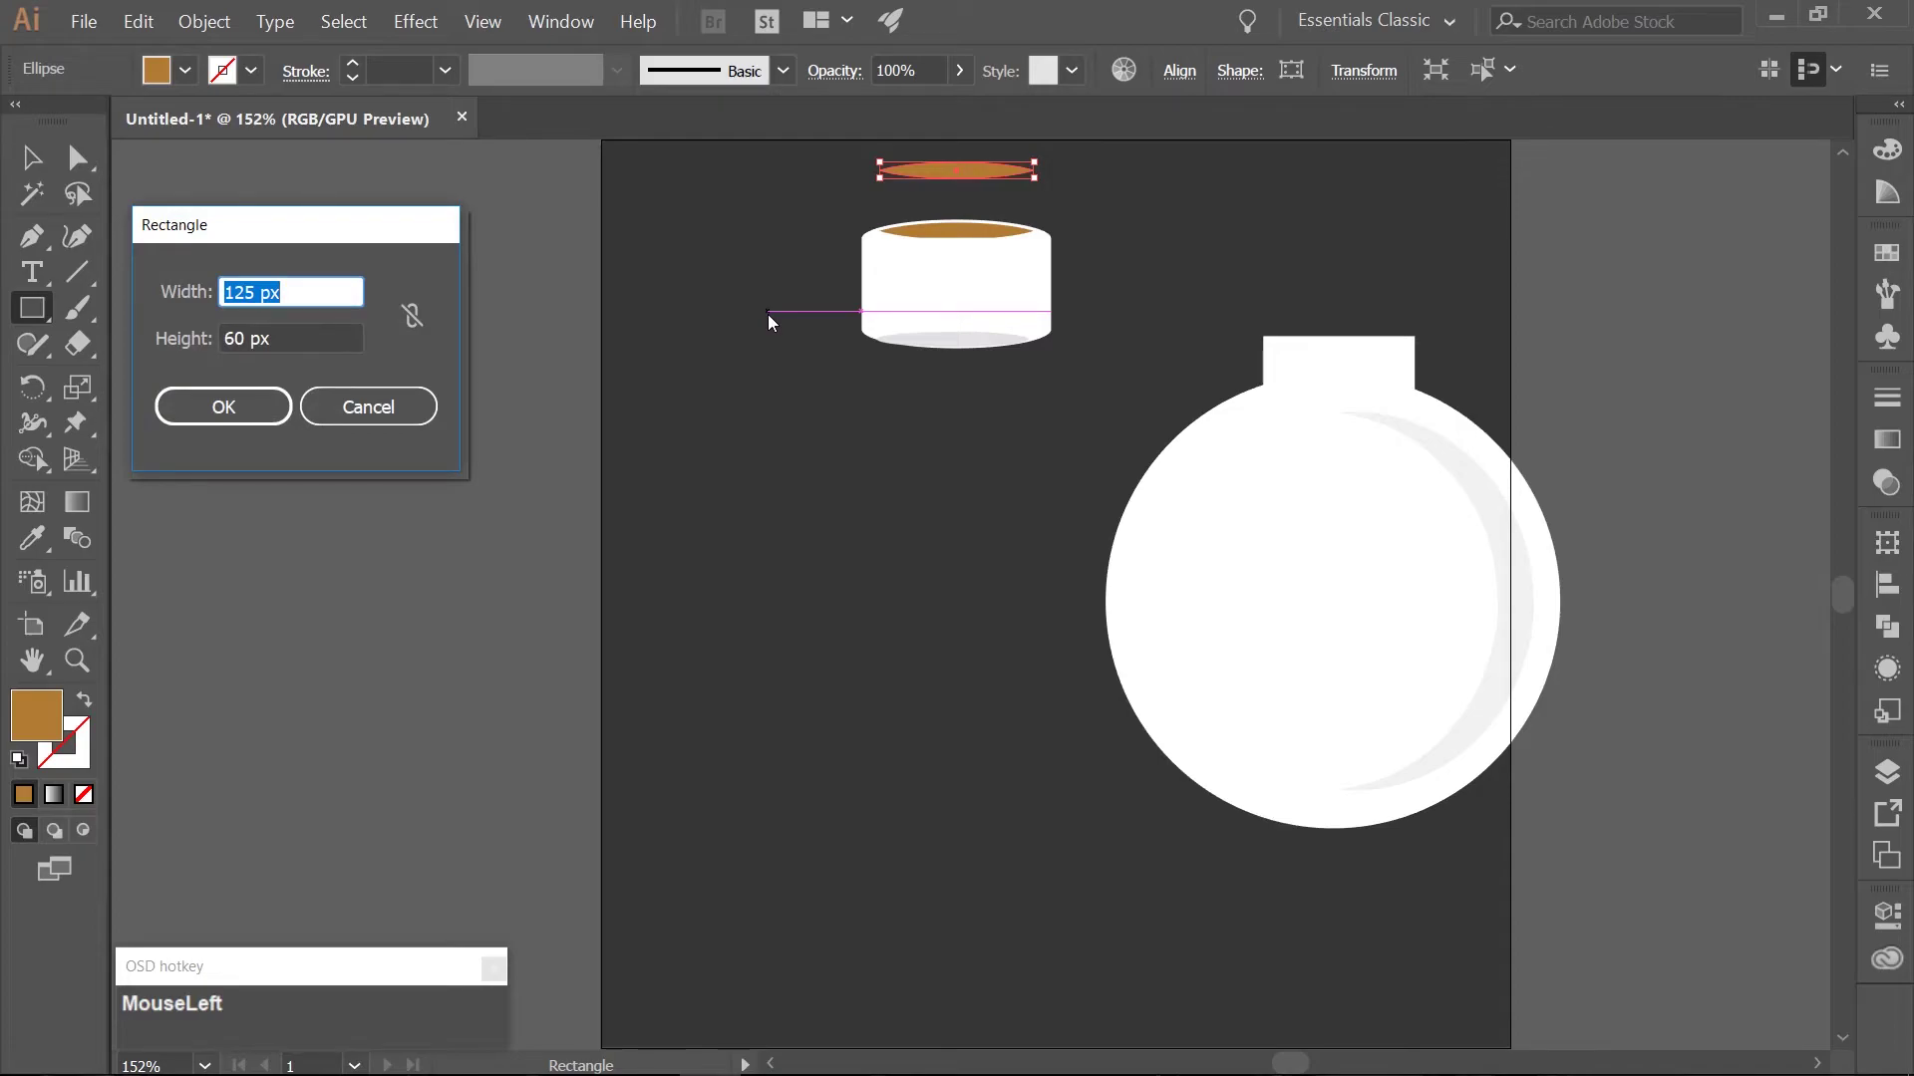
key("KP_1")
key("KP_0")
key("KP_1")
key("KP_Decimal")
key("KP_7")
key("KP_6")
key("KP_7")
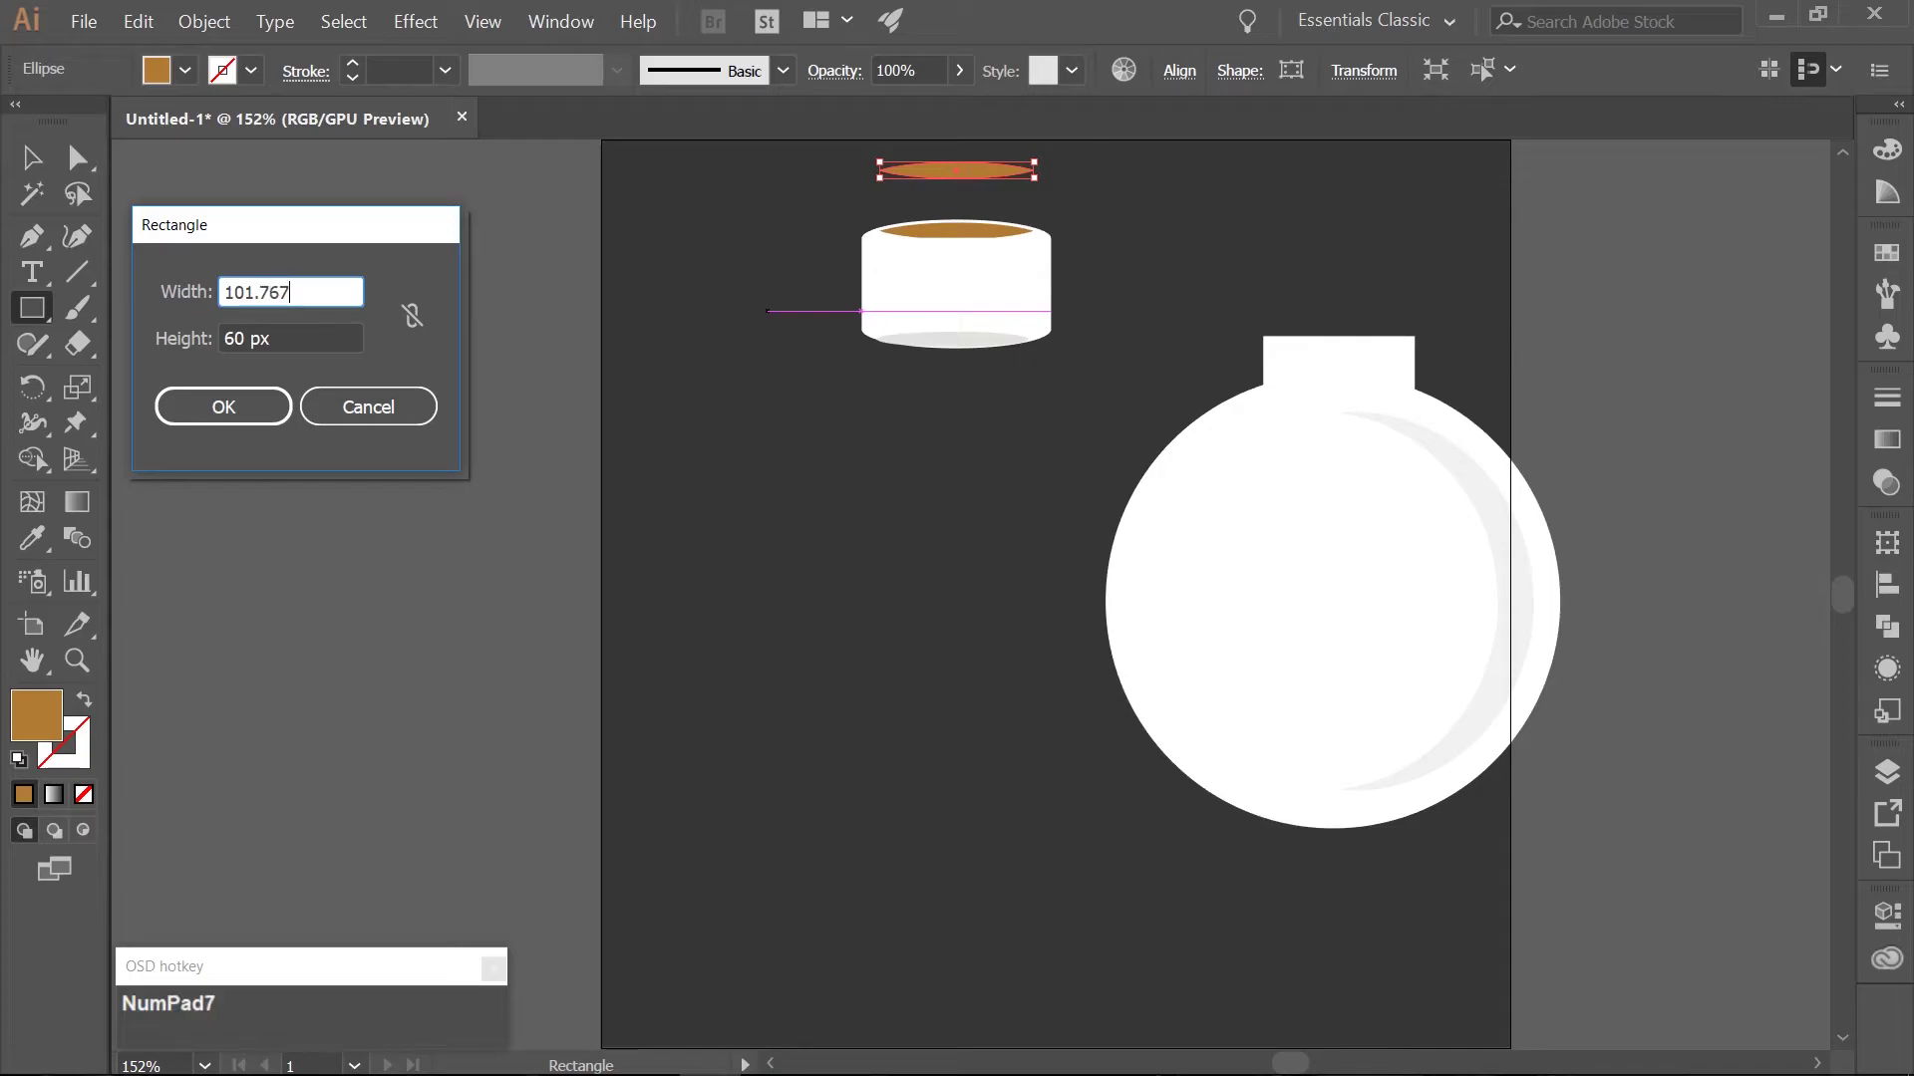
key("Tab")
key("KP_4")
key("KP_0")
key("Tab")
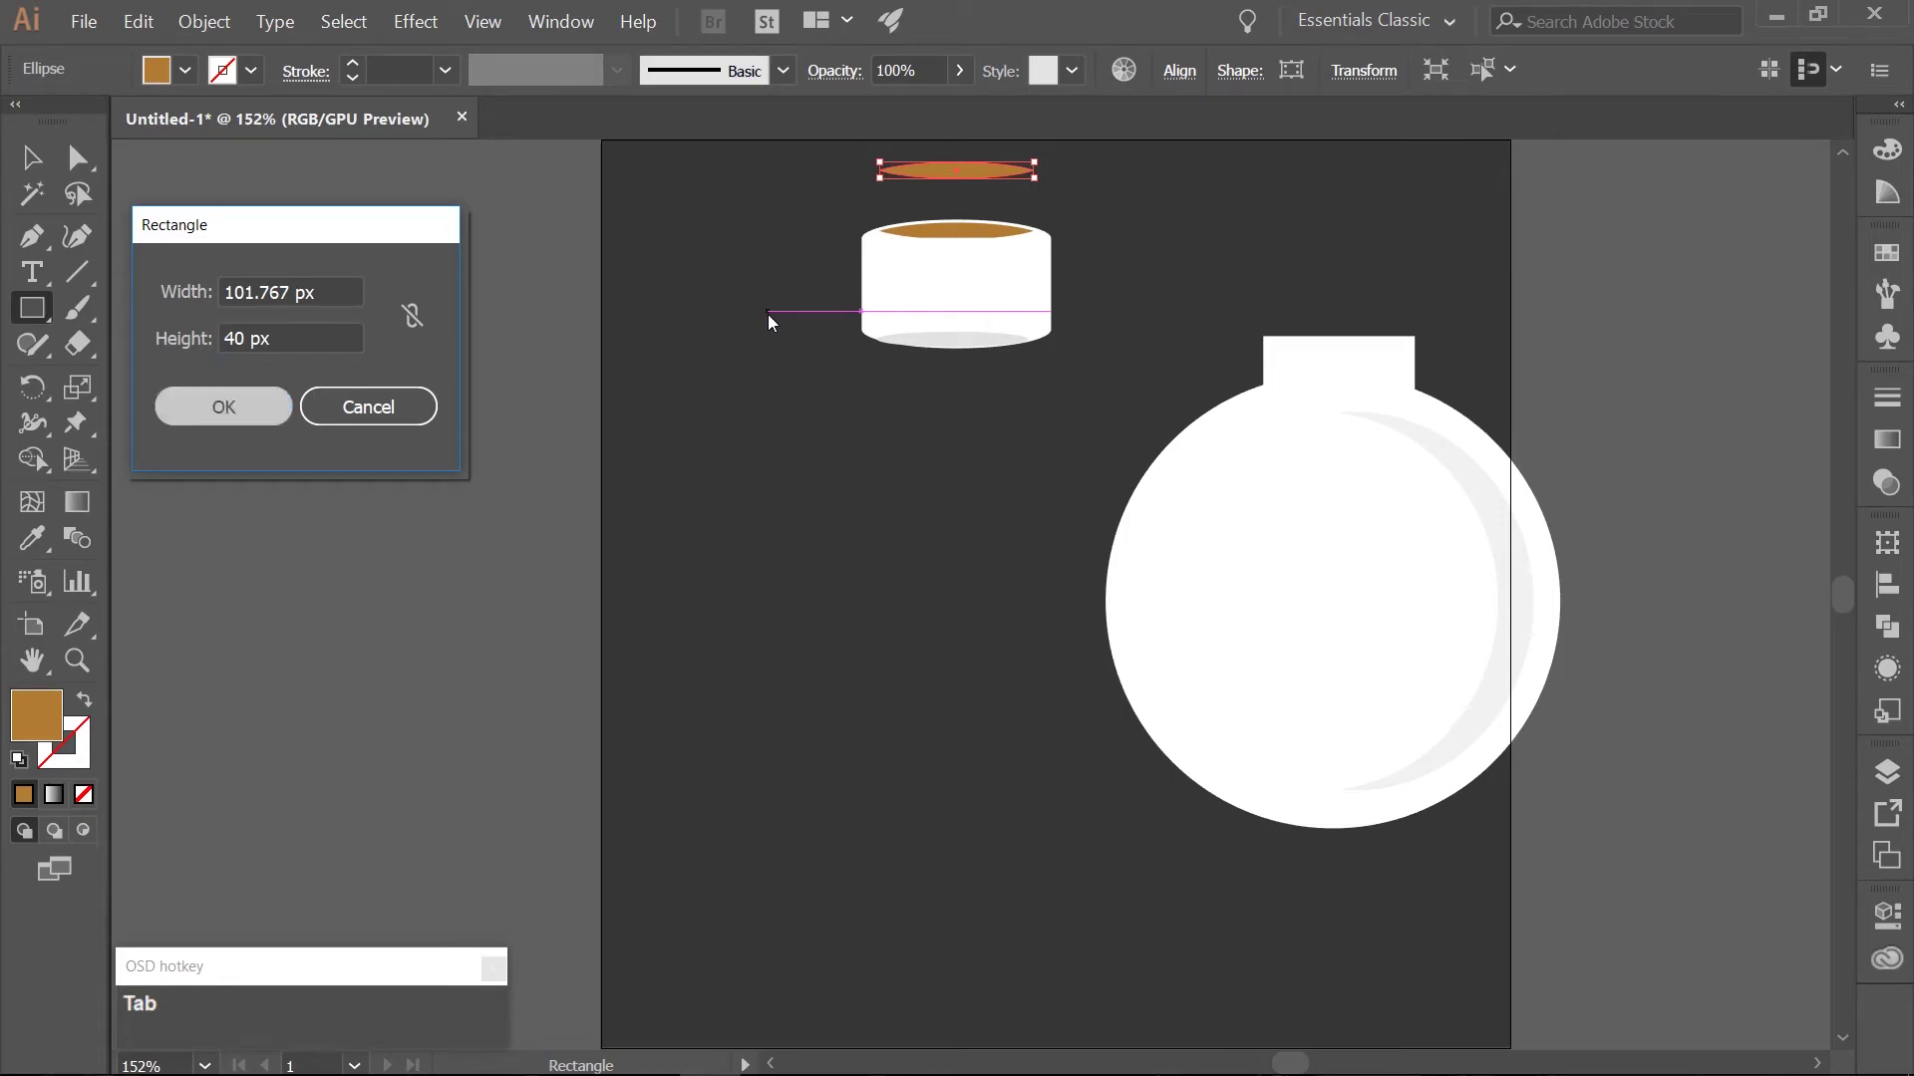
Drag the rectangle onto the cap and fill the cork's top ellipse brown c6873c.
key("v")
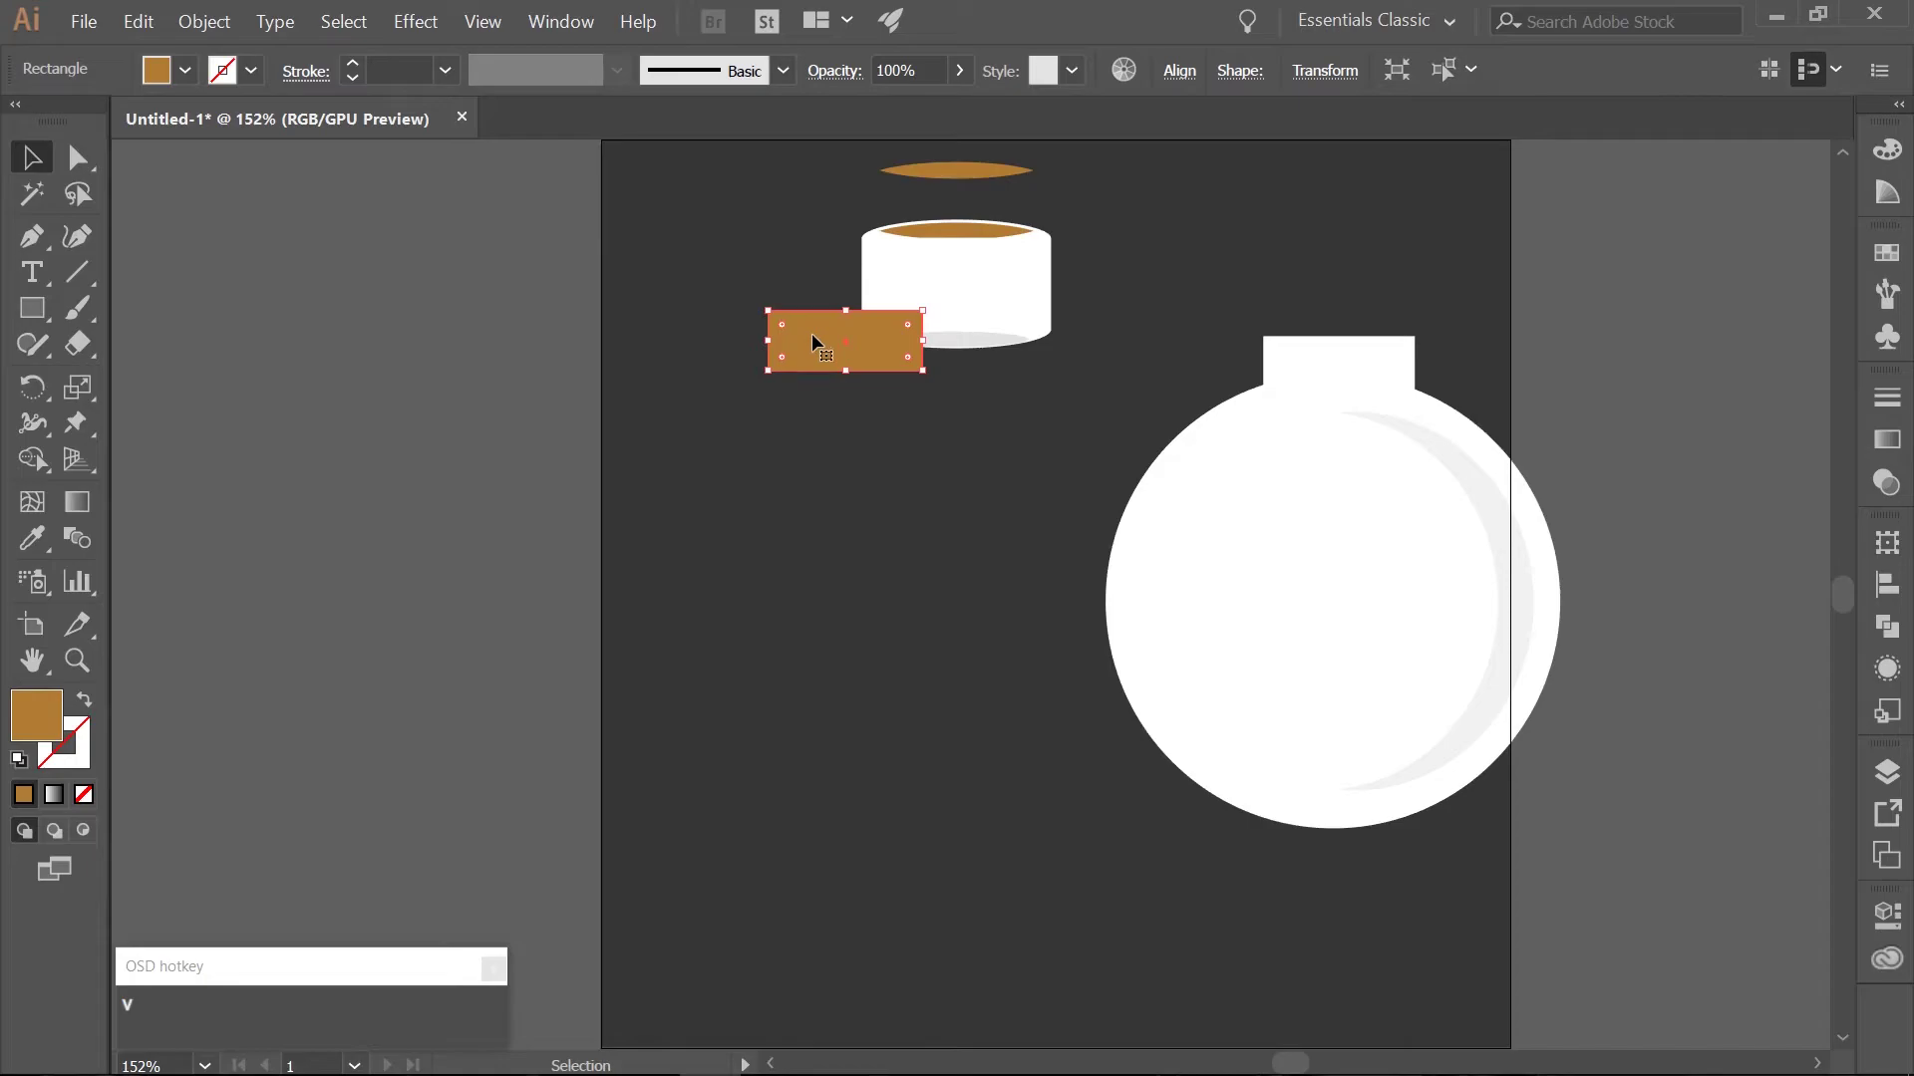
left_click_drag(817, 340, 937, 201)
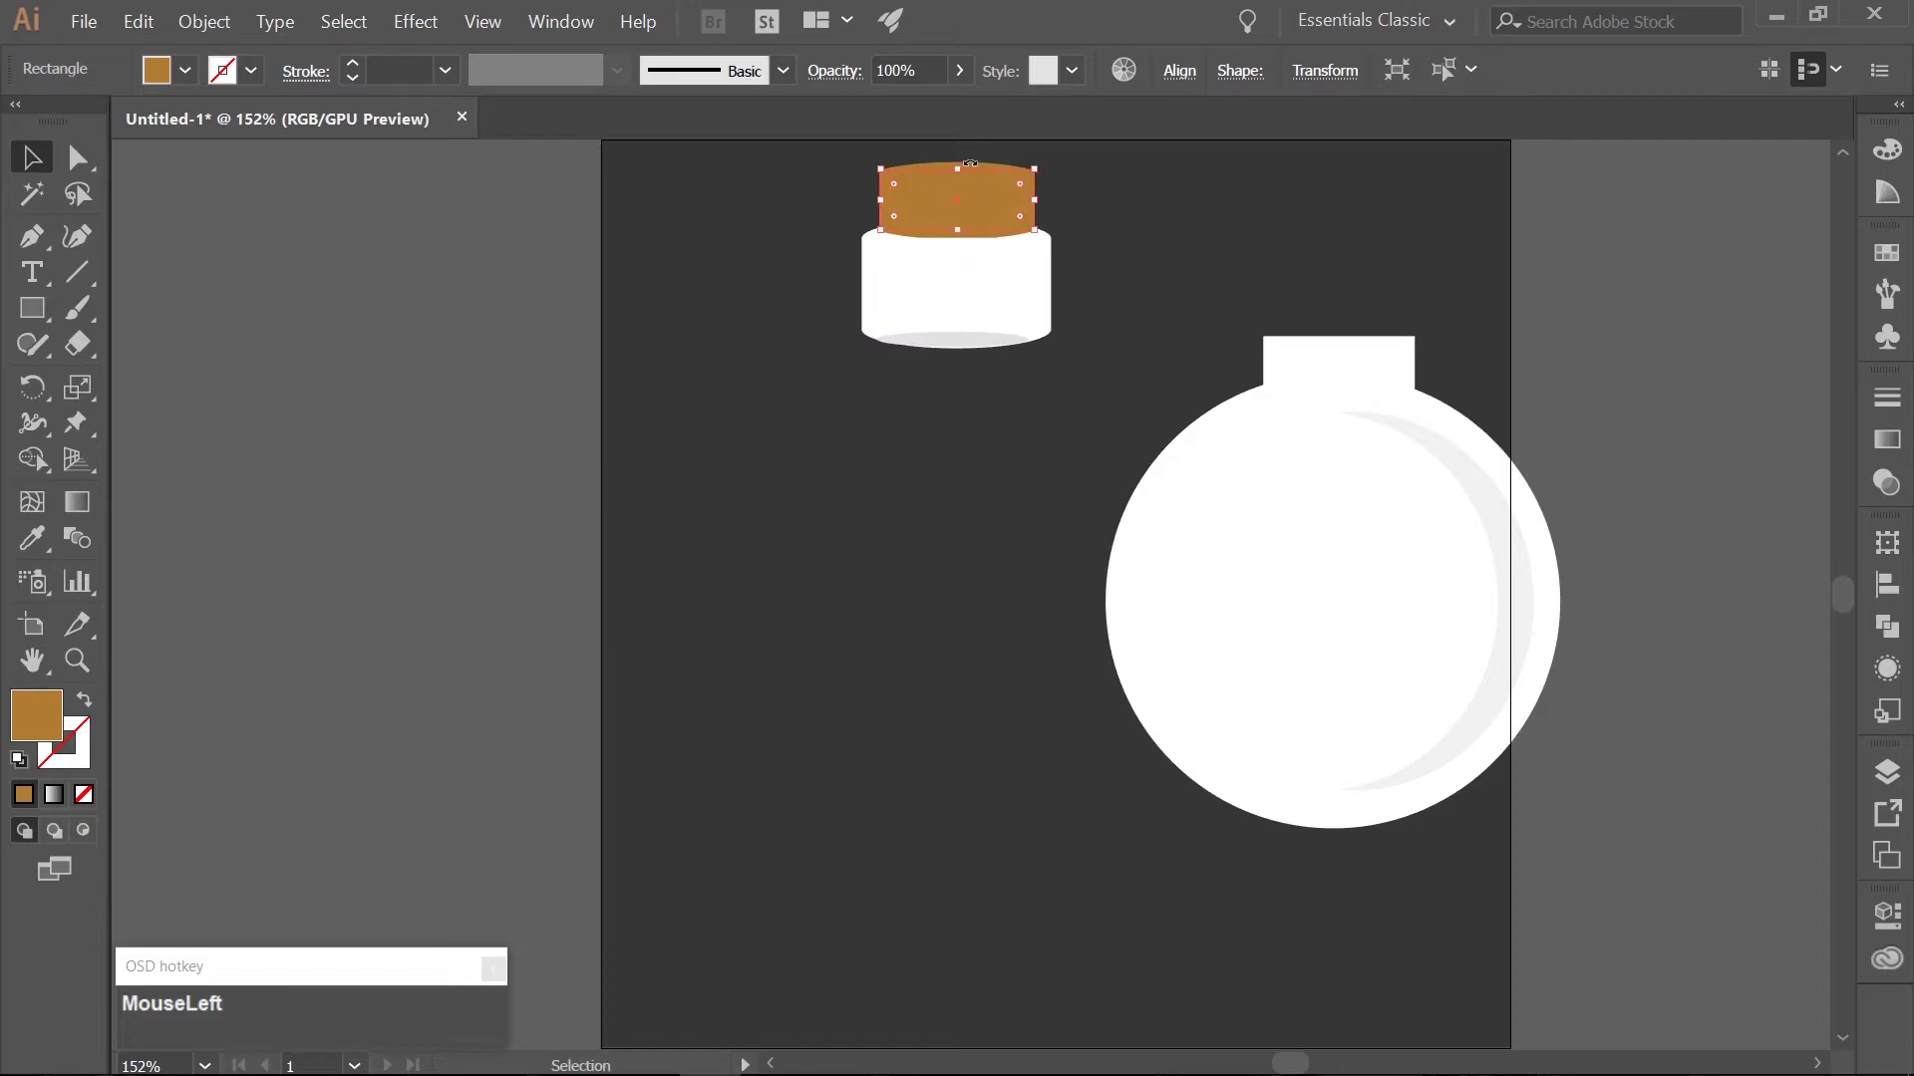
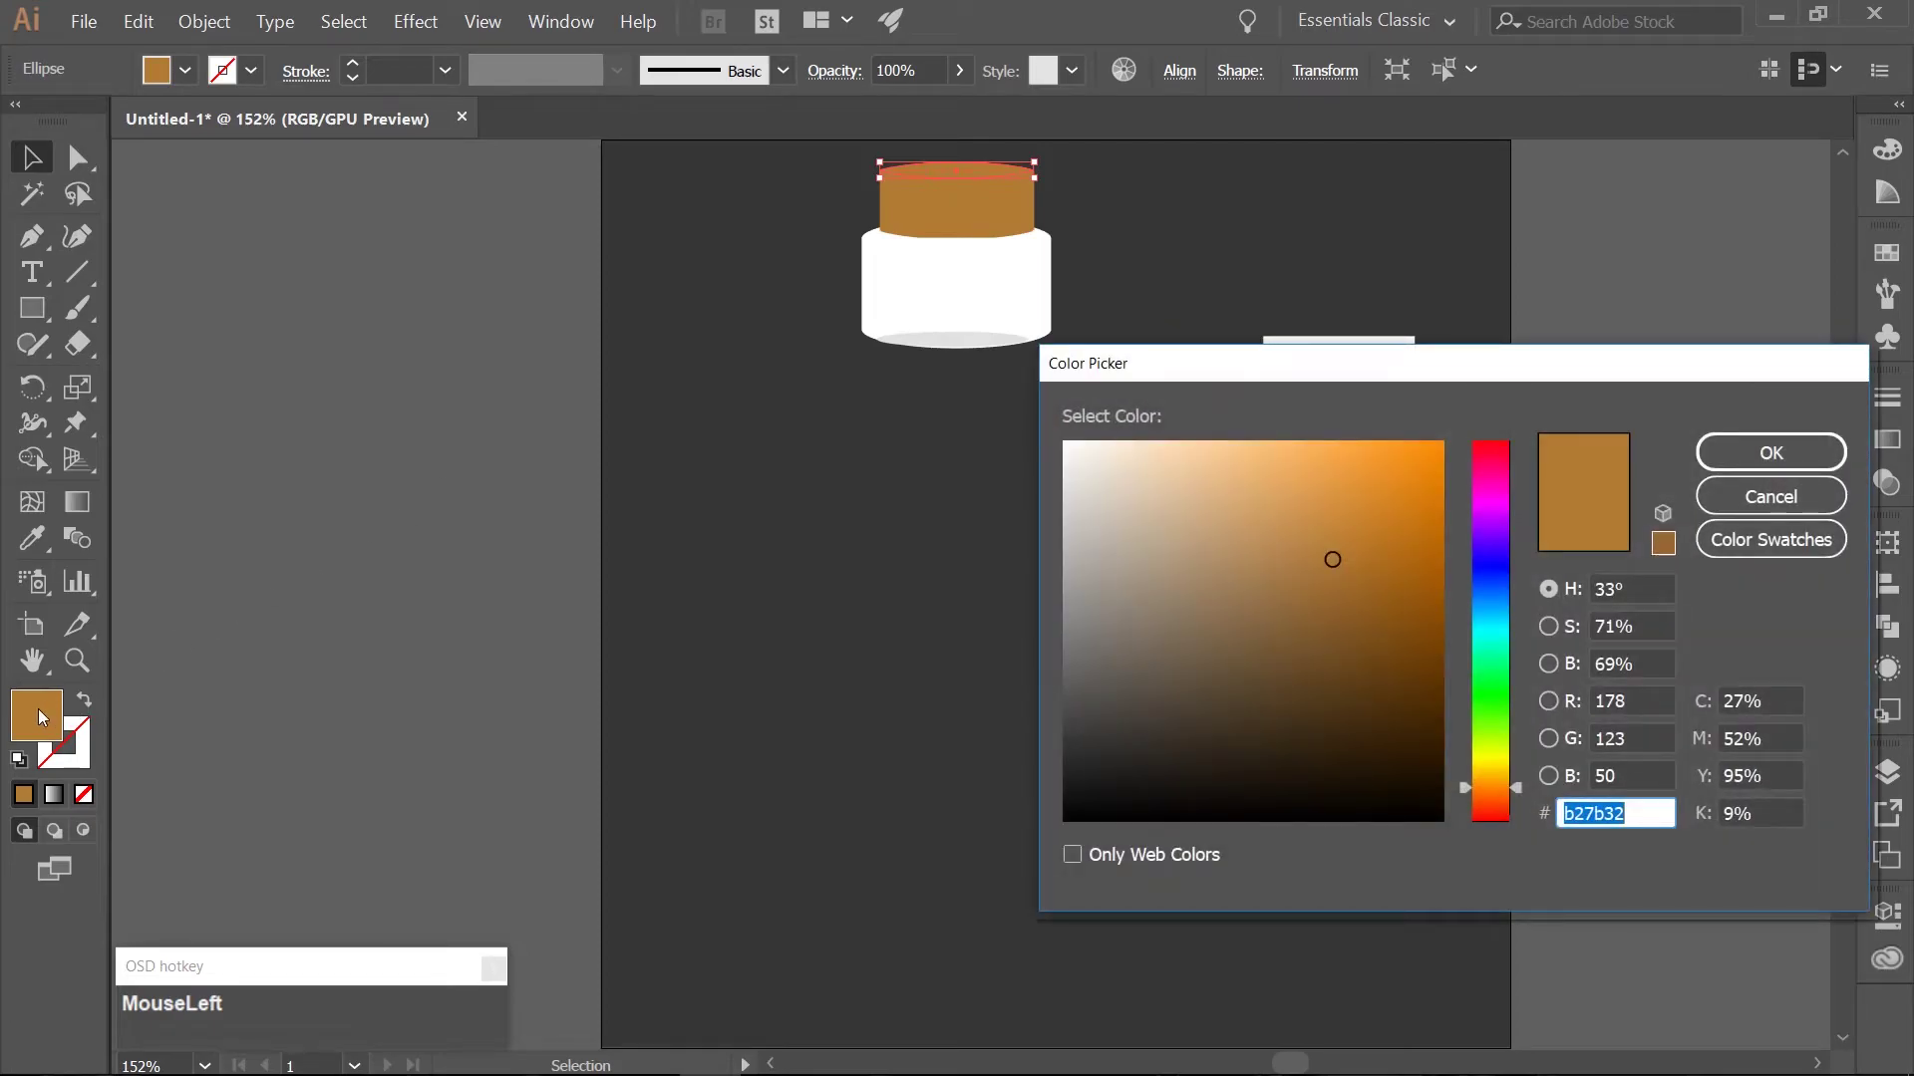
key("c")
key("KP_6")
key("KP_8")
key("KP_7")
key("KP_3")
key("c")
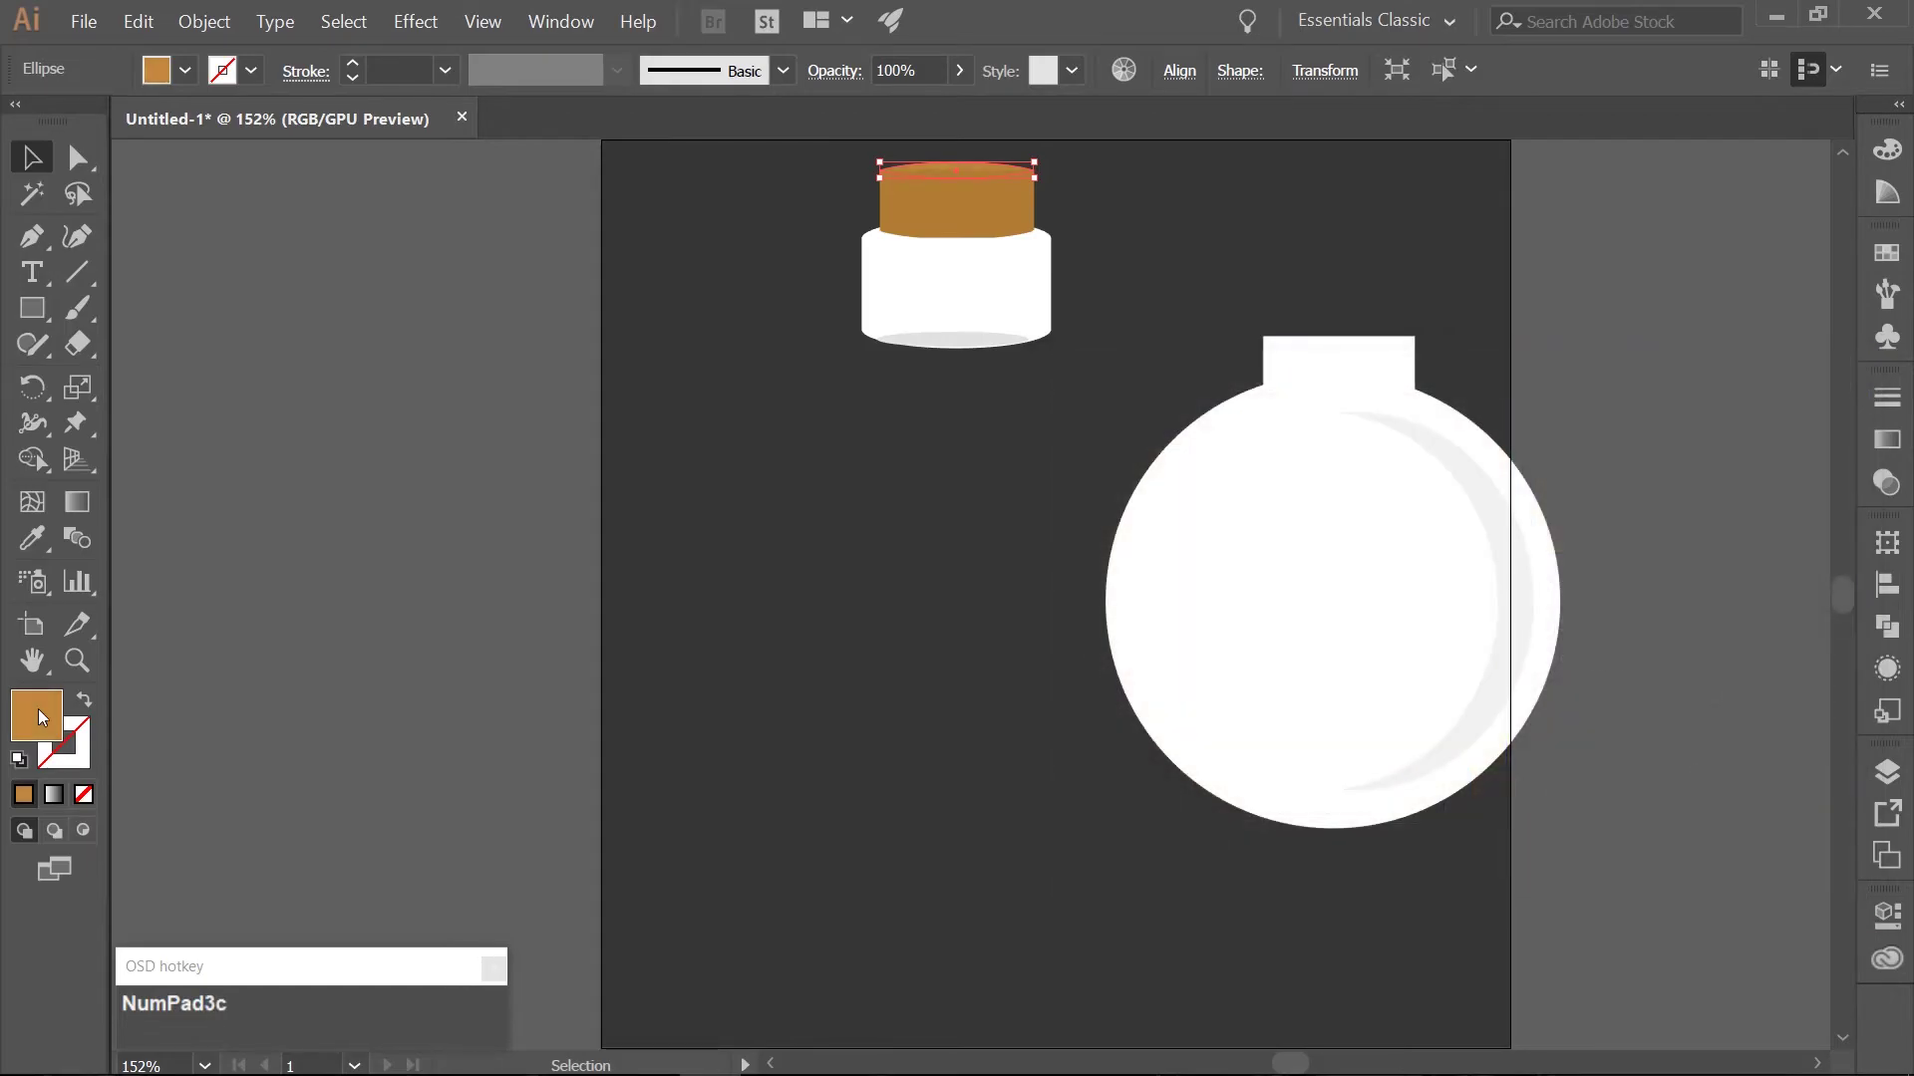
Select the cork rectangle and top ellipse without the cap and unite them in Pathfinder.
left_click_drag(838, 168, 922, 237)
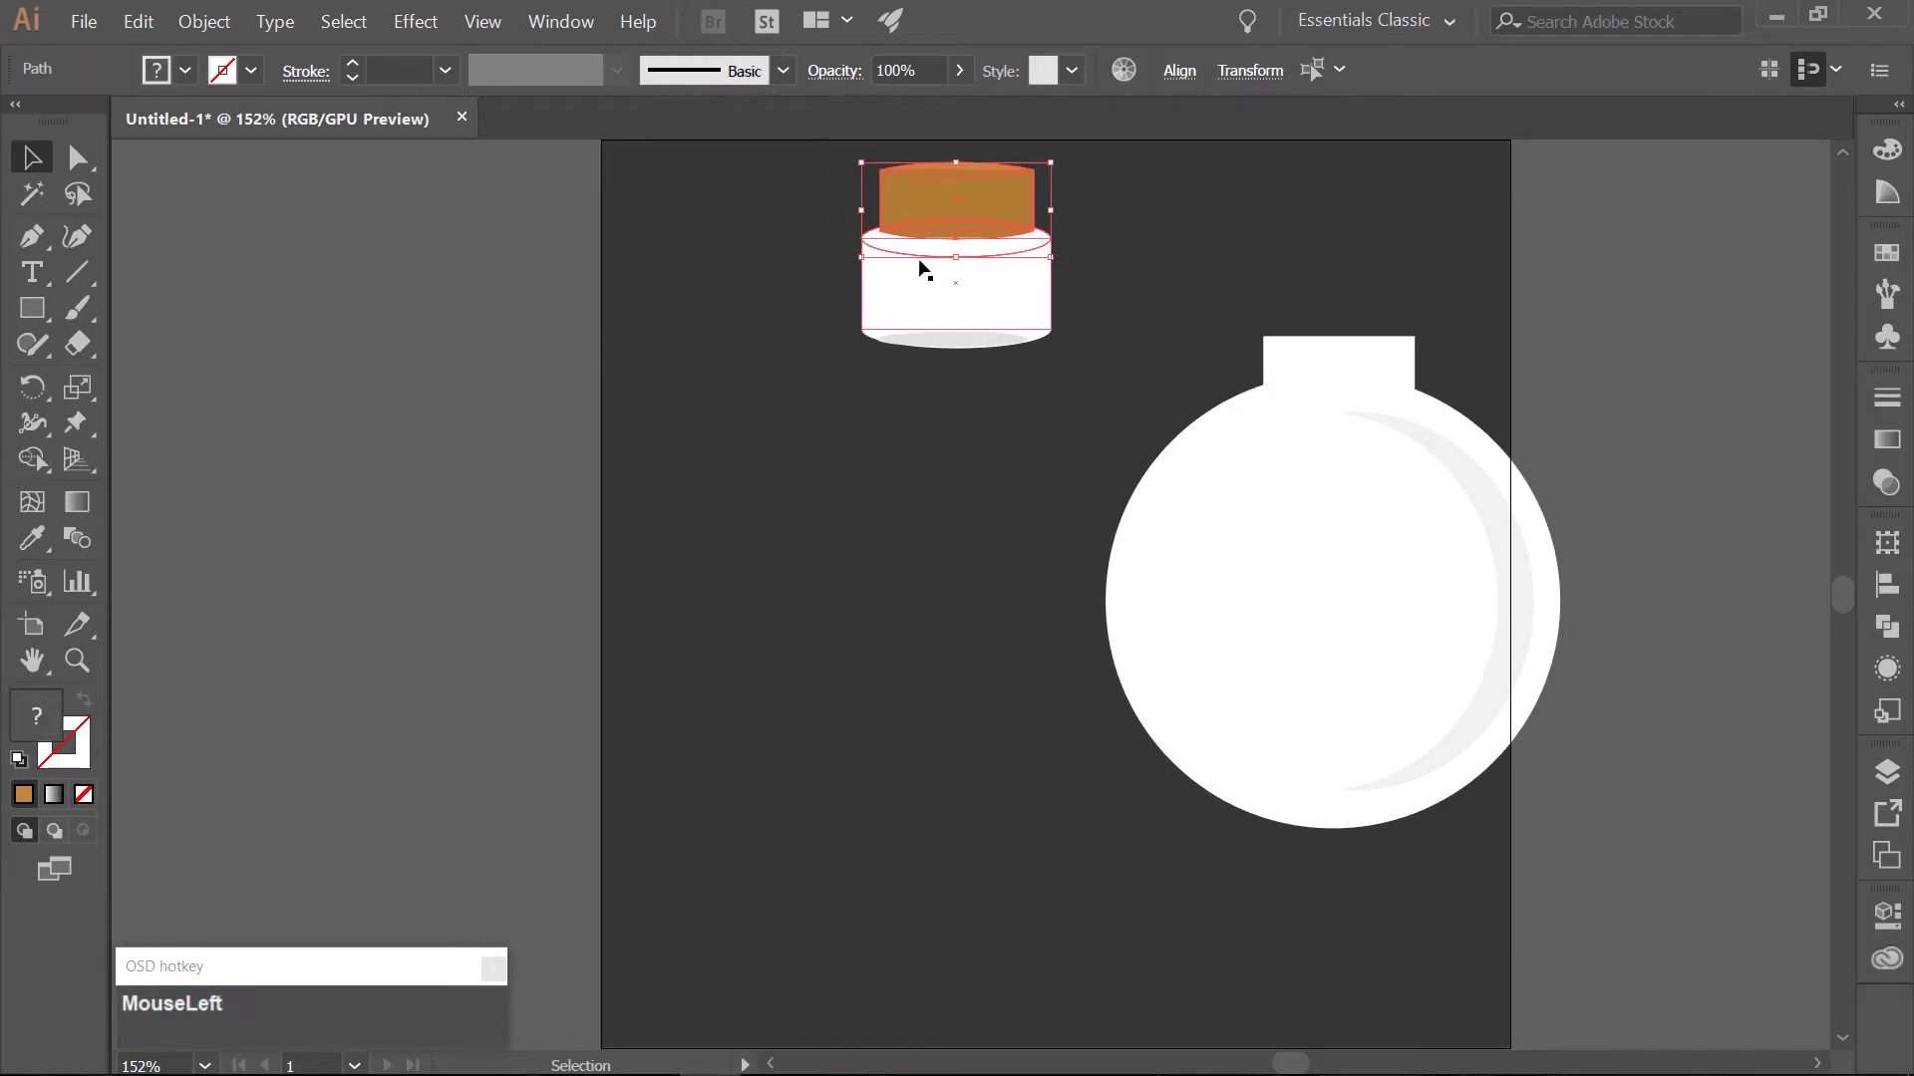
left_click(979, 240)
left_click(1028, 314)
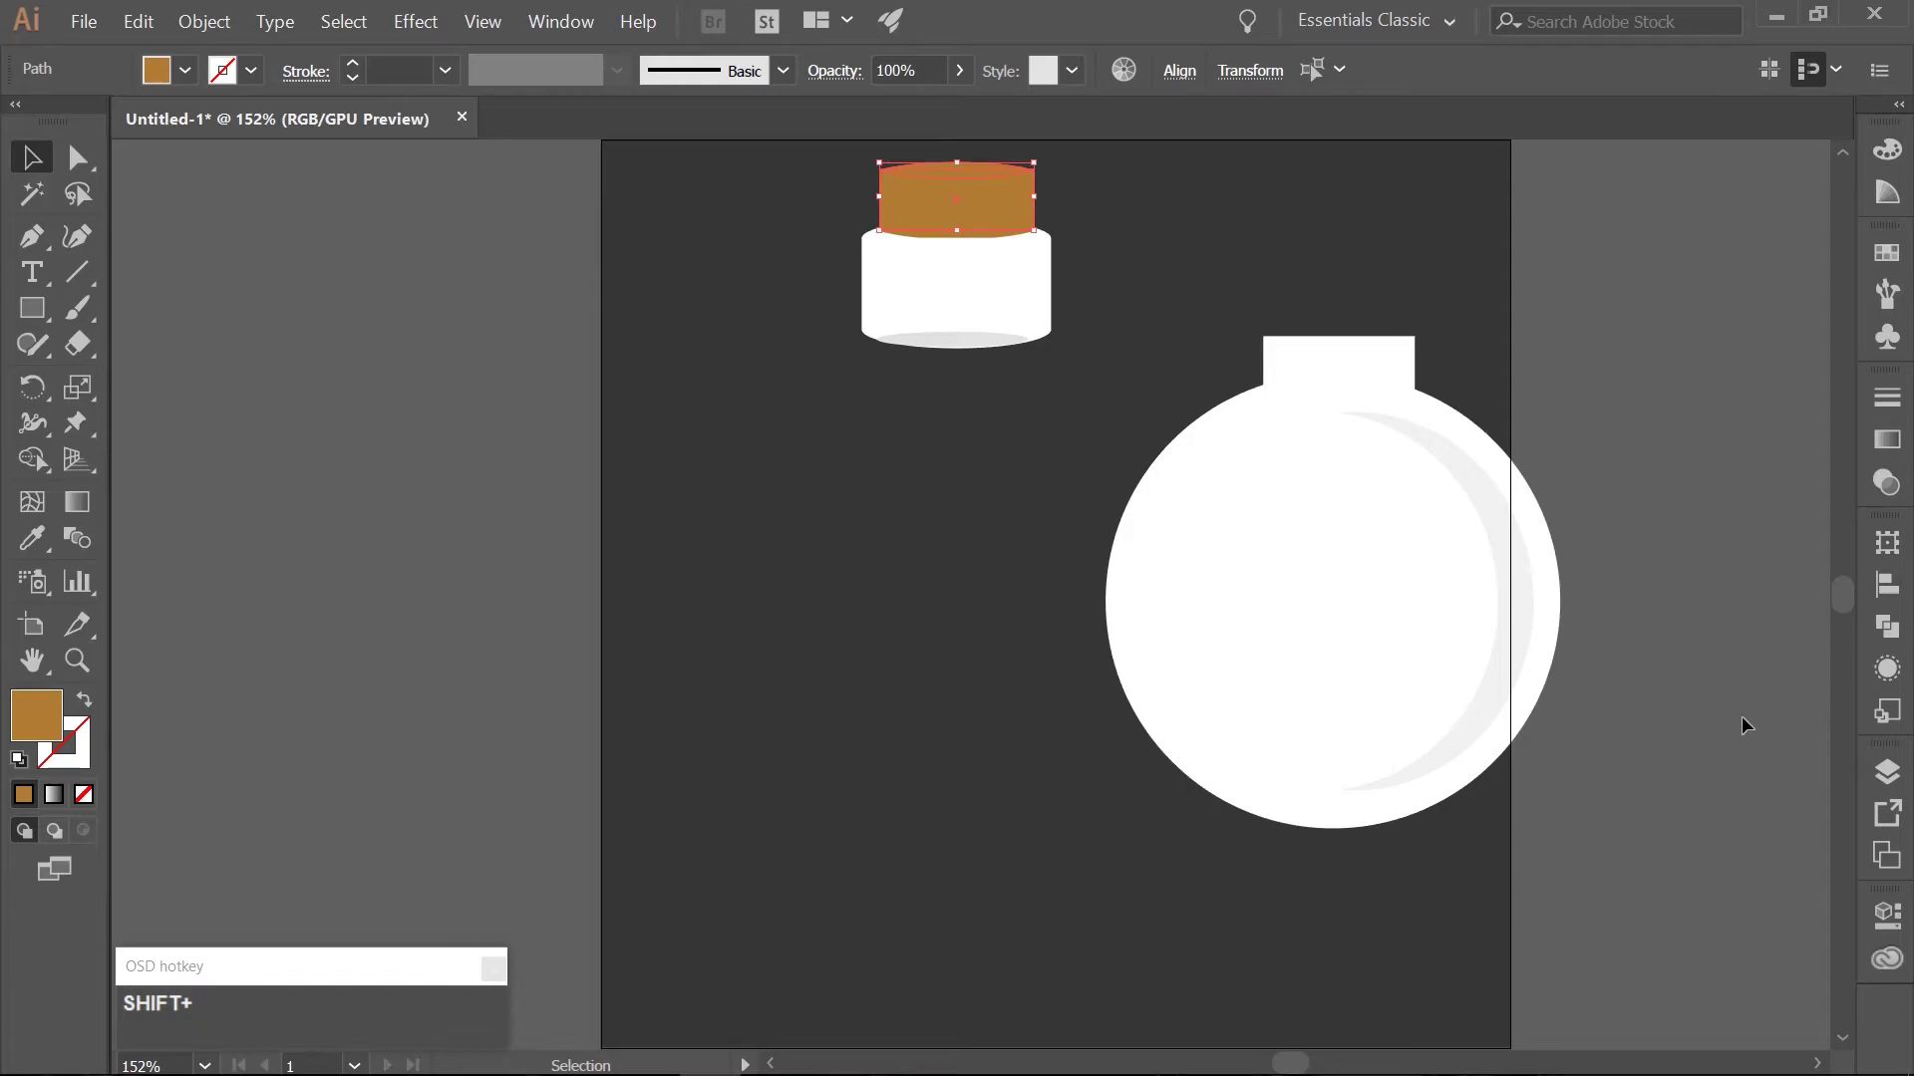
left_click_drag(1887, 635, 1649, 684)
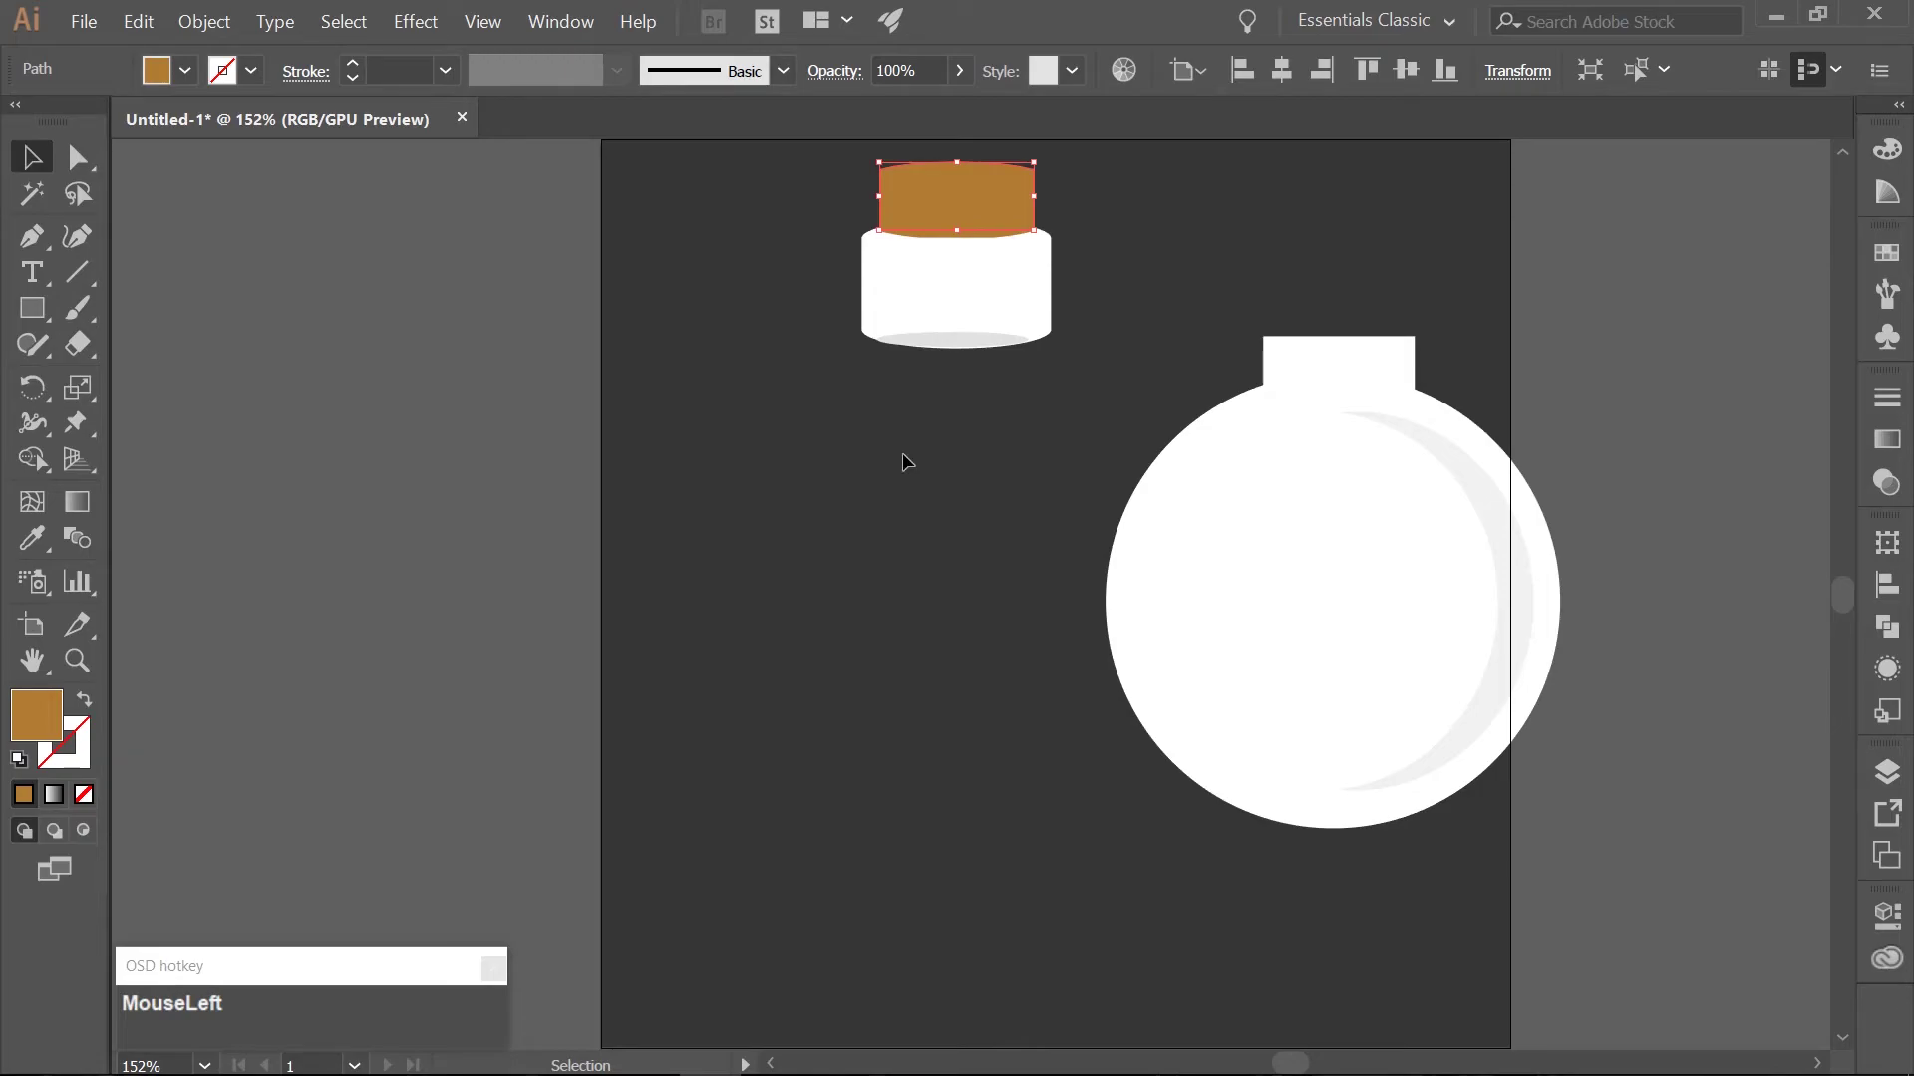
Duplicate the merged cork shape in front and nudge the copy down into the white cap.
key("ctrl+c")
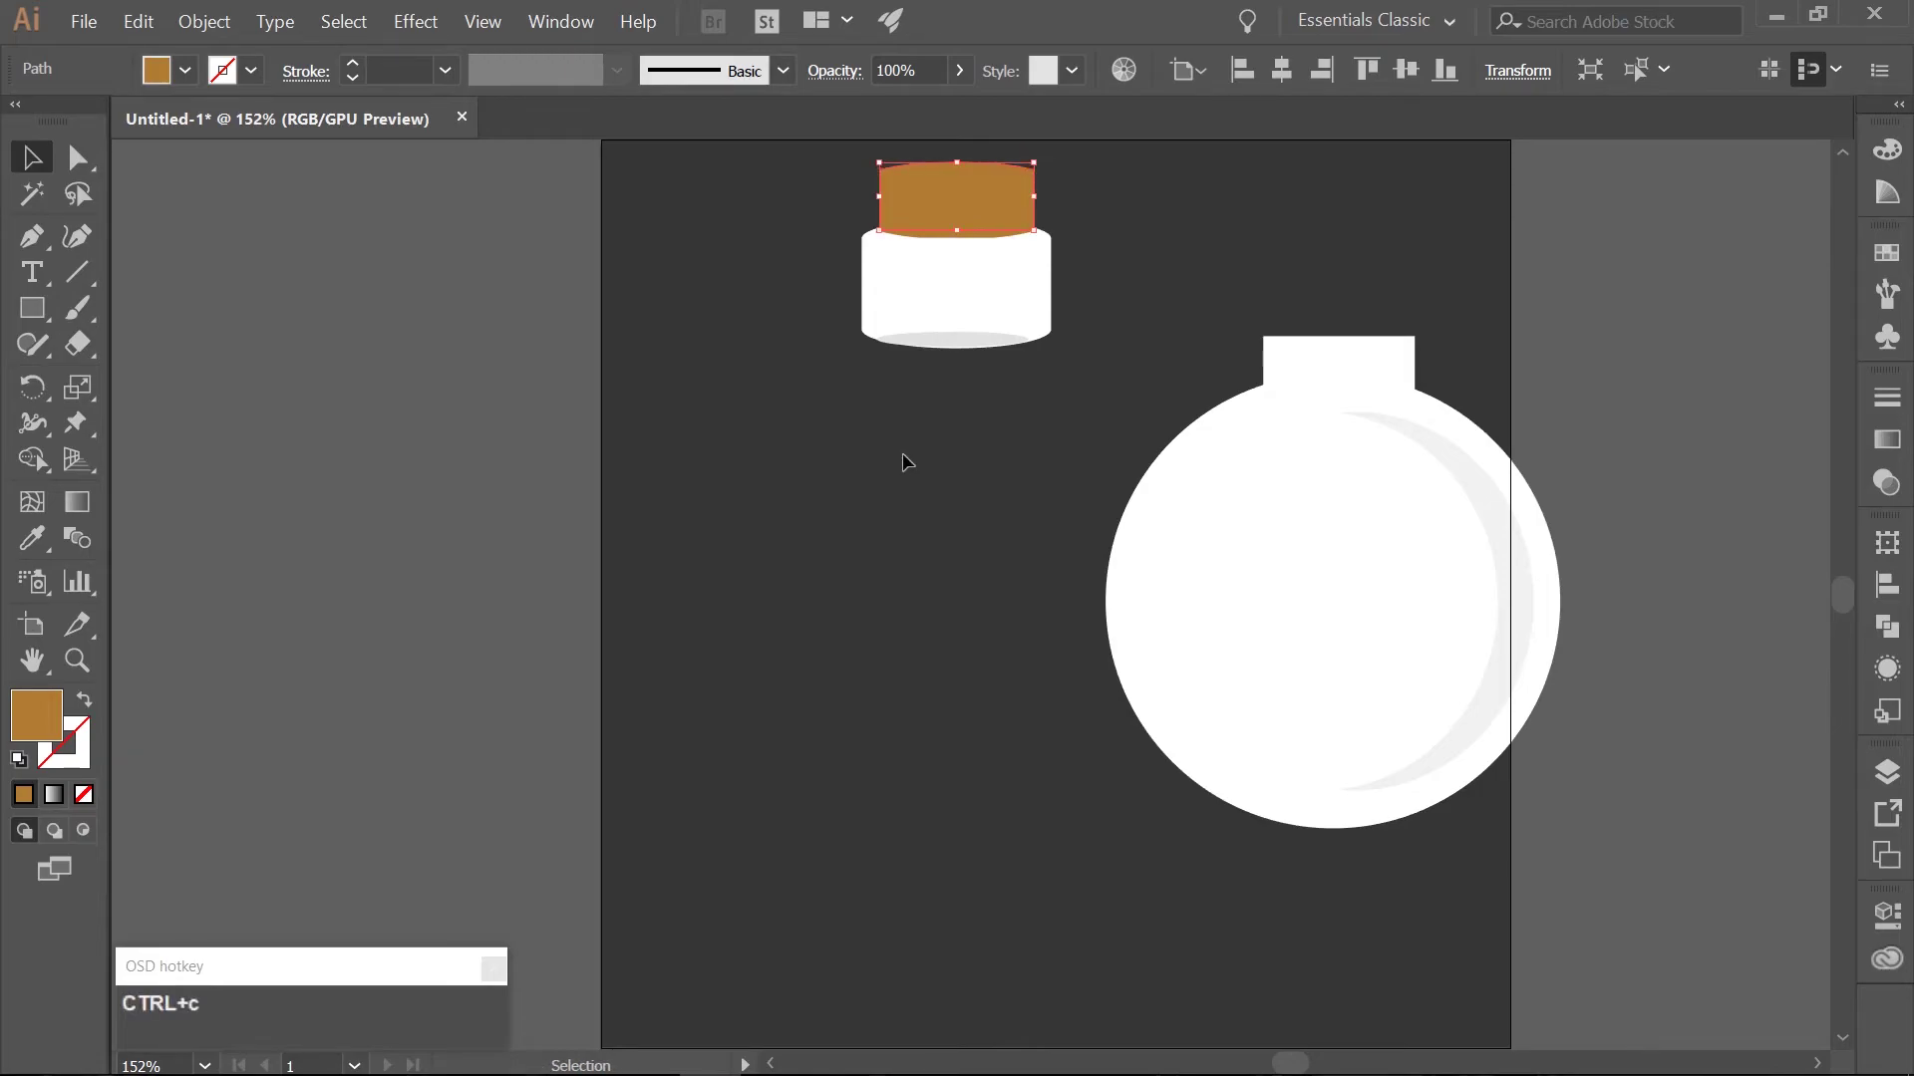
key("ctrl+f")
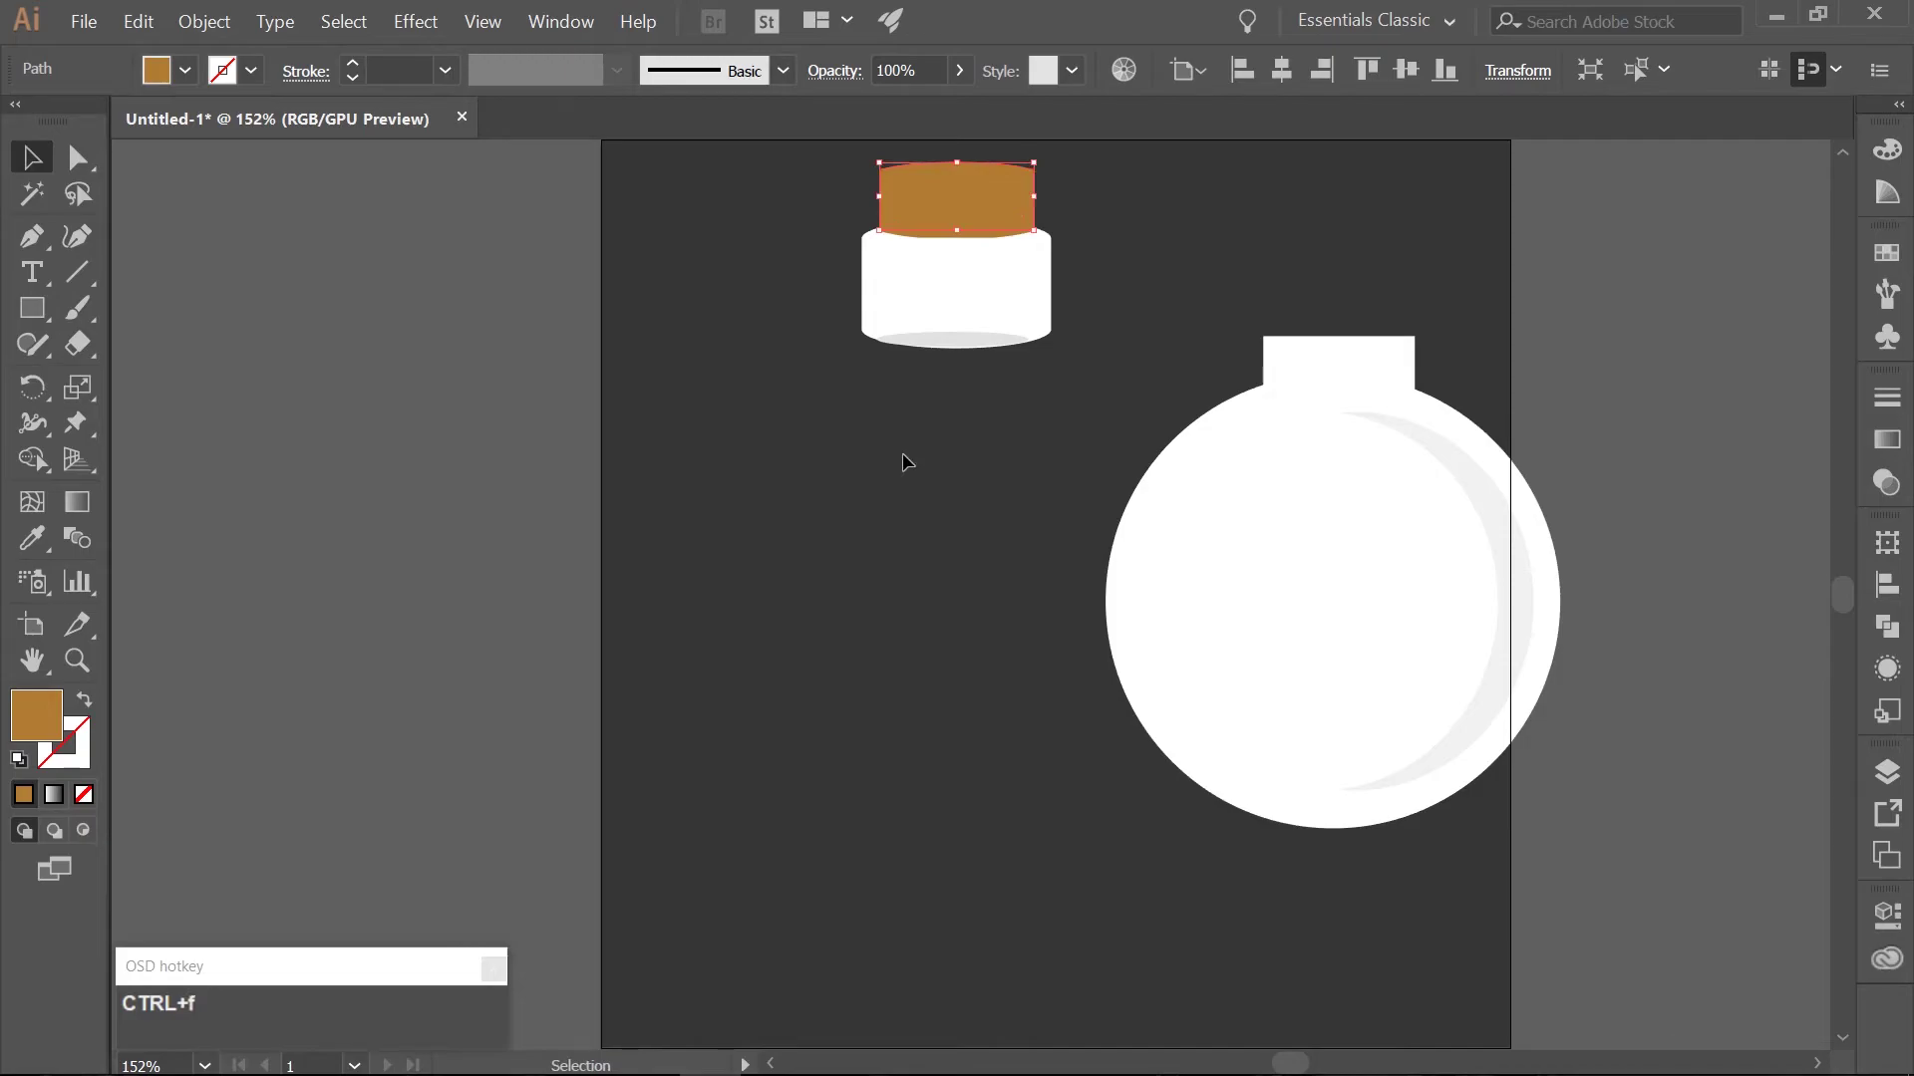
key("shift+Up")
key("Down")
key("Down")
key("Down")
key("Down")
key("Down")
key("Down")
key("Down")
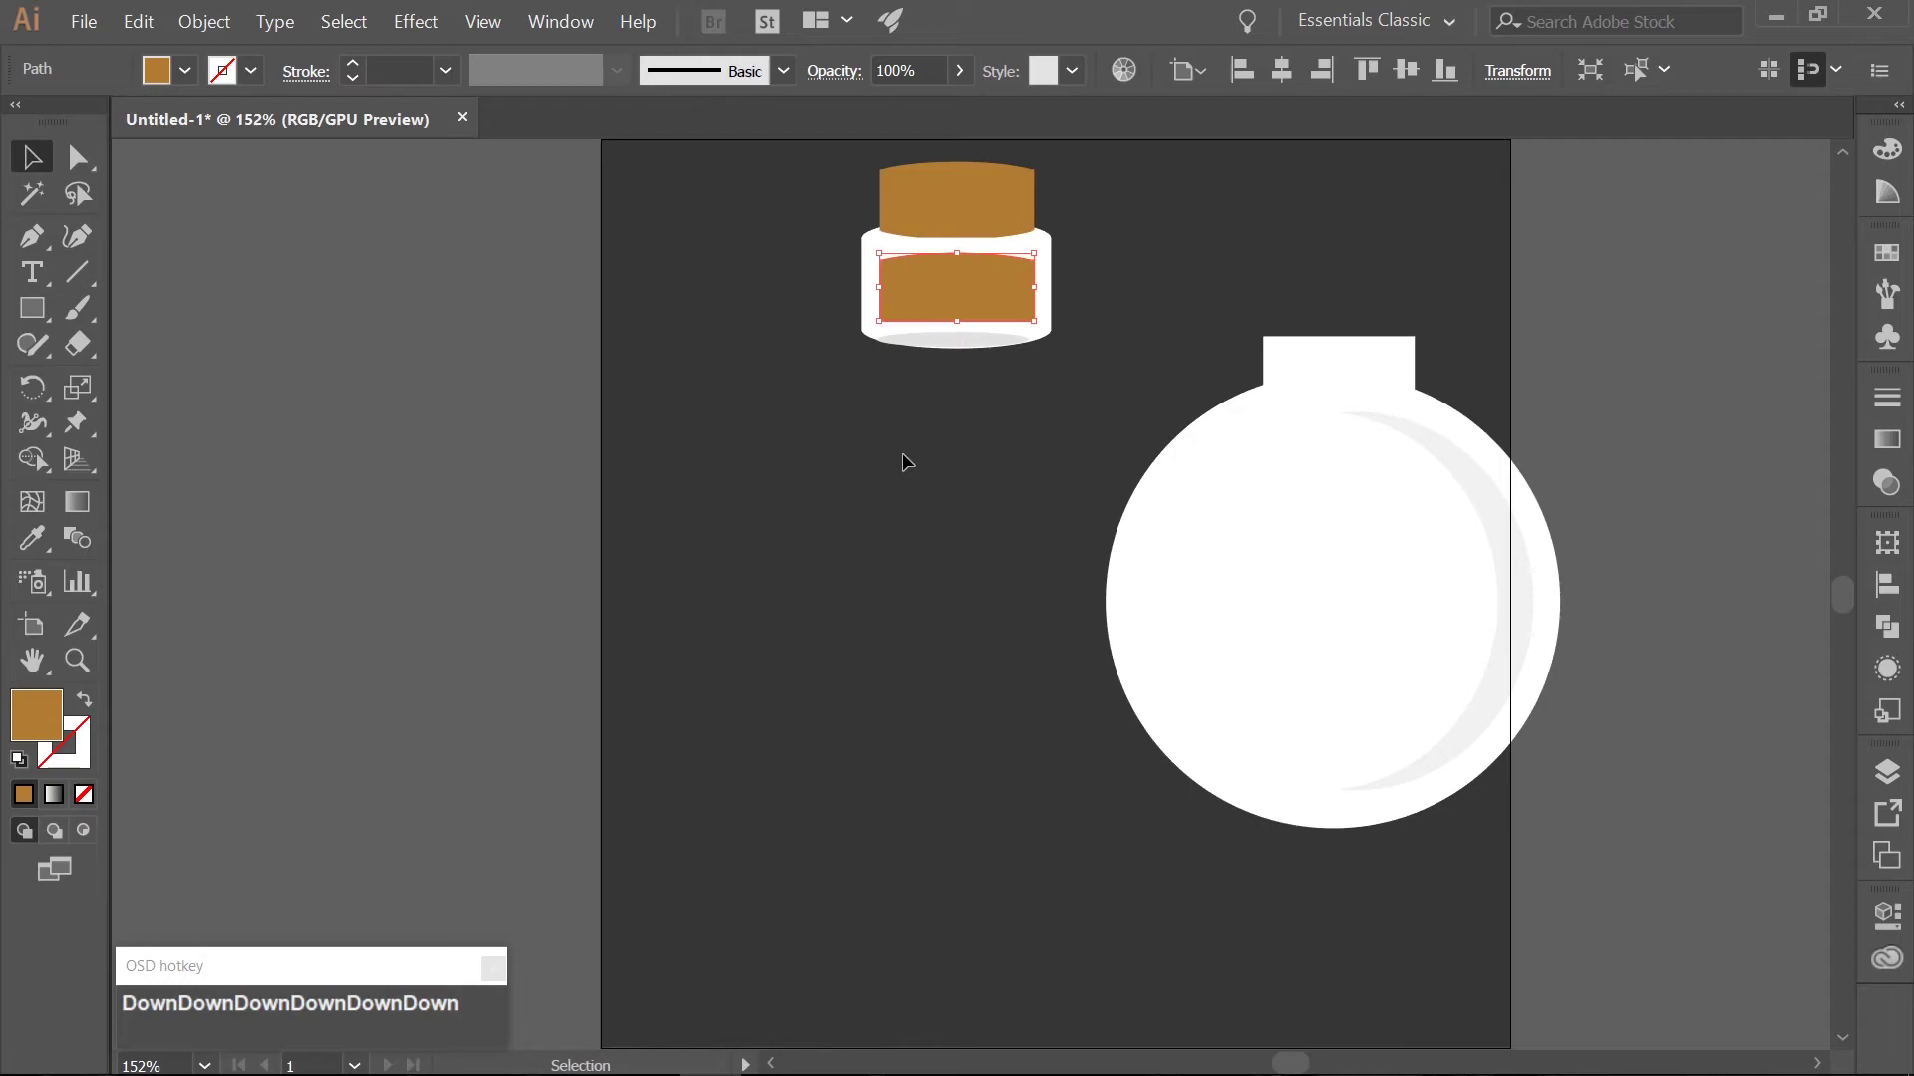
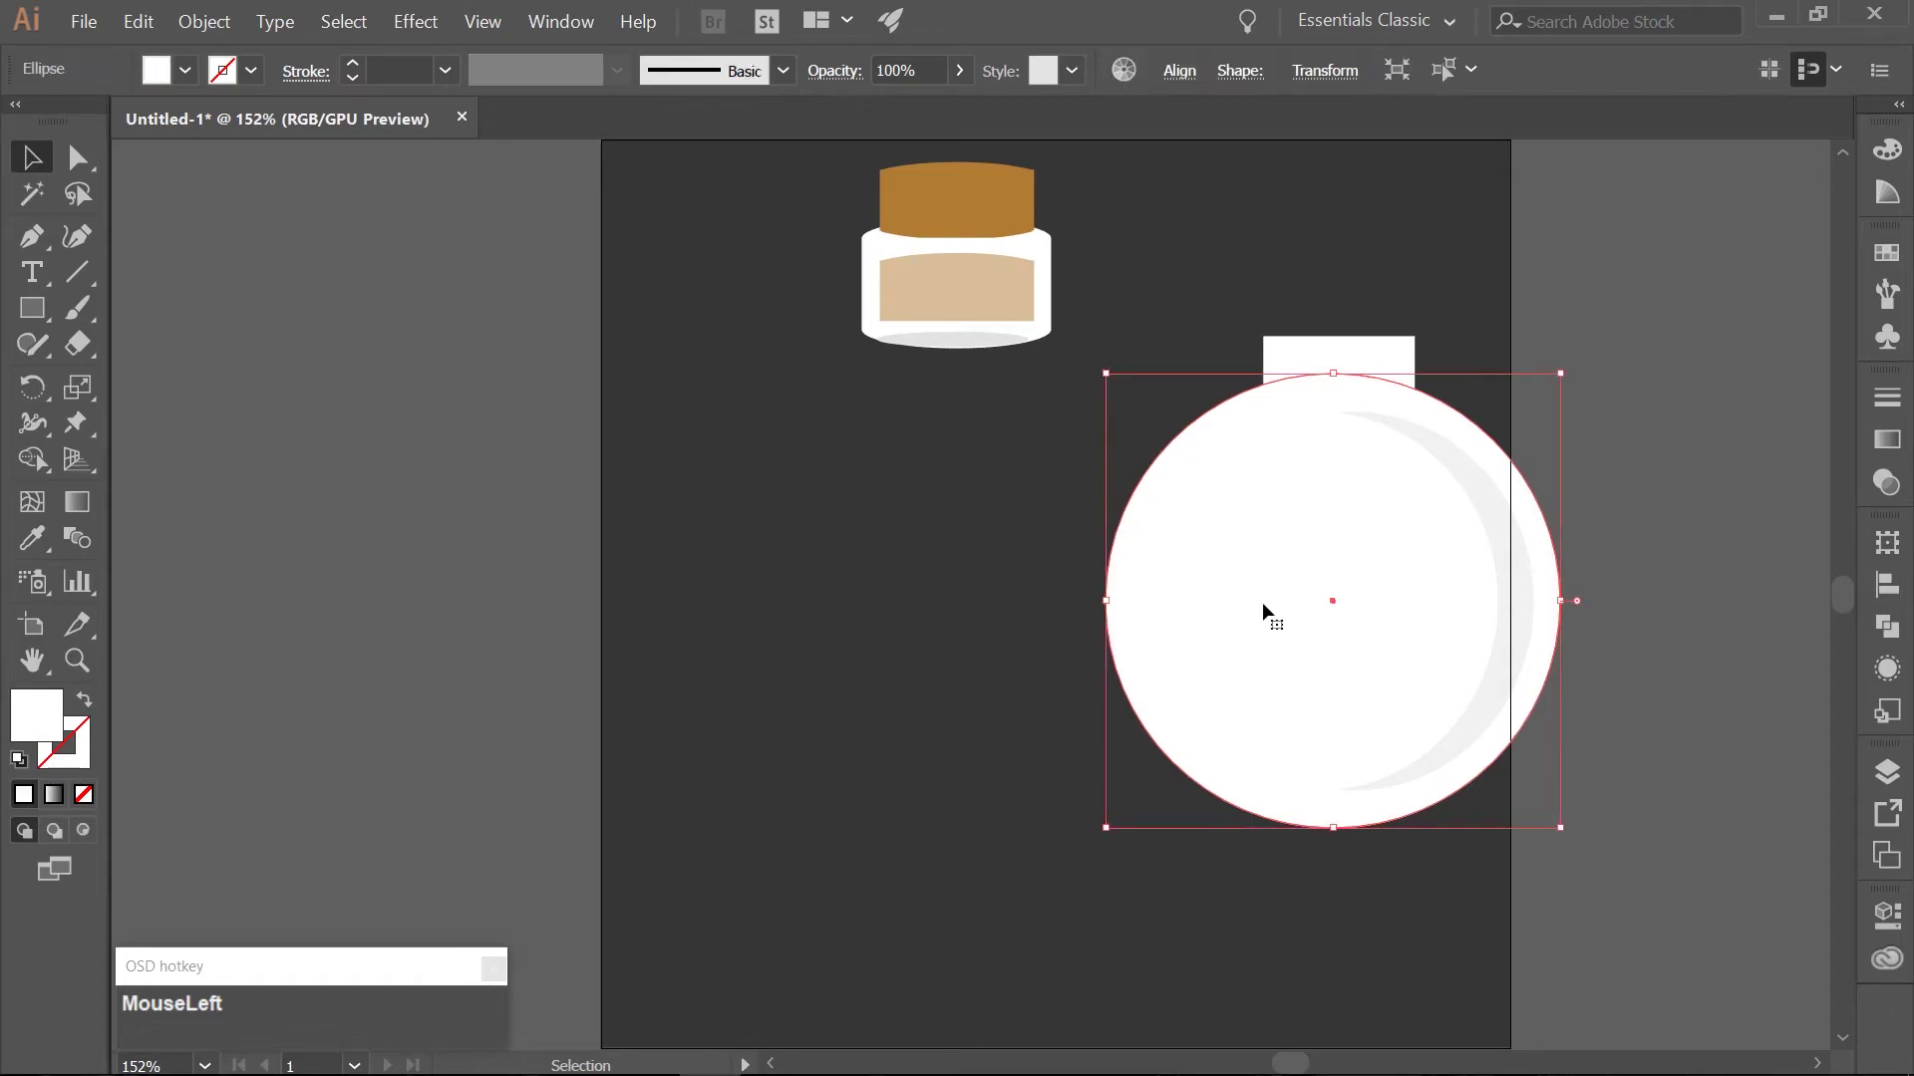
Duplicate the white flask circle in front, fill the copy teal and scale it down inside the rim.
key("ctrl+c")
key("ctrl+f")
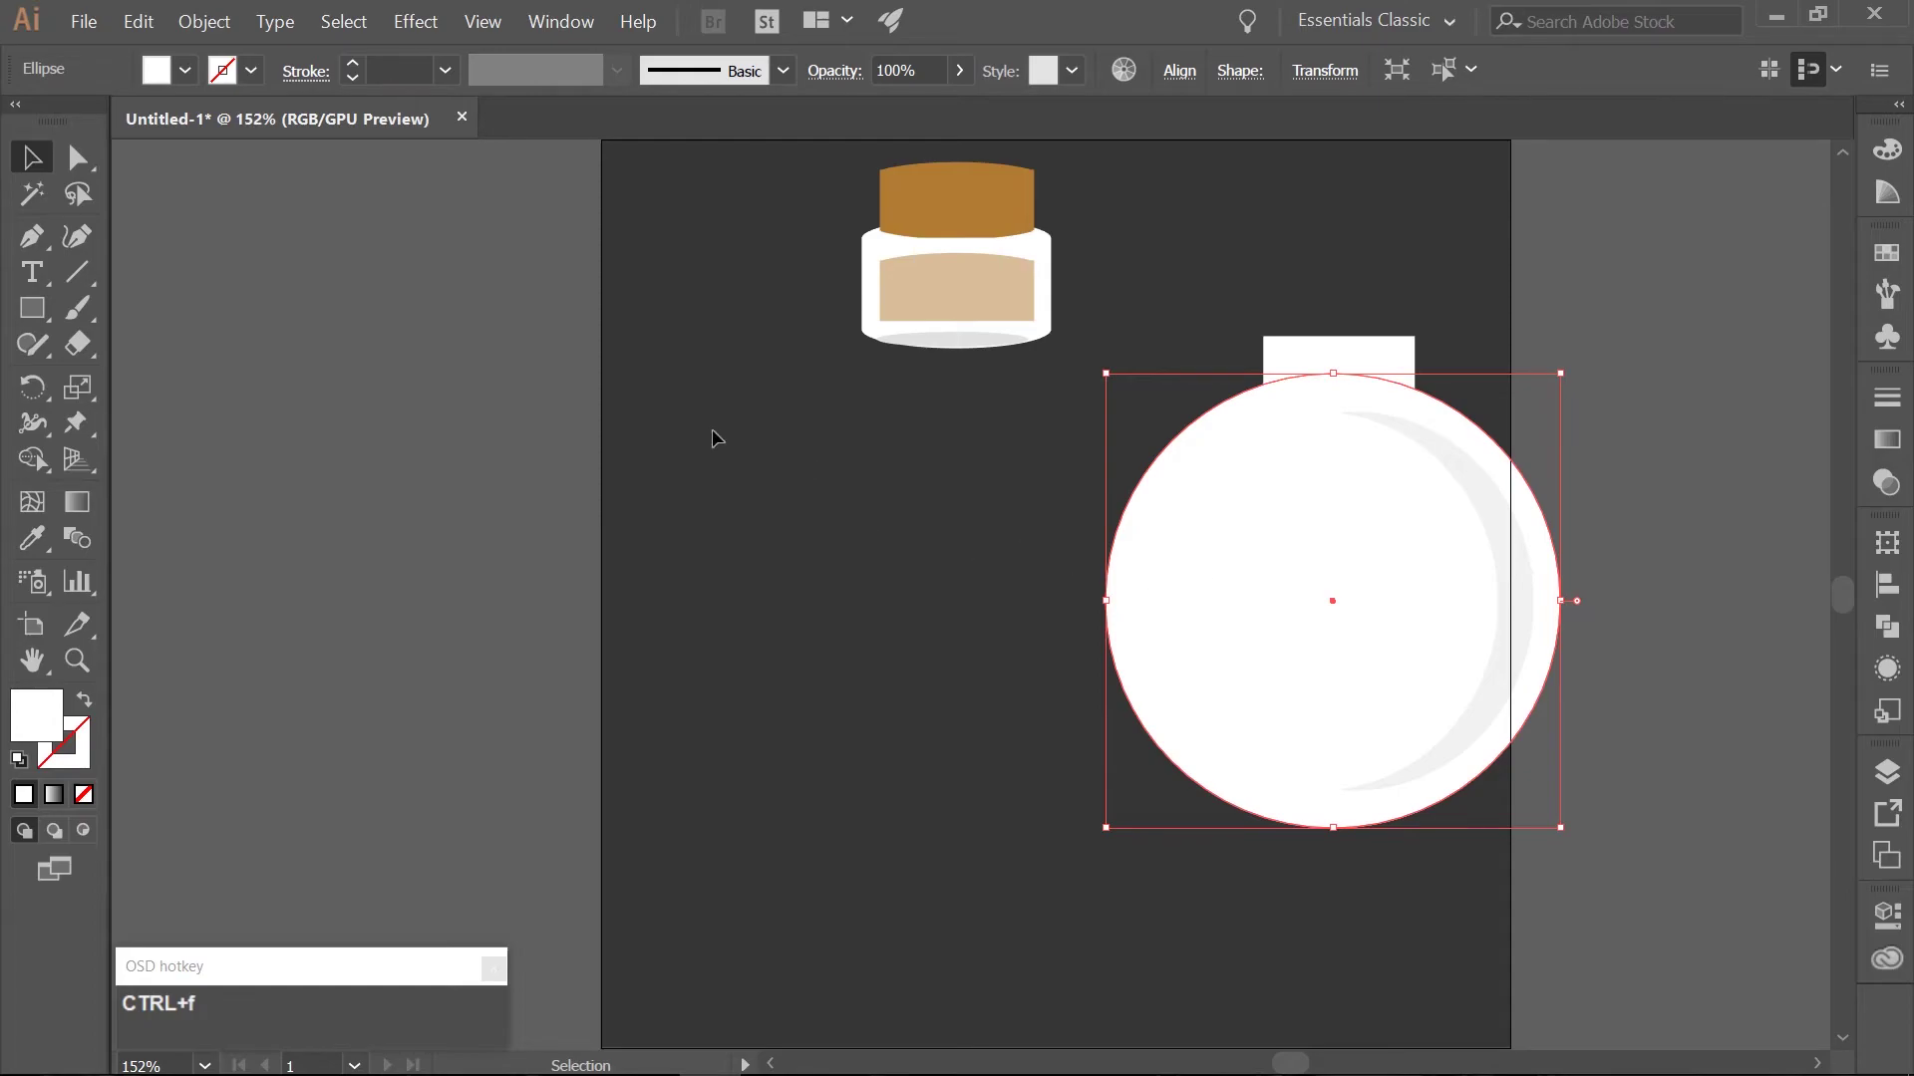
left_click(201, 29)
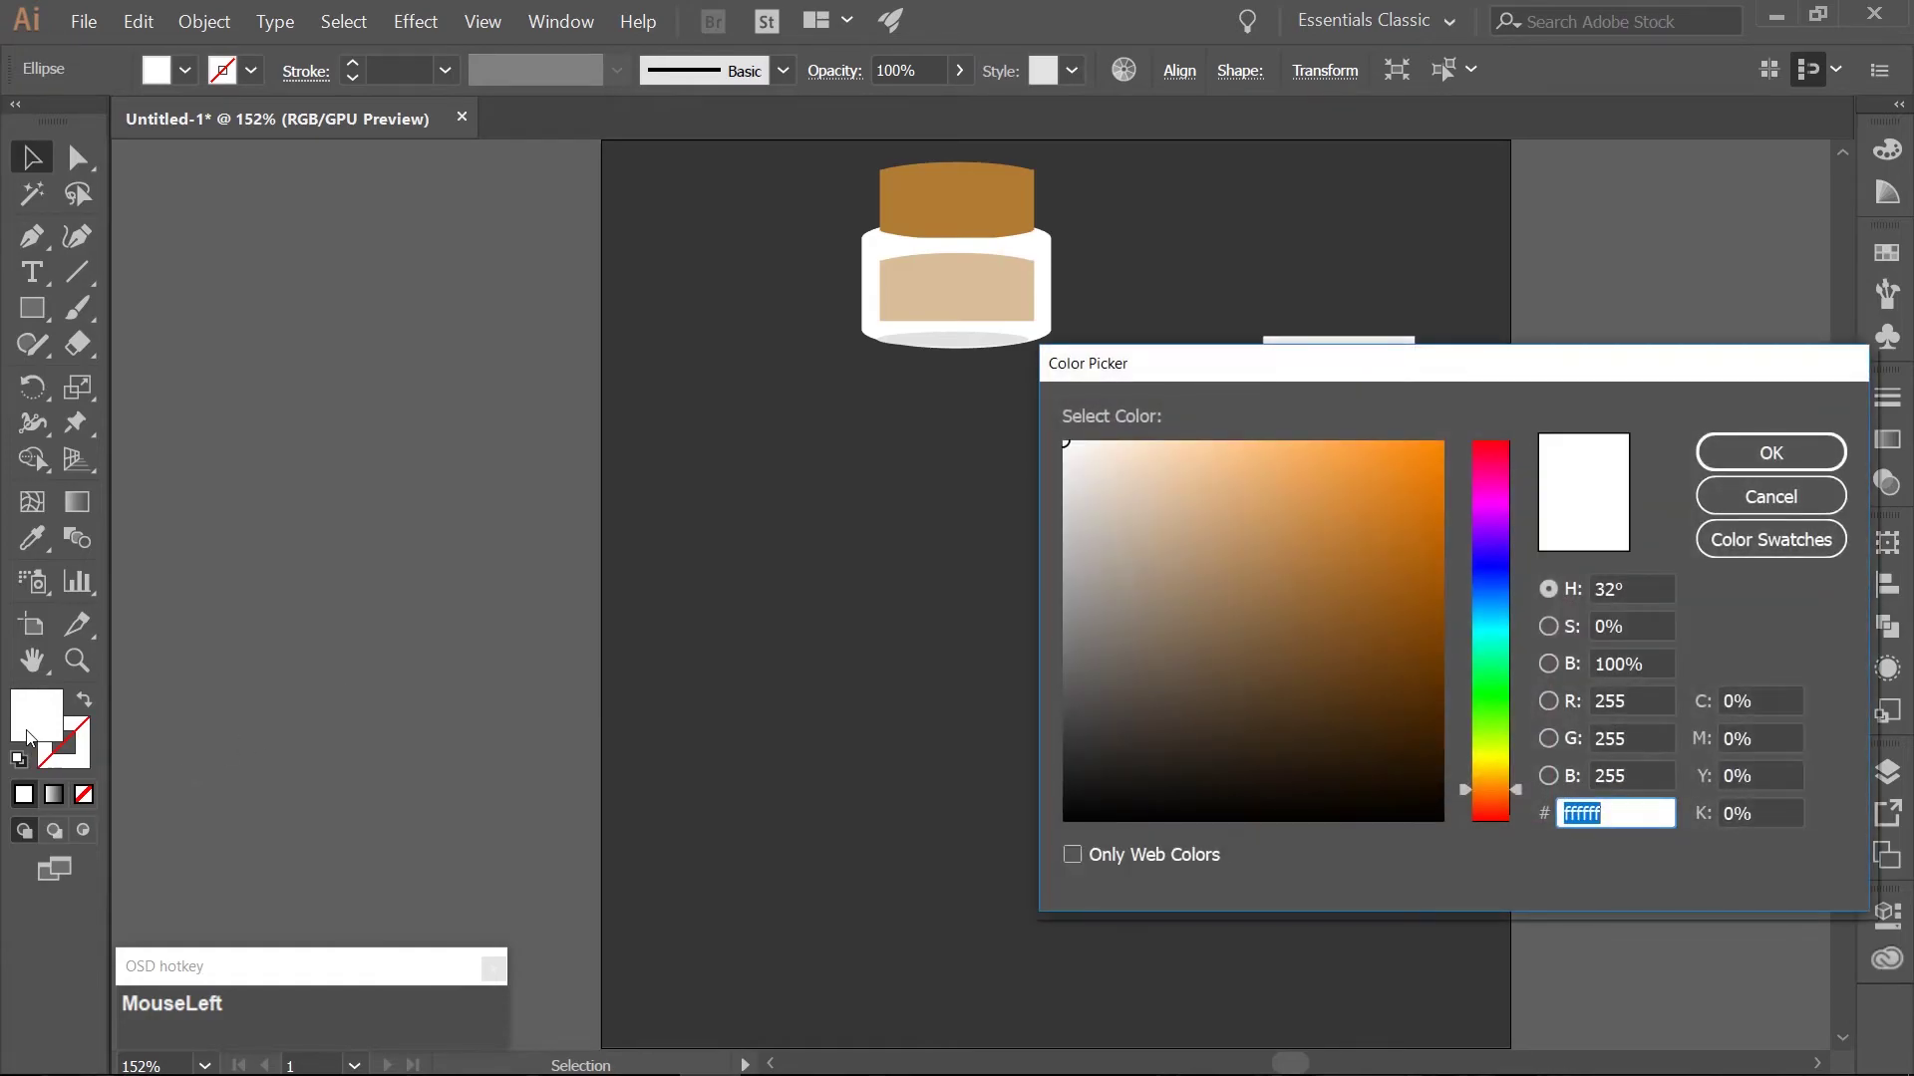
key("KP_0")
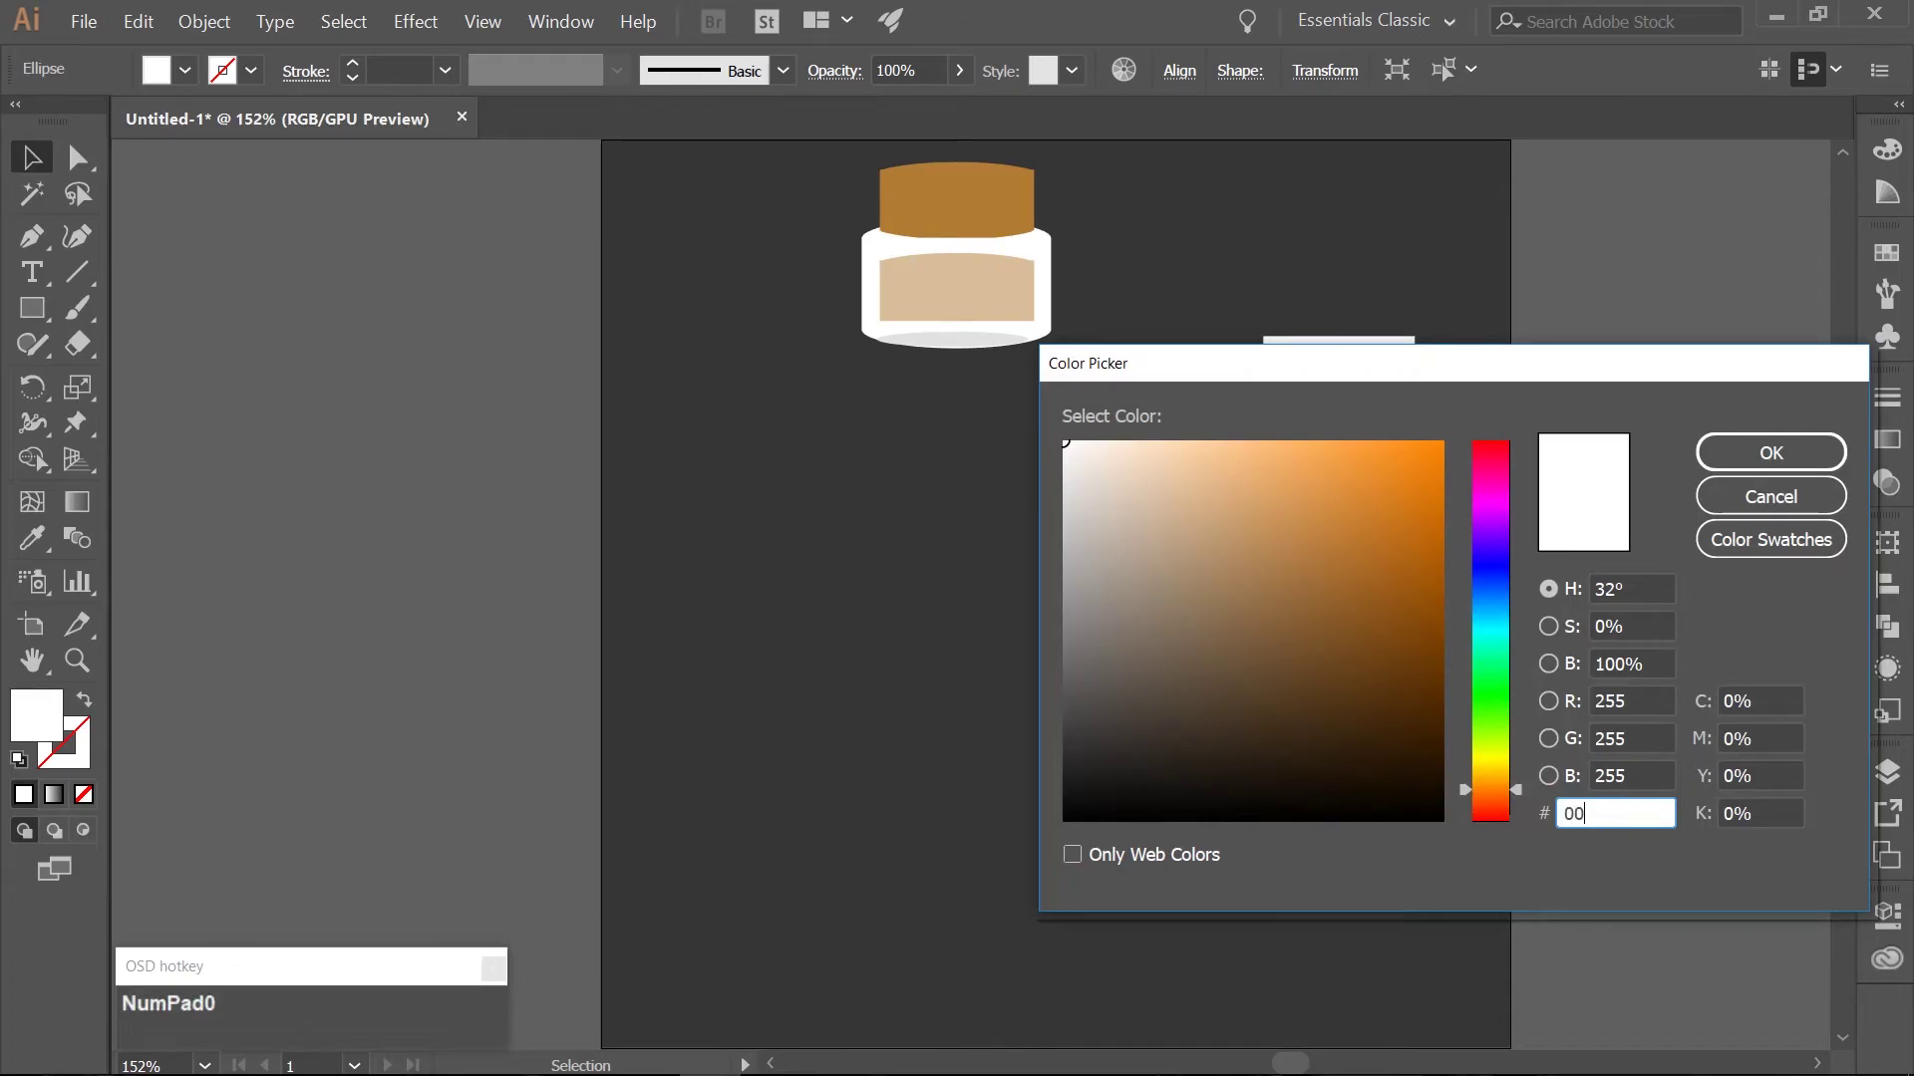
key("KP_9")
key("KP_5")
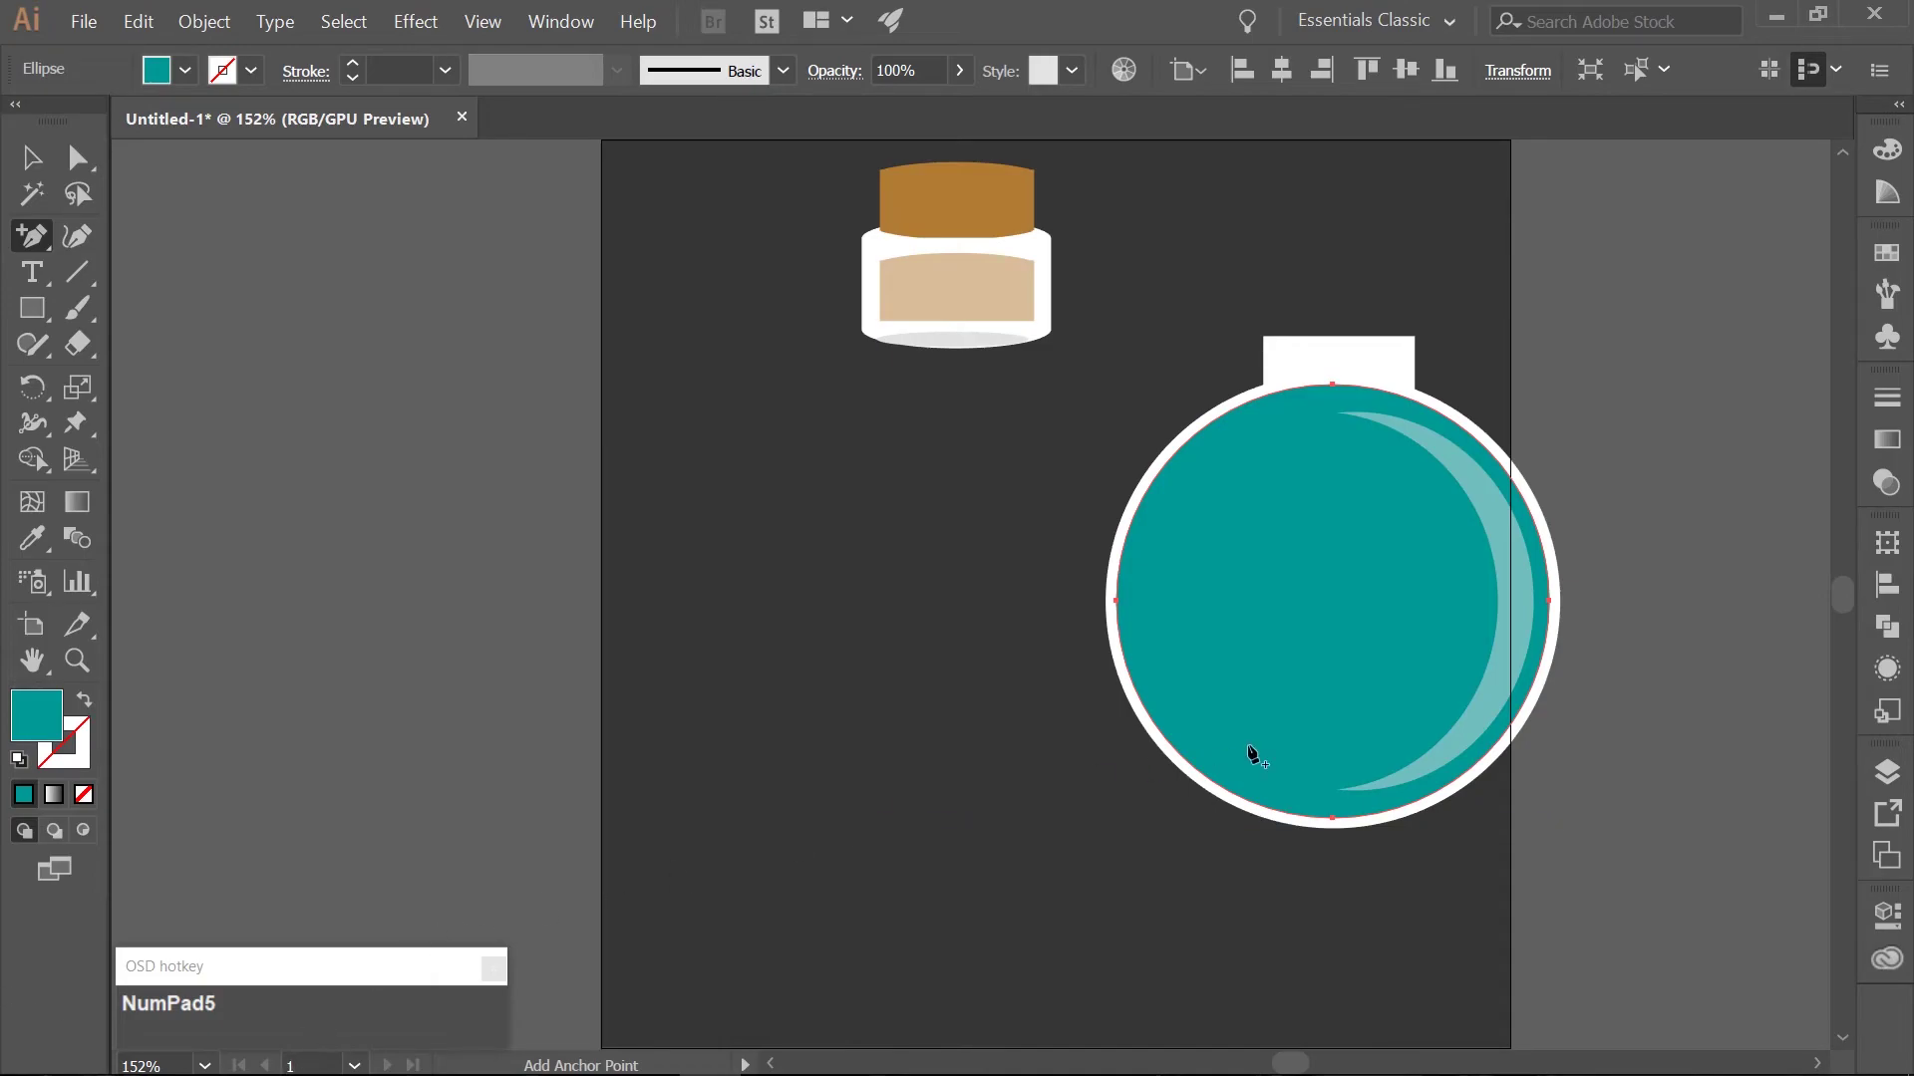
Add side anchor points and delete the top anchor so only the teal circle's lower half remains.
left_click(1131, 573)
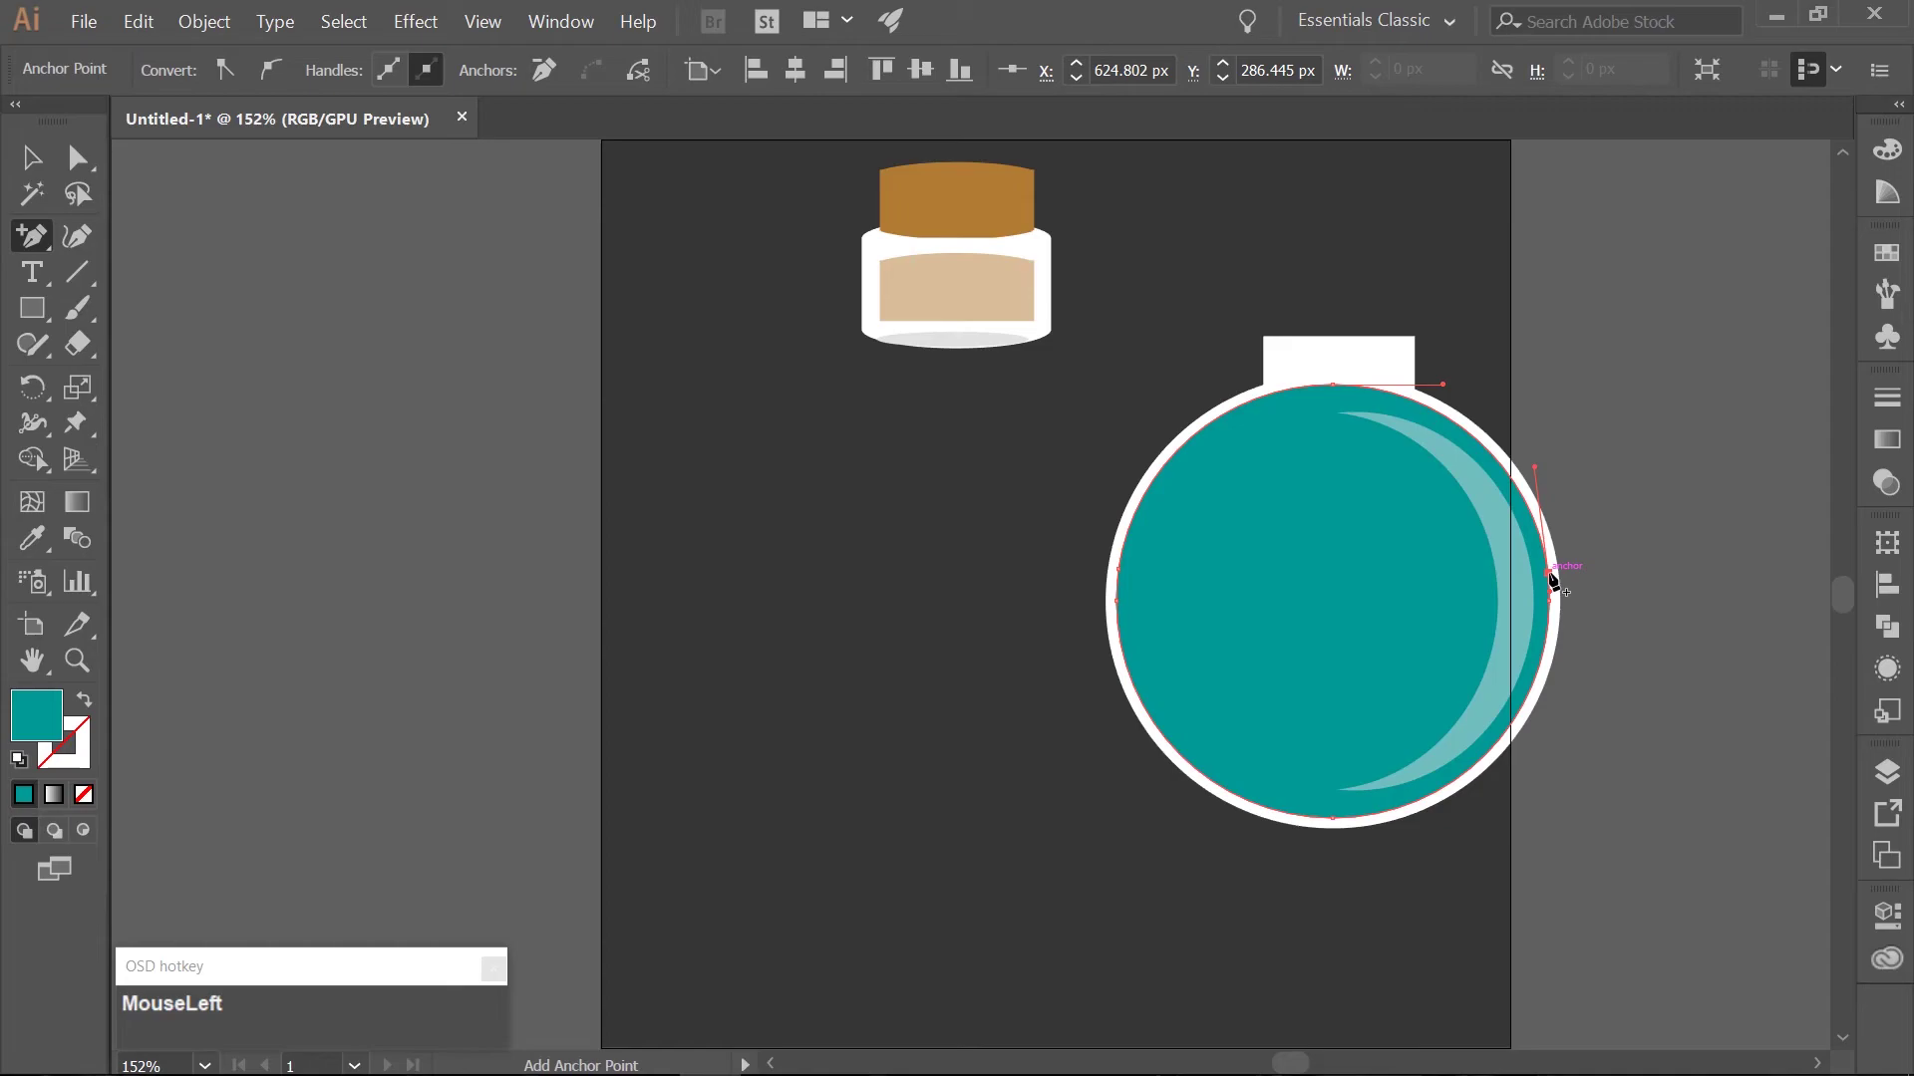
key("a")
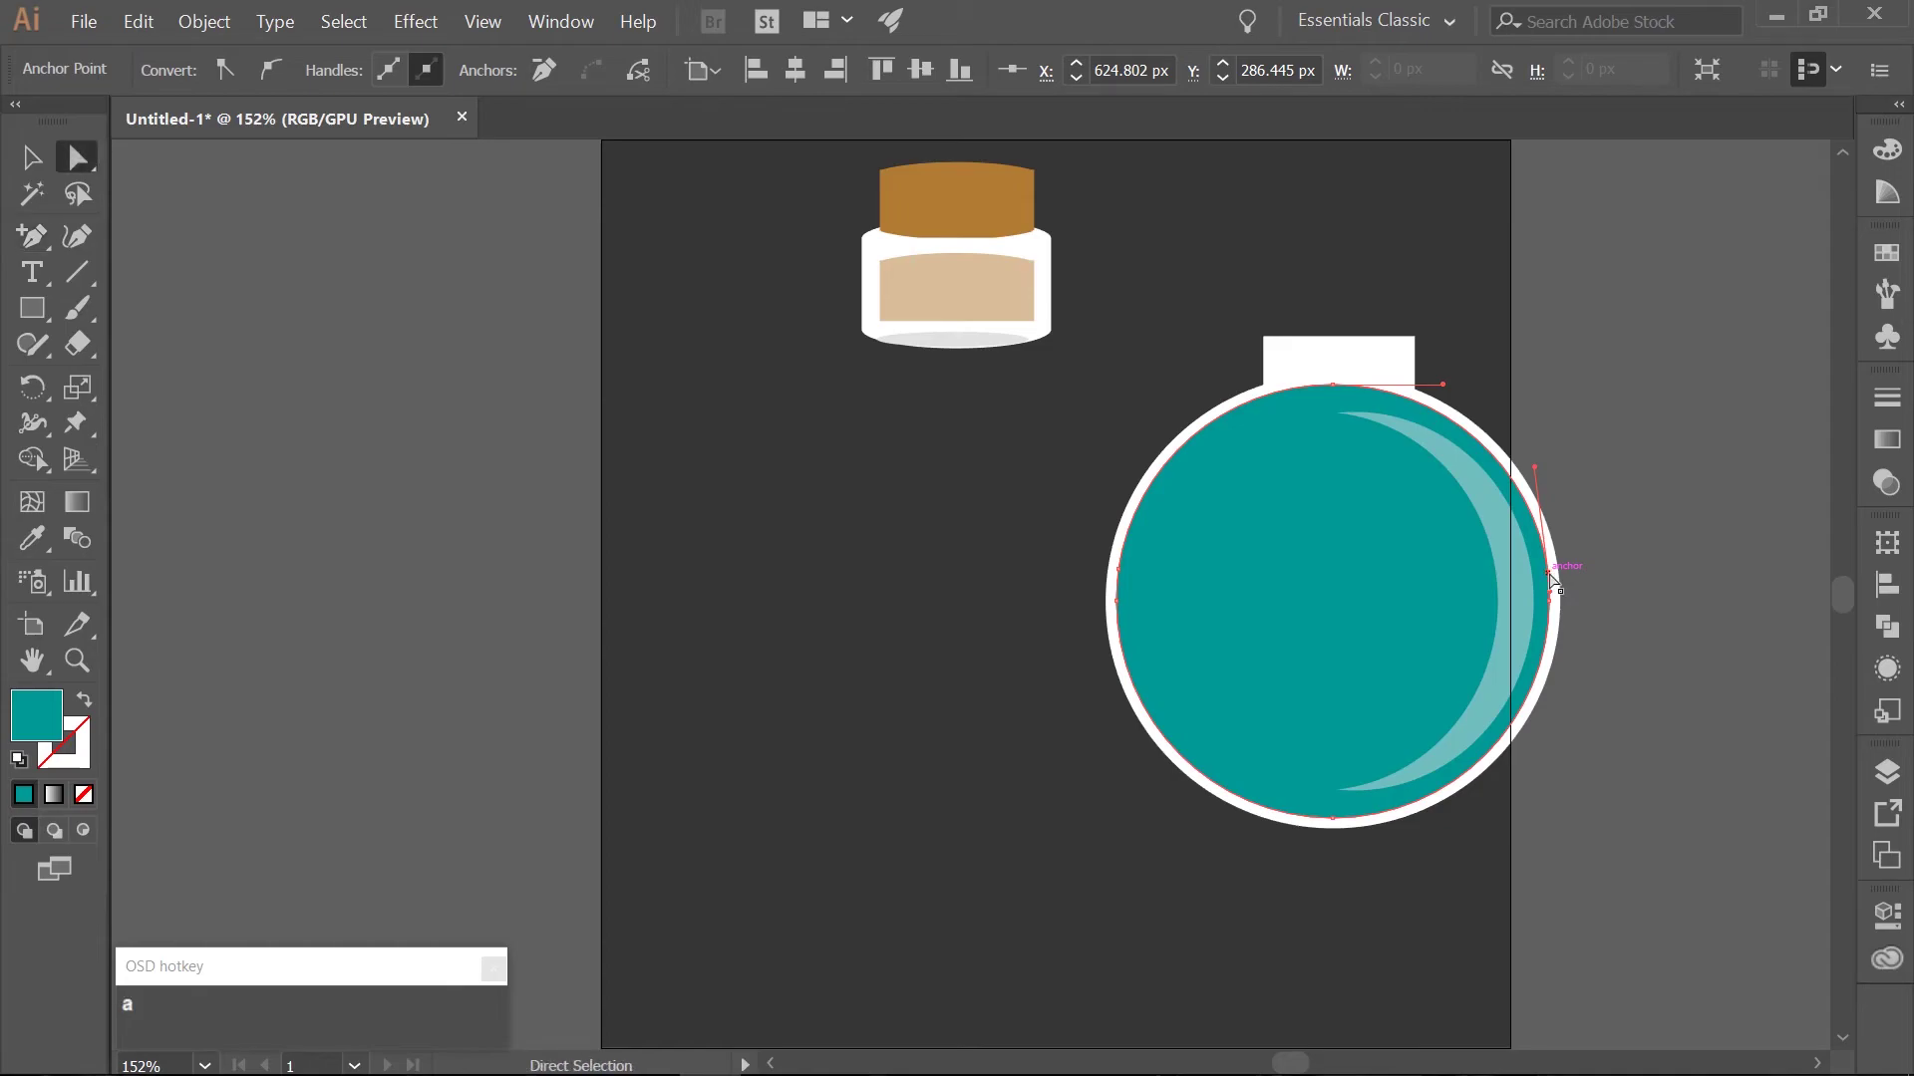
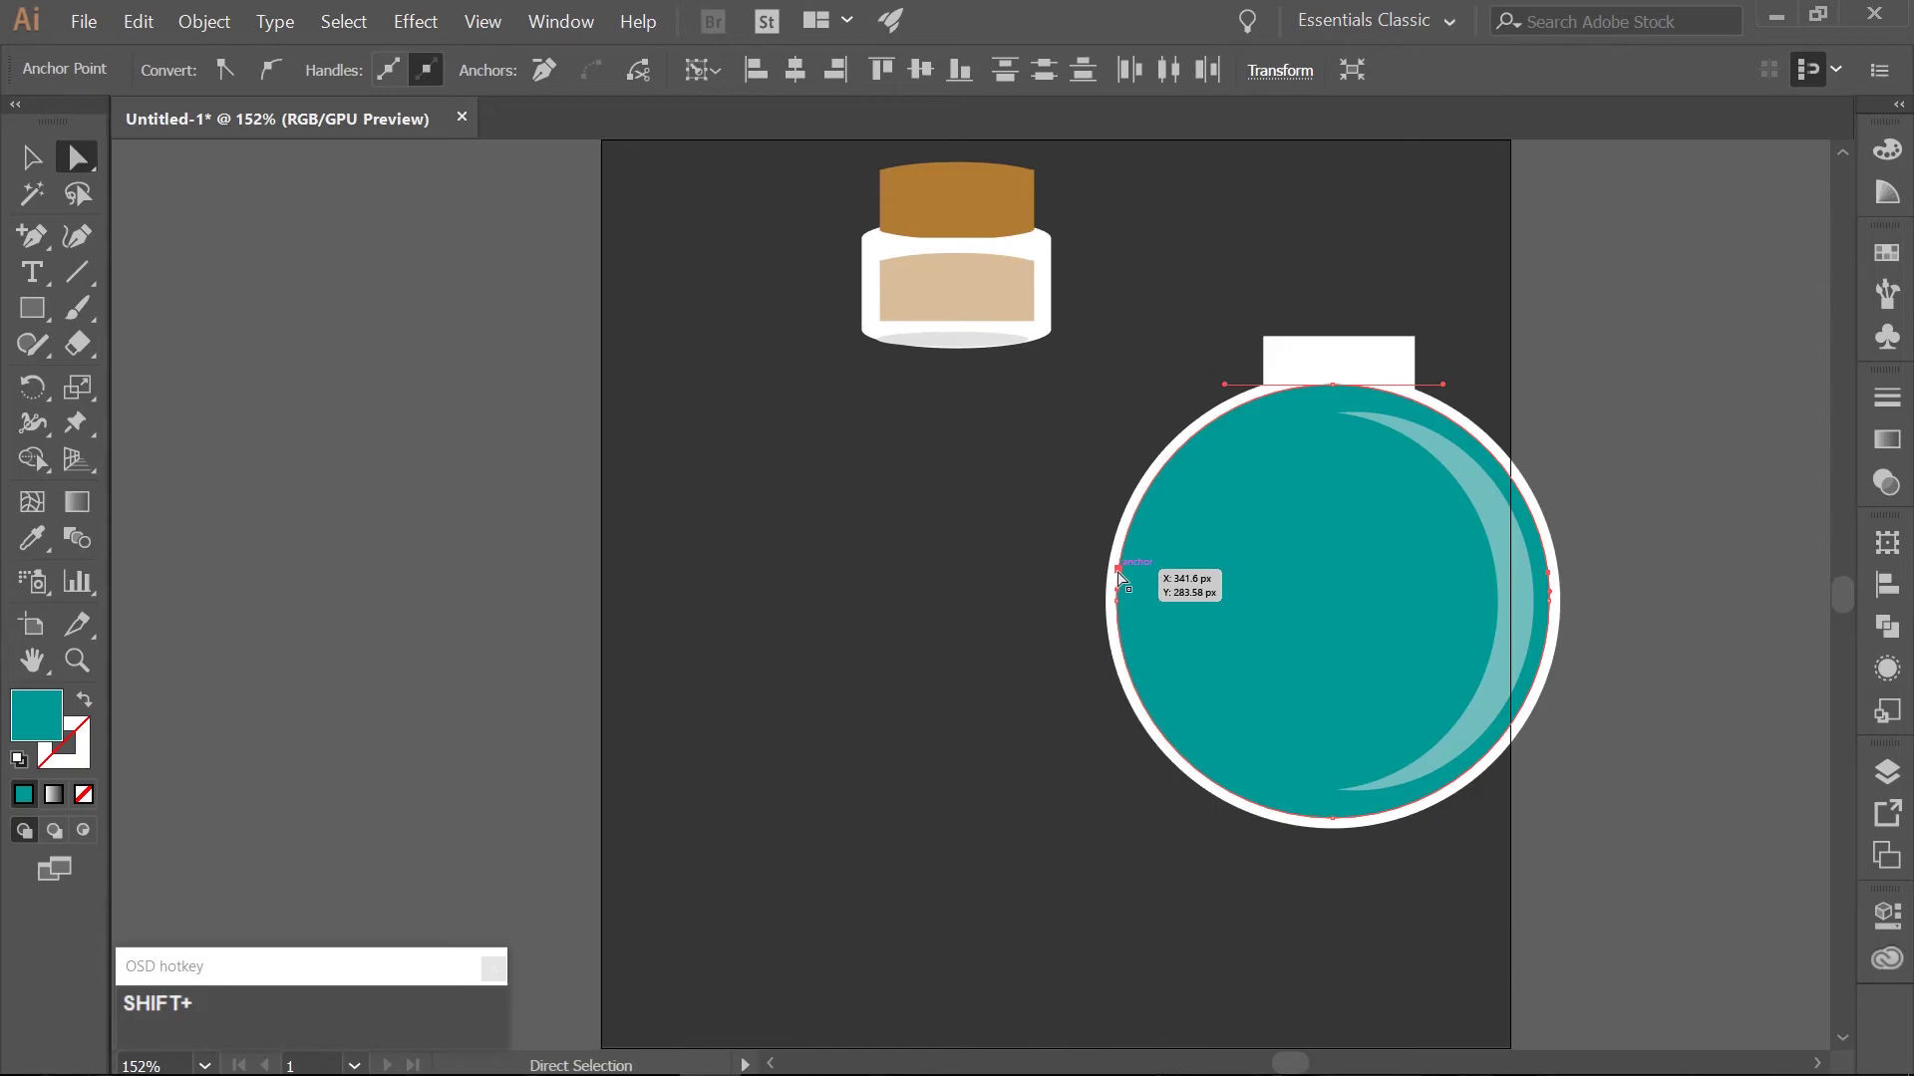
key("Delete")
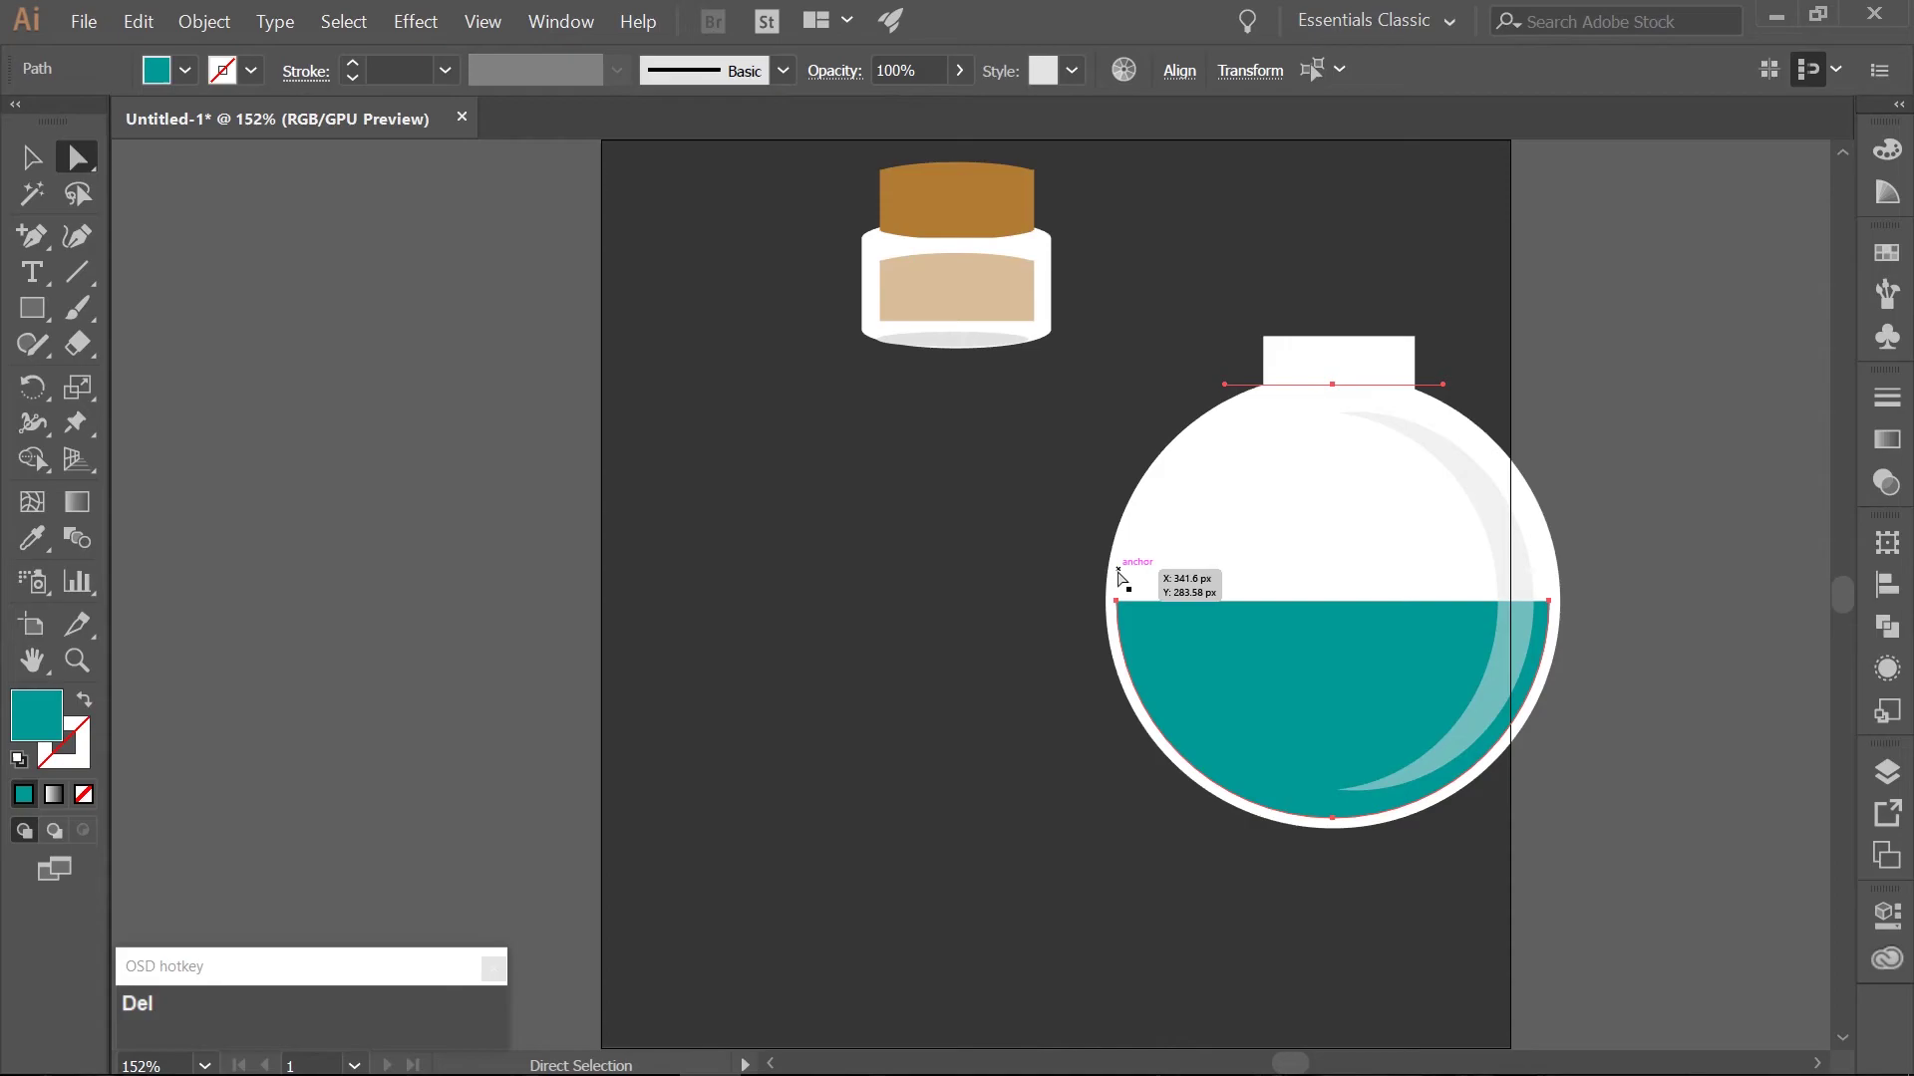
key("l")
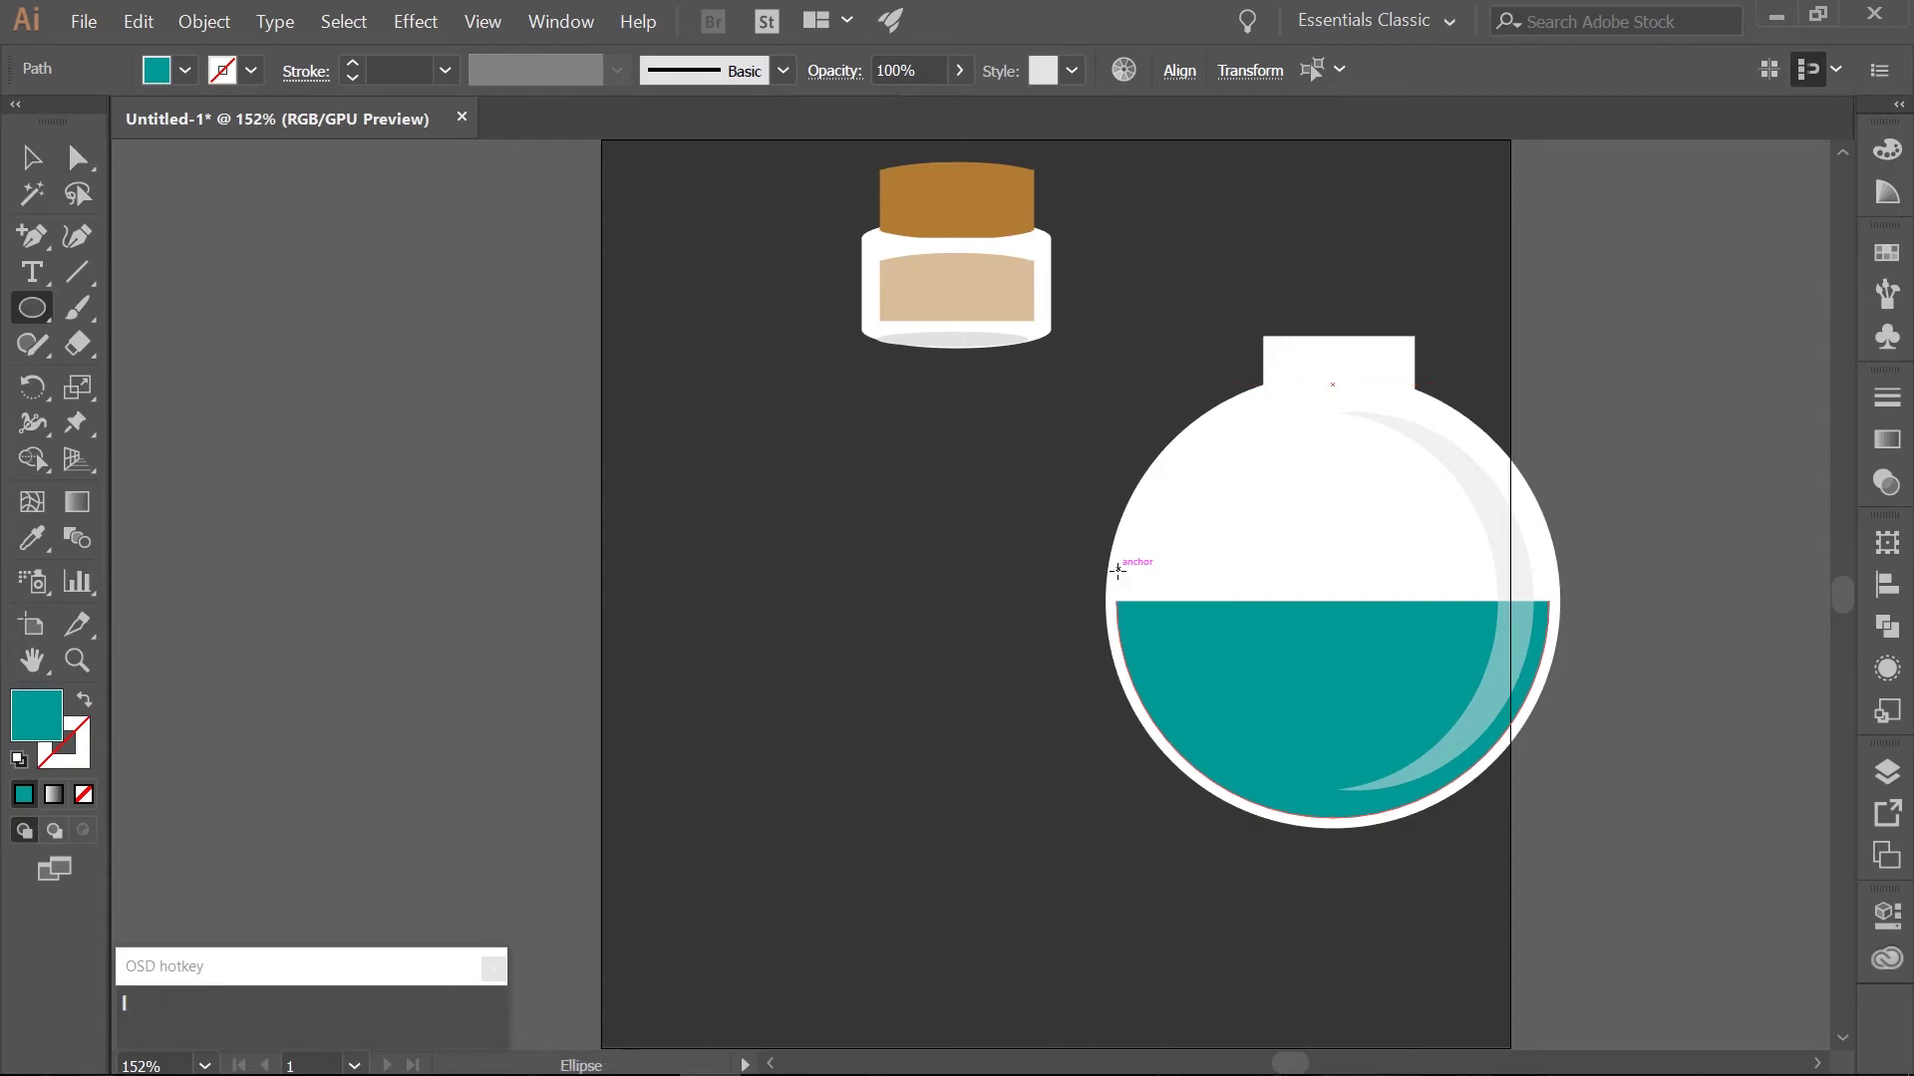
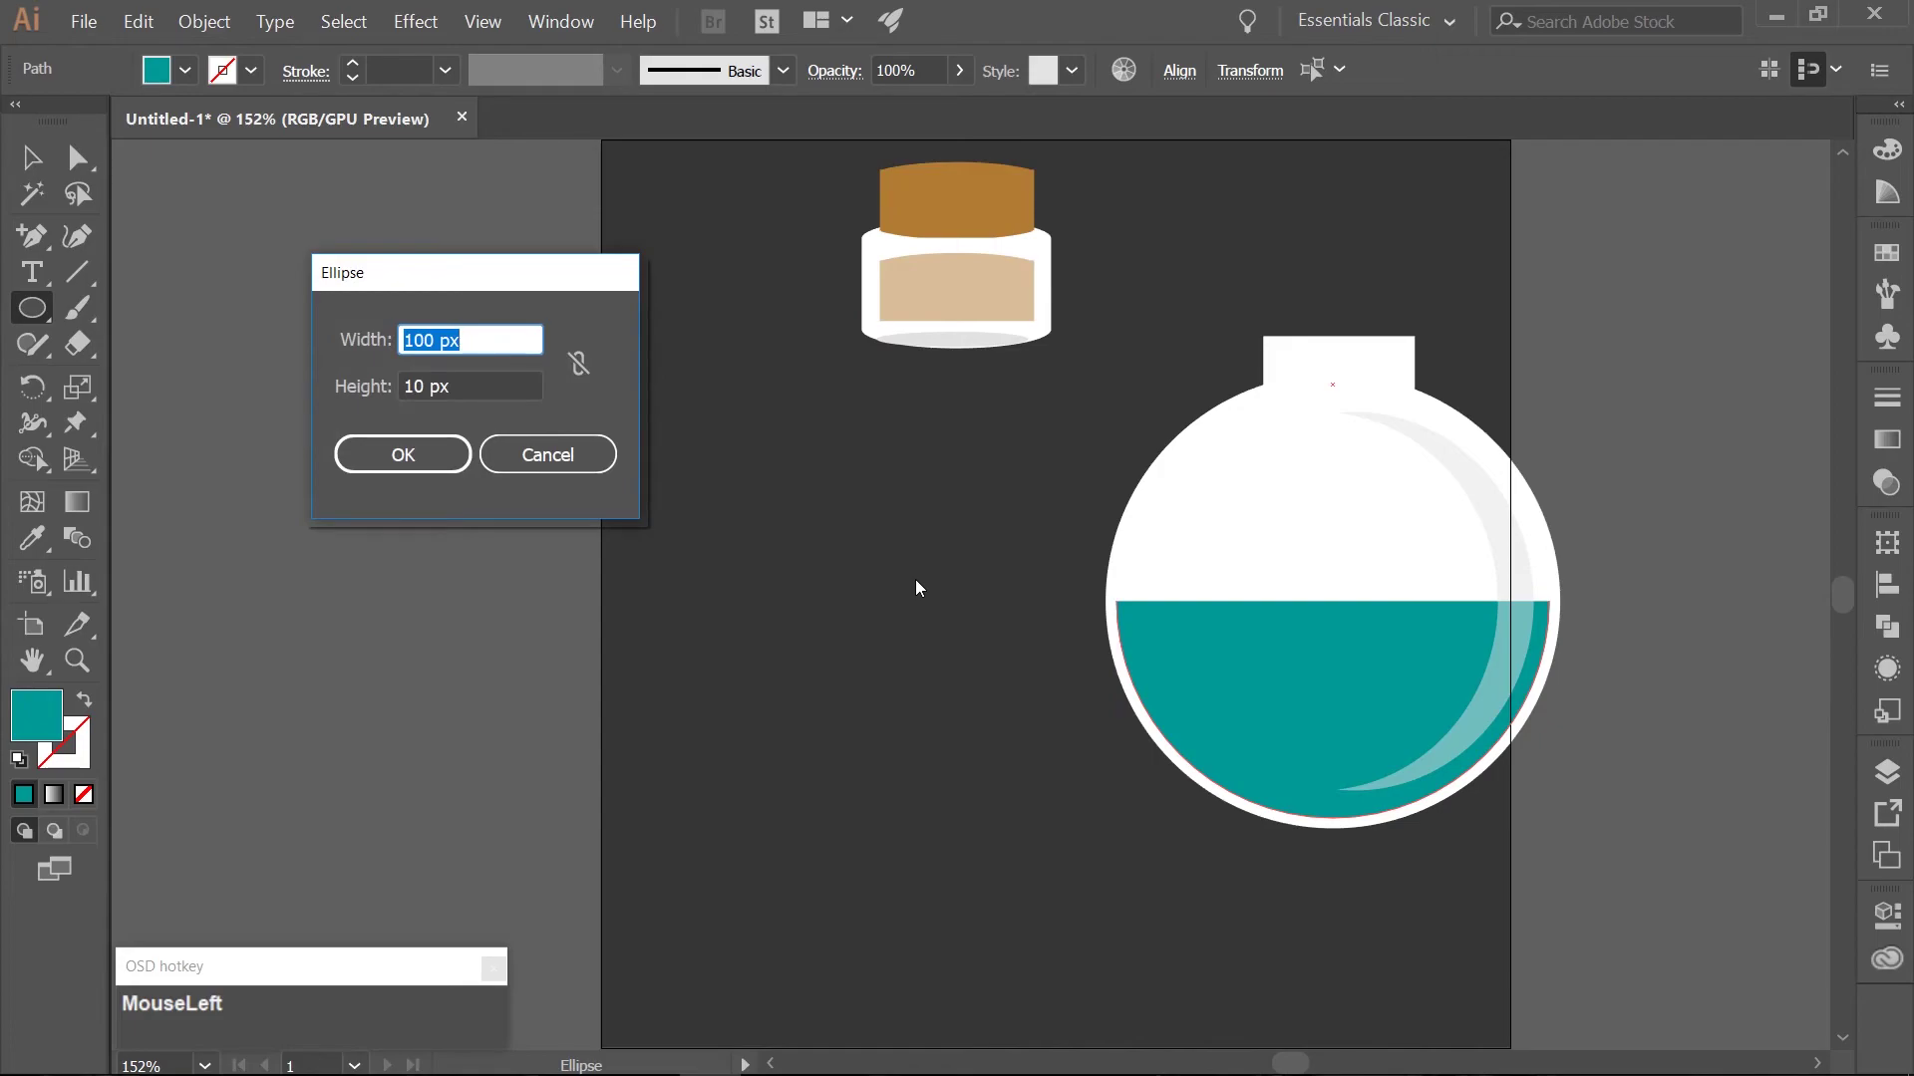
Draw a 285 px wide ellipse and move it onto the liquid's top edge.
key("KP_2")
key("KP_8")
key("KP_5")
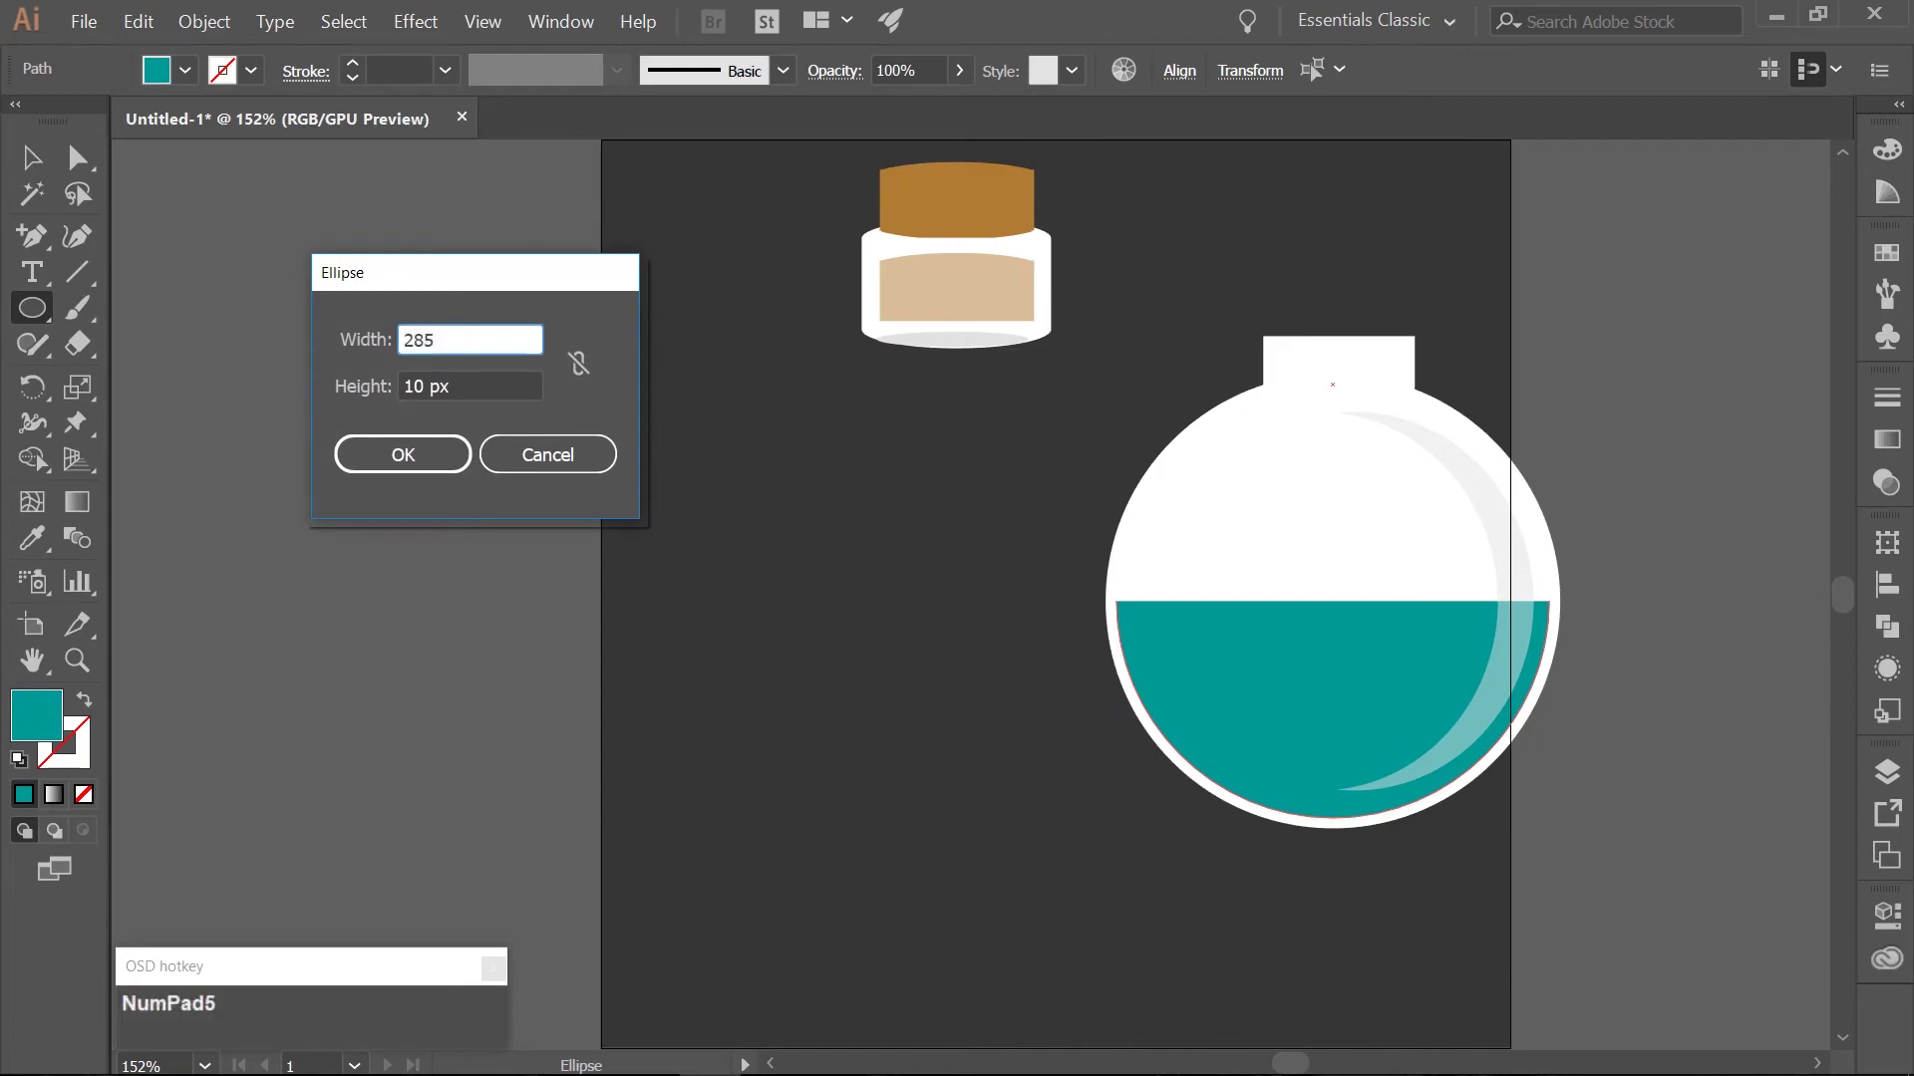
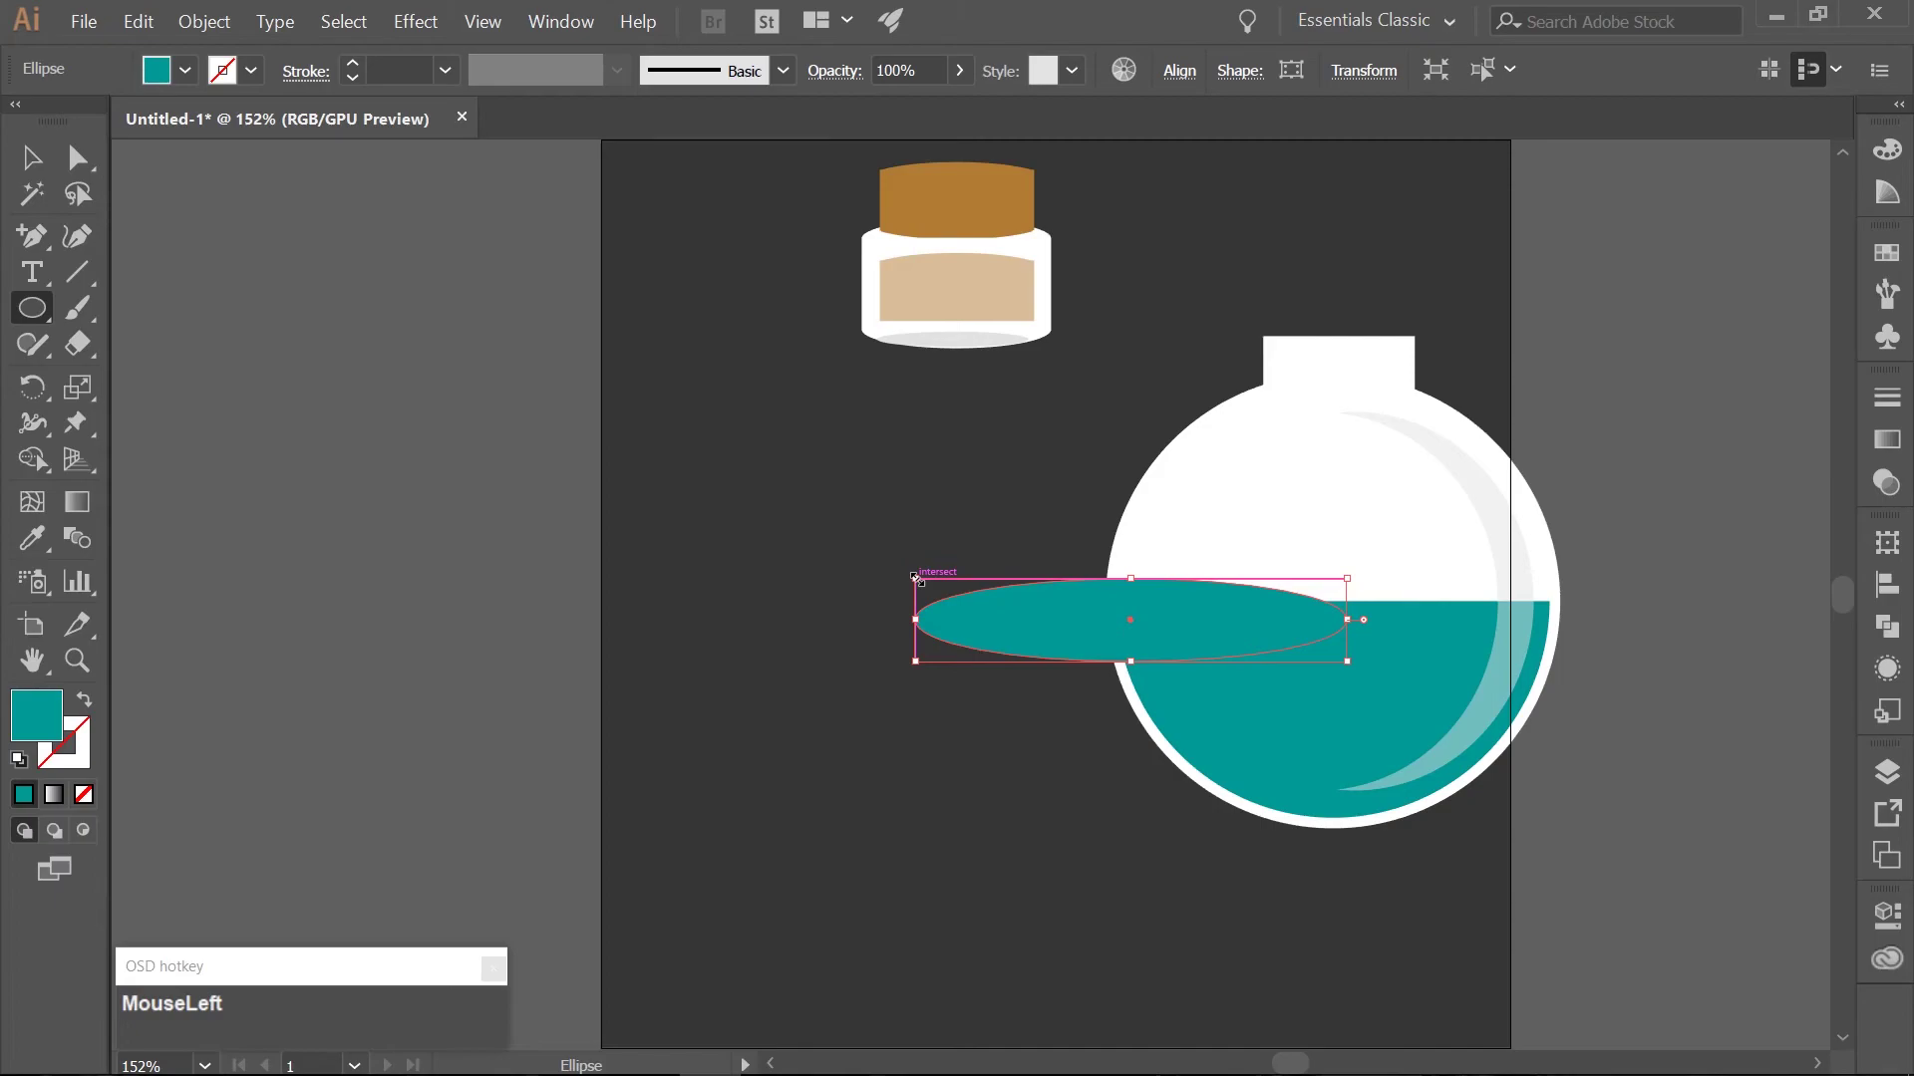
key("v")
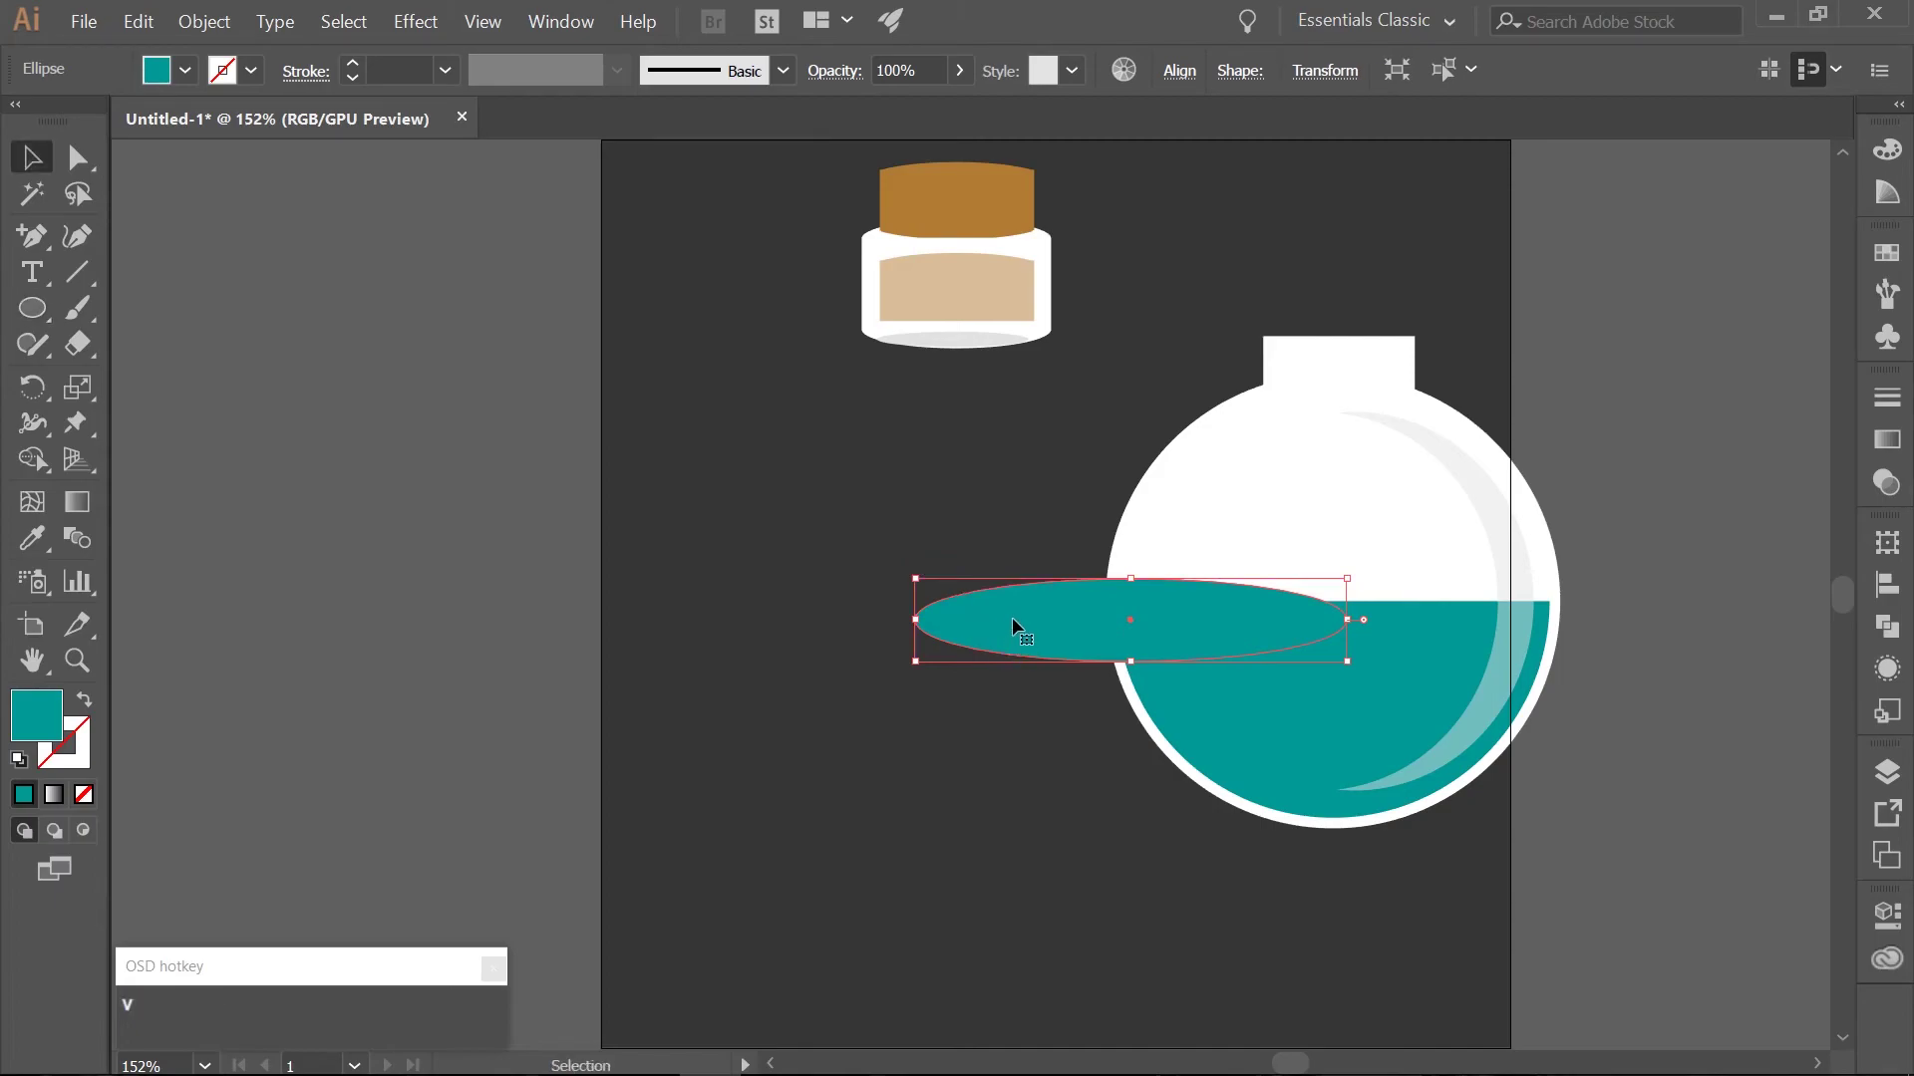
left_click_drag(1023, 627, 1225, 607)
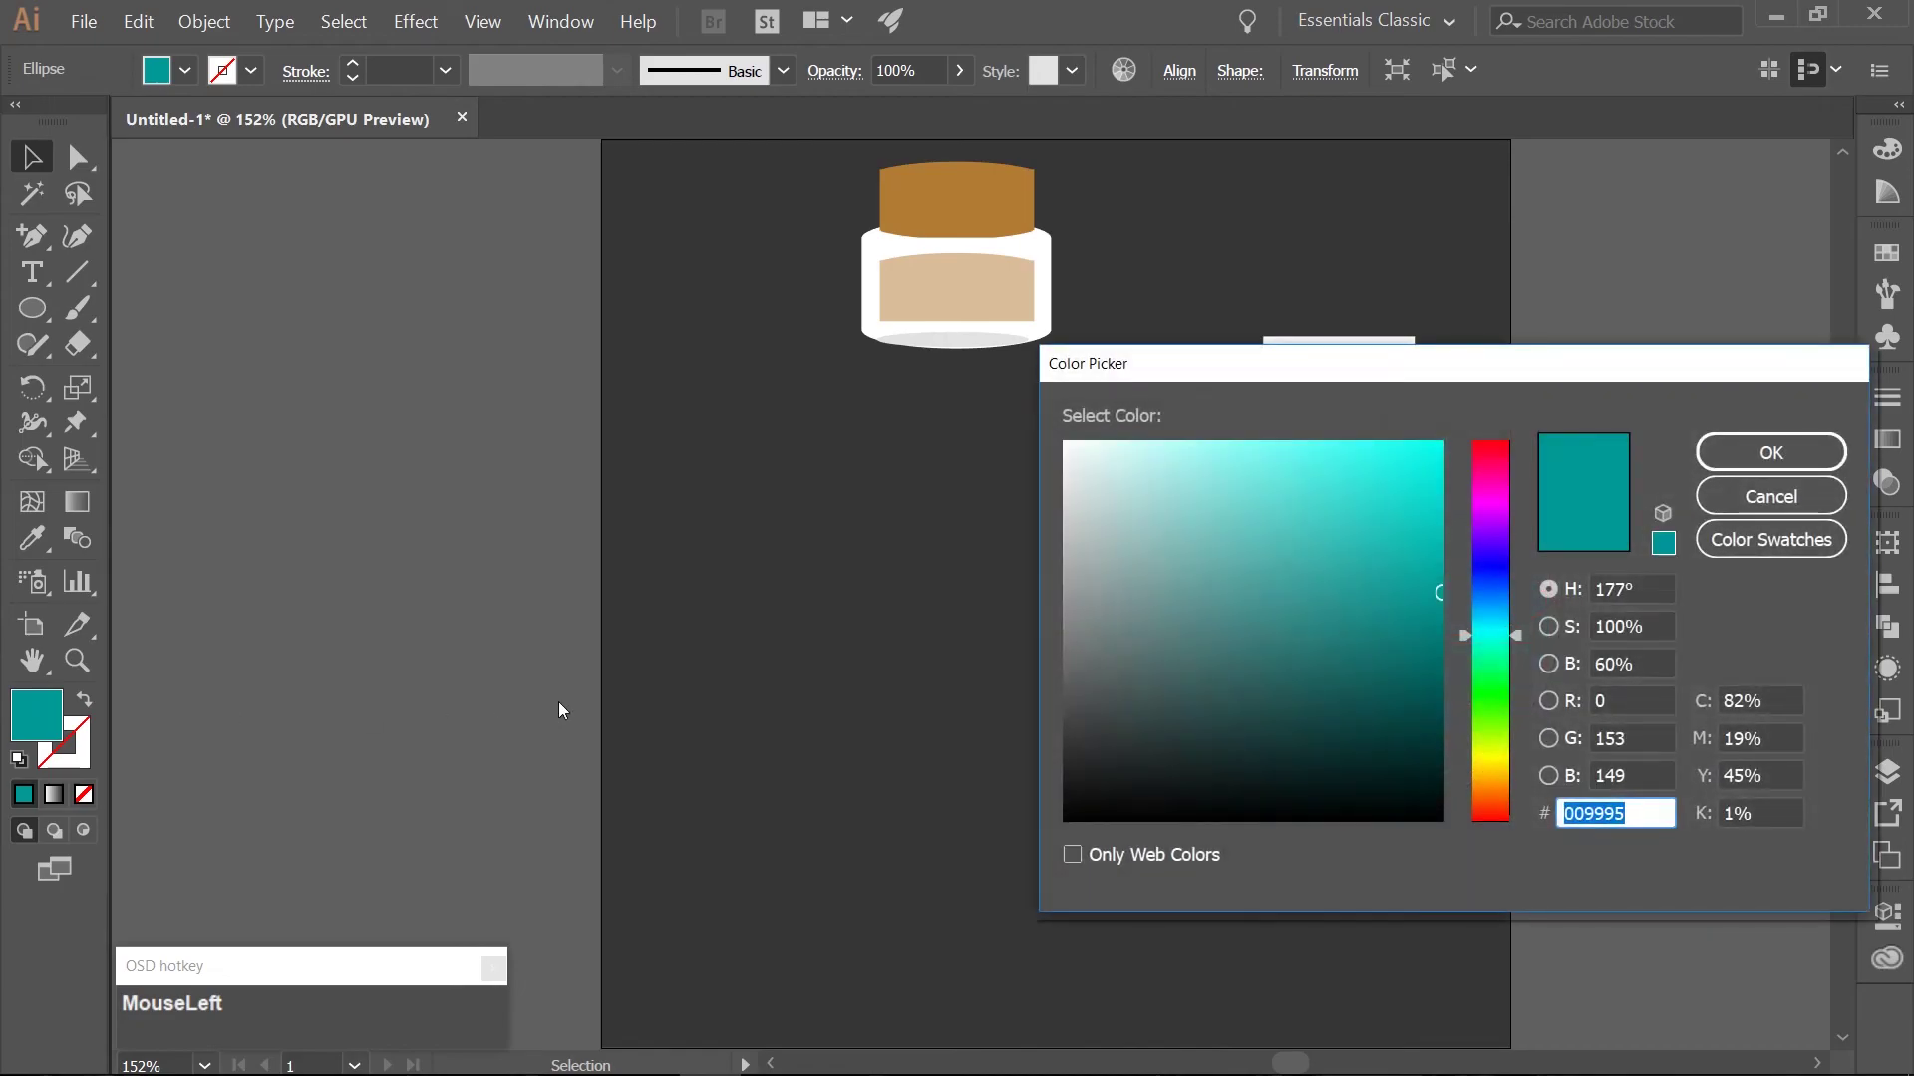
Fill the surface ellipse with lighter teal 00a59d.
key("KP_0")
key("a")
key("KP_5")
key("KP_9")
key("d")
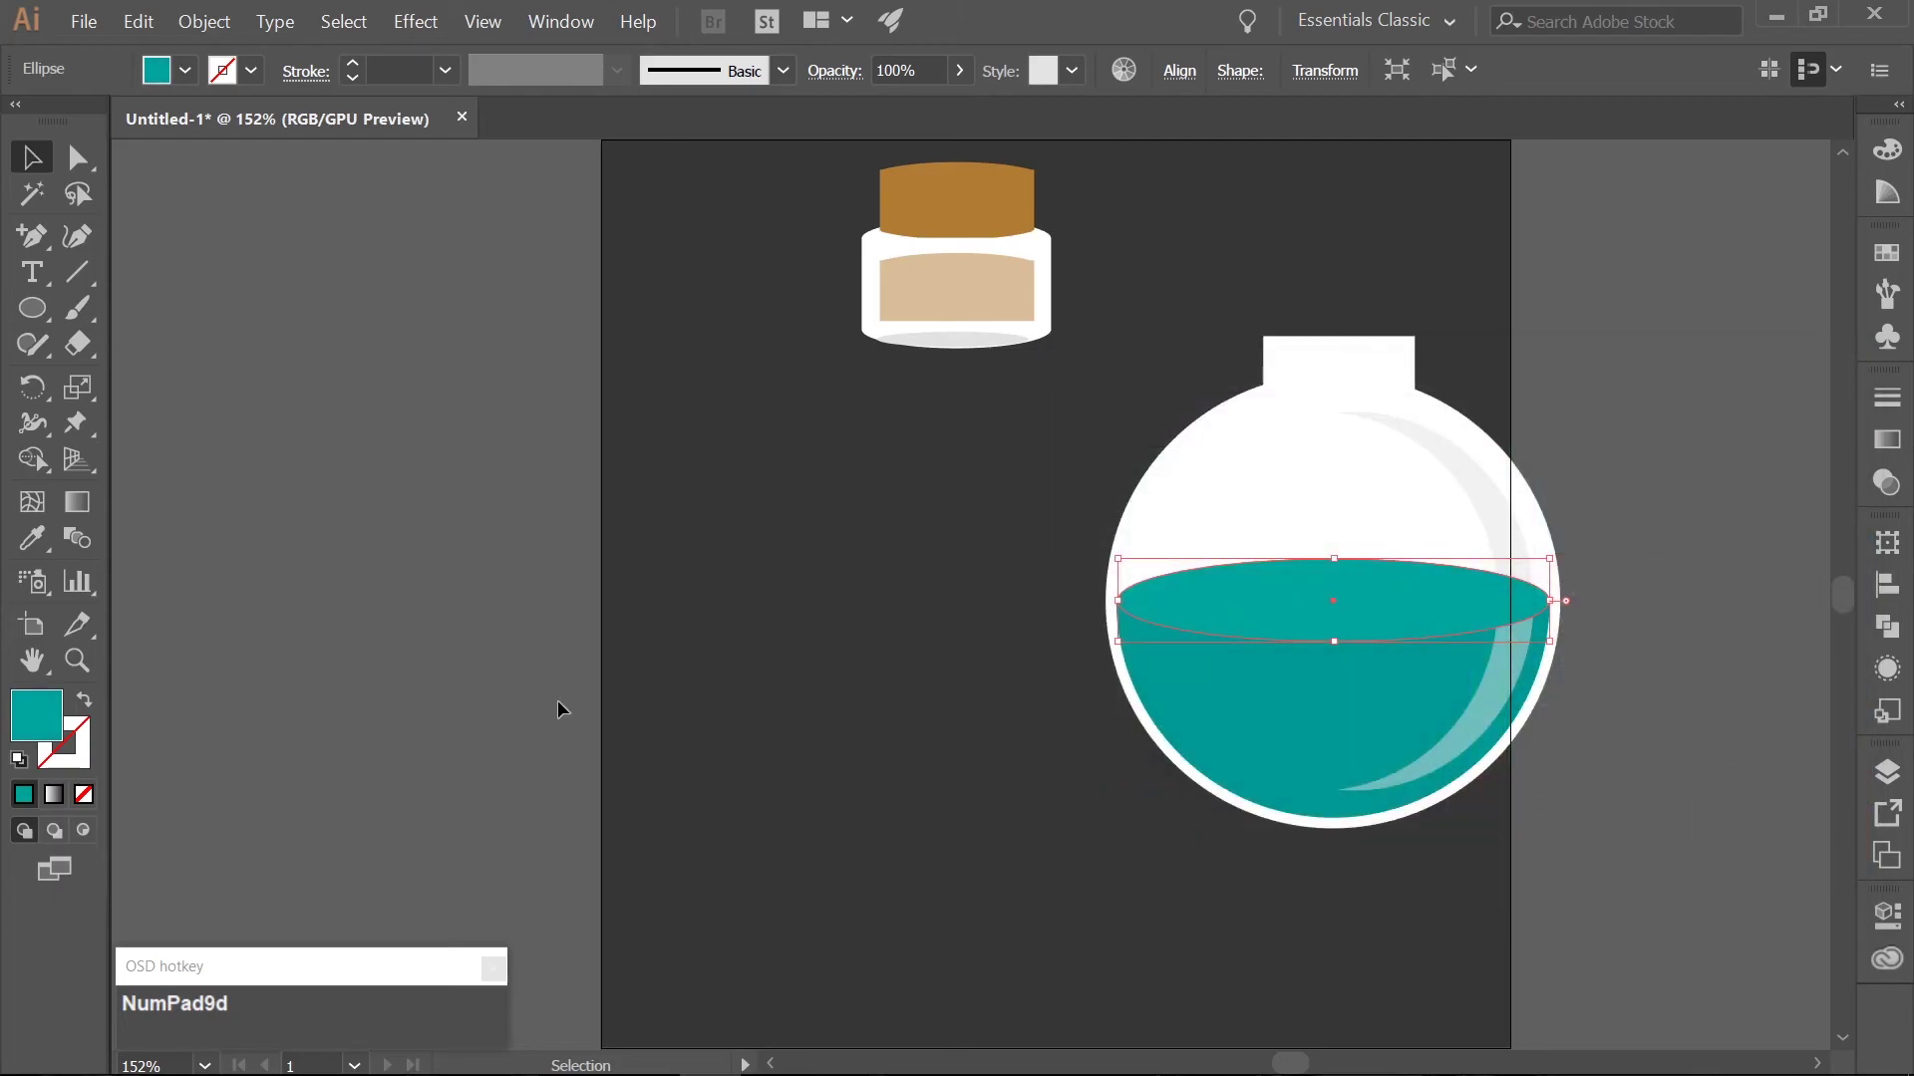
key("a")
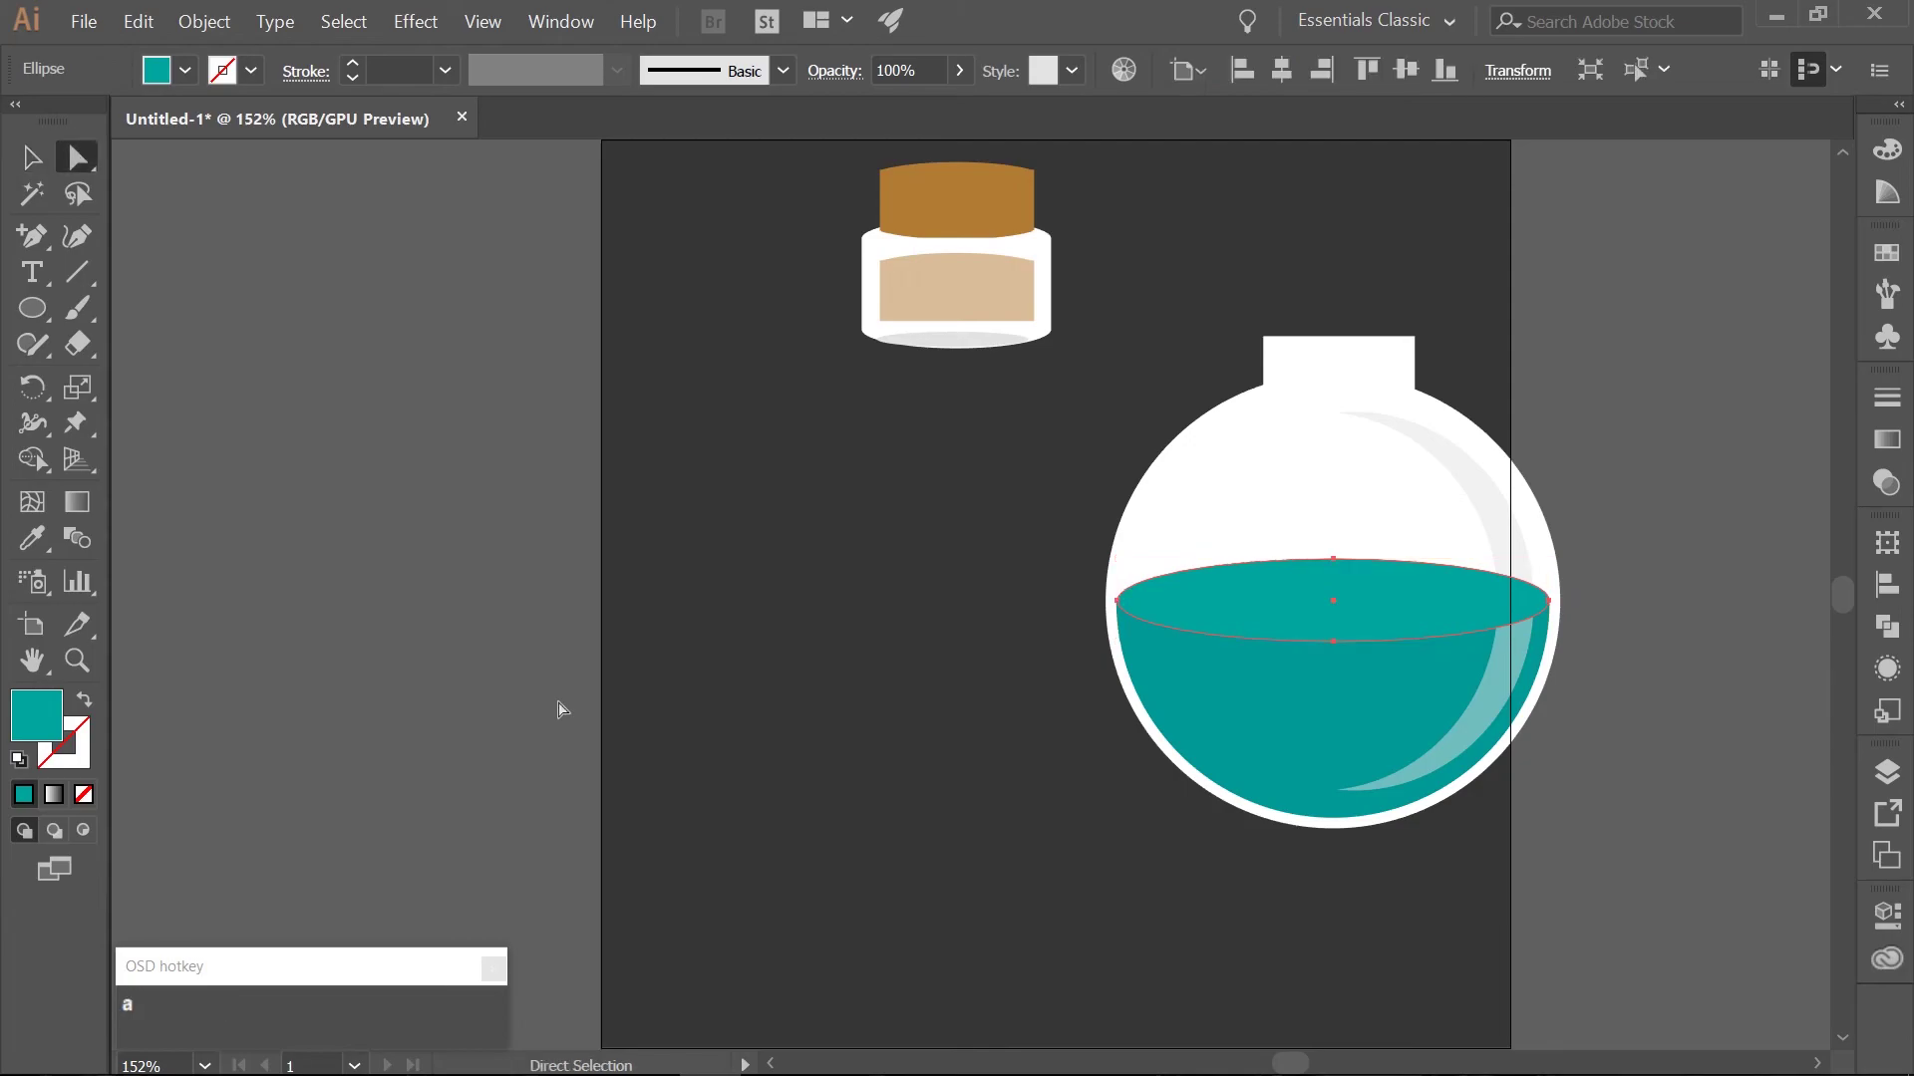
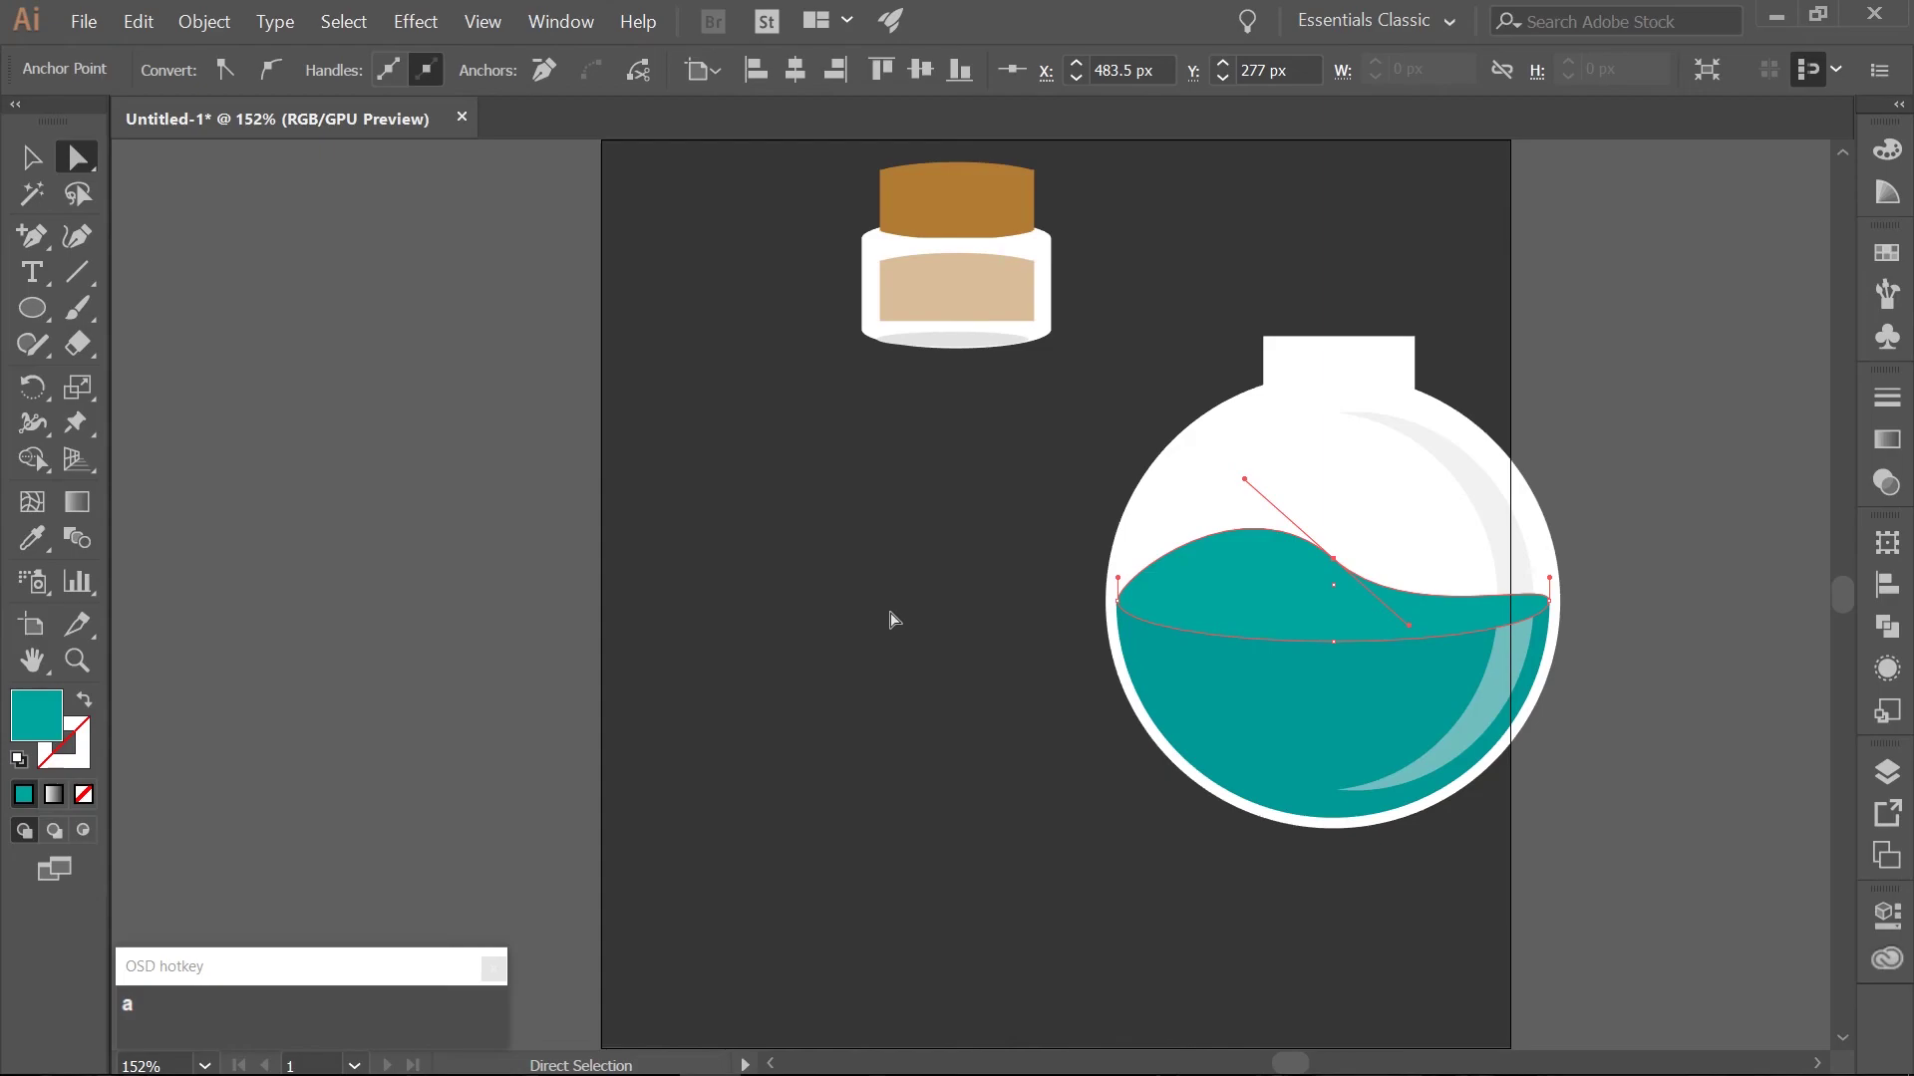
Reshape the surface ellipse's top anchor into a wave rising on the flask's left side.
key("v")
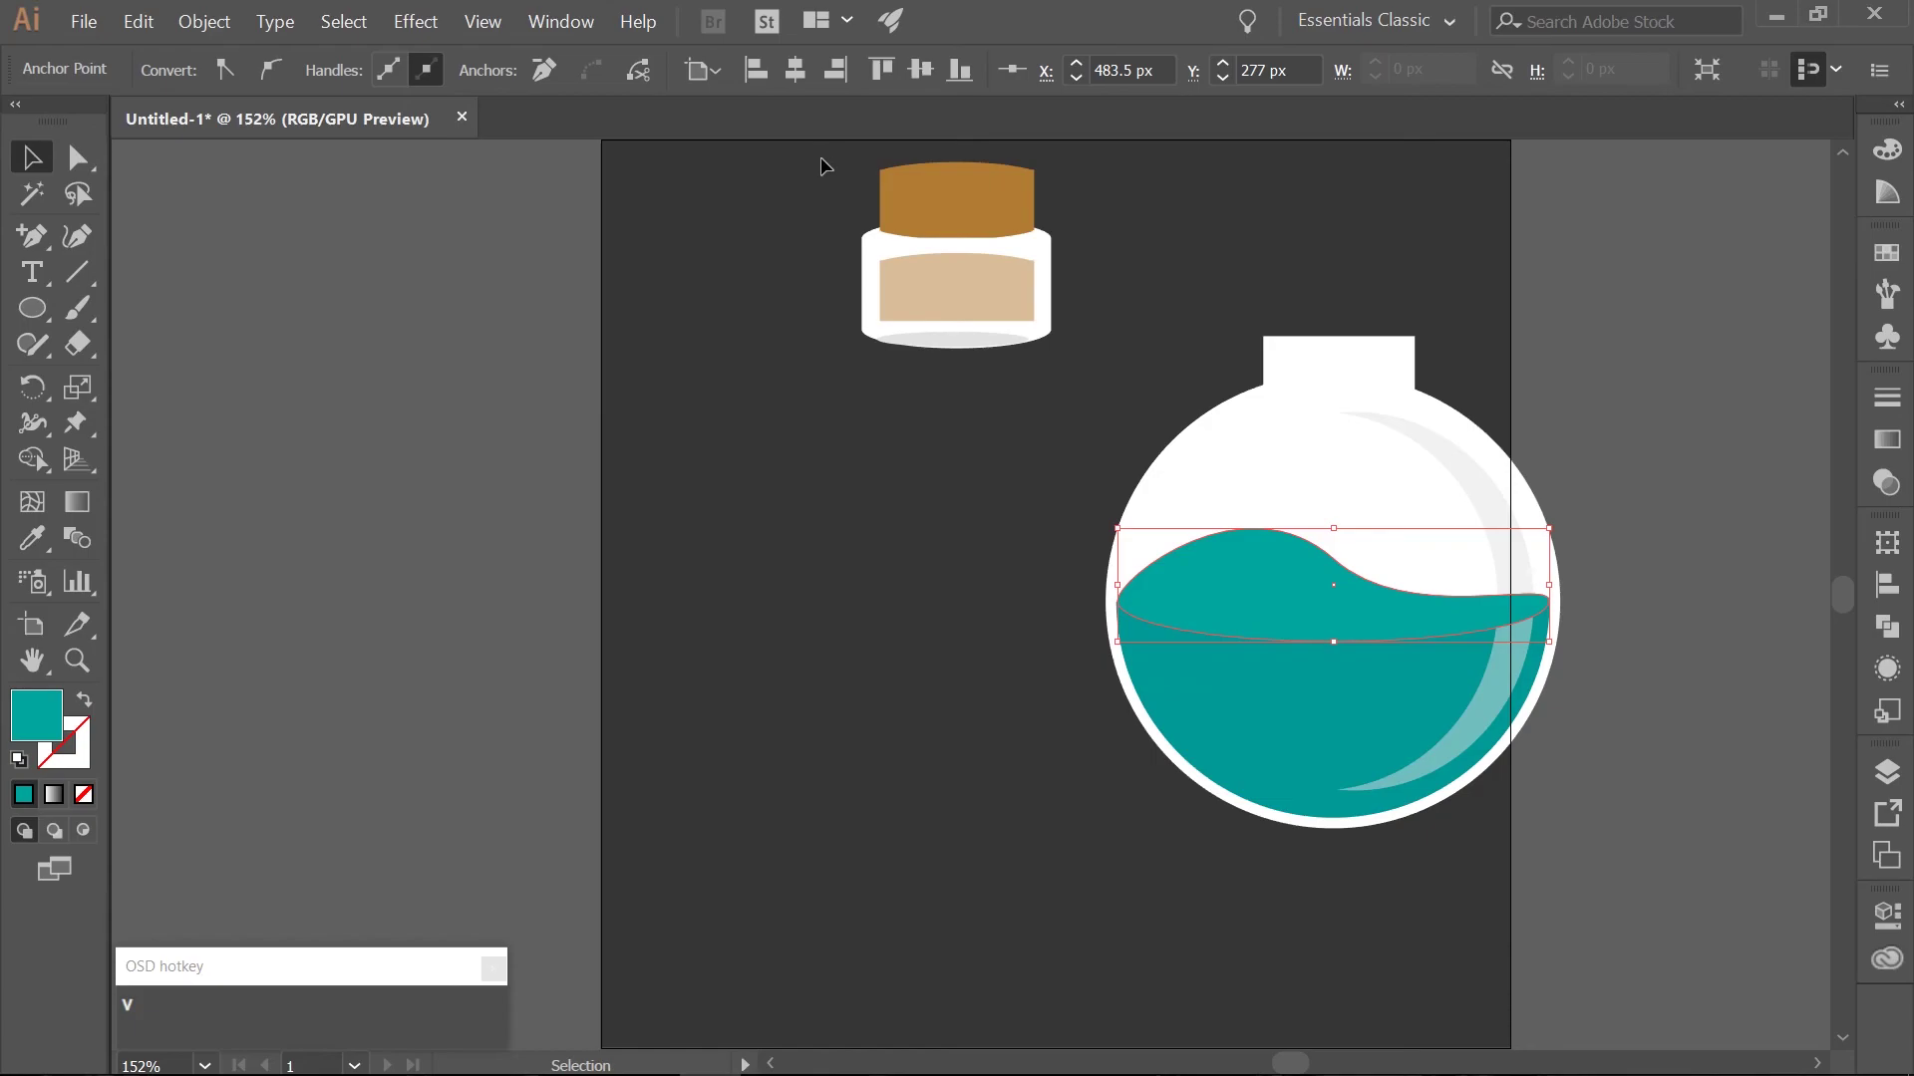
Place the cork cap on the flask neck, group everything, and center the flask horizontally on the artboard.
left_click_drag(838, 166, 1110, 379)
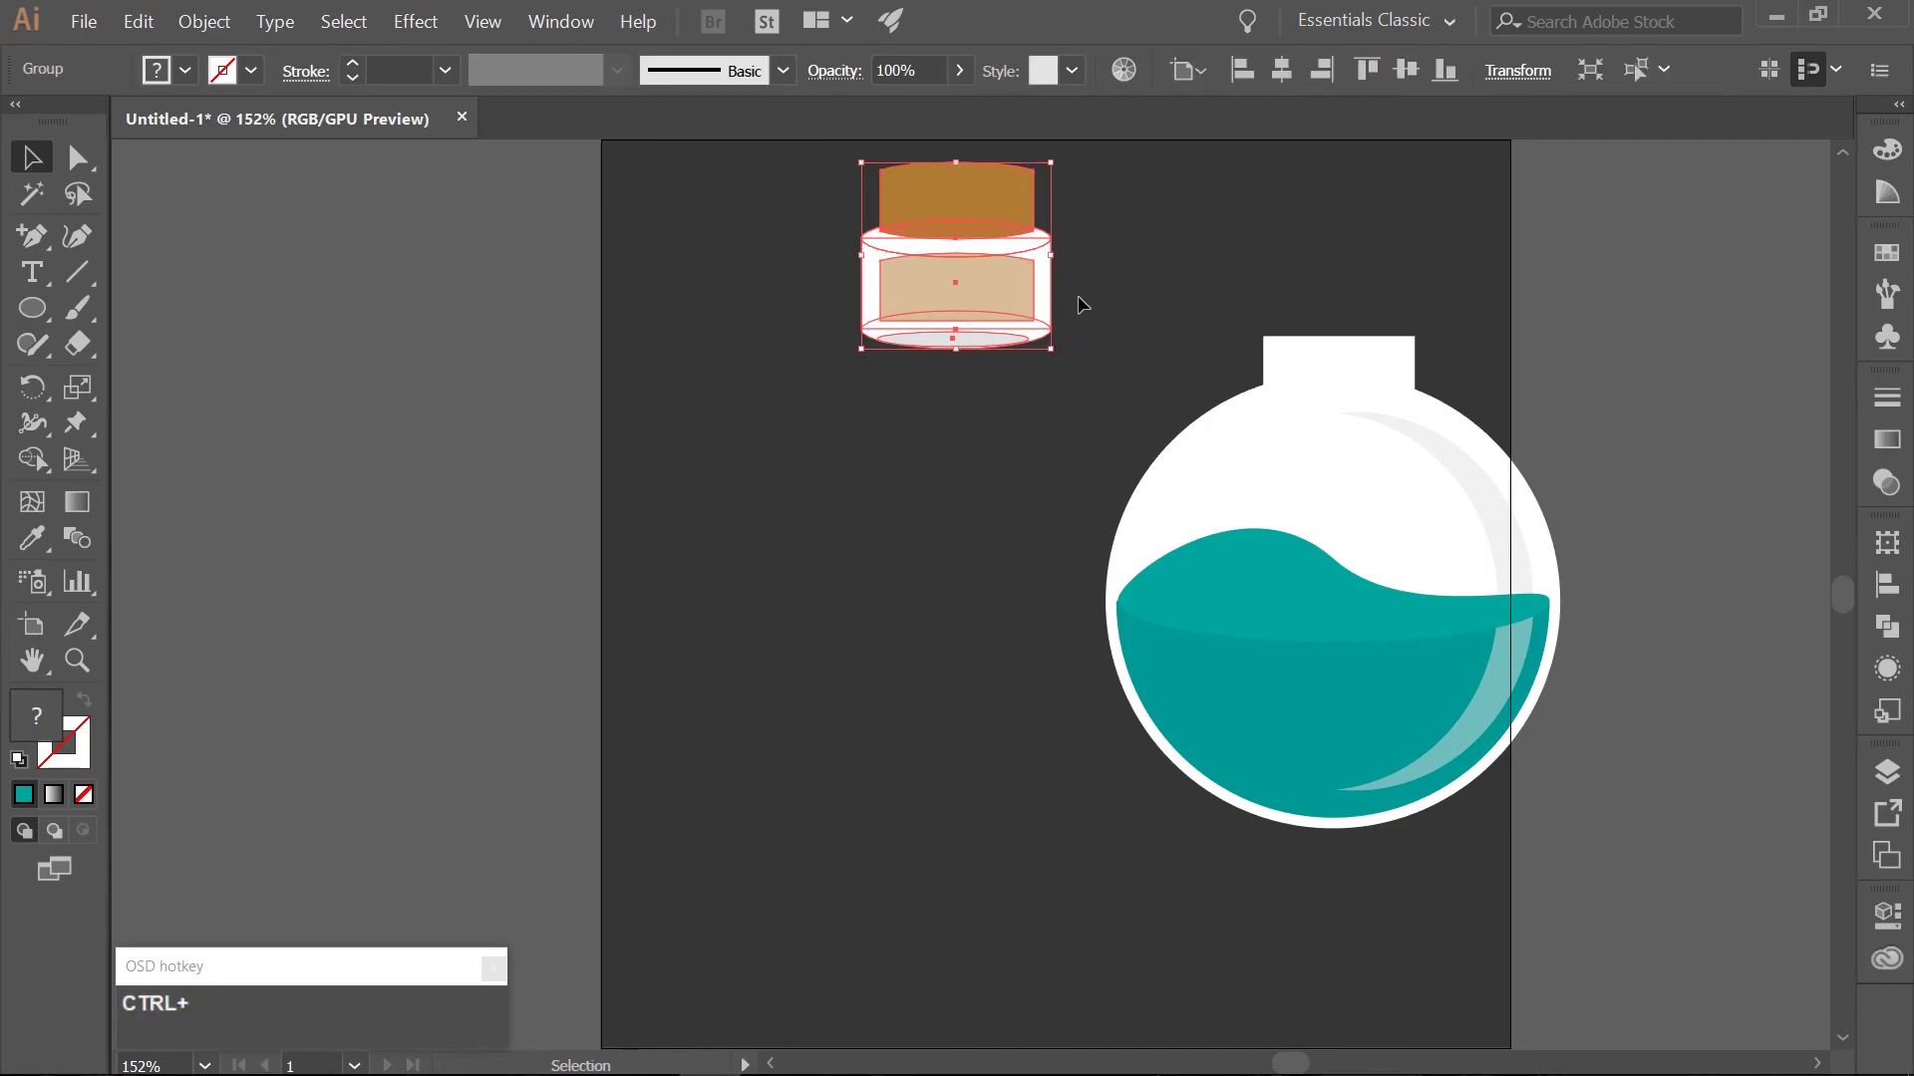
left_click_drag(975, 200, 1059, 188)
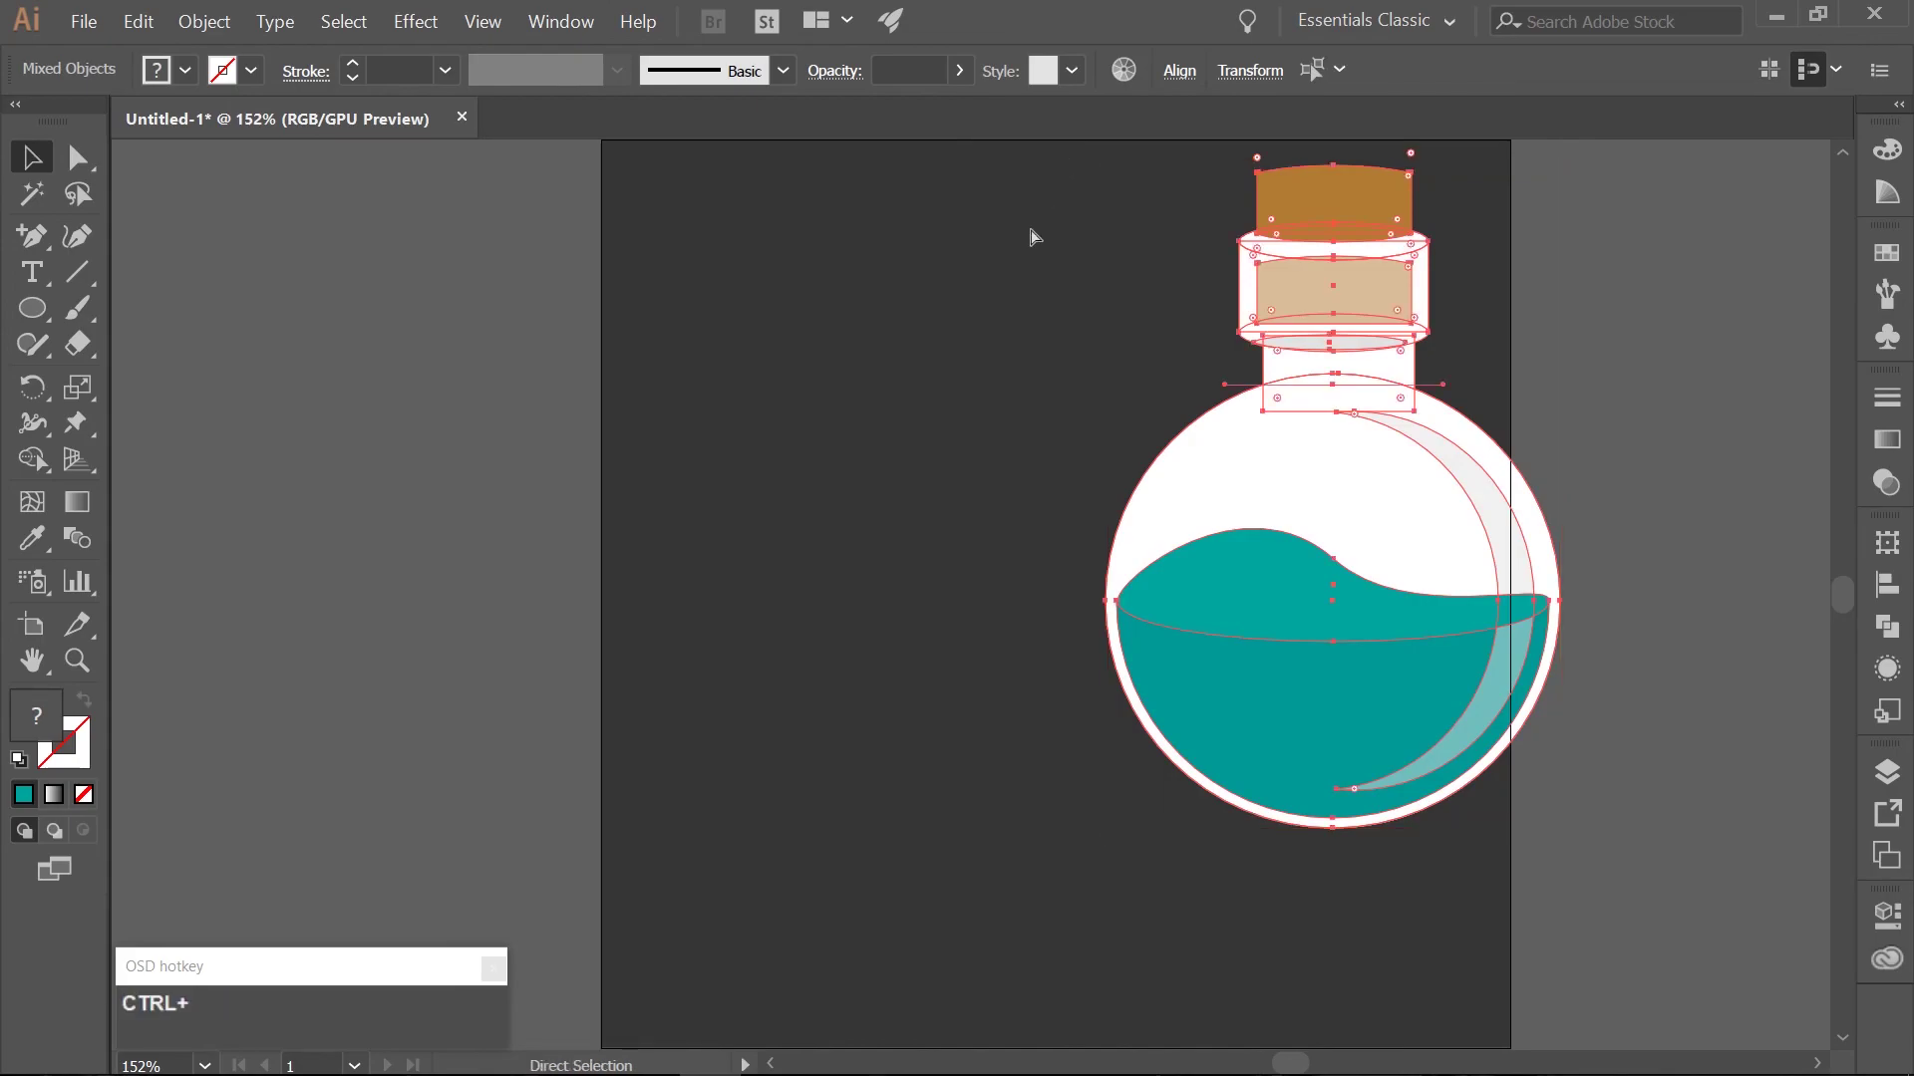
key("ctrl+g")
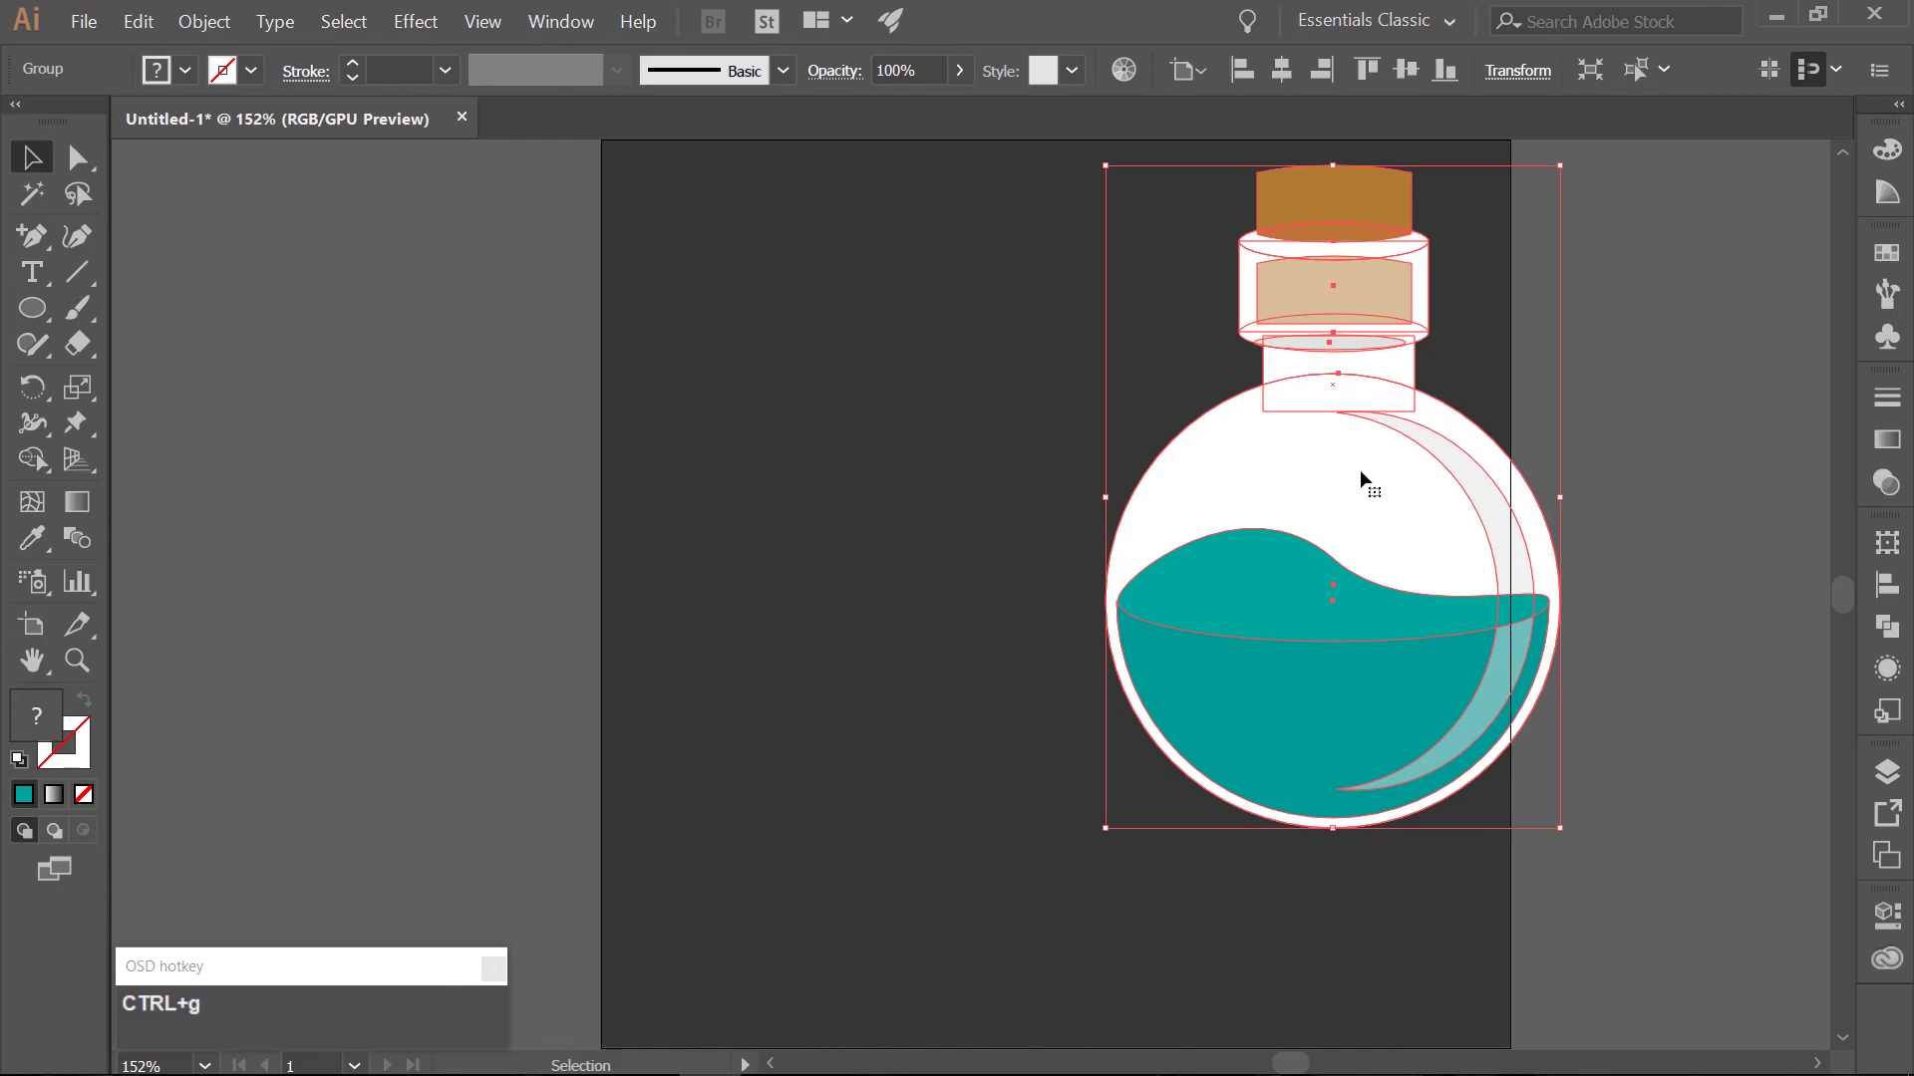
left_click(1407, 73)
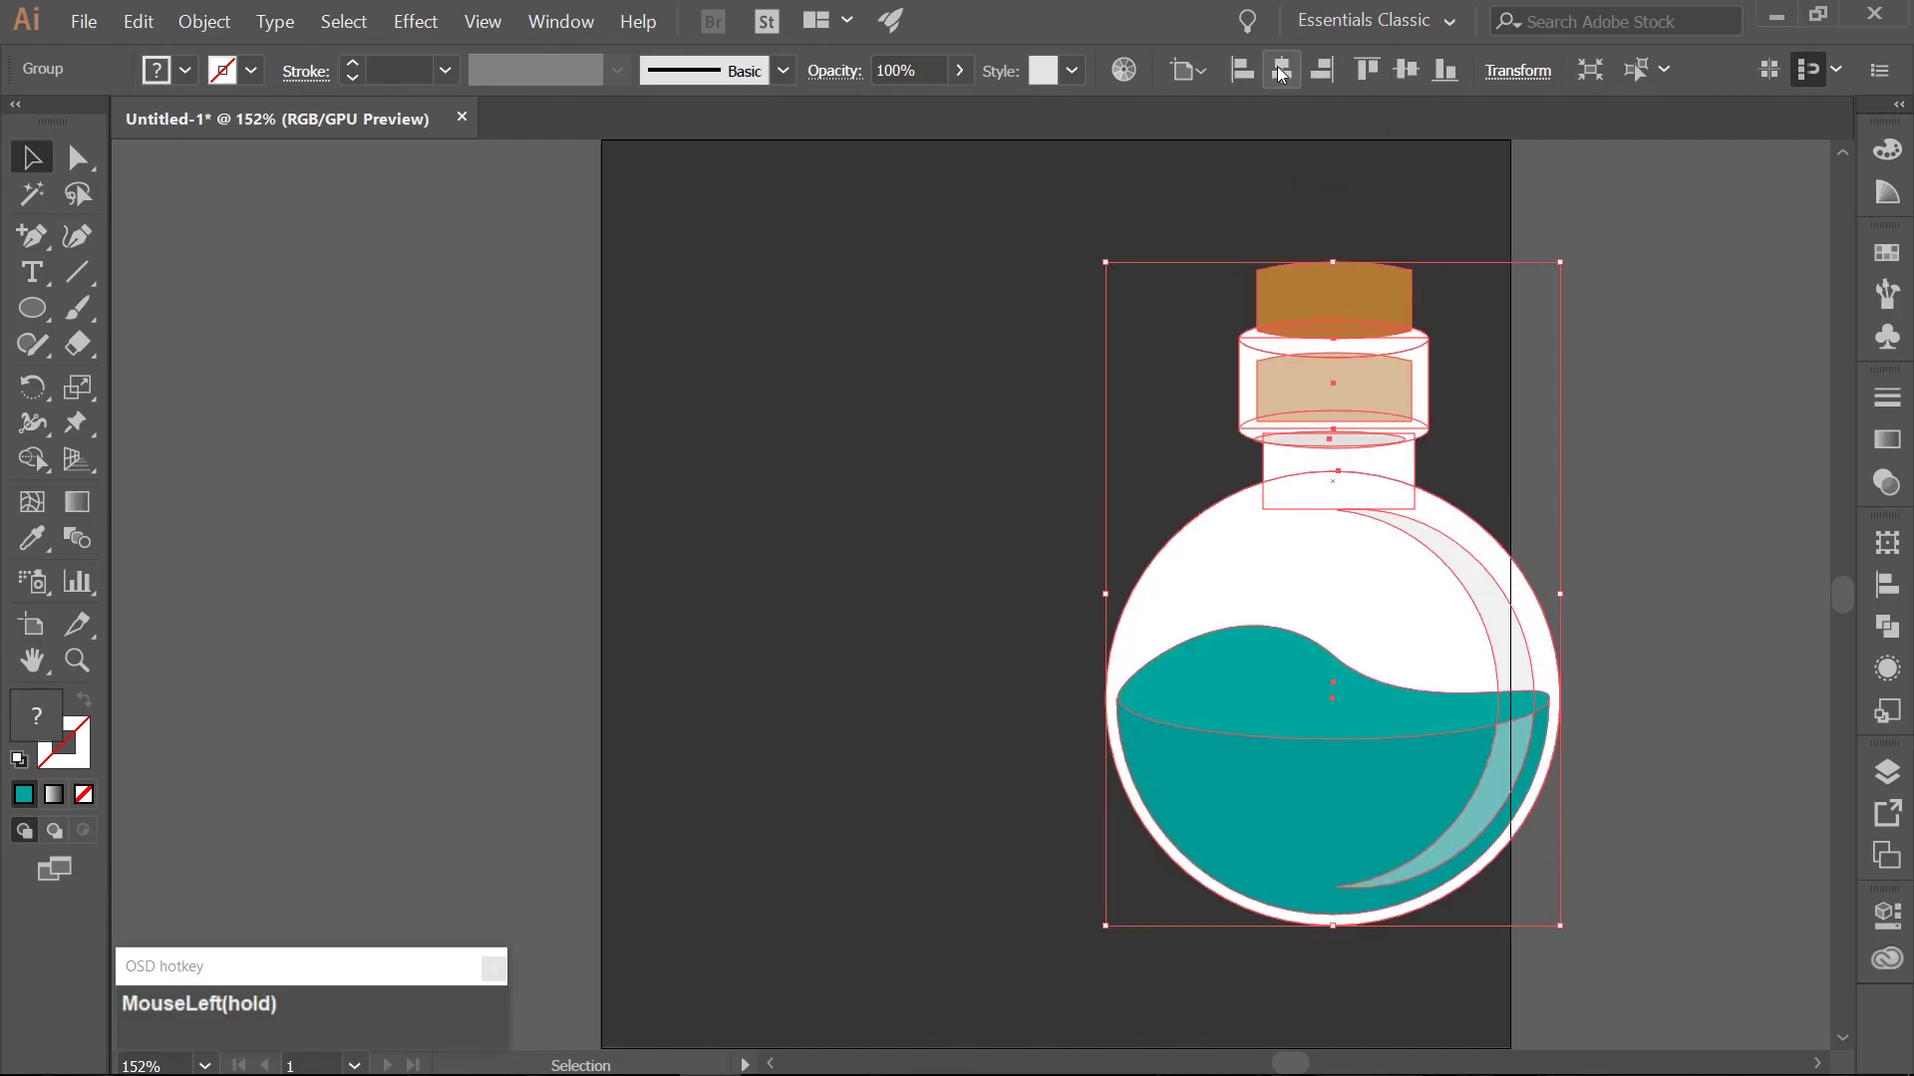